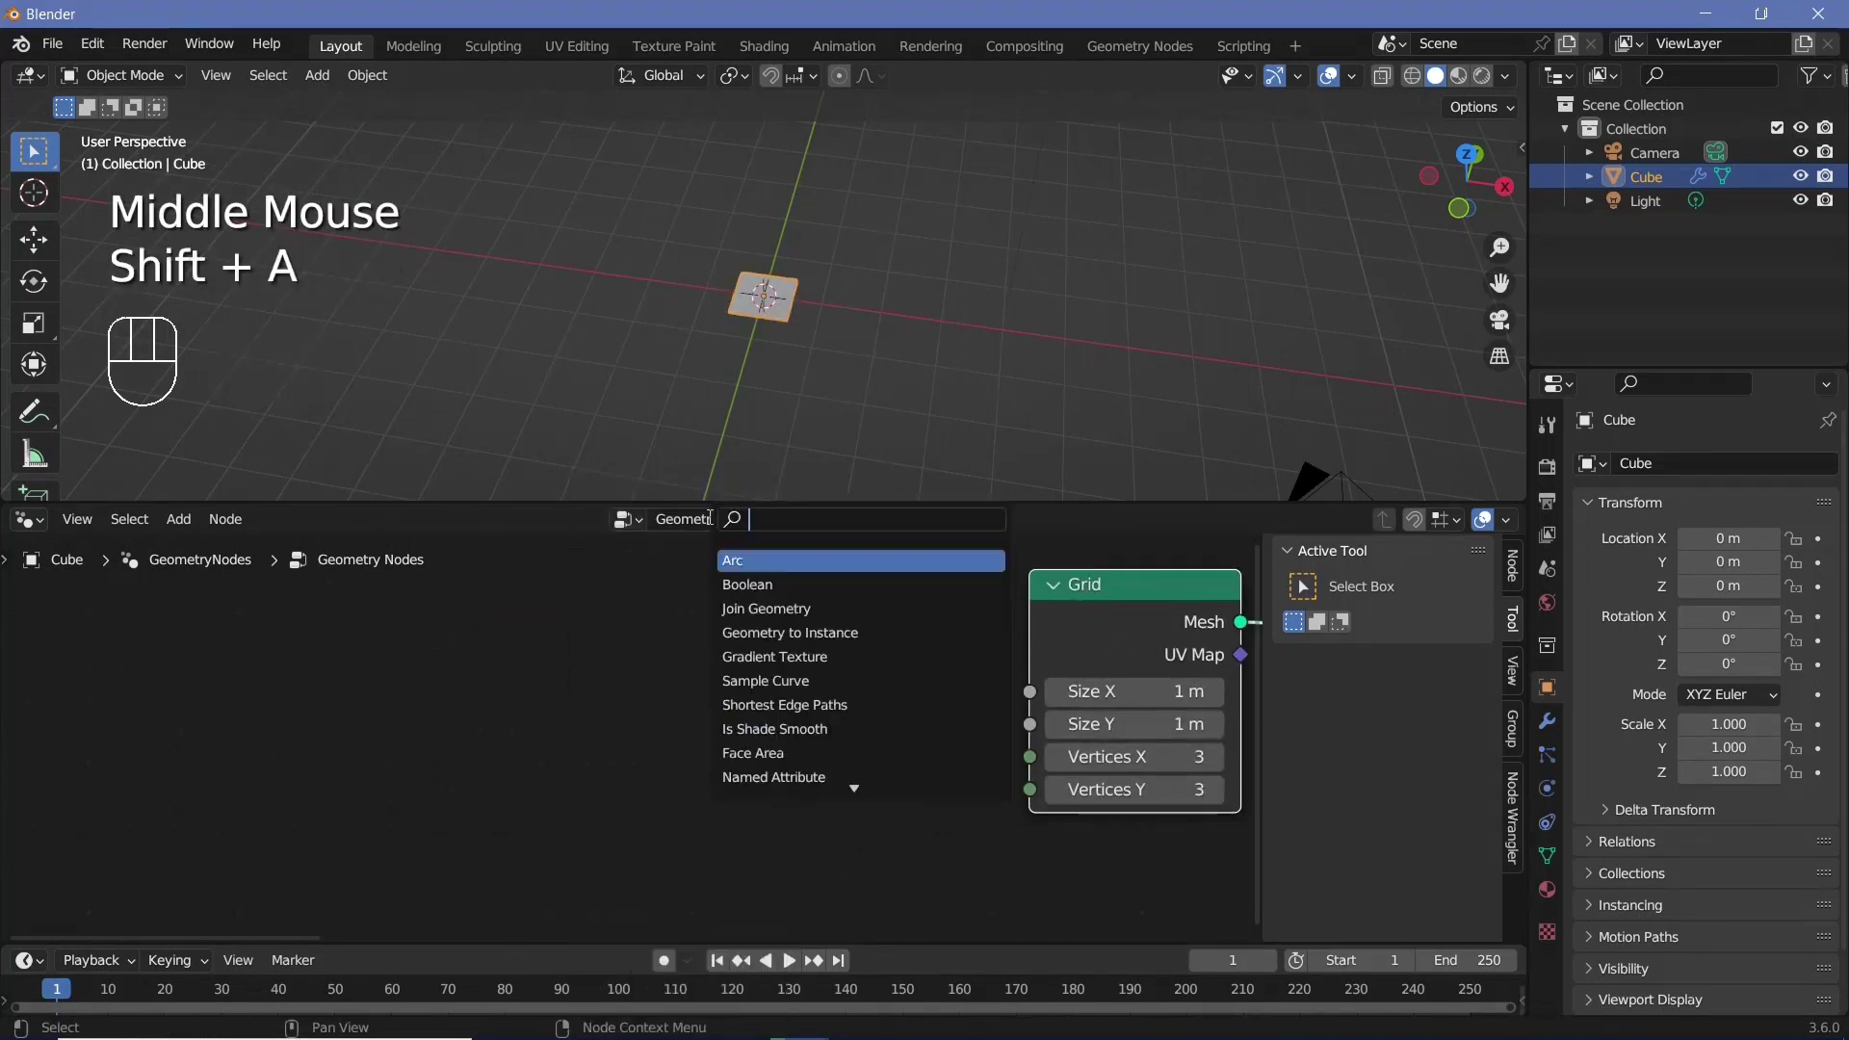
Remove the Image Info node and add Width=1920 and Height=1080 Value nodes plus a Math node
{"action": "scroll", "scroll_direction": "down", "scroll_amount": 3}
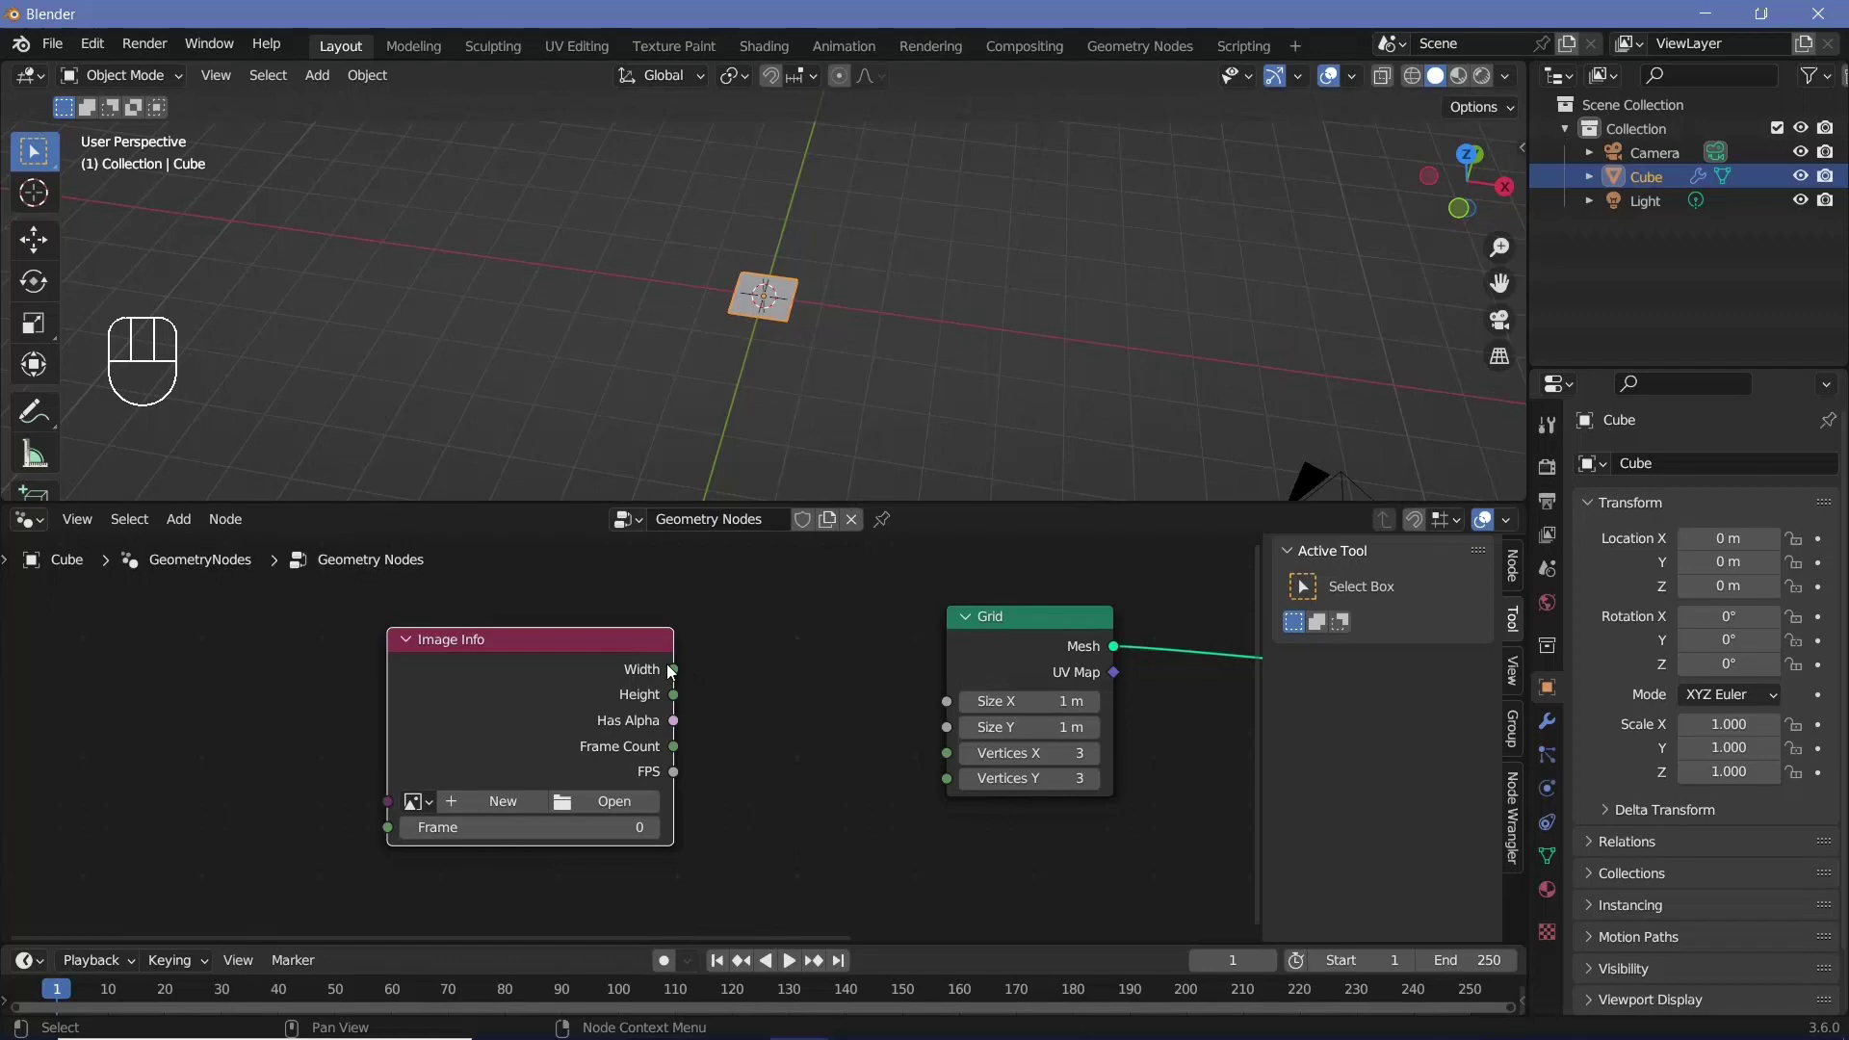
{"action": "left_click", "coordinate": [723, 669]}
{"action": "left_click", "coordinate": [579, 681]}
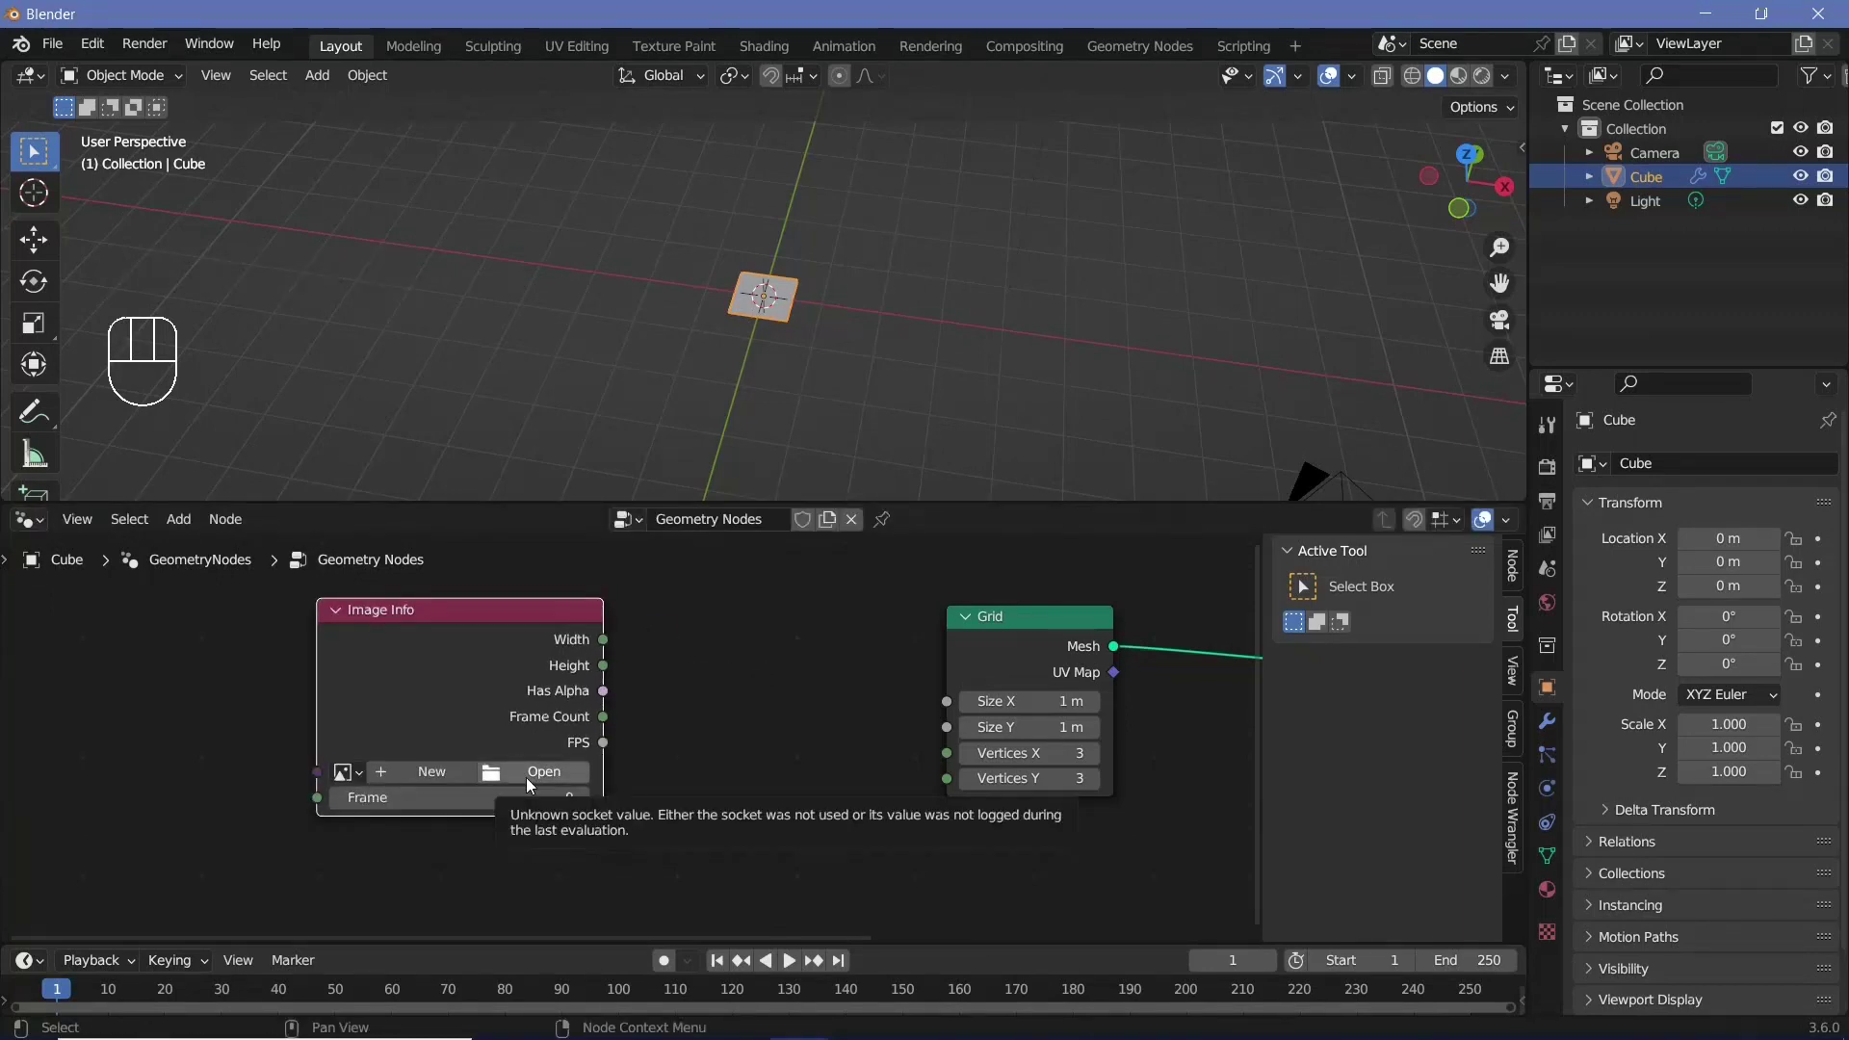
{"action": "left_click", "coordinate": [492, 677]}
{"action": "key", "text": "shift+x"}
{"action": "key", "text": "shift+a"}
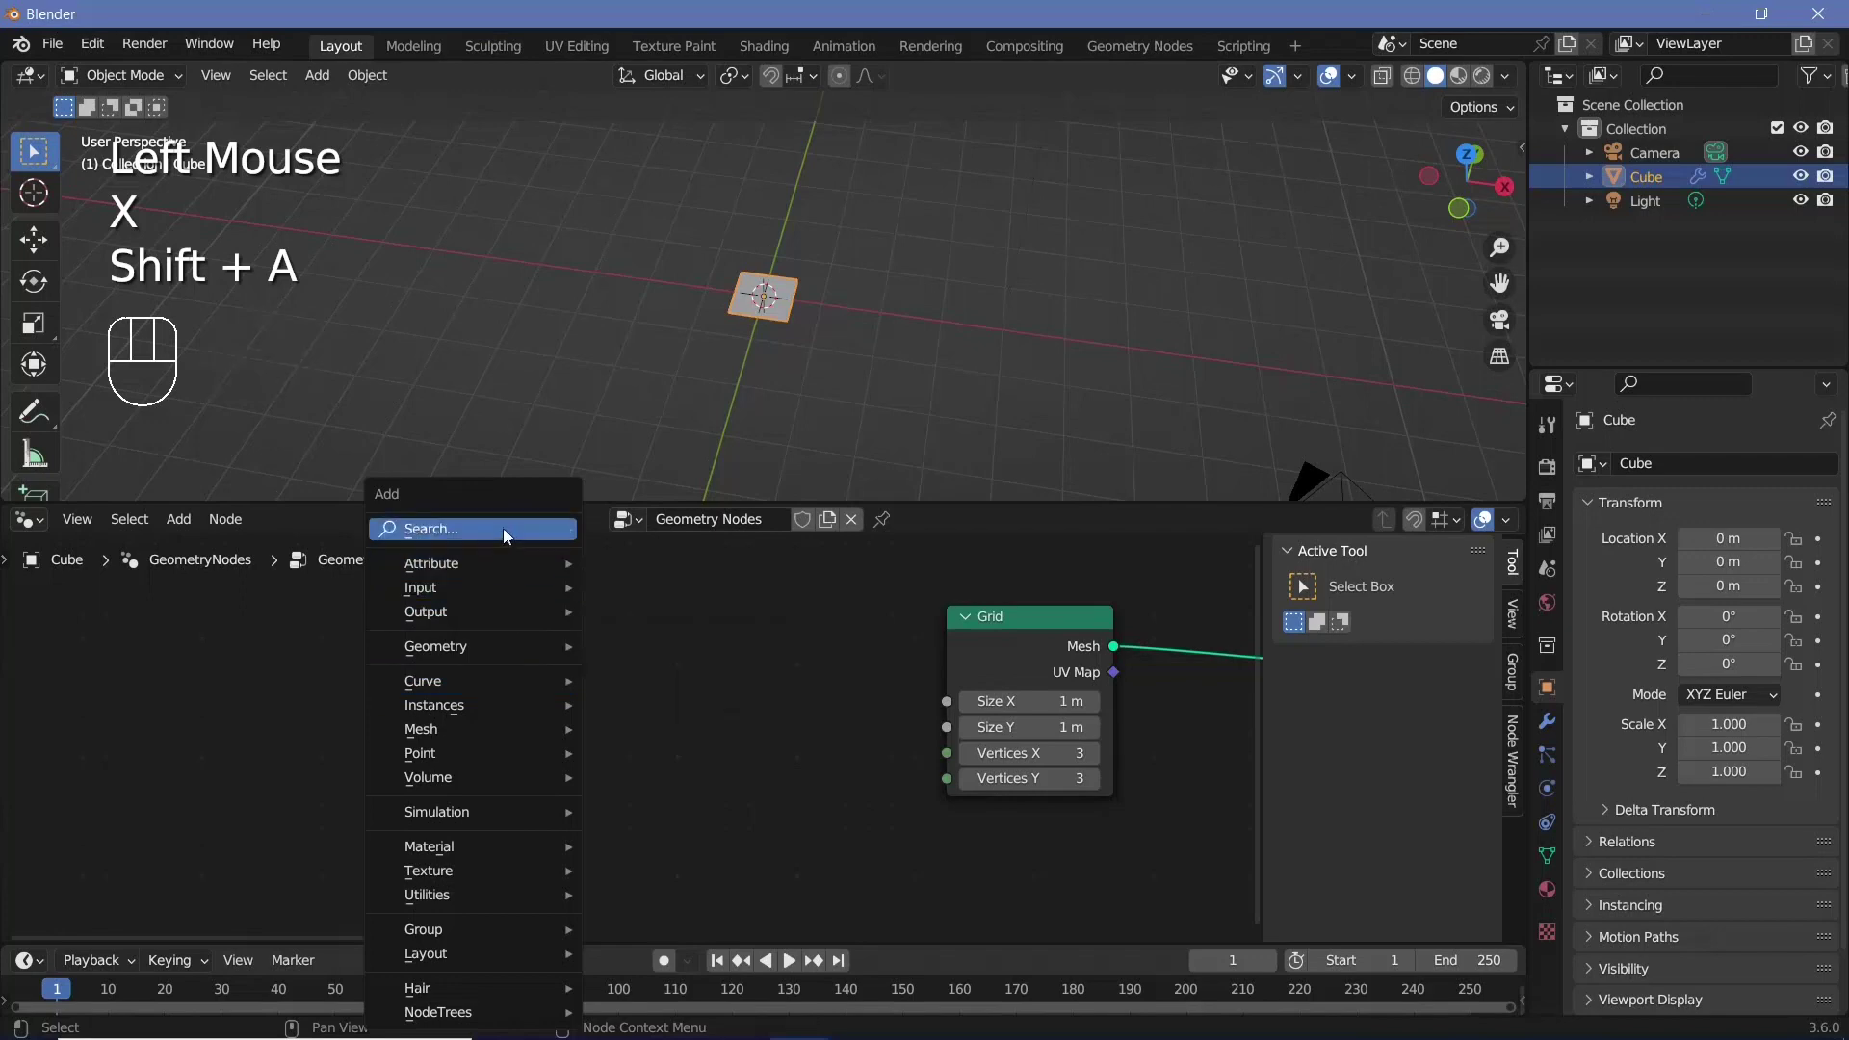
{"action": "key", "text": "shift+d"}
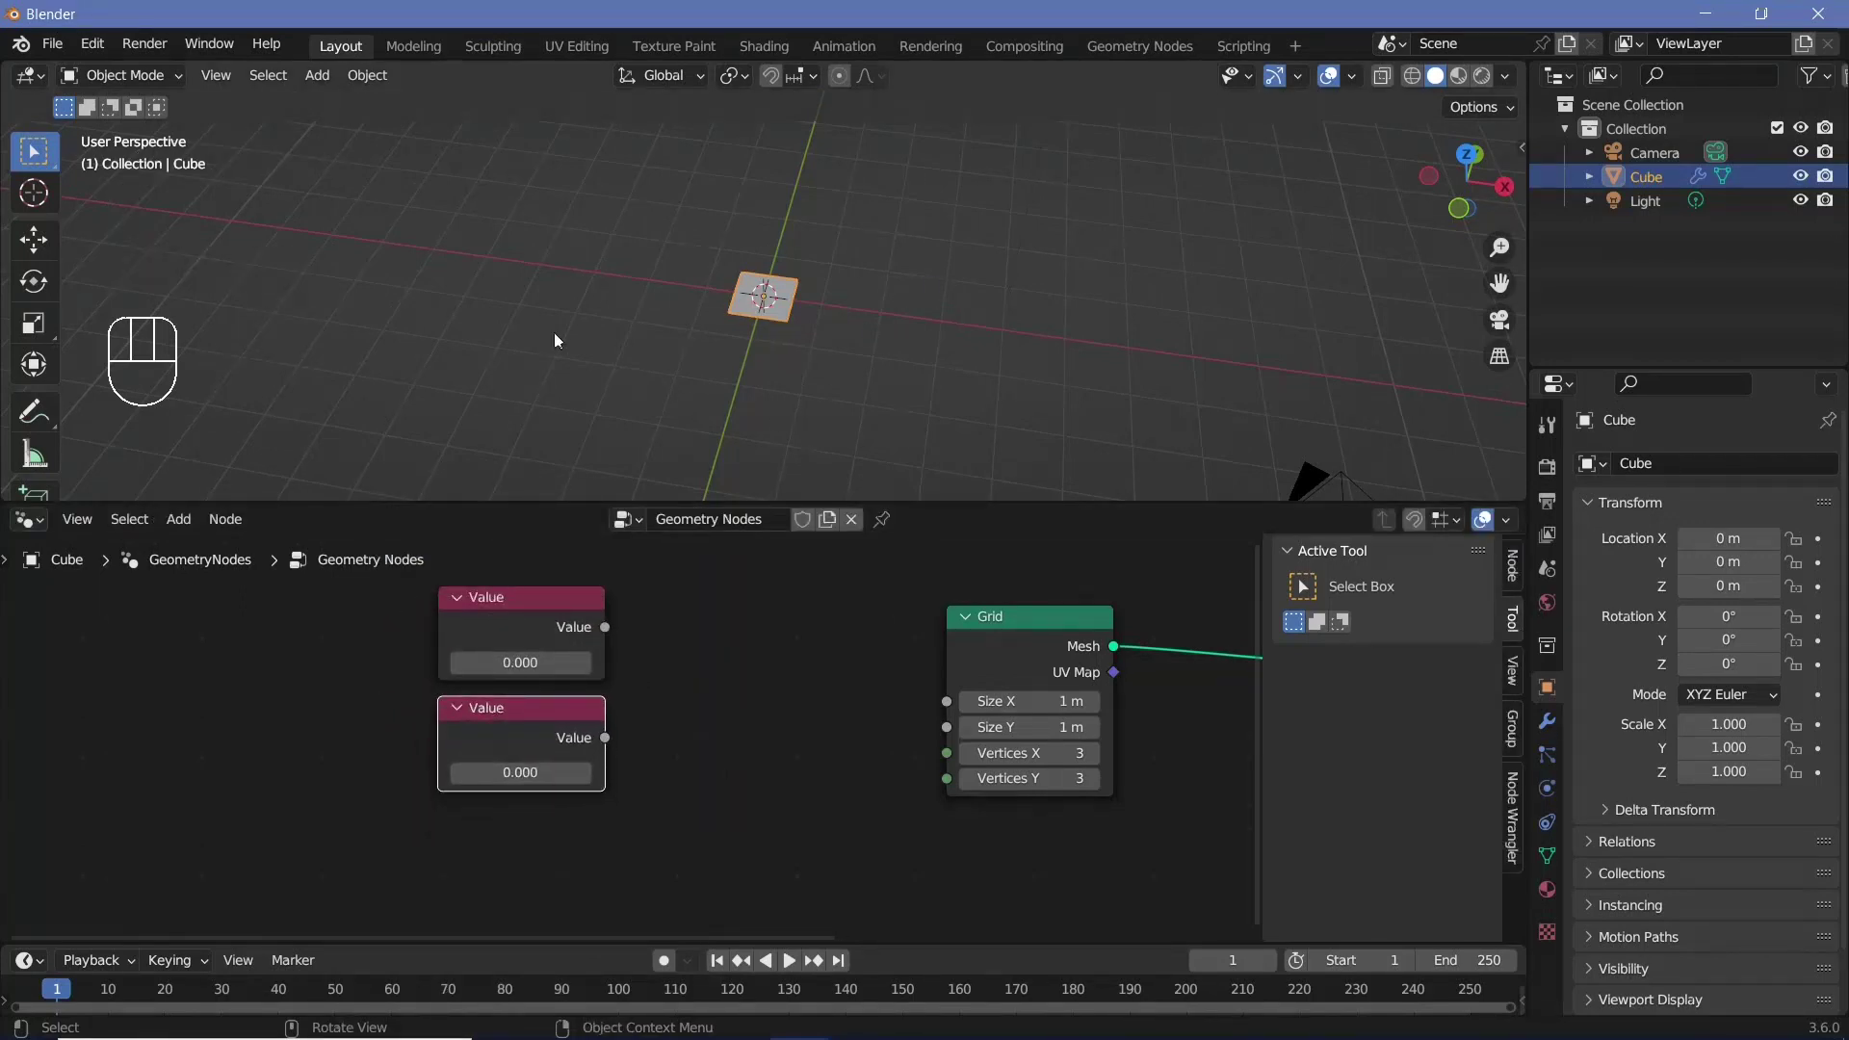
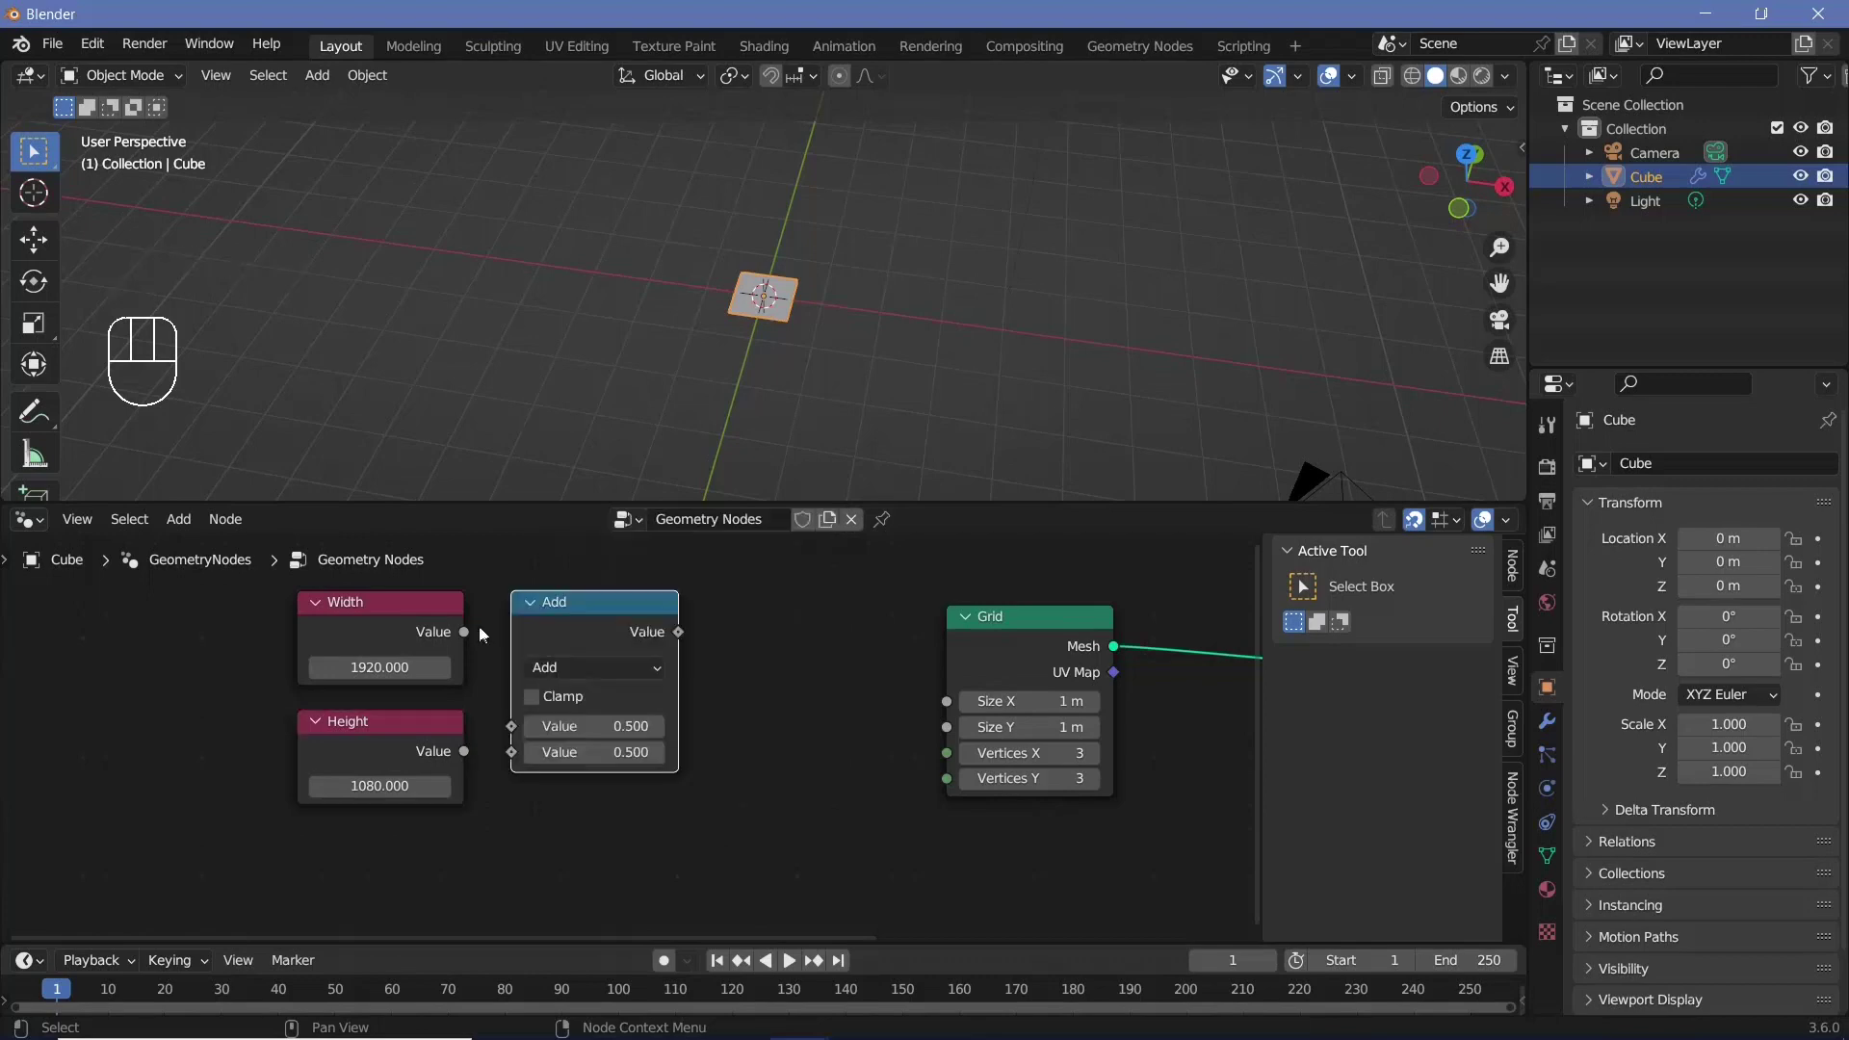
Divide Width by Height and multiply the ratio by a Scale value of 5
{"action": "left_click_drag", "start_coordinate": [483, 648], "coordinate": [527, 728]}
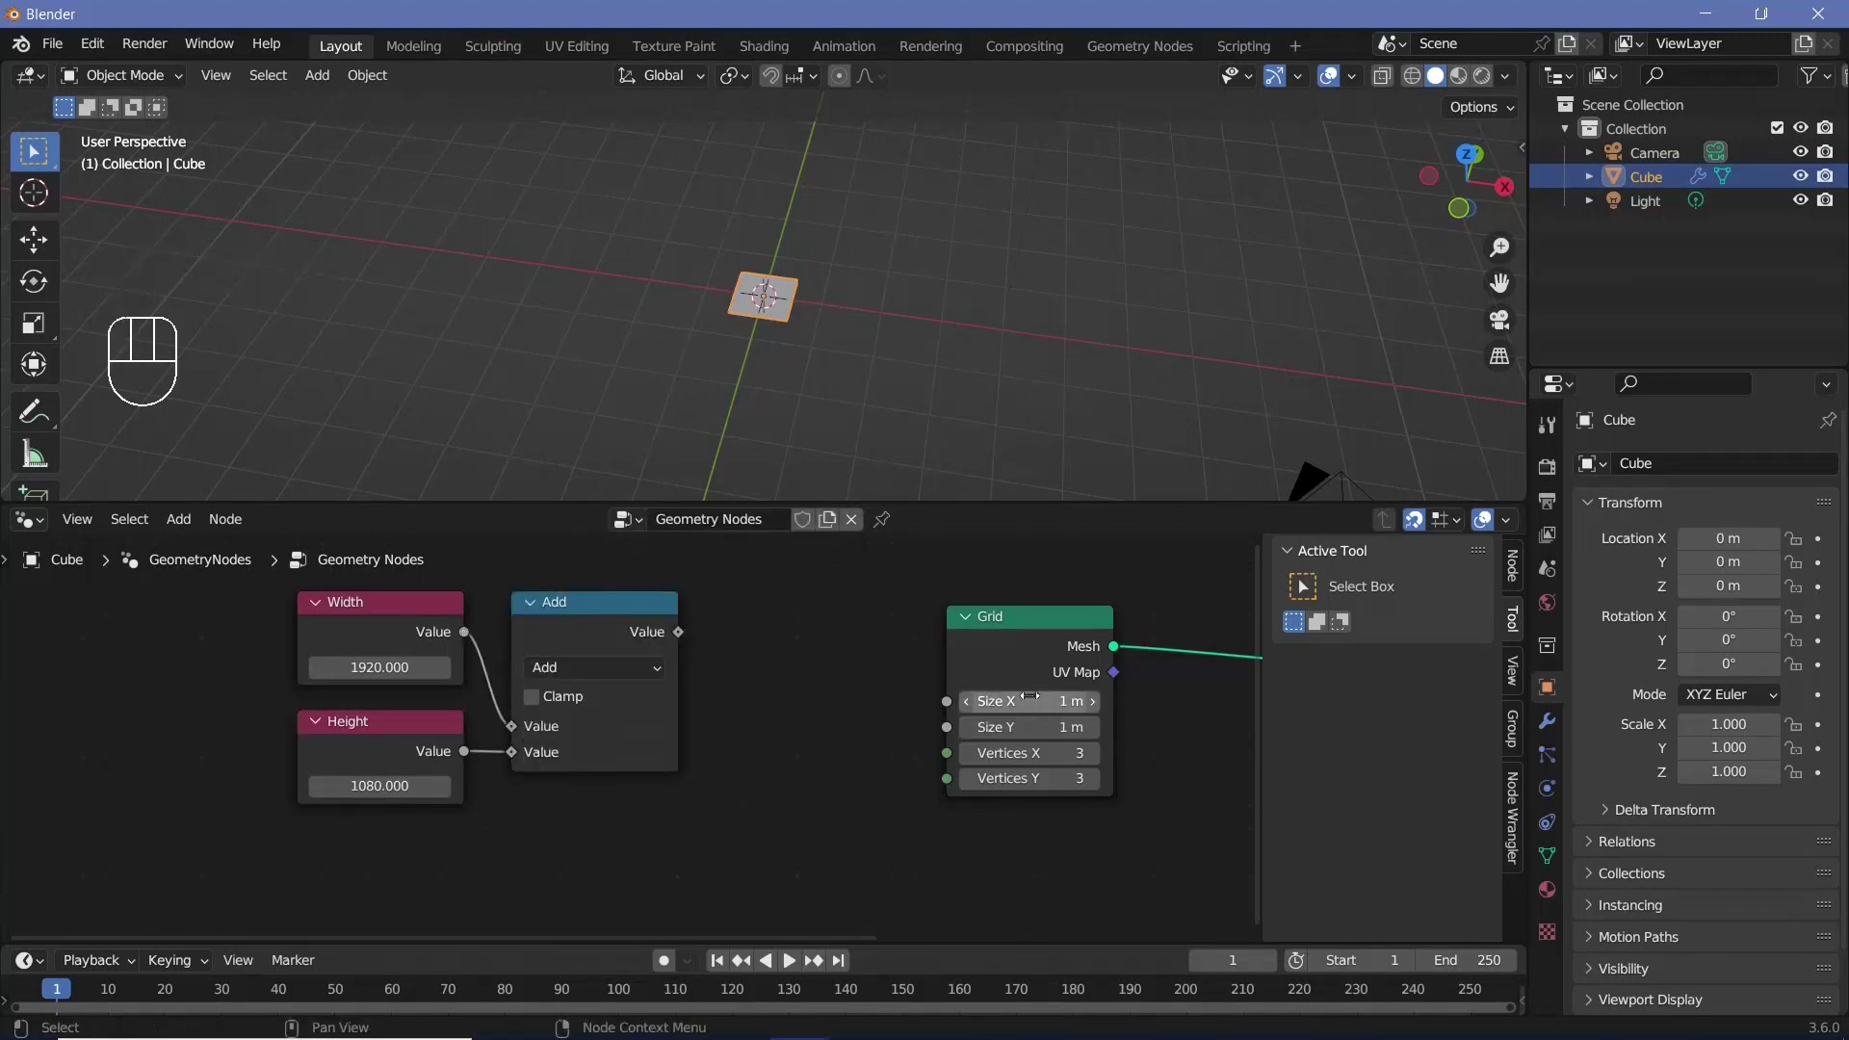
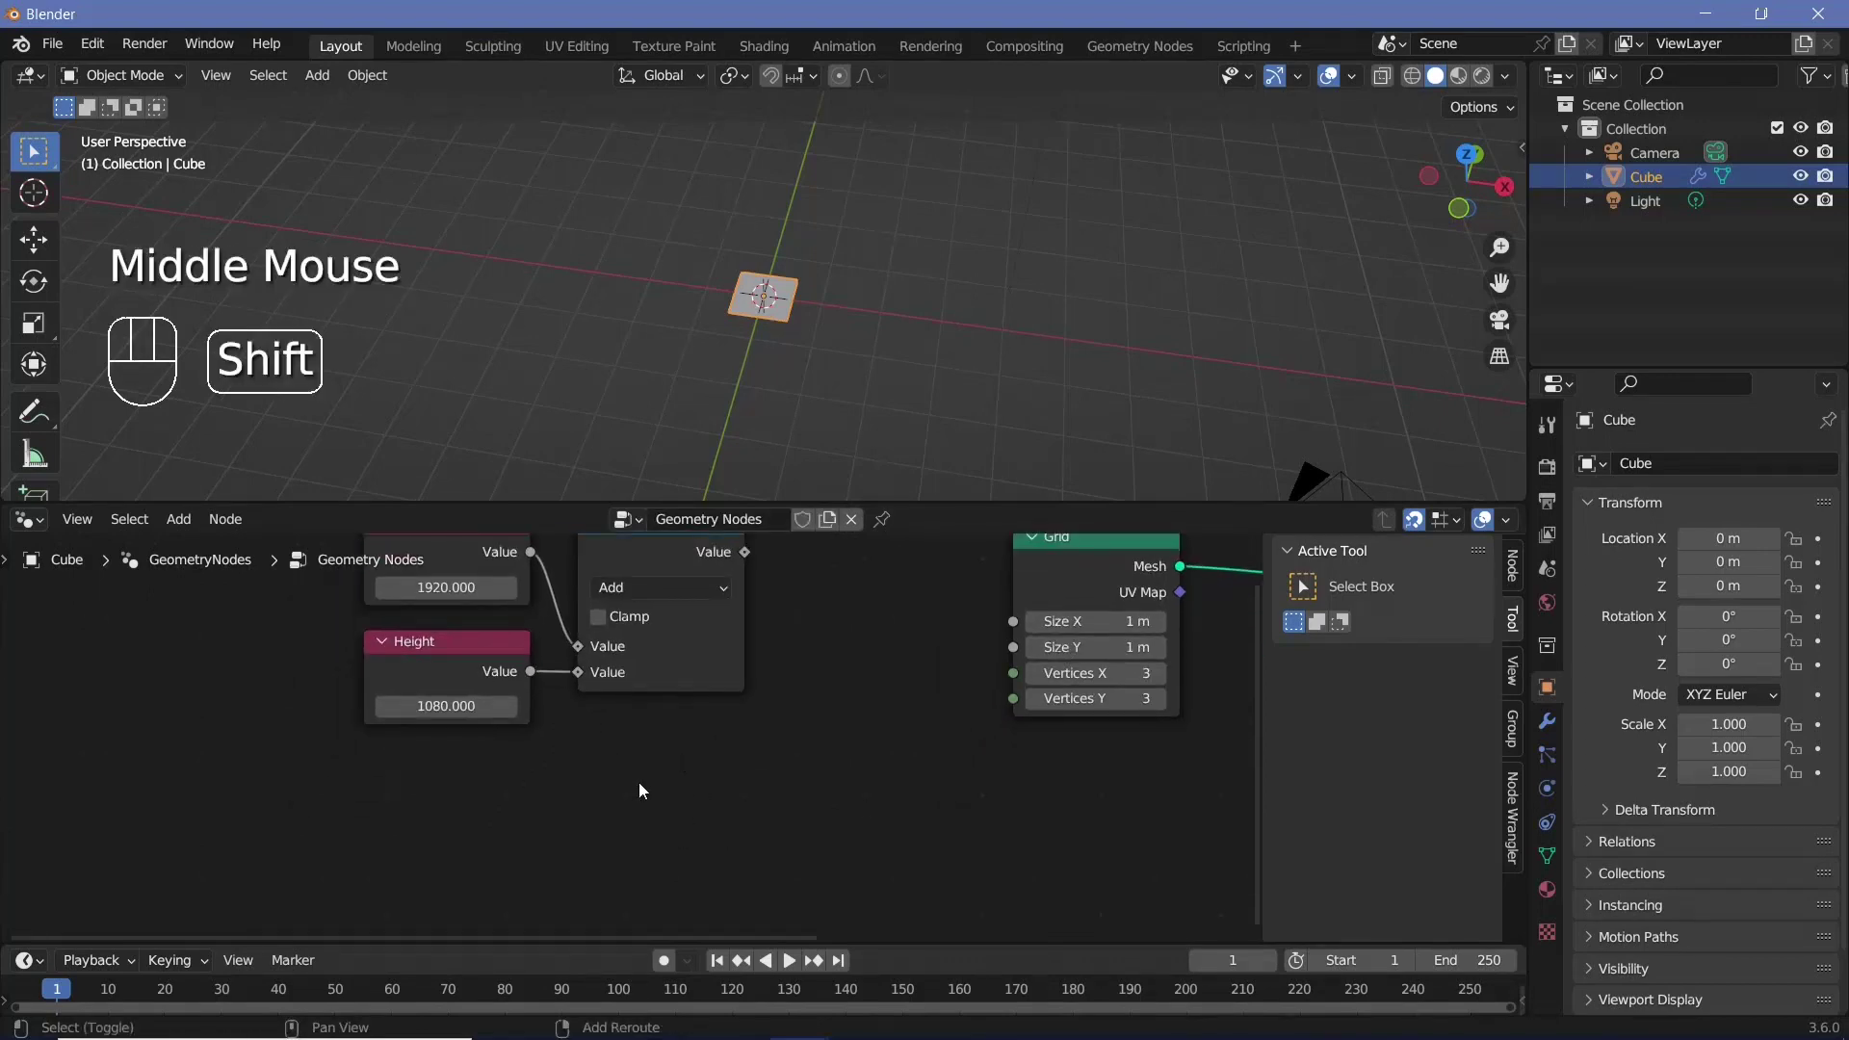
{"action": "key", "text": "shift+a"}
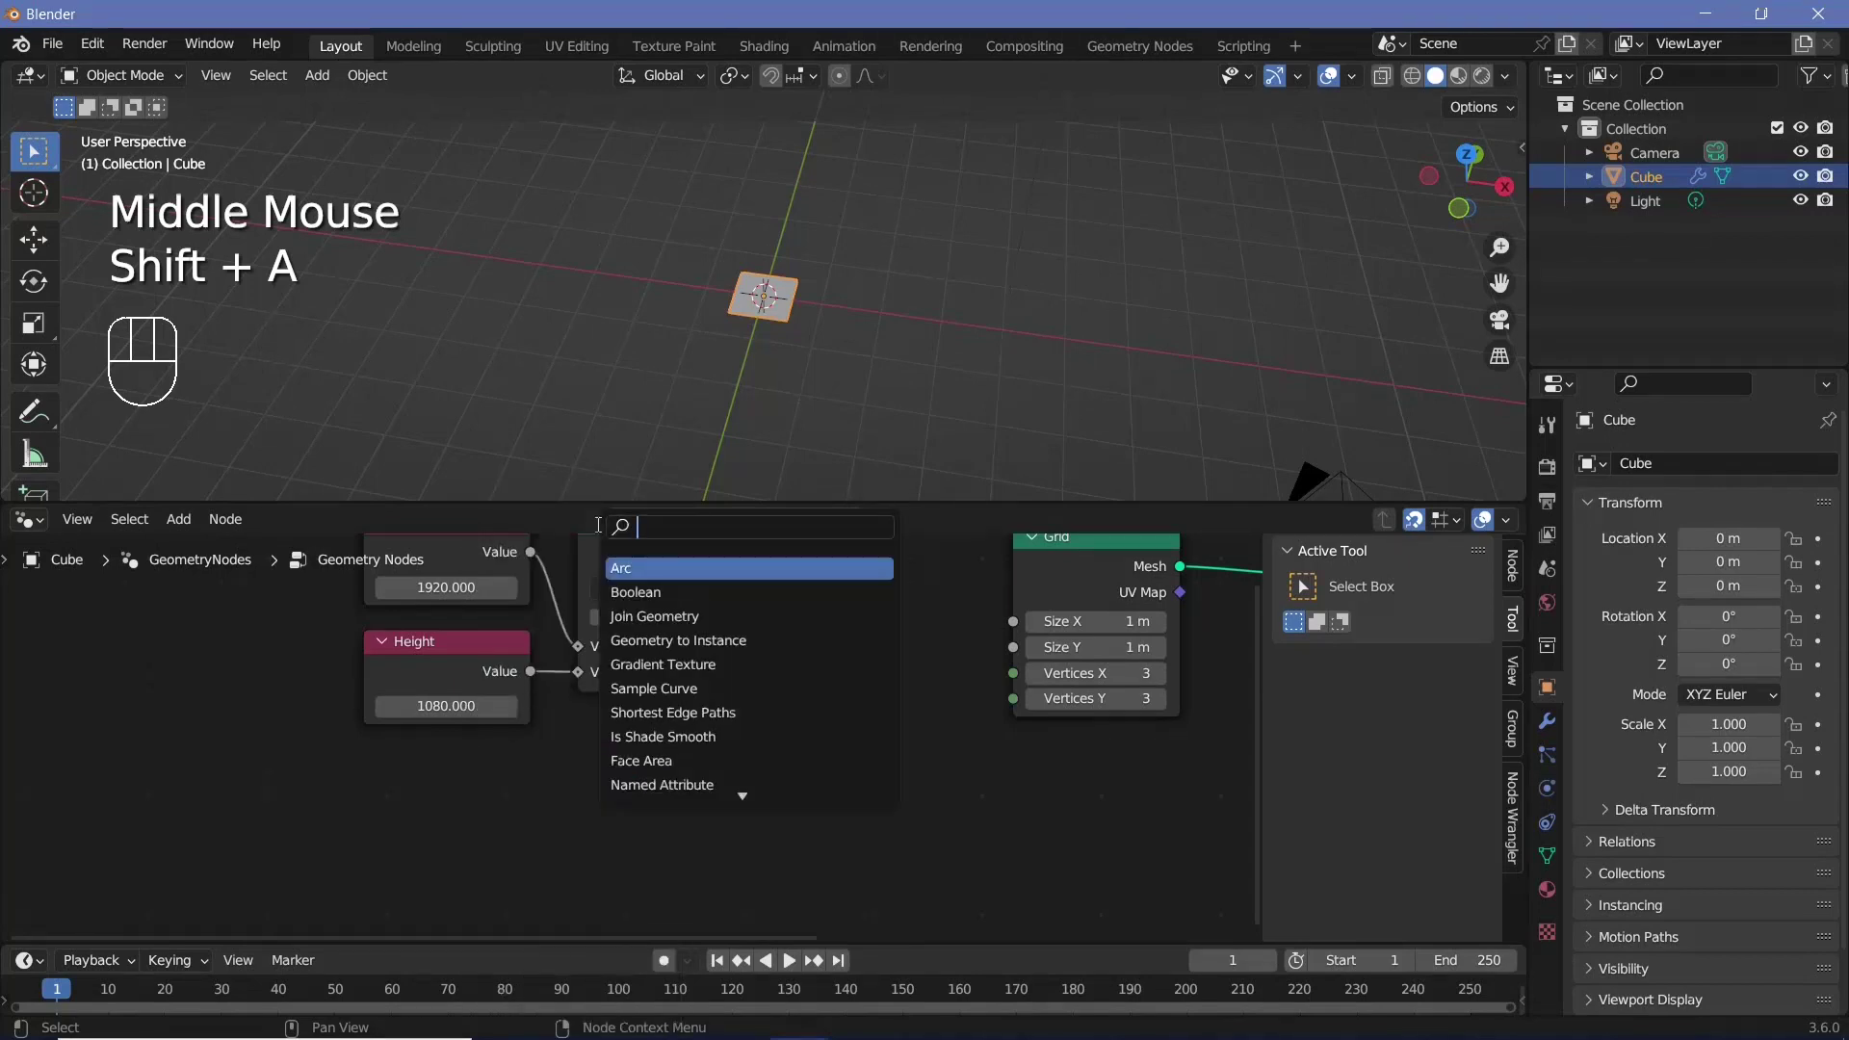
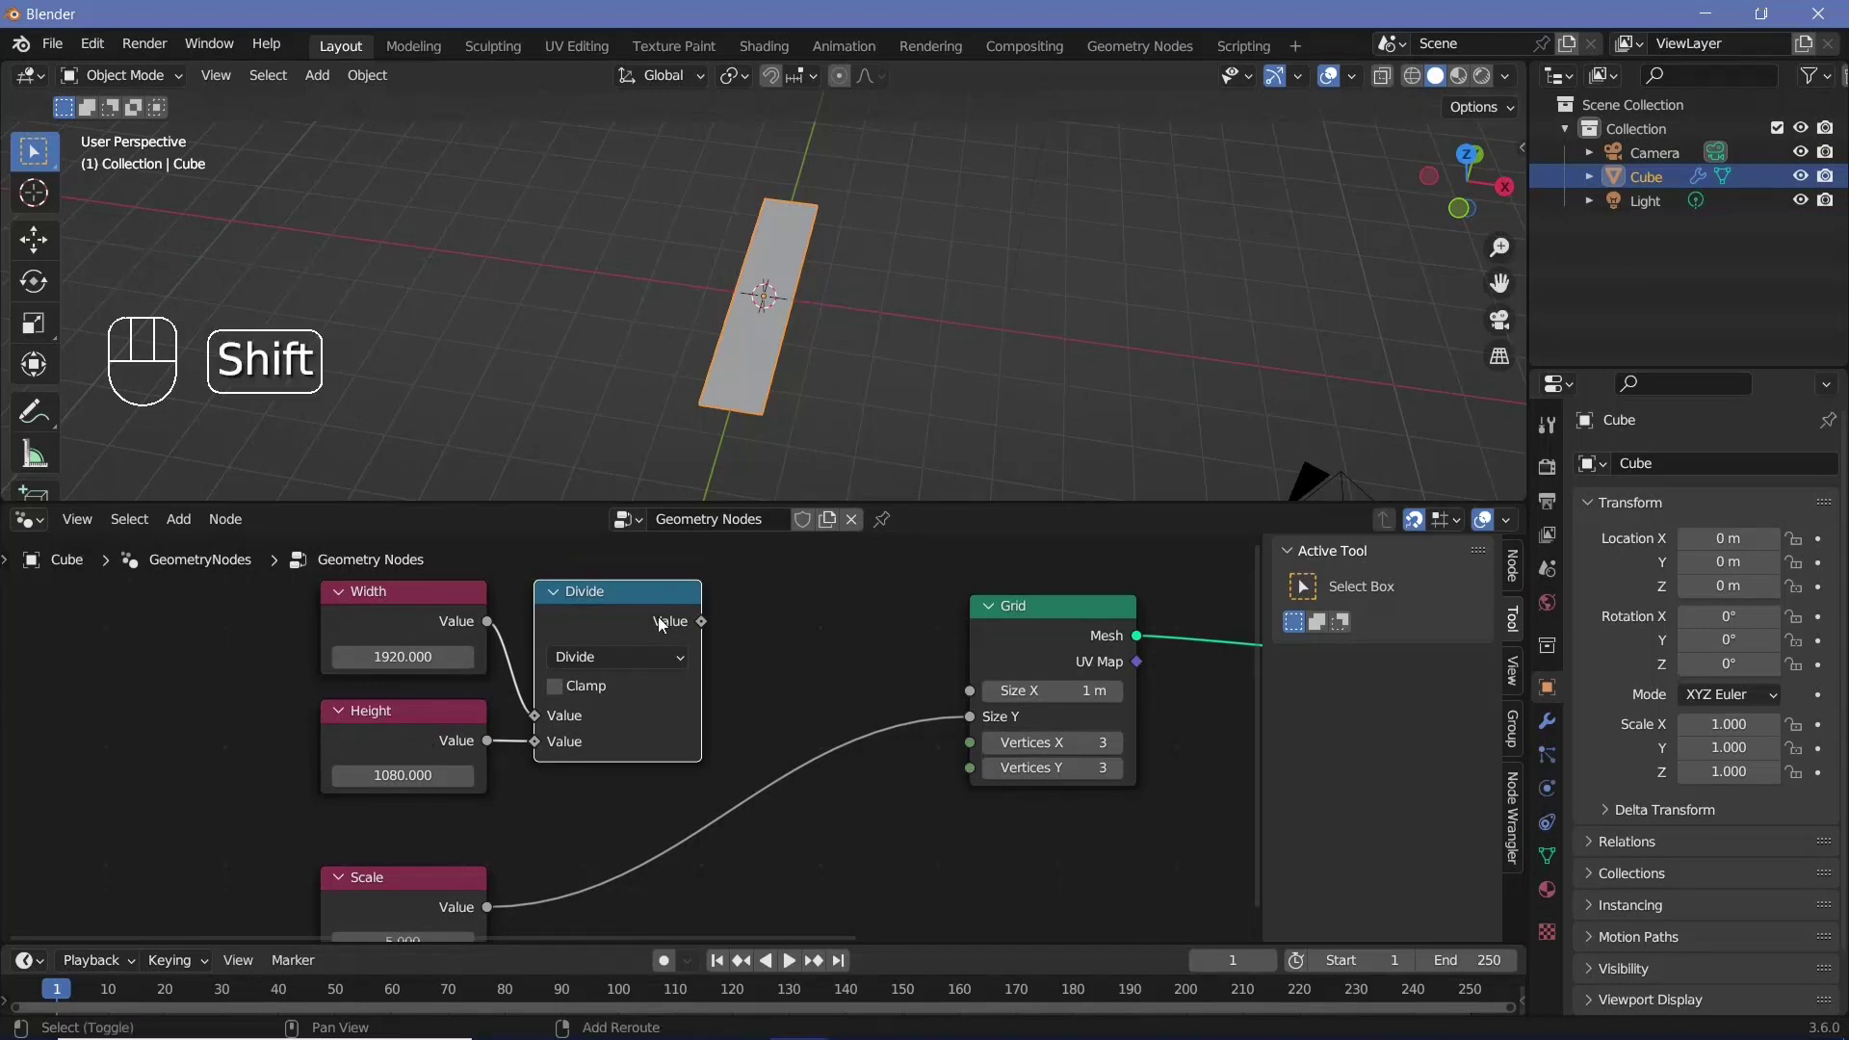
{"action": "key", "text": "shift+d"}
{"action": "left_click_drag", "start_coordinate": [824, 661], "coordinate": [722, 727]}
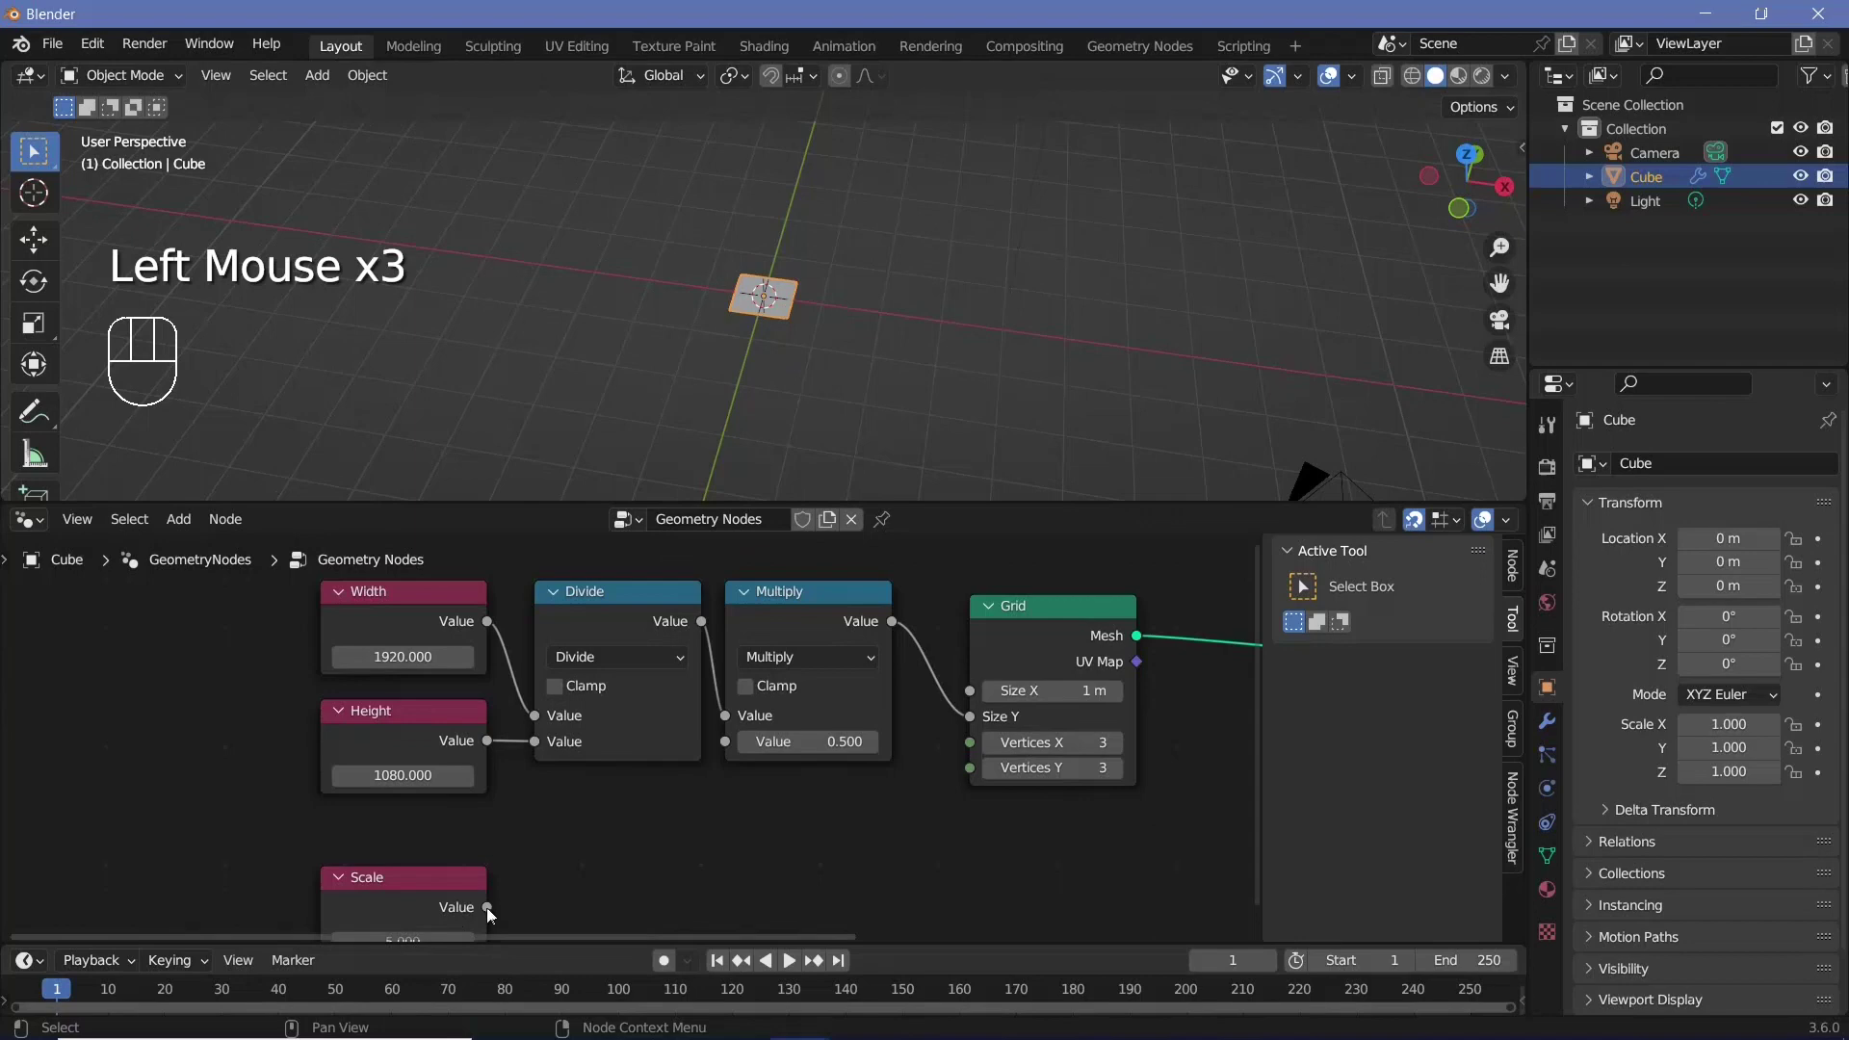
{"action": "left_click_drag", "start_coordinate": [507, 904], "coordinate": [722, 741]}
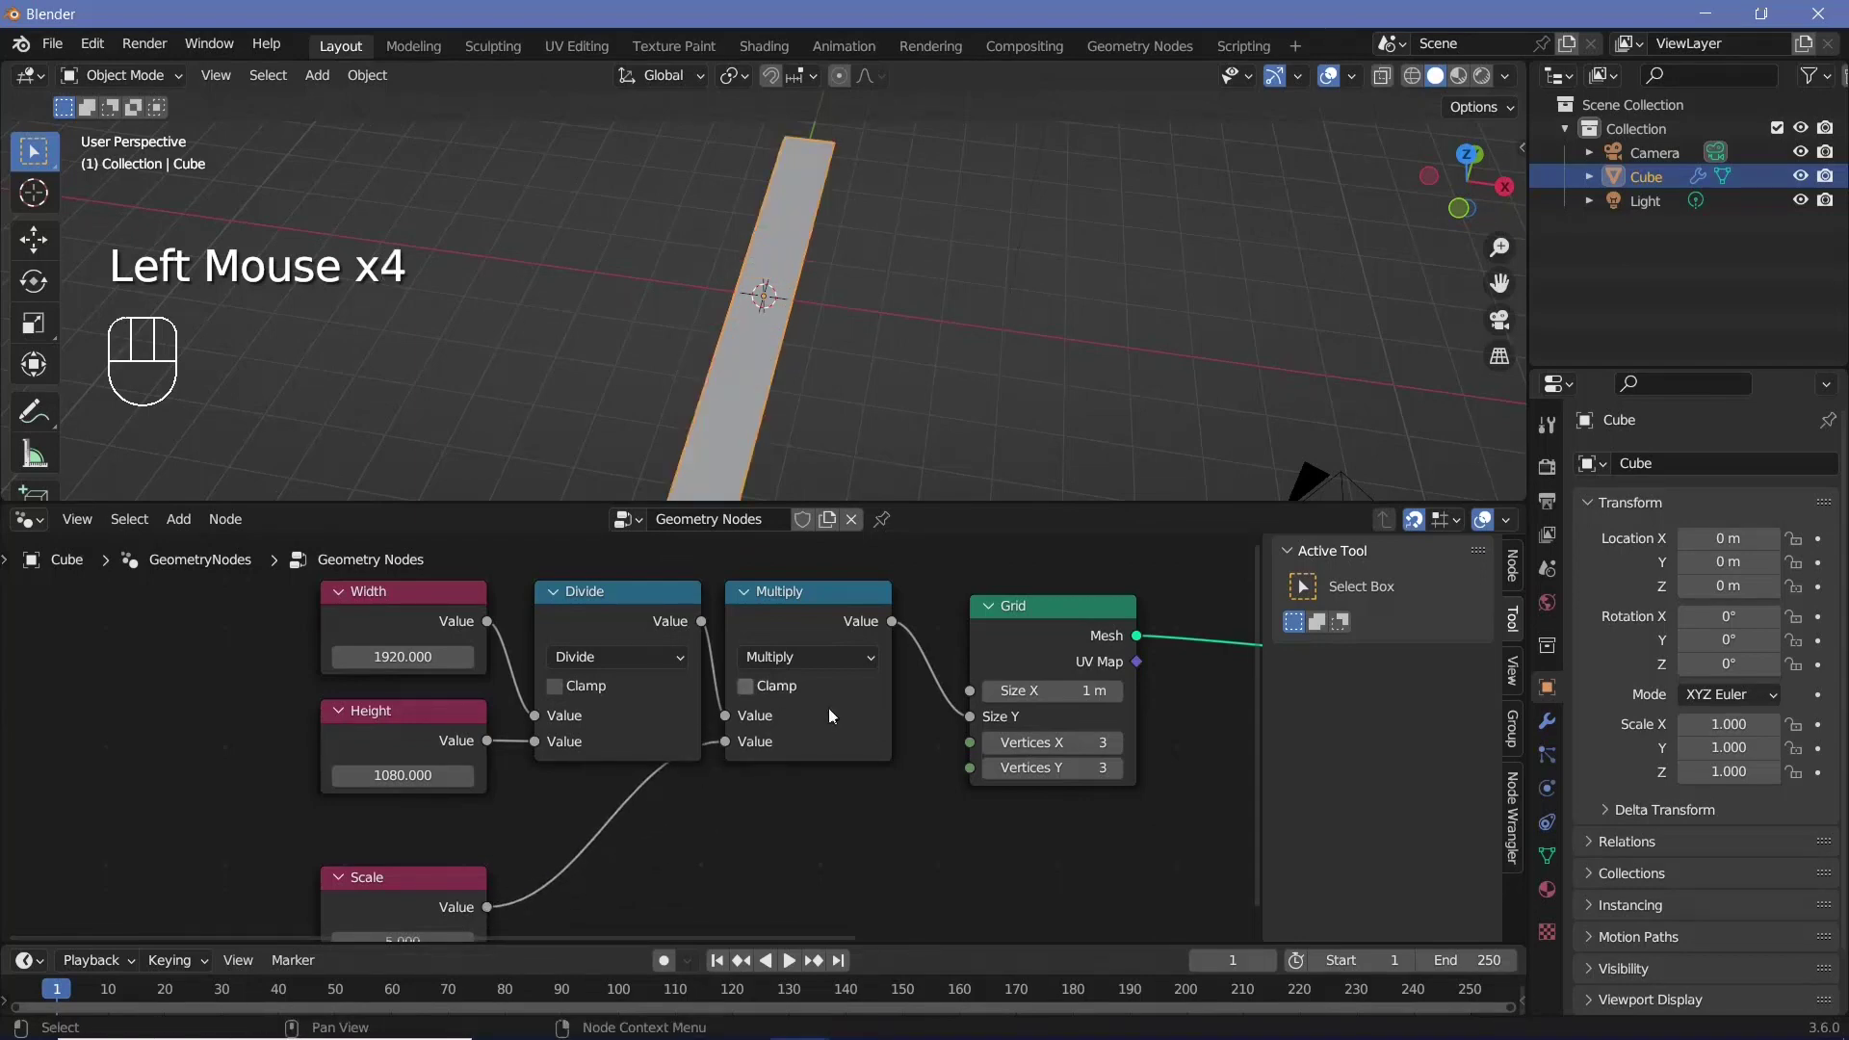
Wire the scaled ratio into Grid Size X and the Scale value into Size Y
{"action": "middle_click", "coordinate": [651, 755]}
{"action": "scroll", "scroll_direction": "up", "scroll_amount": 3}
{"action": "left_click_drag", "start_coordinate": [473, 856], "coordinate": [951, 574]}
{"action": "middle_click", "coordinate": [950, 583]}
{"action": "left_click_drag", "start_coordinate": [878, 656], "coordinate": [750, 724]}
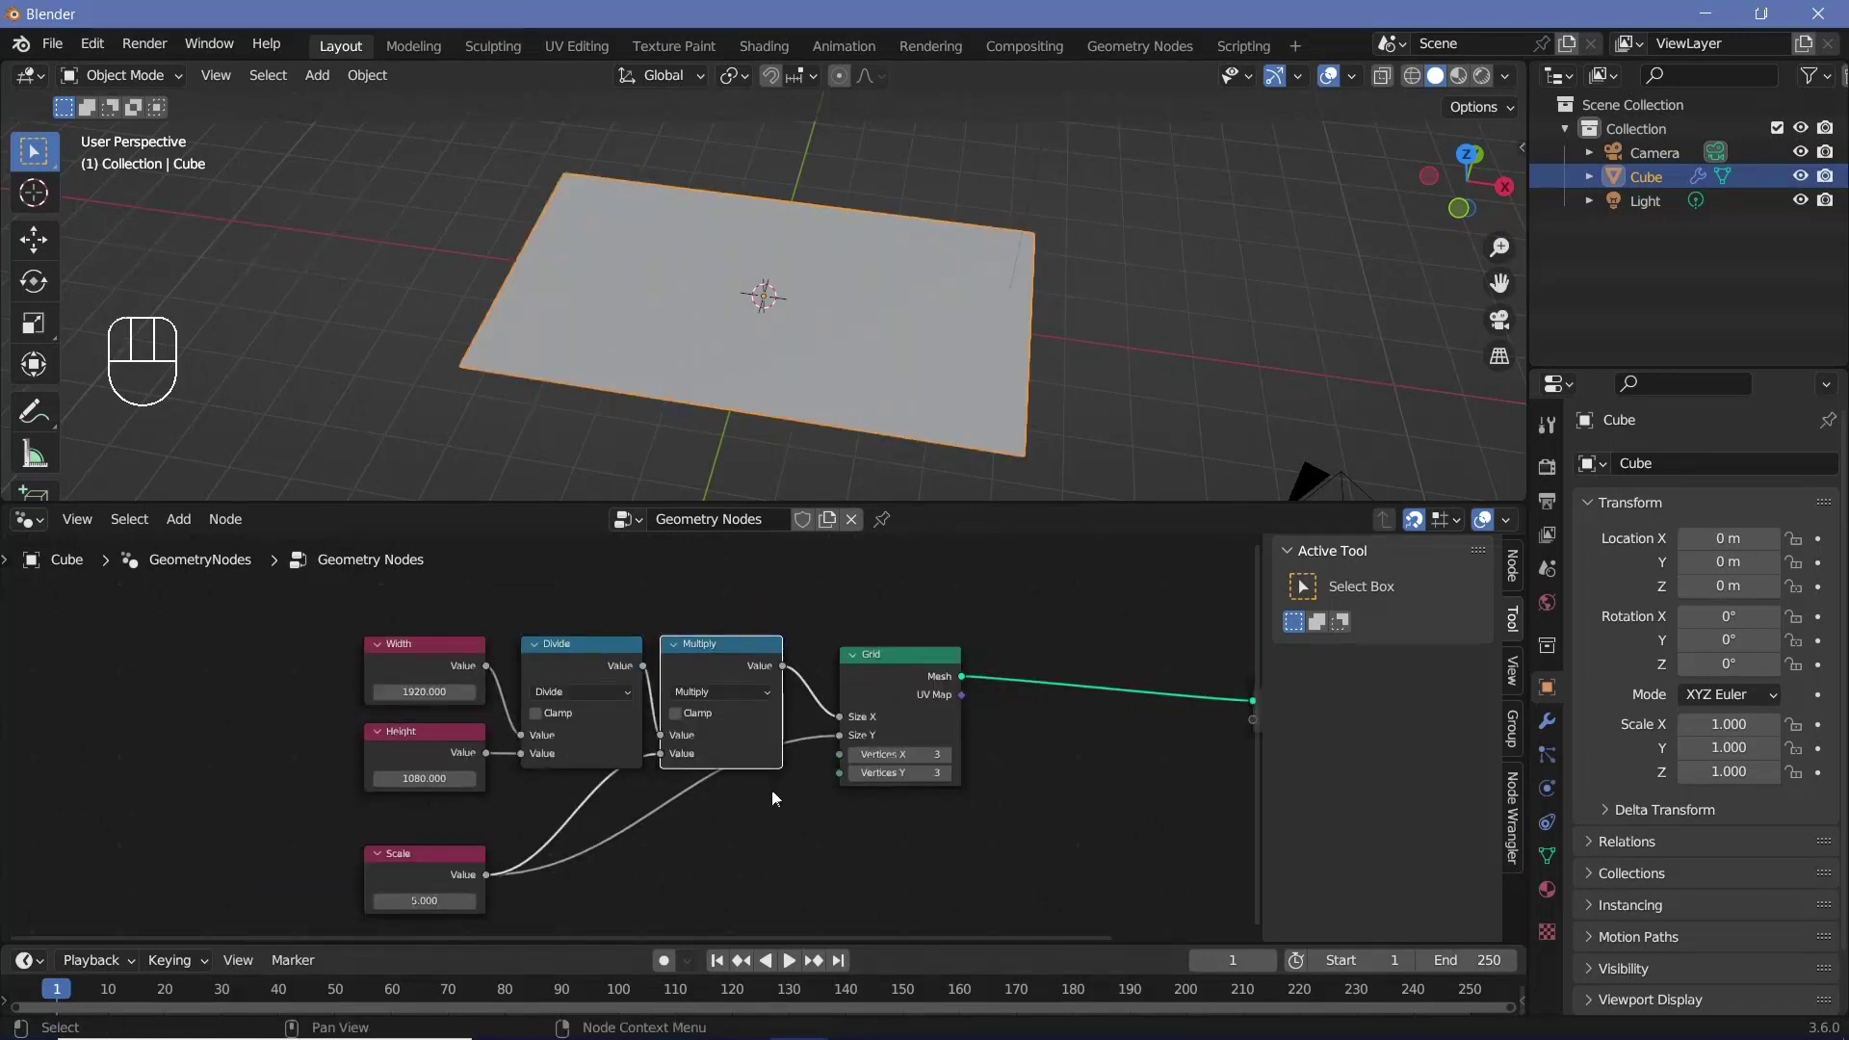
Duplicate the Scale value node and relabel the copy Resolution
{"action": "middle_click", "coordinate": [753, 841]}
{"action": "scroll", "scroll_direction": "up", "scroll_amount": 3}
{"action": "scroll", "scroll_direction": "down", "scroll_amount": 3}
{"action": "scroll", "scroll_direction": "up", "scroll_amount": 3}
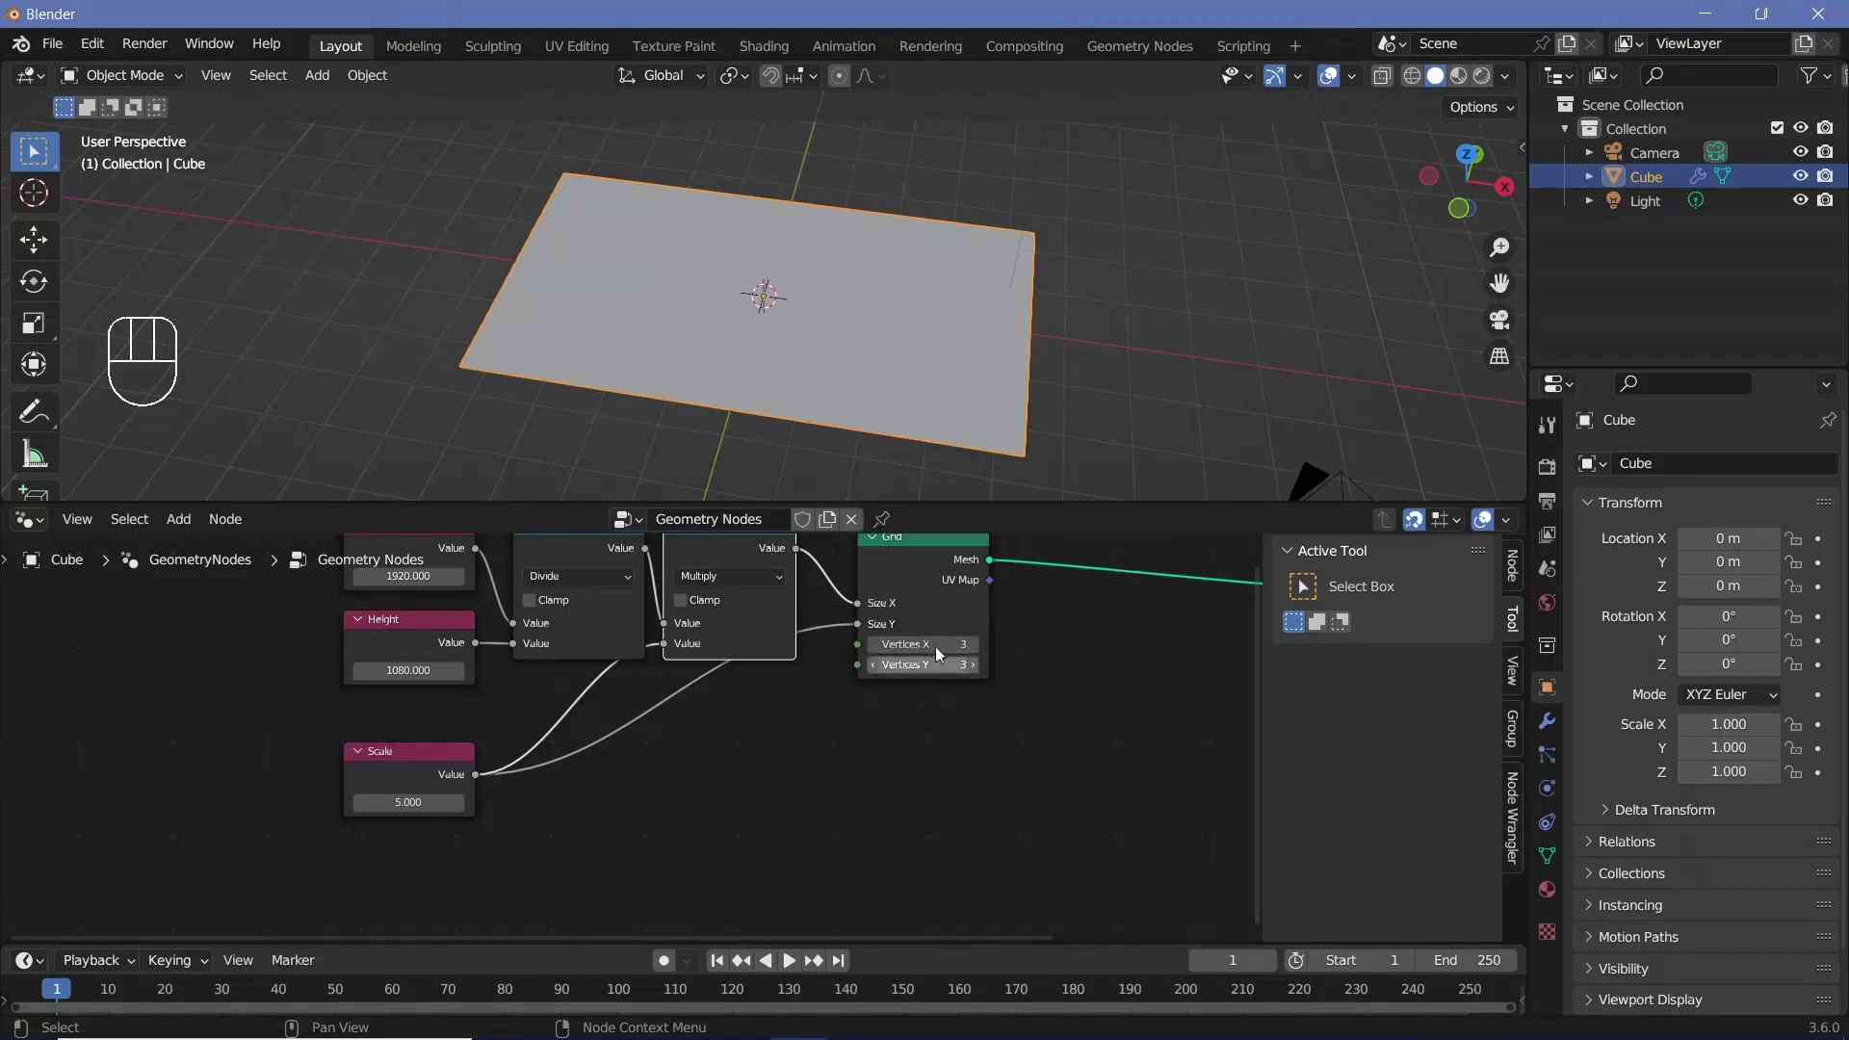
{"action": "left_click", "coordinate": [419, 772]}
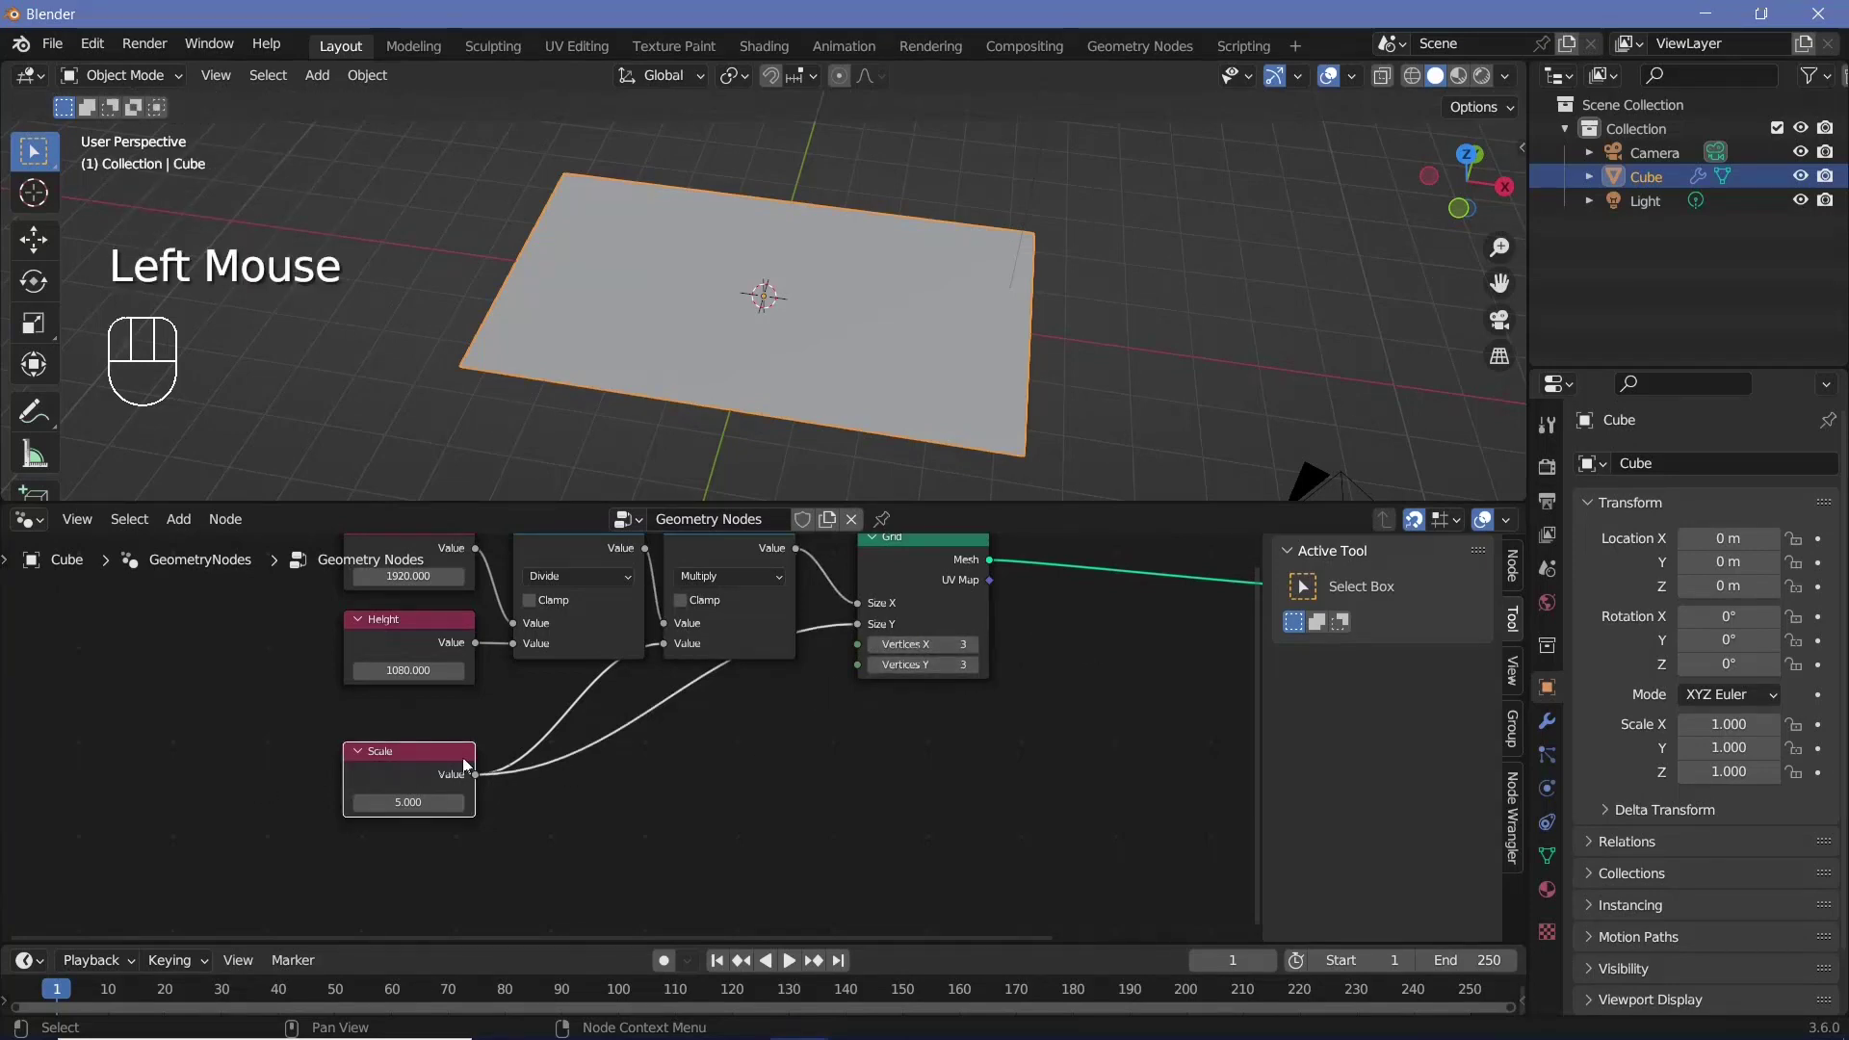
{"action": "key", "text": "shift+d"}
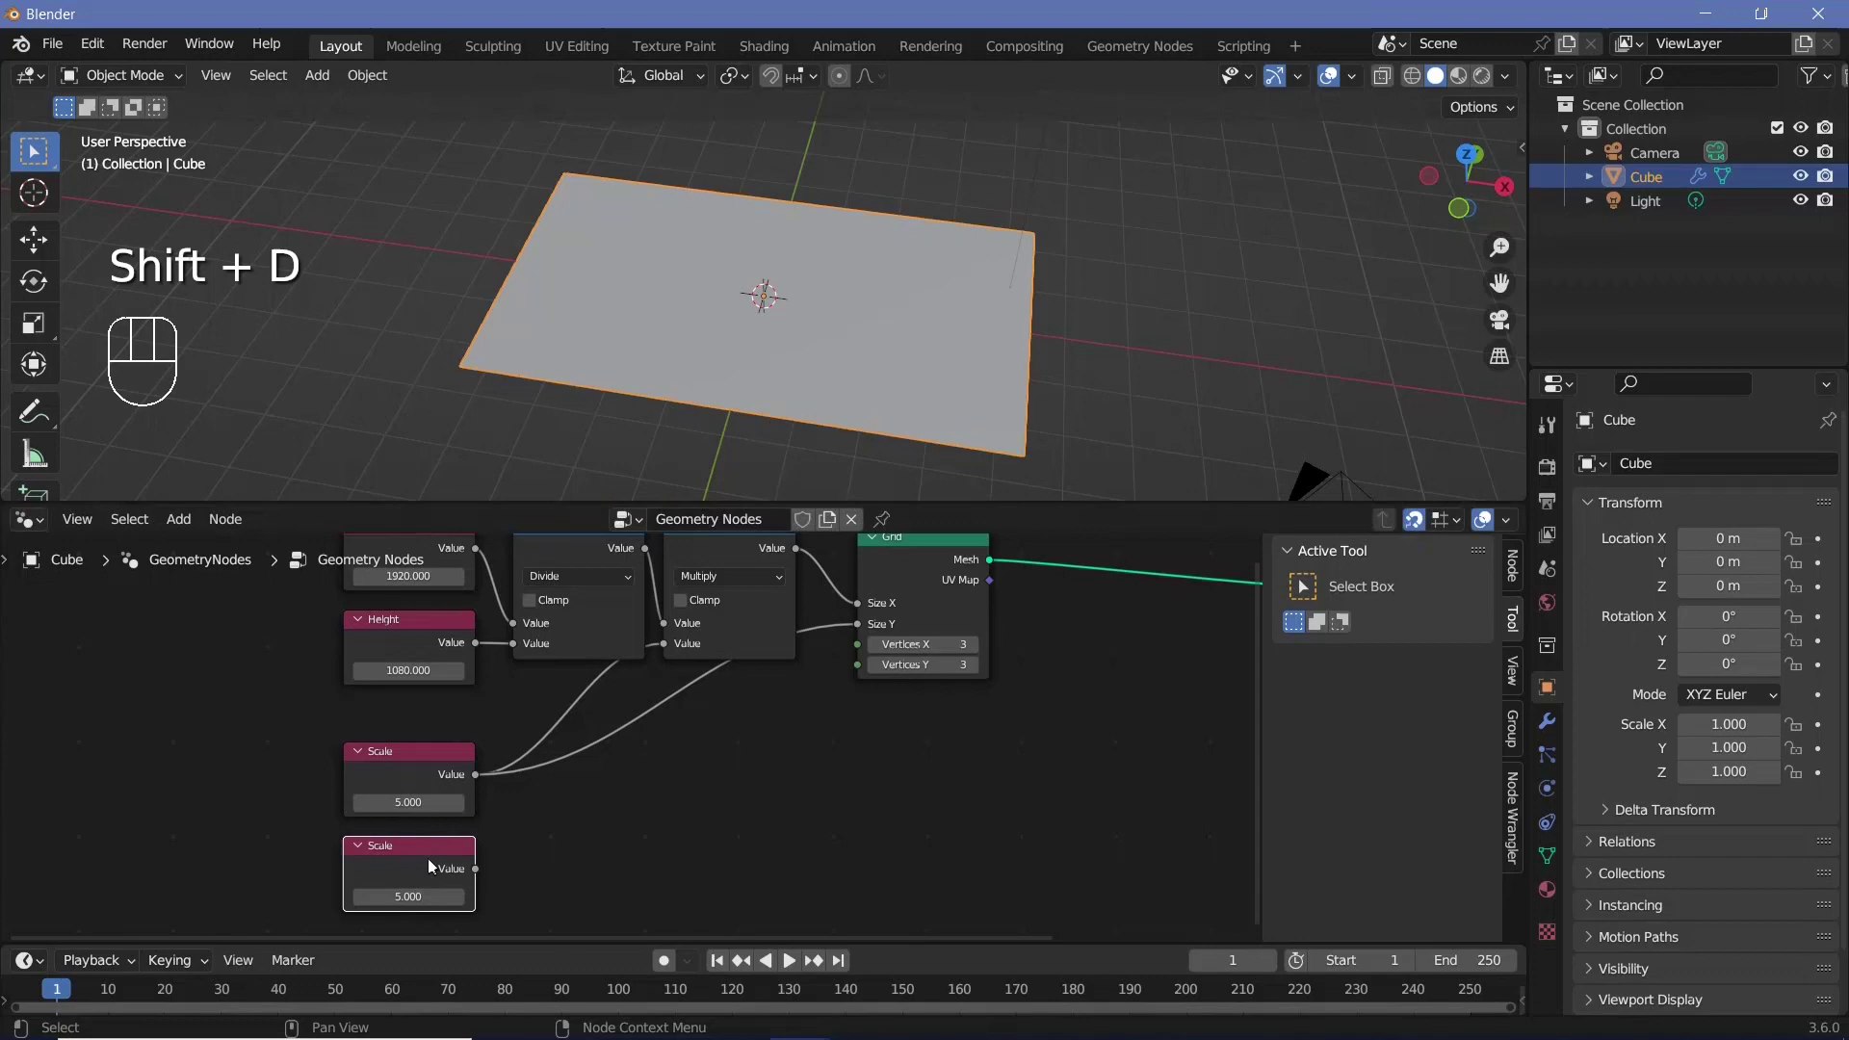
{"action": "middle_click", "coordinate": [436, 862]}
{"action": "scroll", "scroll_direction": "up", "scroll_amount": 3}
{"action": "right_click", "coordinate": [460, 801]}
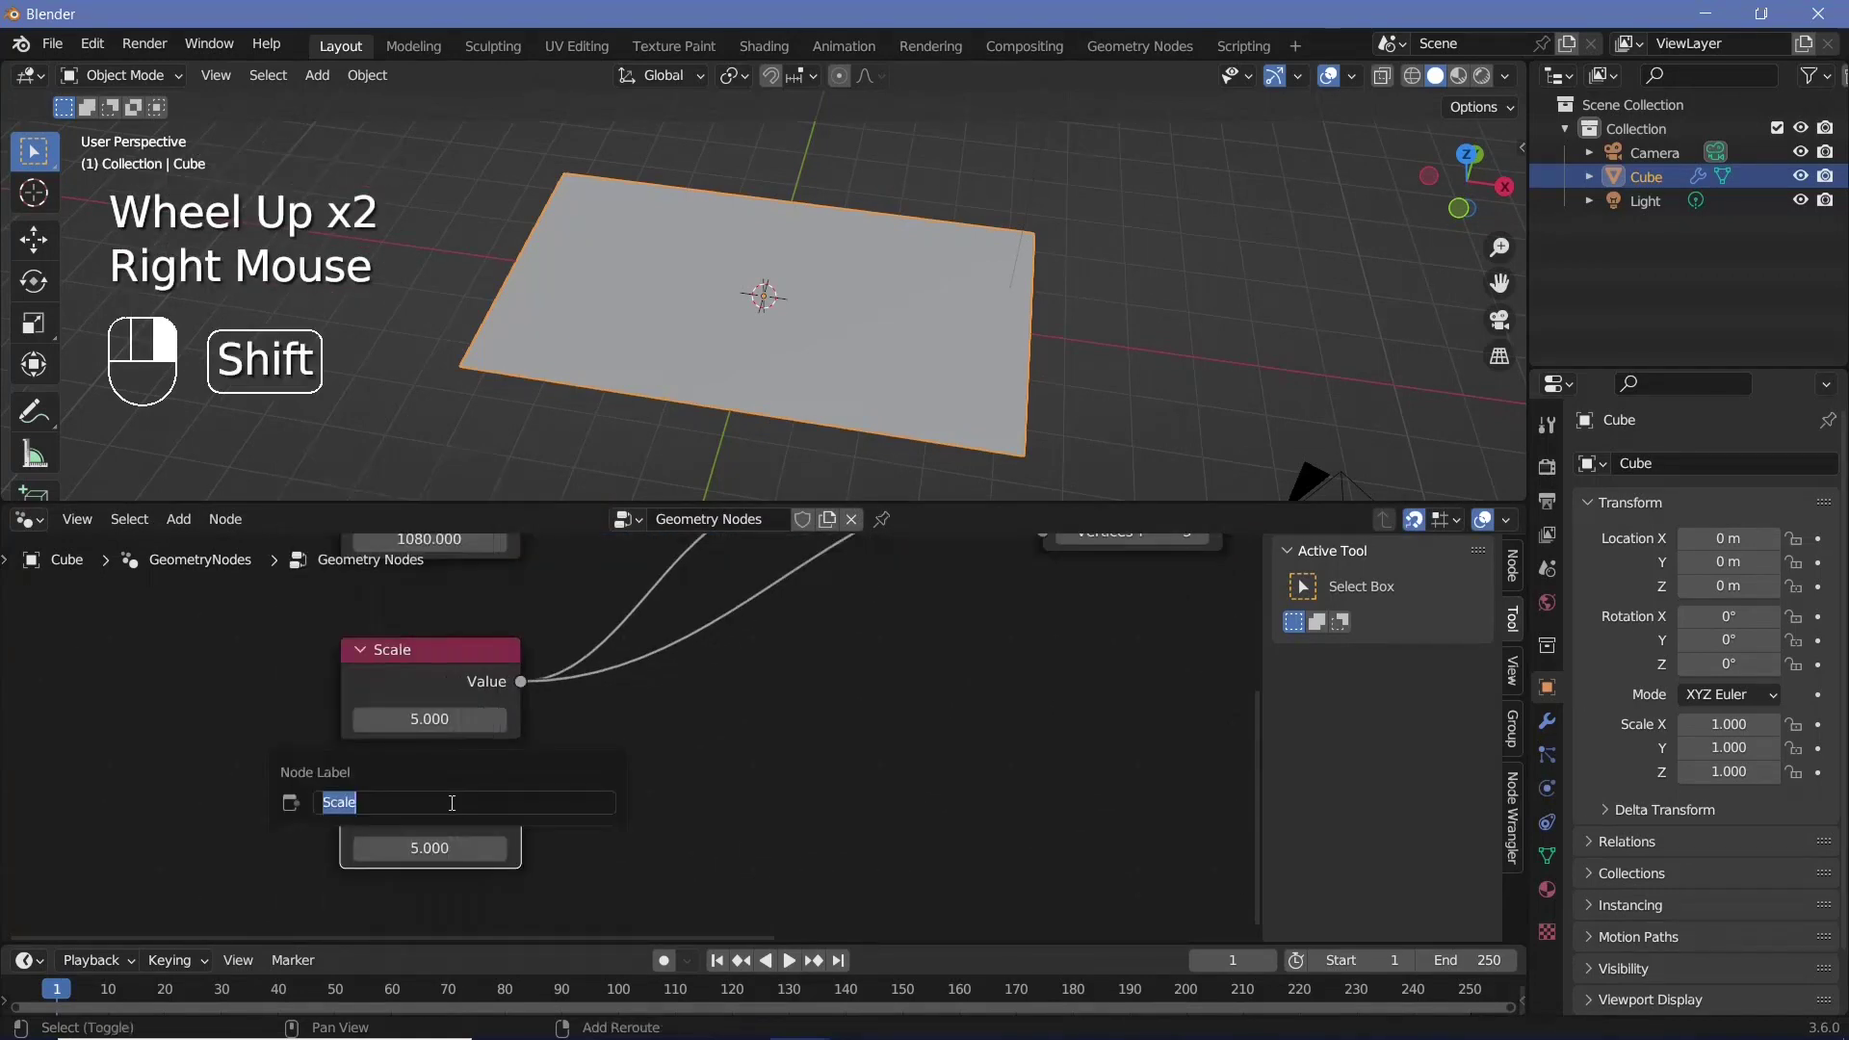
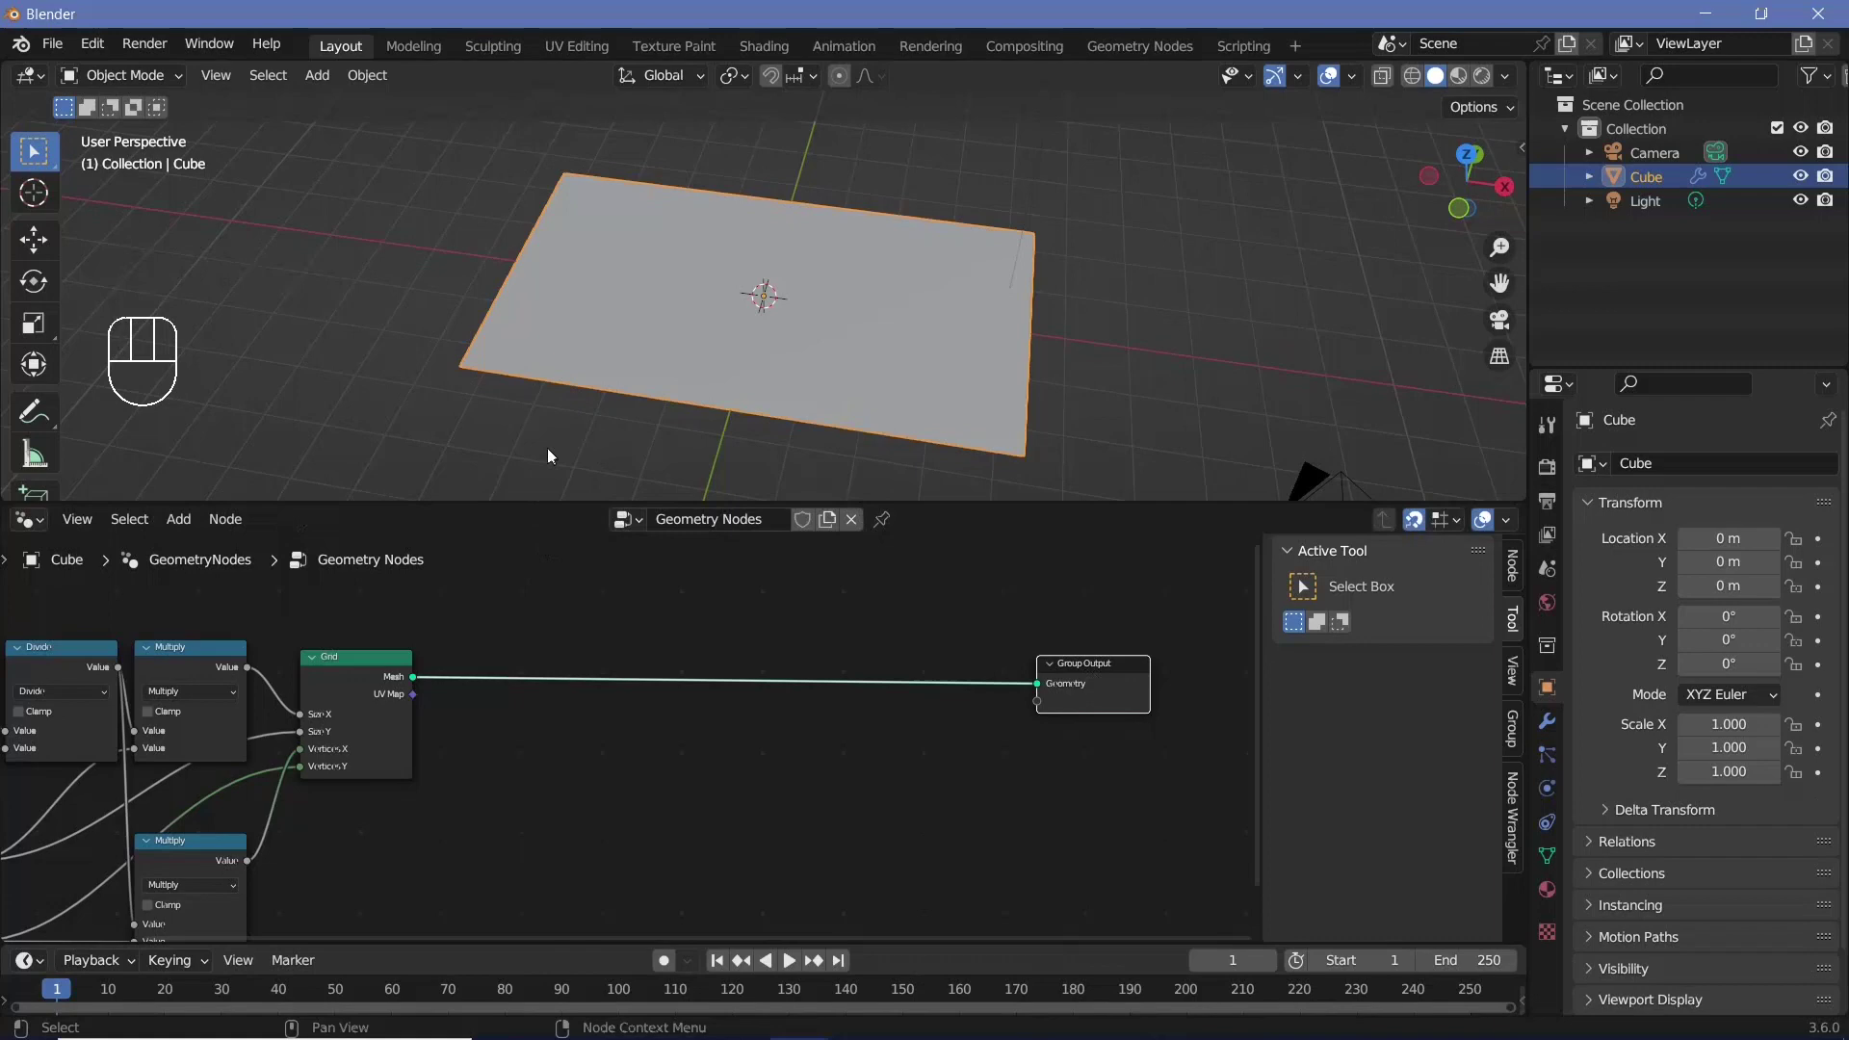
Feed Resolution (5) through a second Multiply node into Grid Vertices X and Y
{"action": "left_click_drag", "start_coordinate": [655, 306], "coordinate": [697, 418]}
{"action": "scroll", "scroll_direction": "up", "scroll_amount": 3}
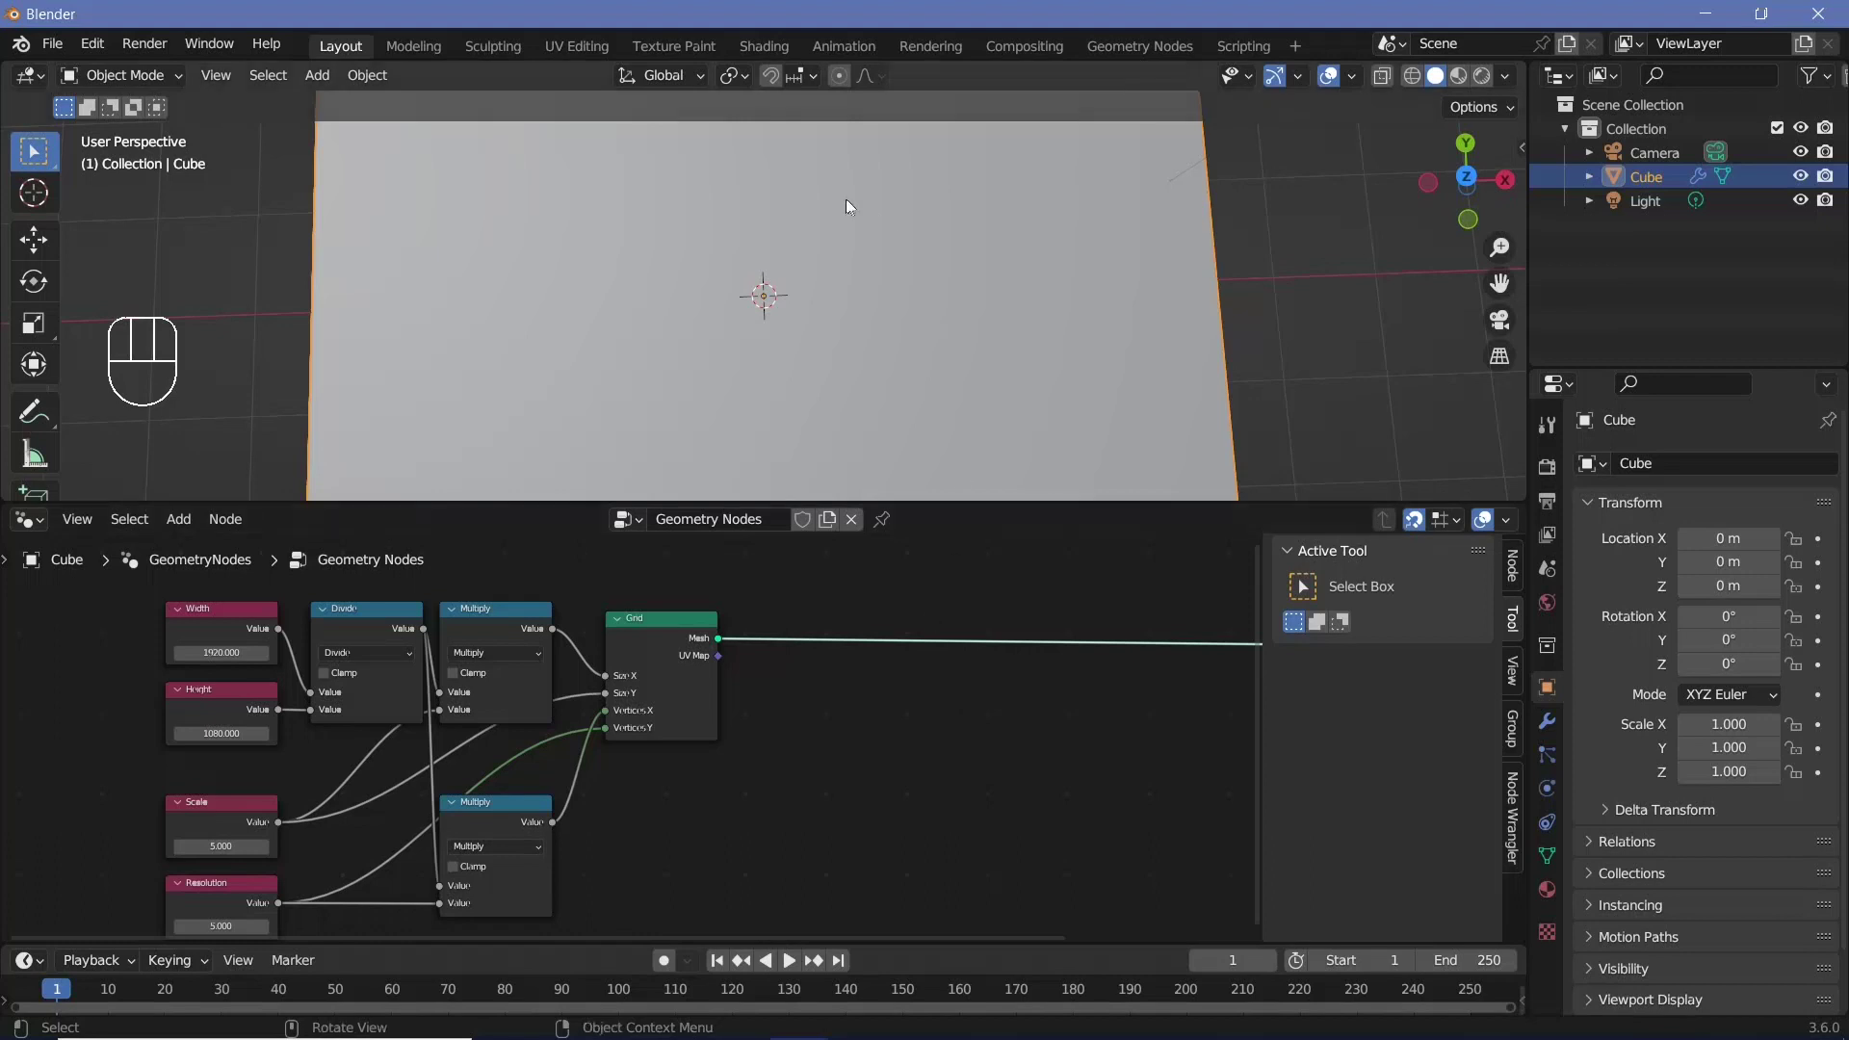
{"action": "left_click_drag", "start_coordinate": [843, 310], "coordinate": [825, 179]}
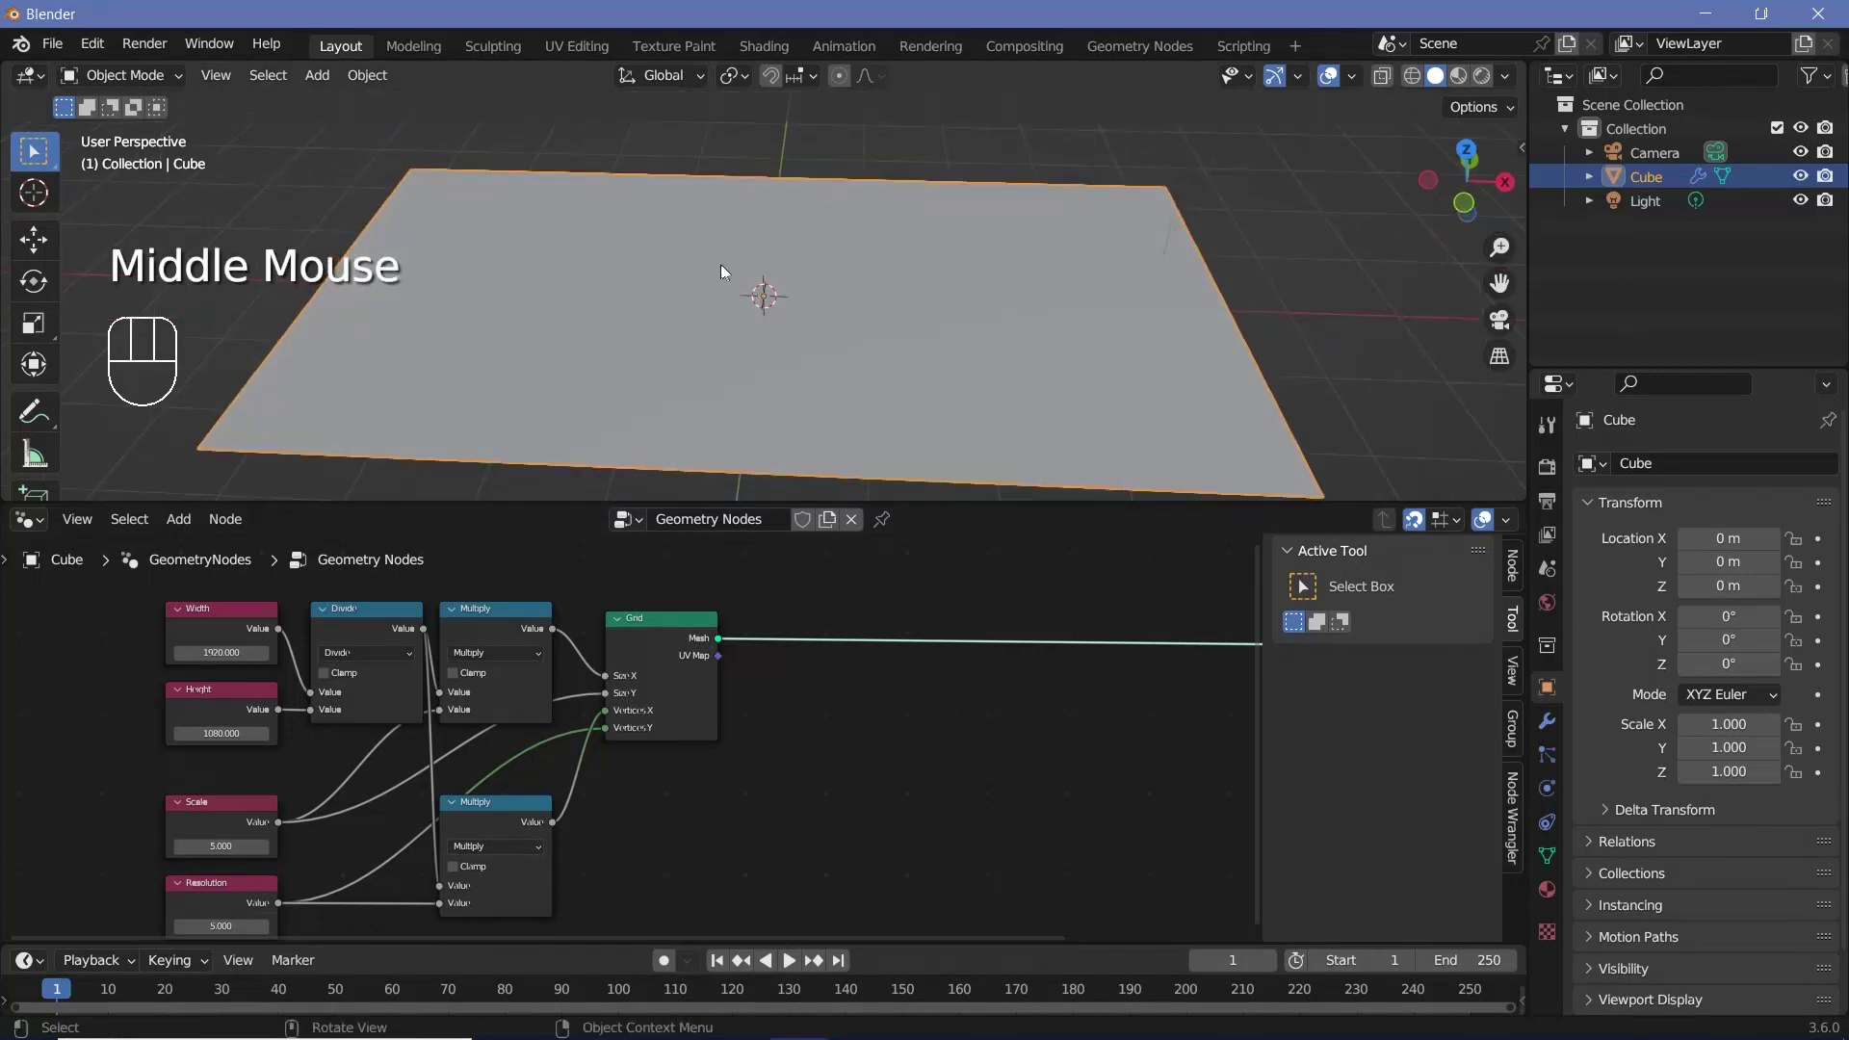
{"action": "middle_click", "coordinate": [238, 786]}
{"action": "scroll", "scroll_direction": "up", "scroll_amount": 3}
{"action": "left_click", "coordinate": [315, 762]}
{"action": "middle_click", "coordinate": [889, 703]}
{"action": "scroll", "scroll_direction": "down", "scroll_amount": 3}
{"action": "key", "text": "shift+a"}
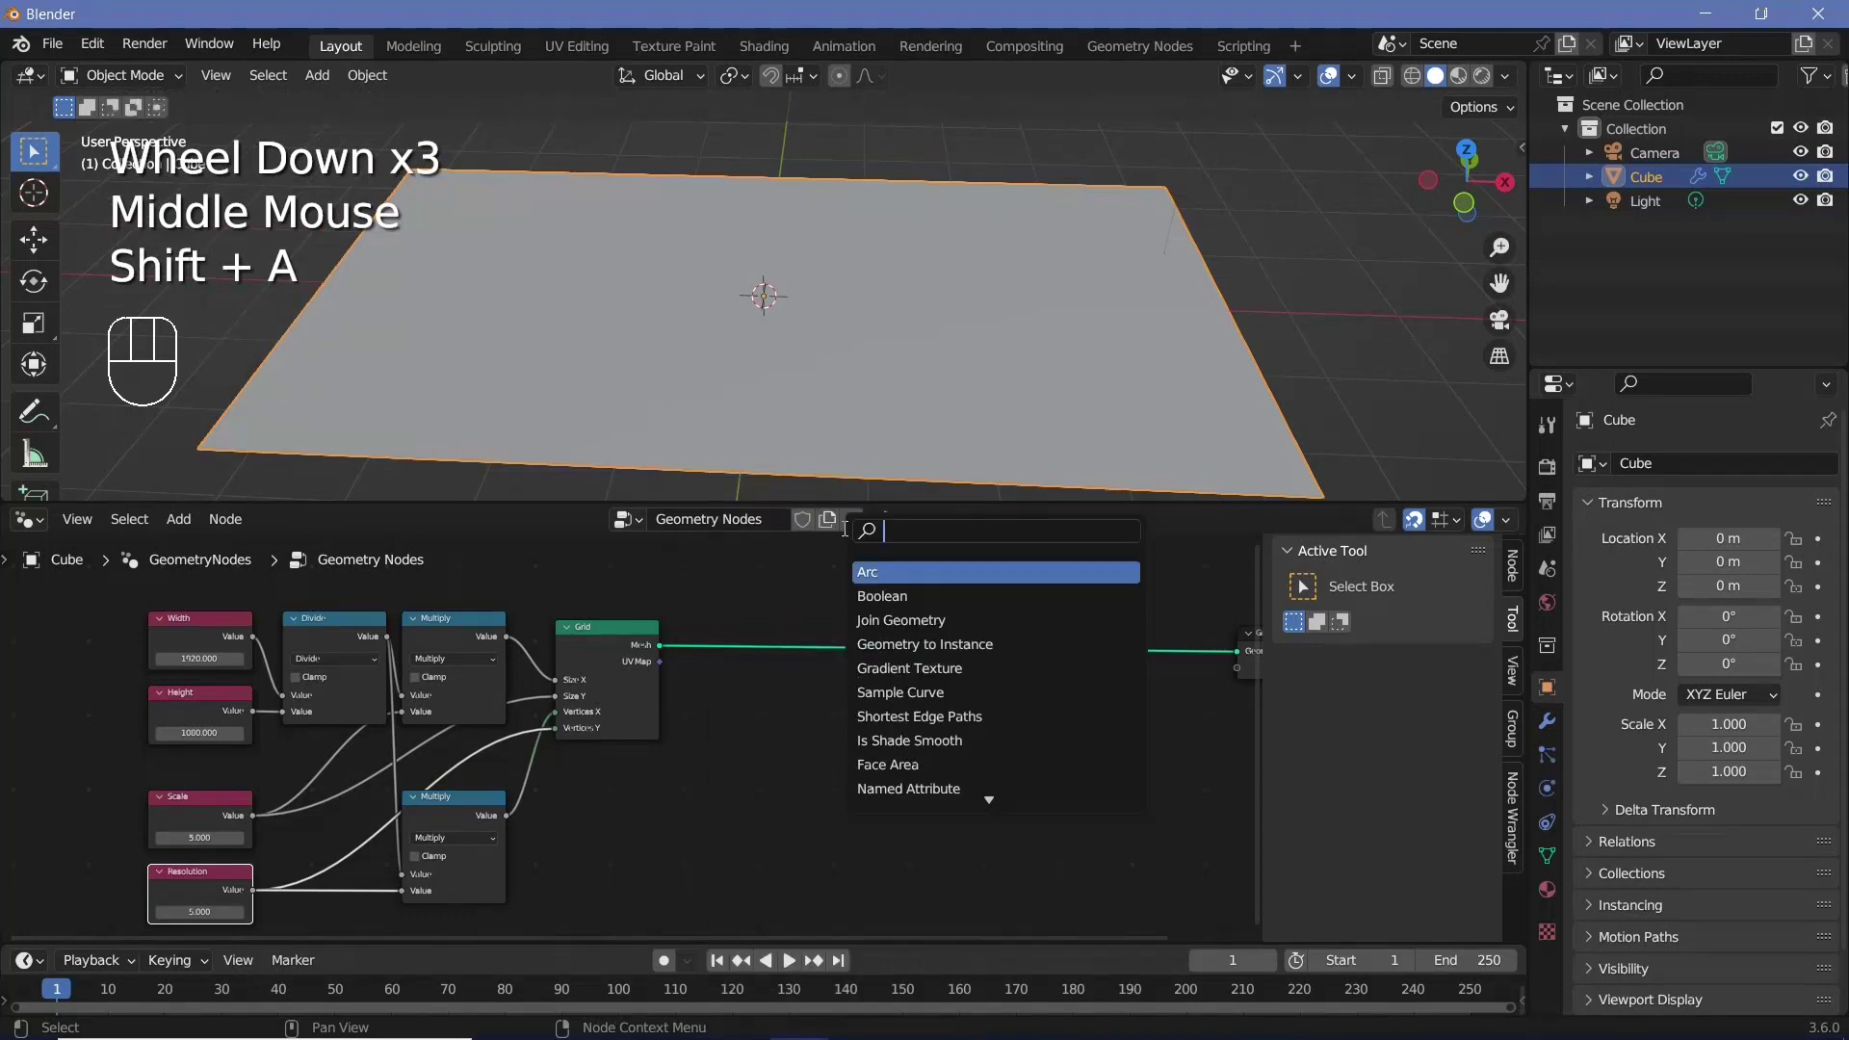
Insert Split Edges after the Grid and Set Position before the Group Output
{"action": "left_click", "coordinate": [764, 639]}
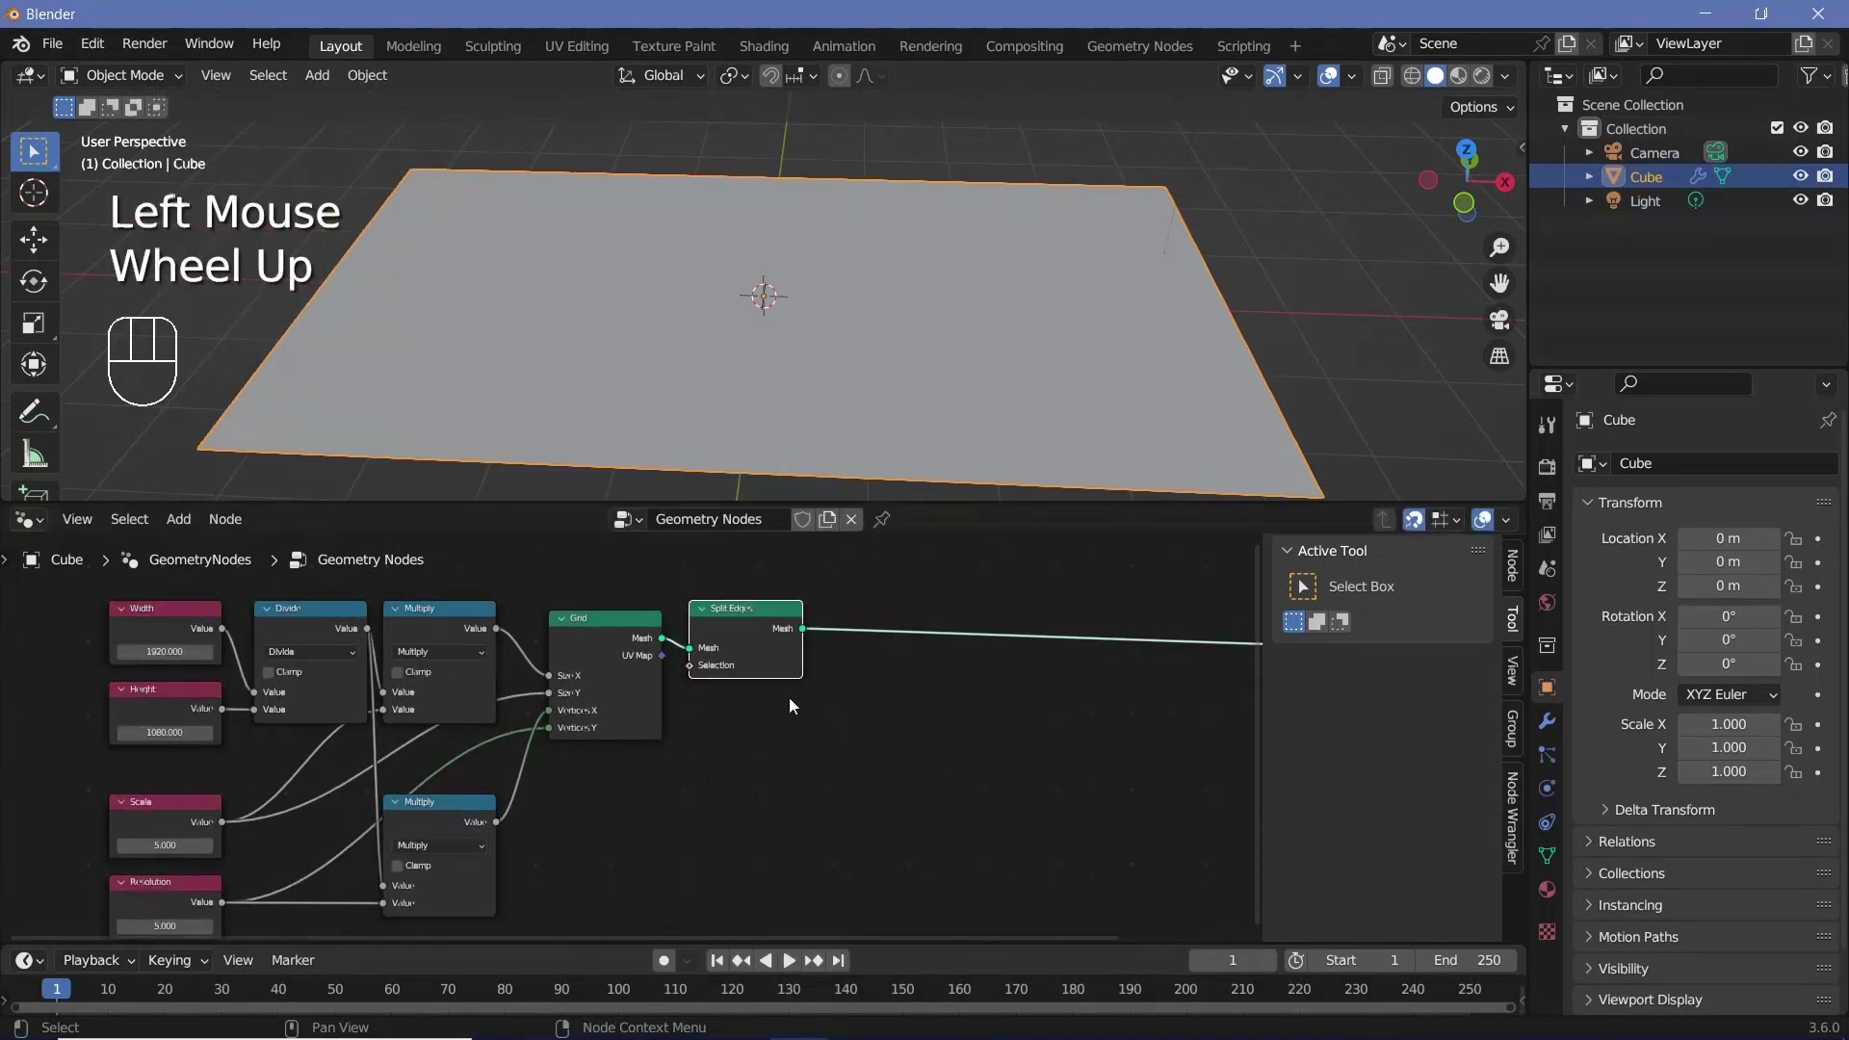
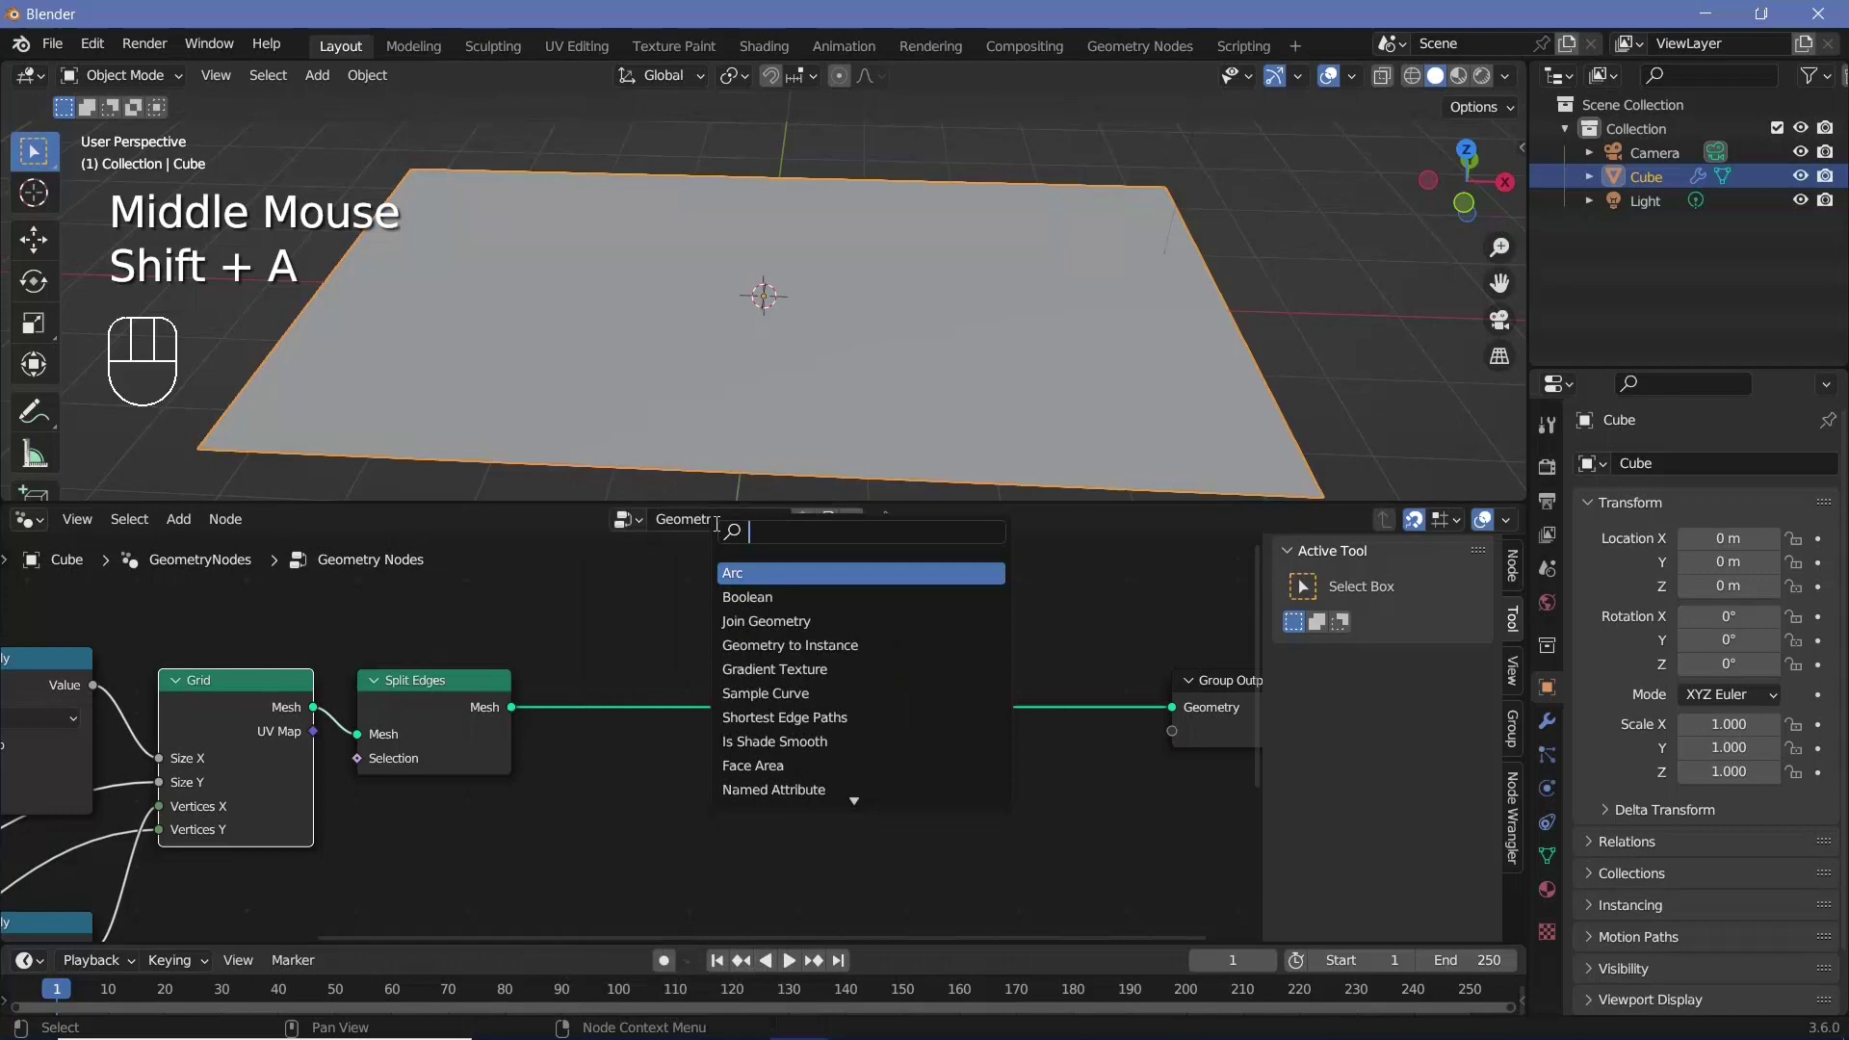
{"action": "left_click_drag", "start_coordinate": [942, 711], "coordinate": [989, 673]}
{"action": "left_click", "coordinate": [1007, 640]}
{"action": "middle_click", "coordinate": [997, 705]}
Drive Set Position's offset with Combine XYZ, a Random Value in Z scattering the faces vertically
{"action": "key", "text": "shift+a"}
{"action": "key", "text": "x"}
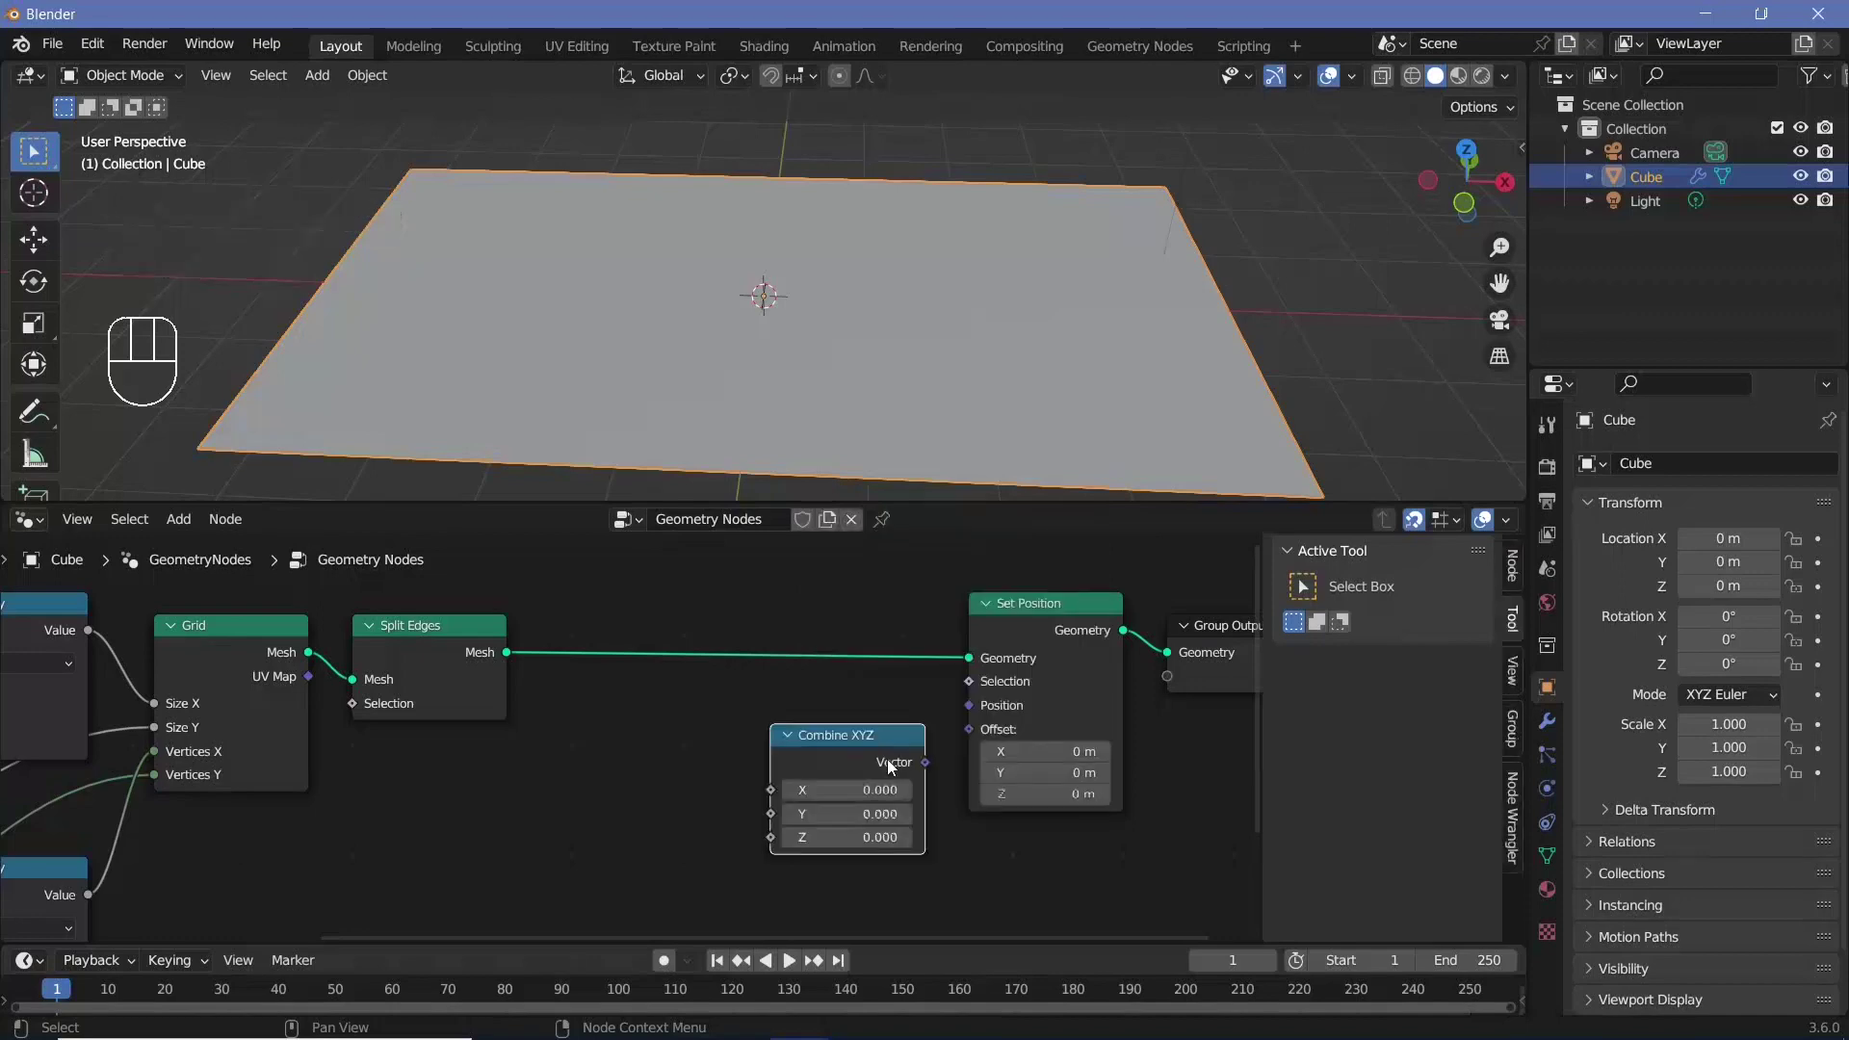
{"action": "left_click", "coordinate": [951, 751]}
{"action": "key", "text": "shift+a"}
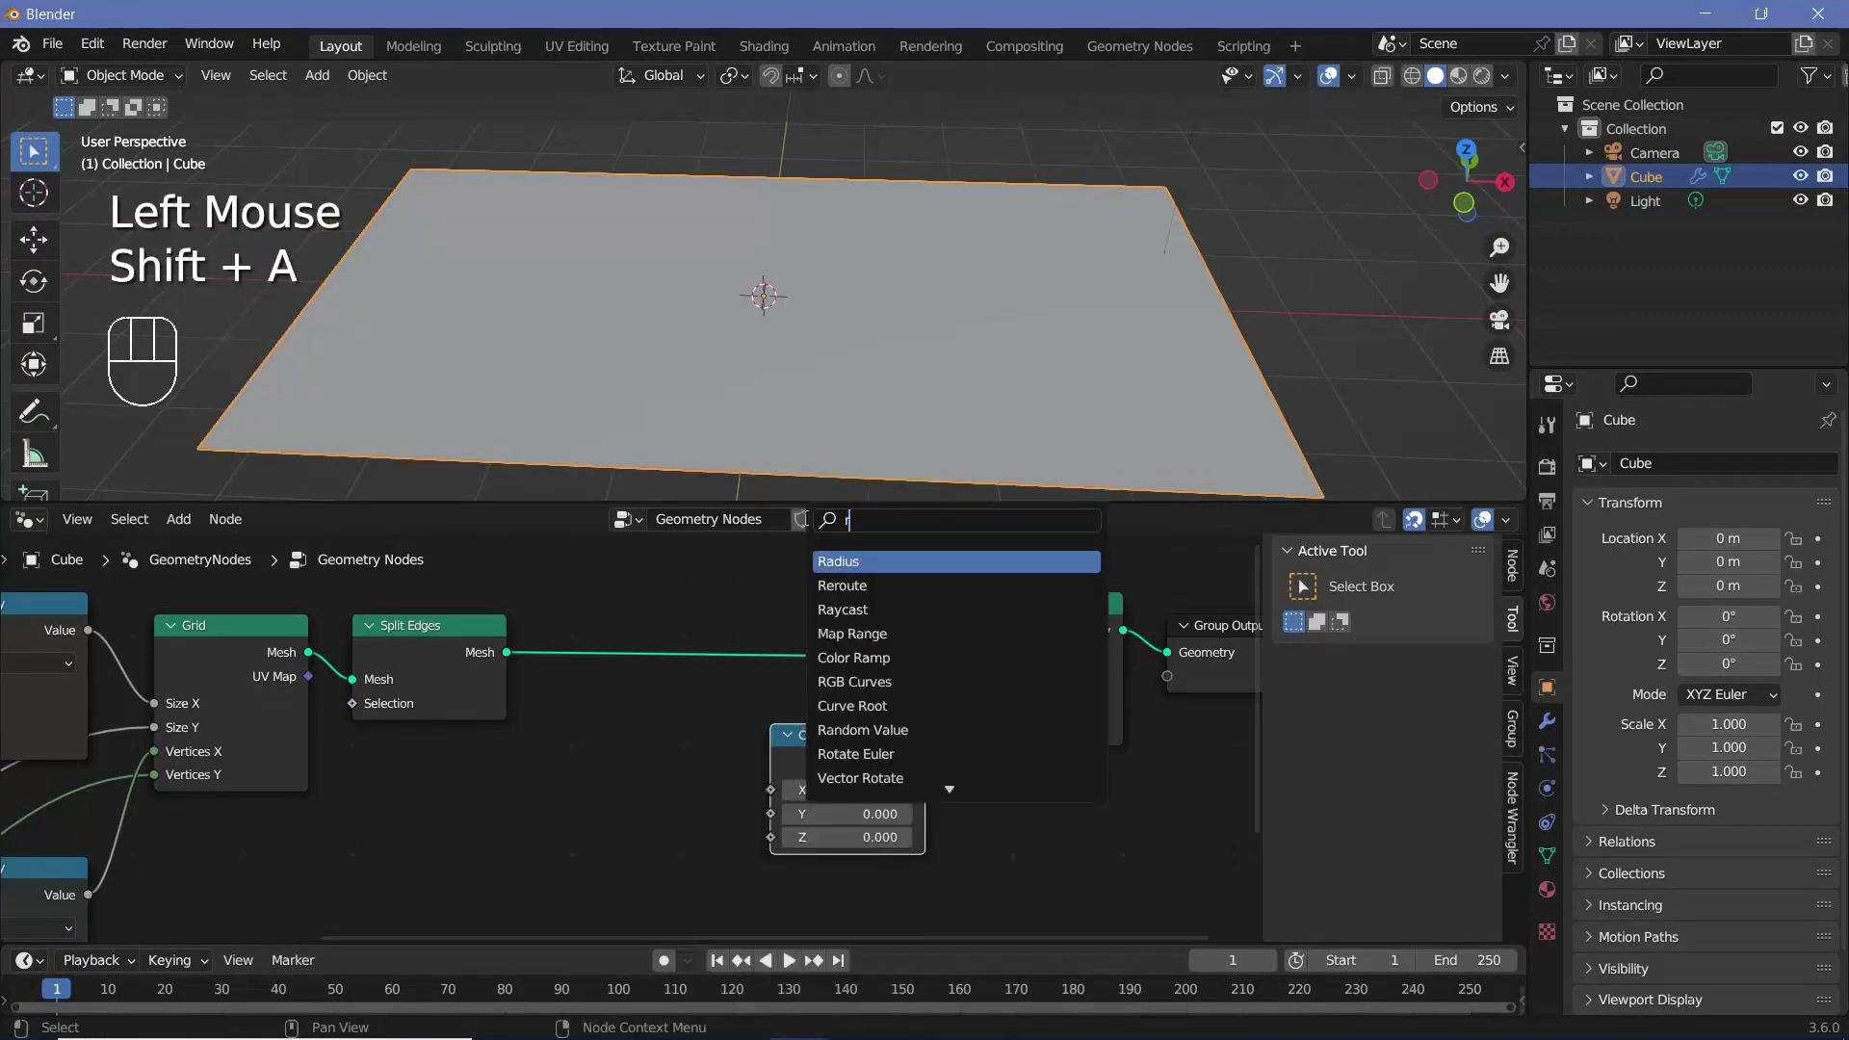
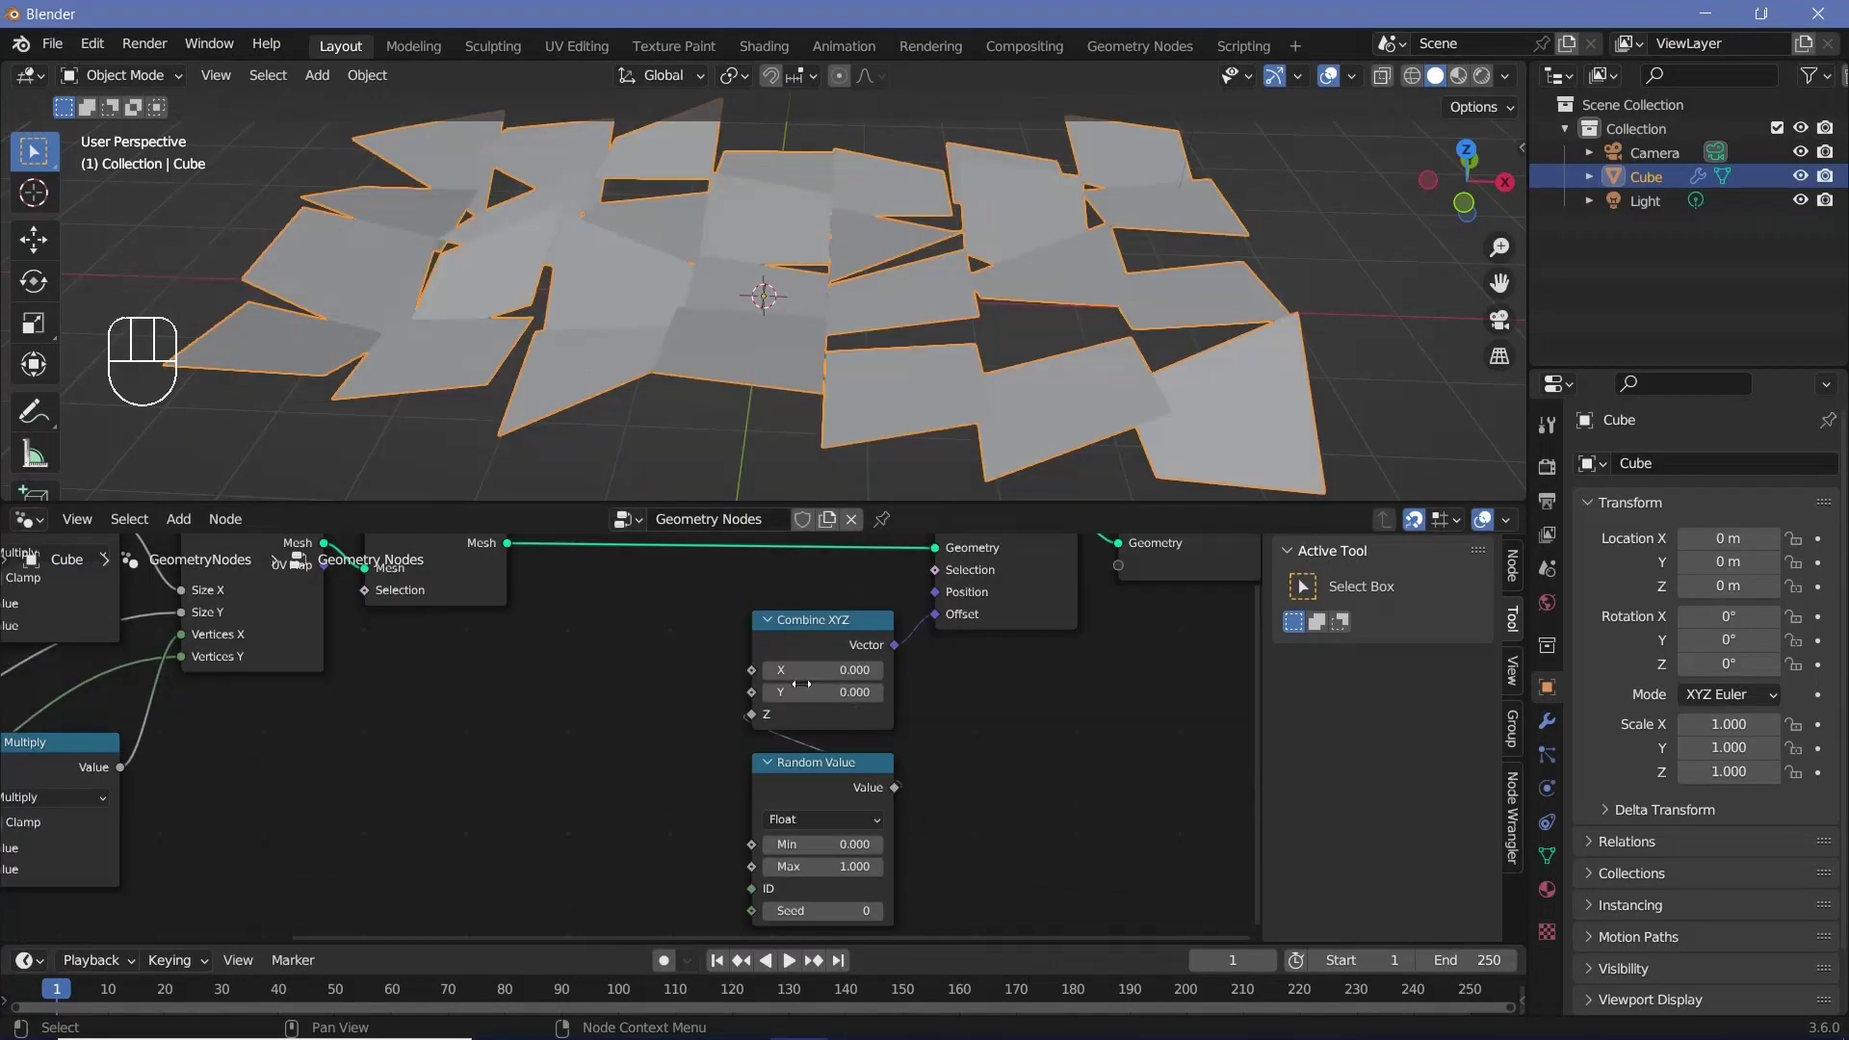
{"action": "left_click_drag", "start_coordinate": [865, 344], "coordinate": [759, 313]}
{"action": "middle_click", "coordinate": [859, 435]}
{"action": "left_click_drag", "start_coordinate": [906, 323], "coordinate": [942, 310]}
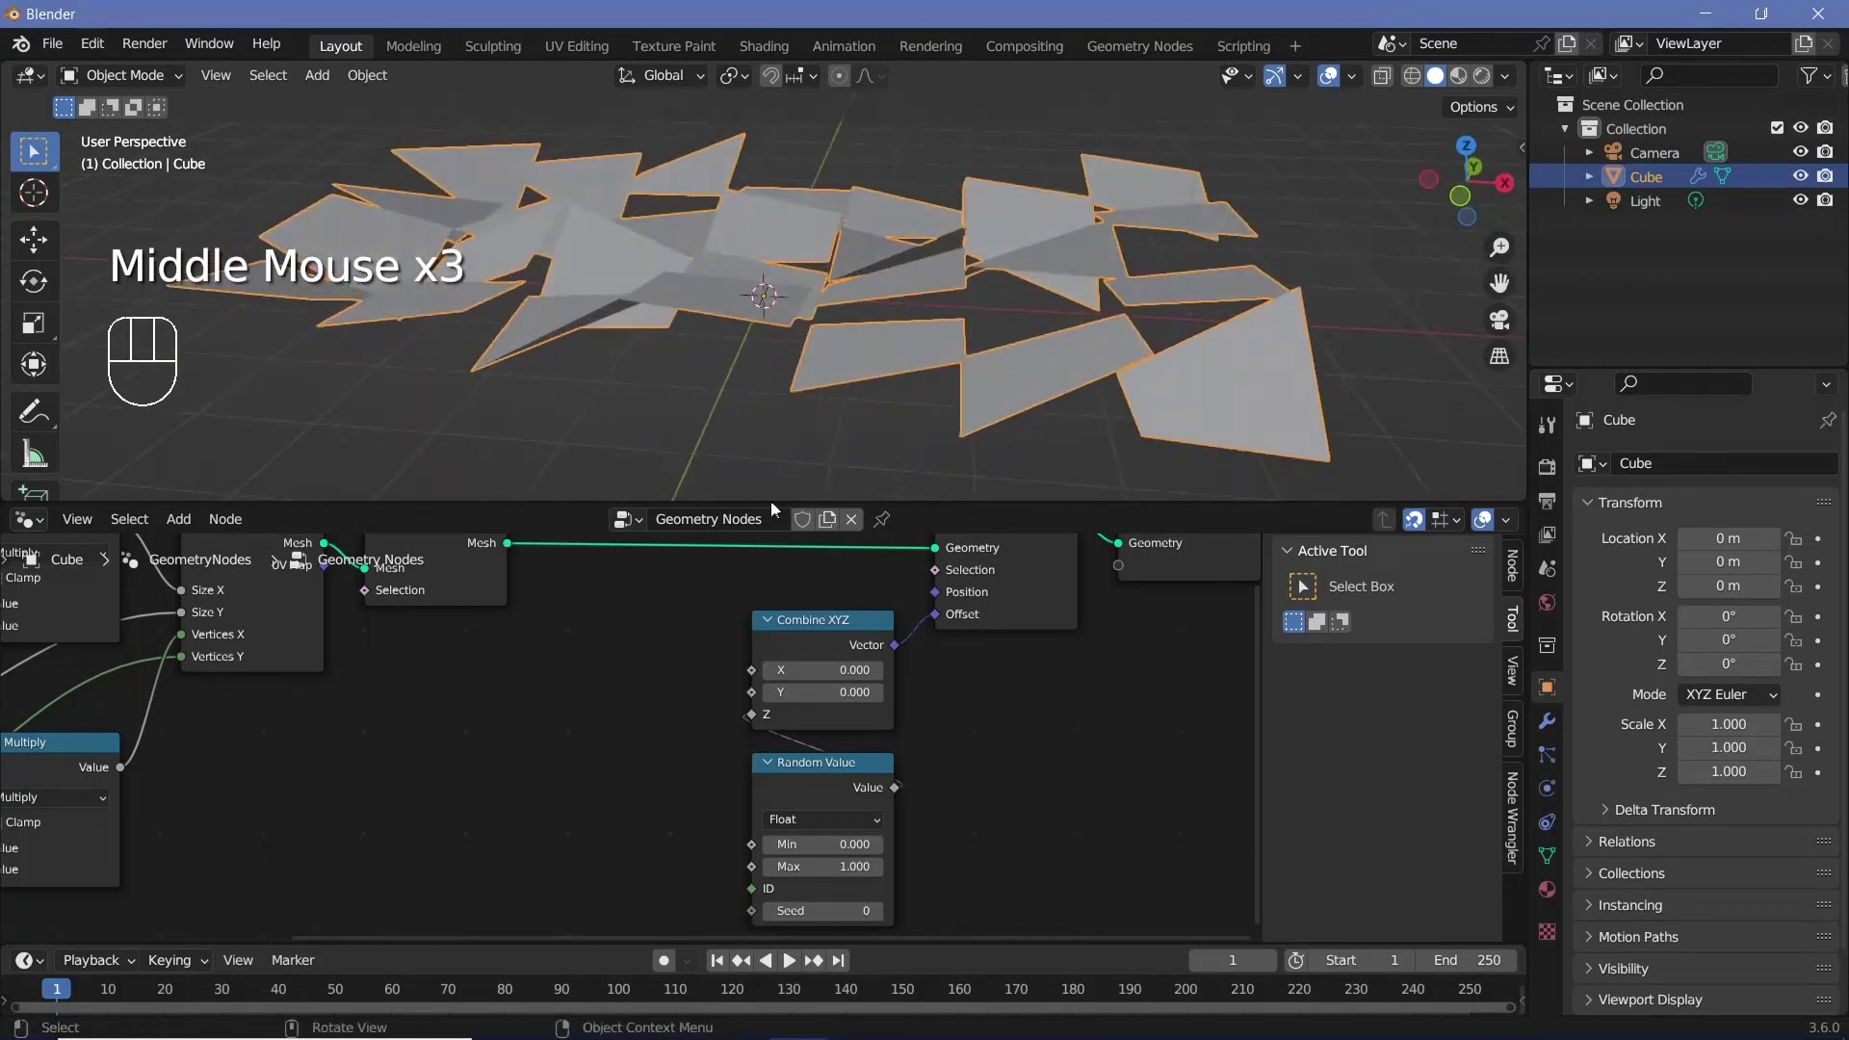
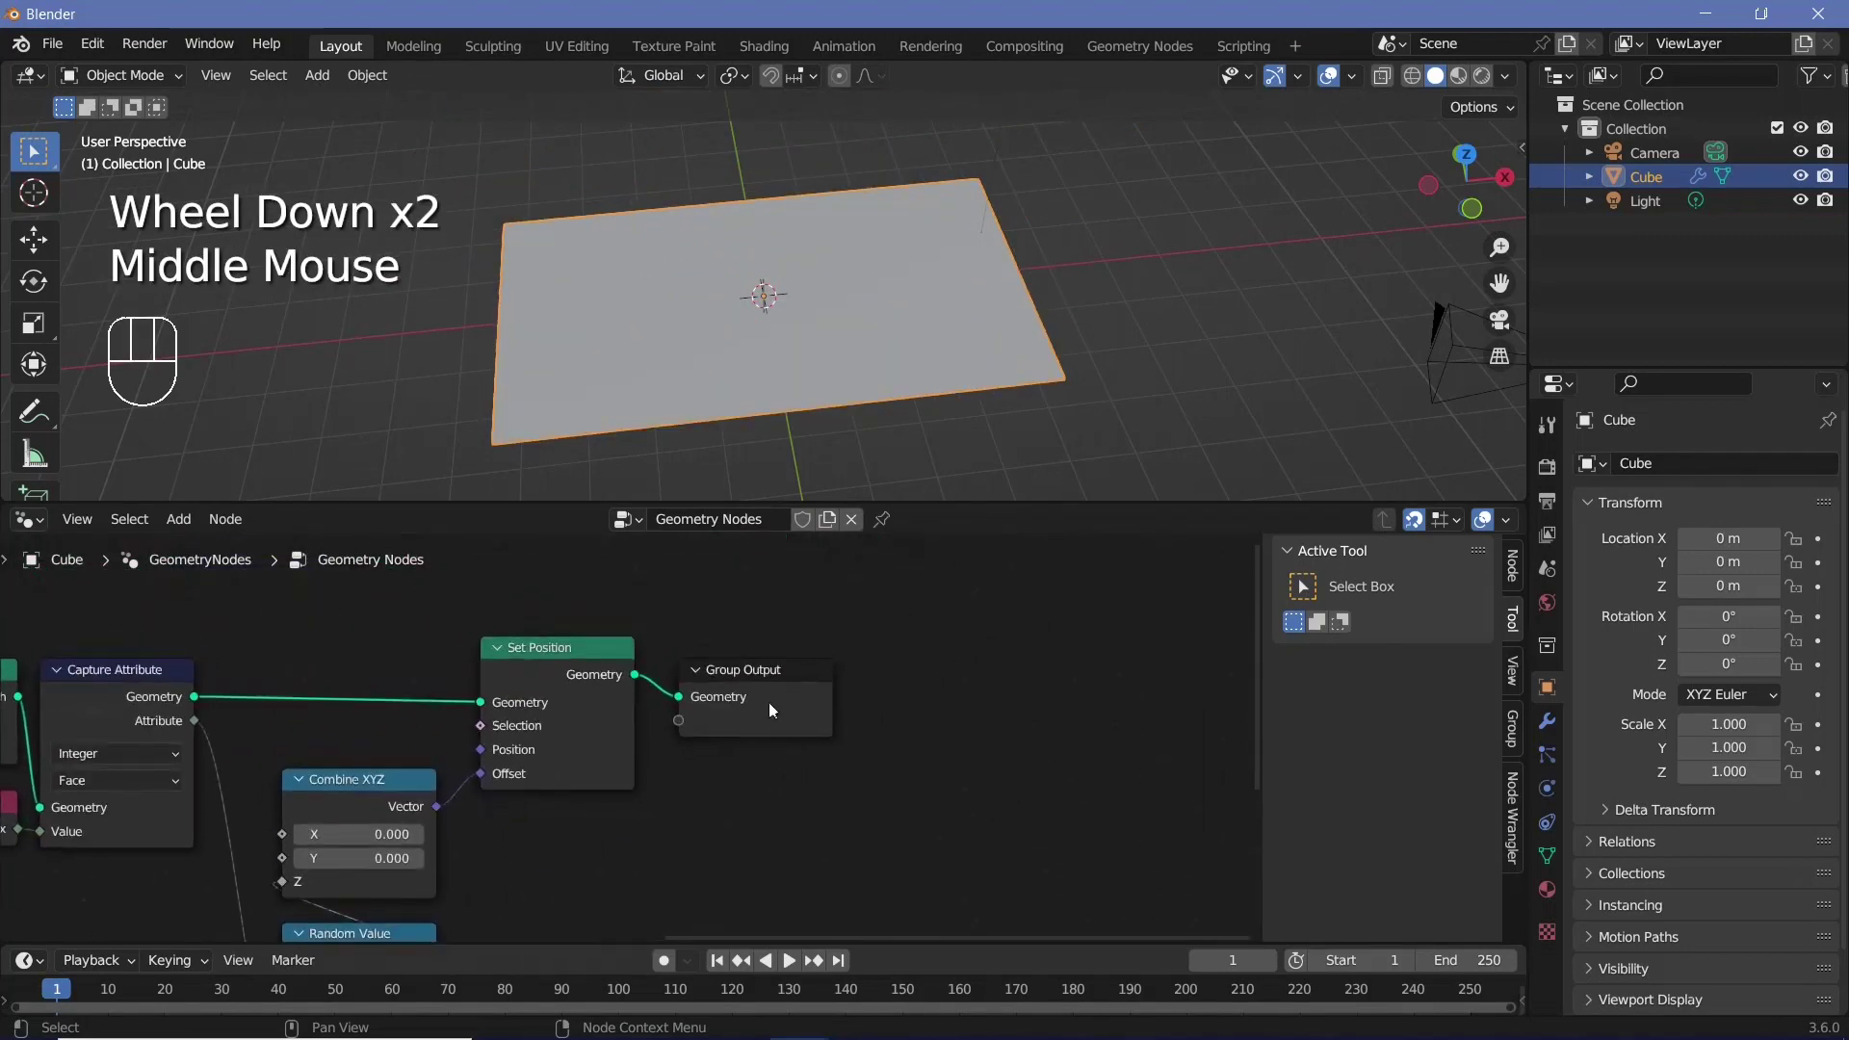
Insert a Set Material node before Group Output and switch to the Shader Editor
{"action": "left_click_drag", "start_coordinate": [768, 715], "coordinate": [909, 719]}
{"action": "key", "text": "shift+a"}
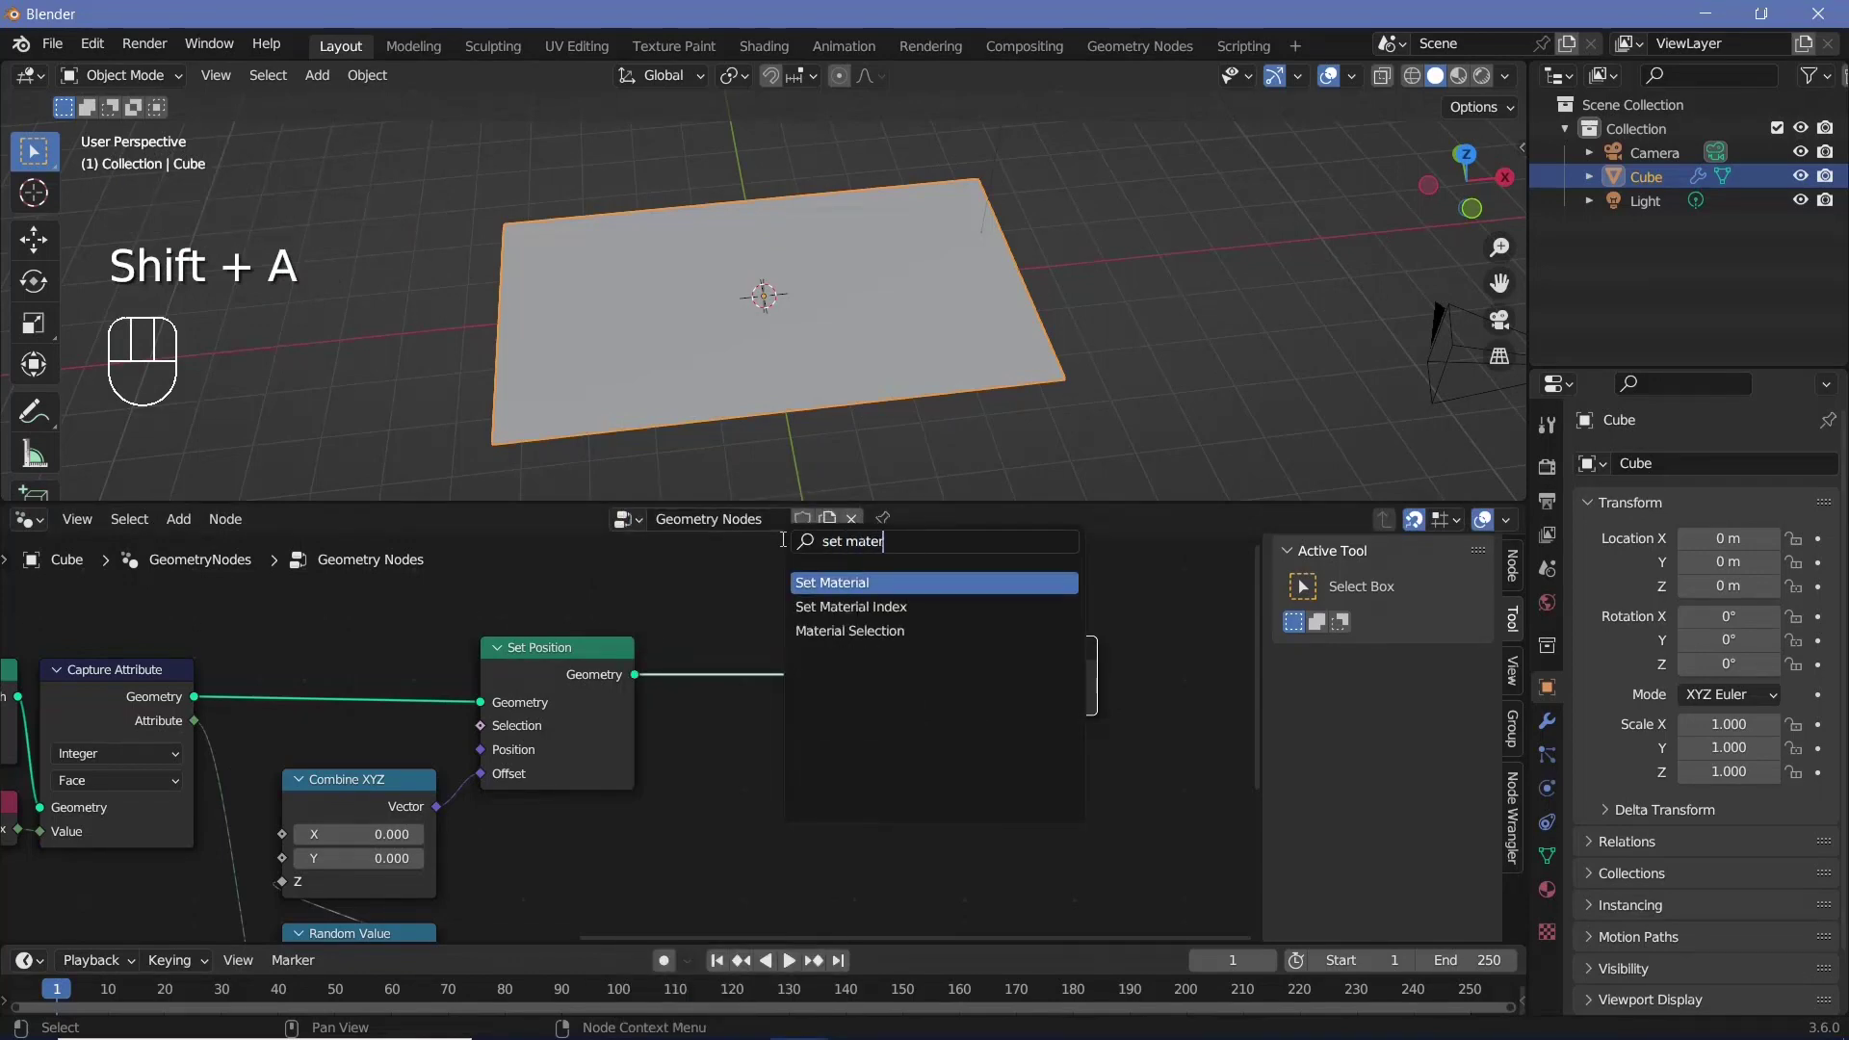
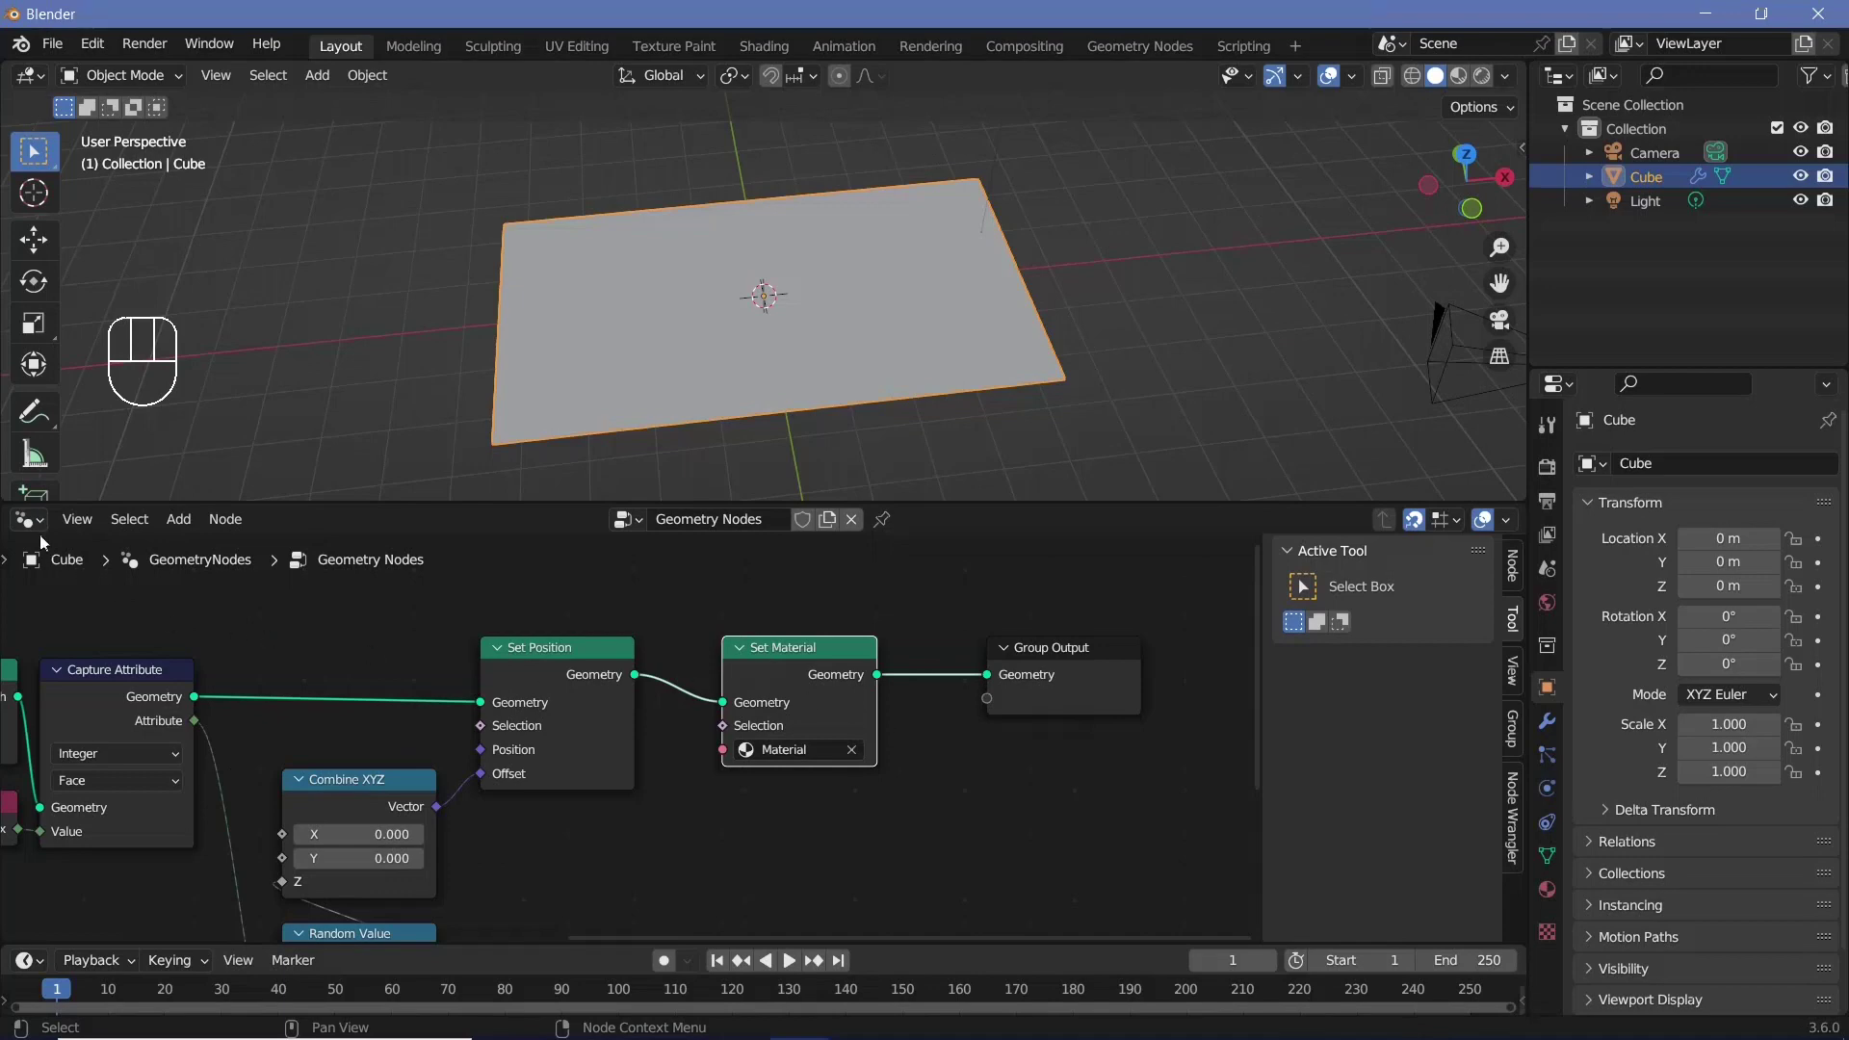
{"action": "left_click_drag", "start_coordinate": [37, 521], "coordinate": [131, 741]}
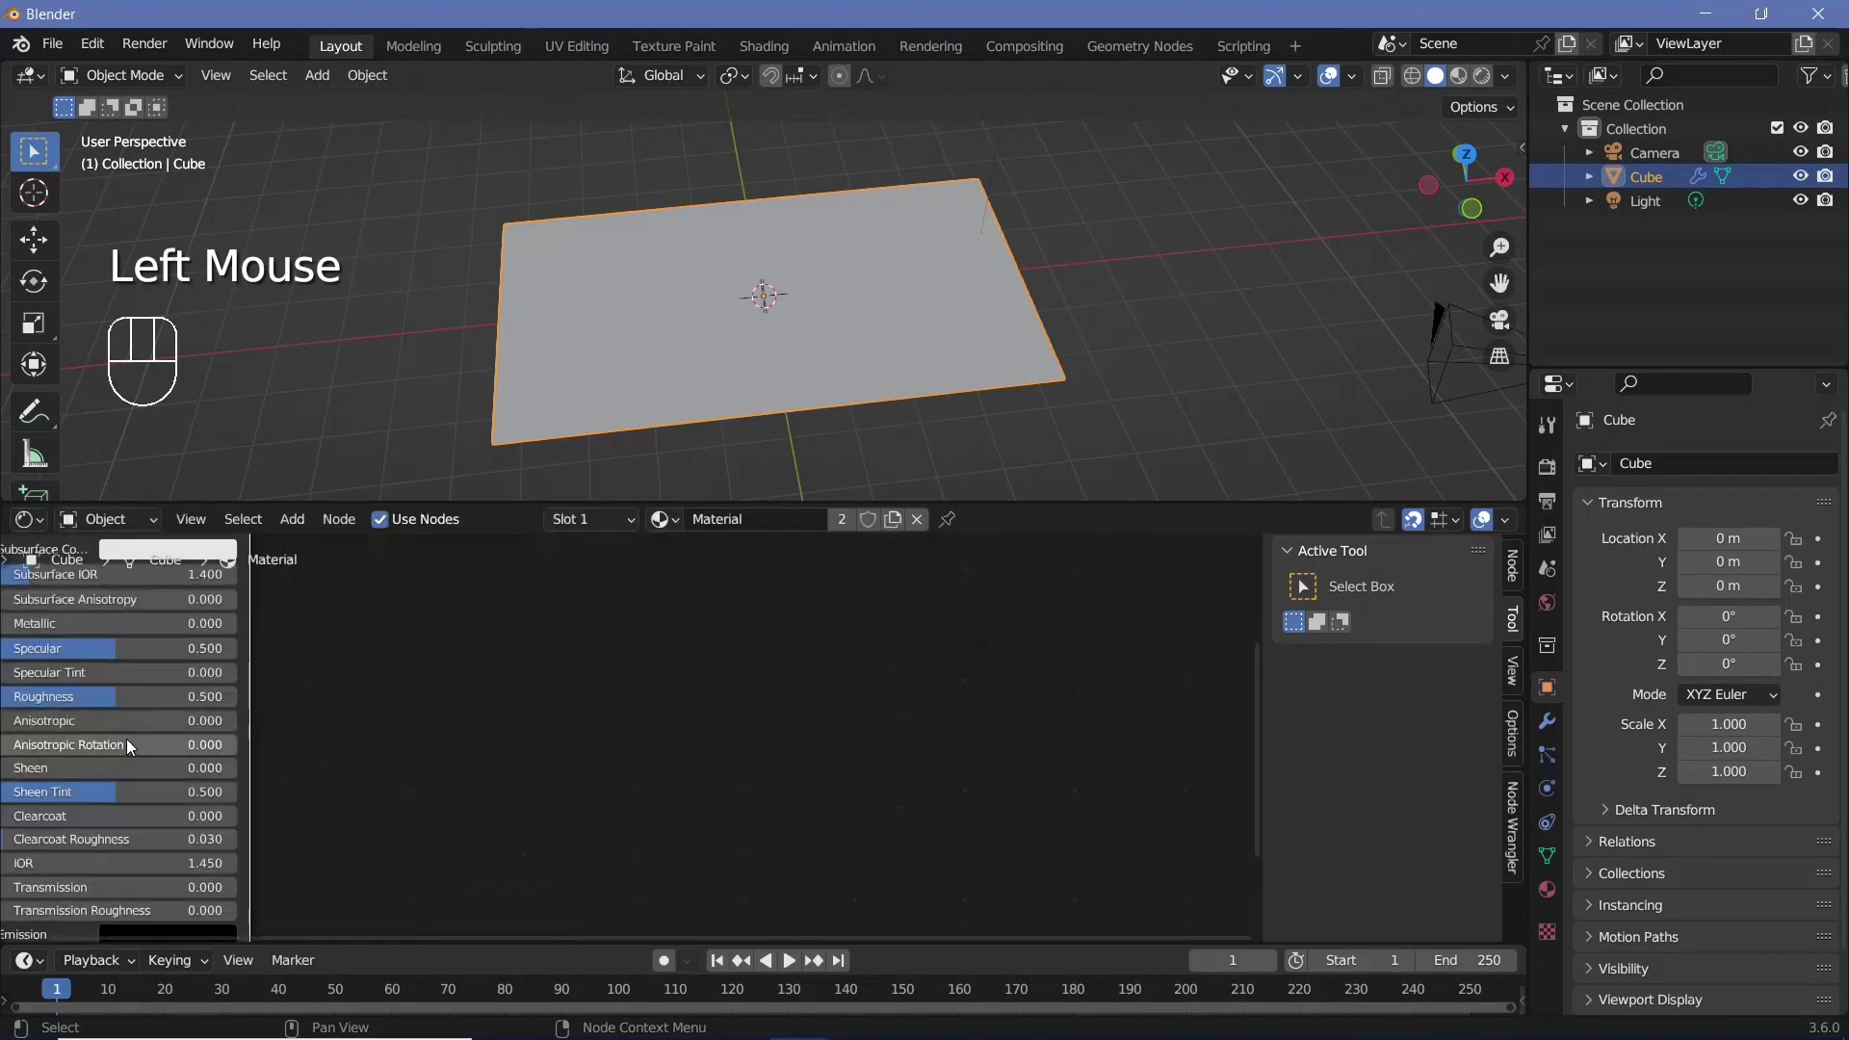
Add an Image Texture node and load the sci-fi loop mp4 into it
{"action": "middle_click", "coordinate": [405, 653]}
{"action": "scroll", "scroll_direction": "down", "scroll_amount": 3}
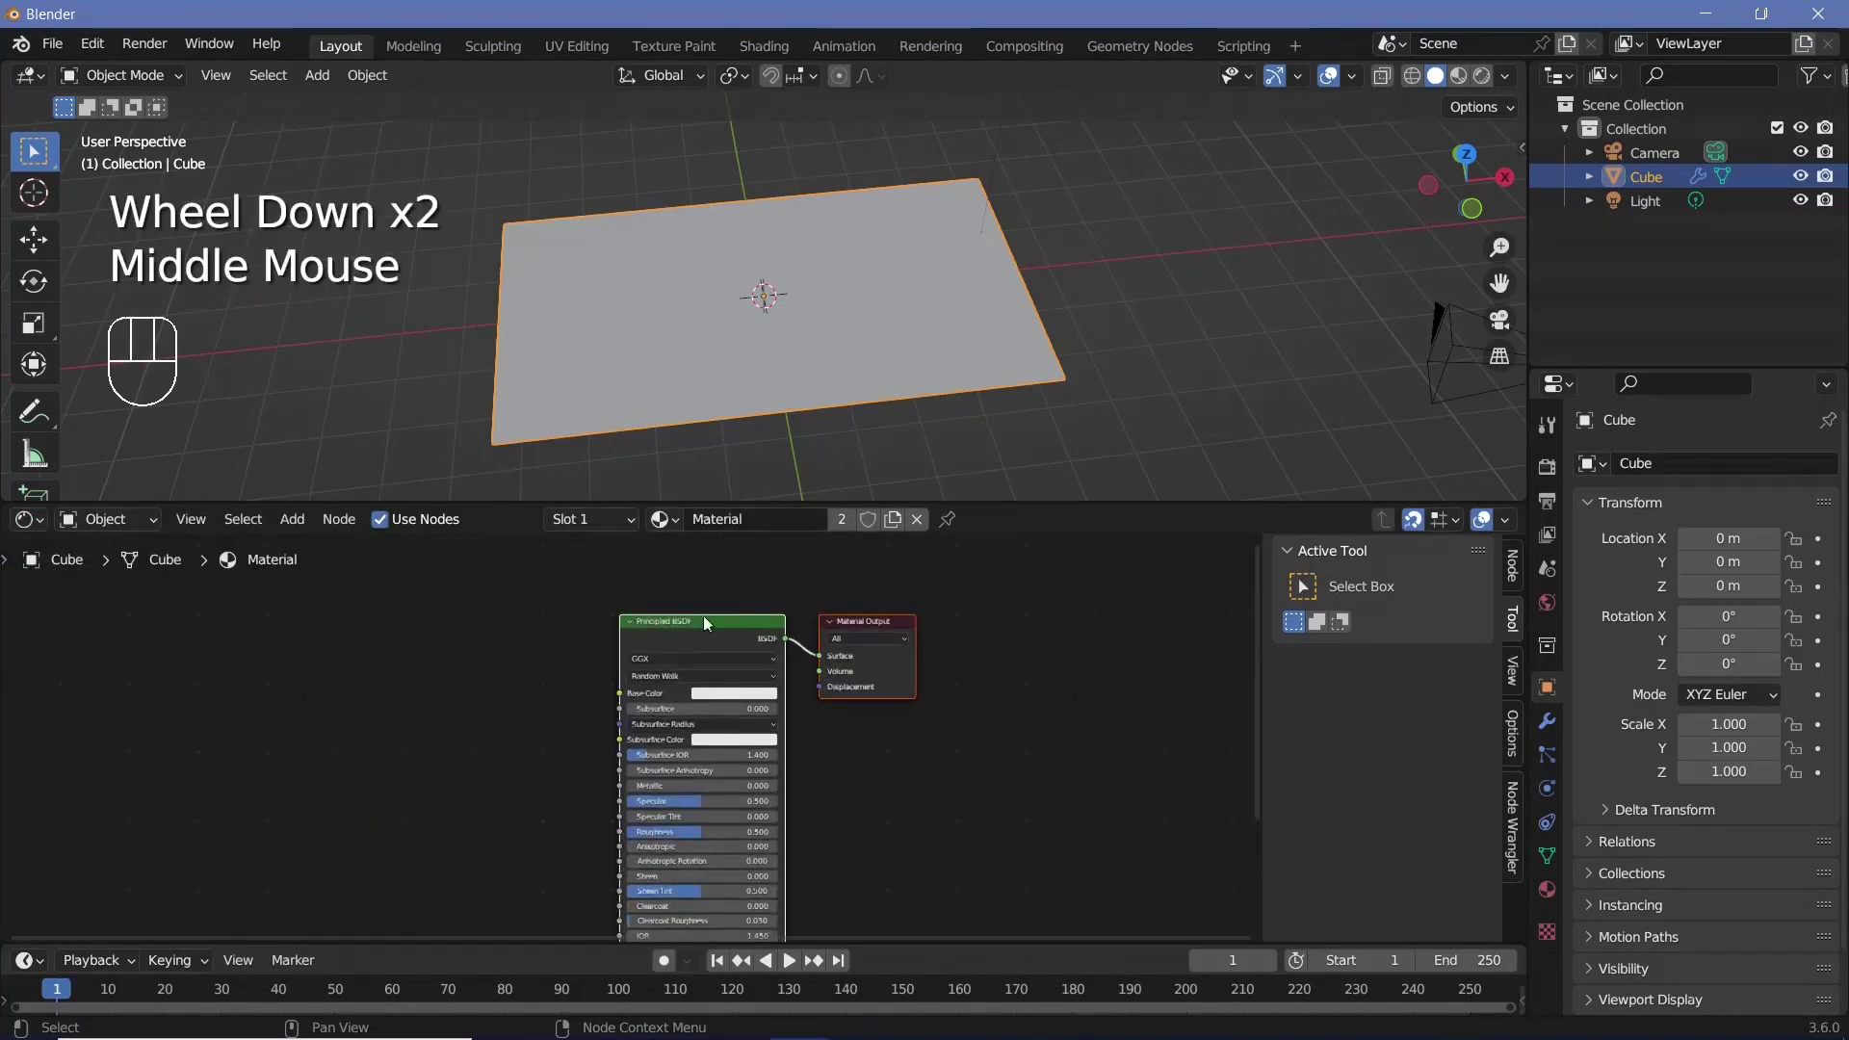
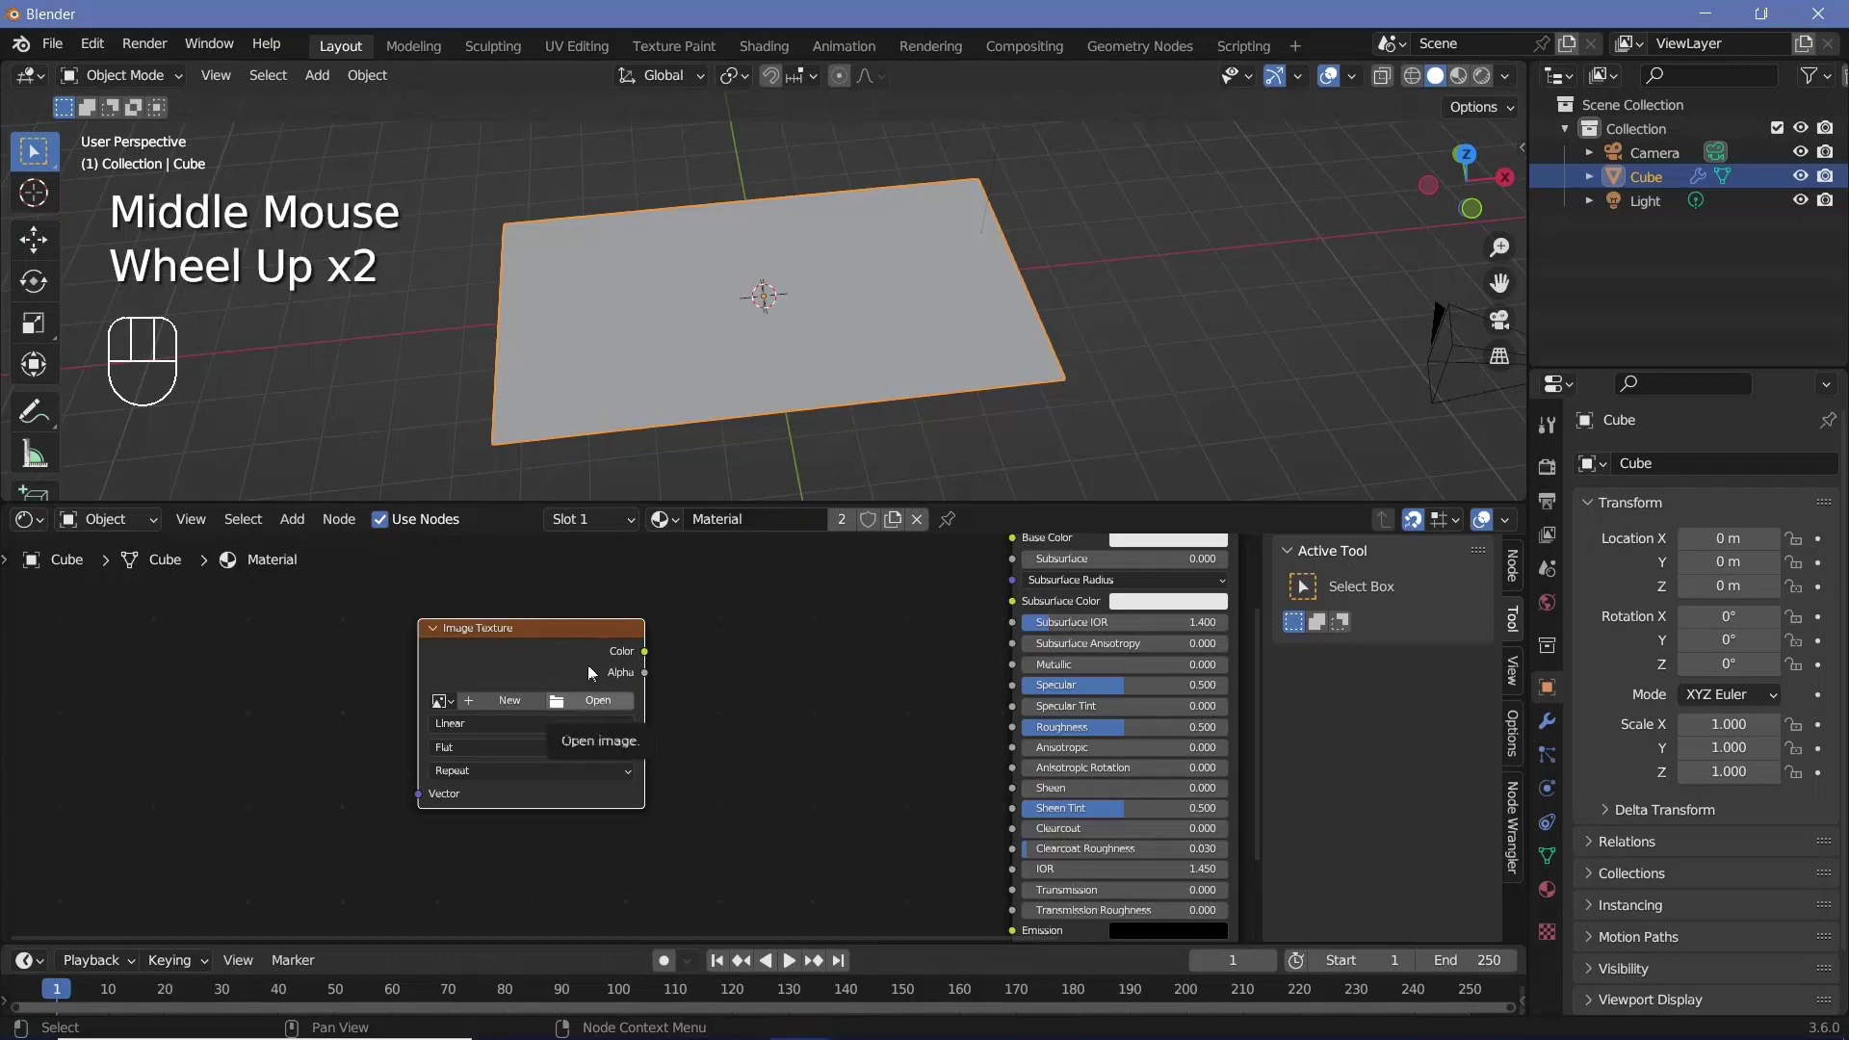
{"action": "left_click_drag", "start_coordinate": [587, 702], "coordinate": [695, 587]}
{"action": "scroll", "scroll_direction": "up", "scroll_amount": 3}
{"action": "left_click", "coordinate": [695, 588]}
{"action": "scroll", "scroll_direction": "down", "scroll_amount": 3}
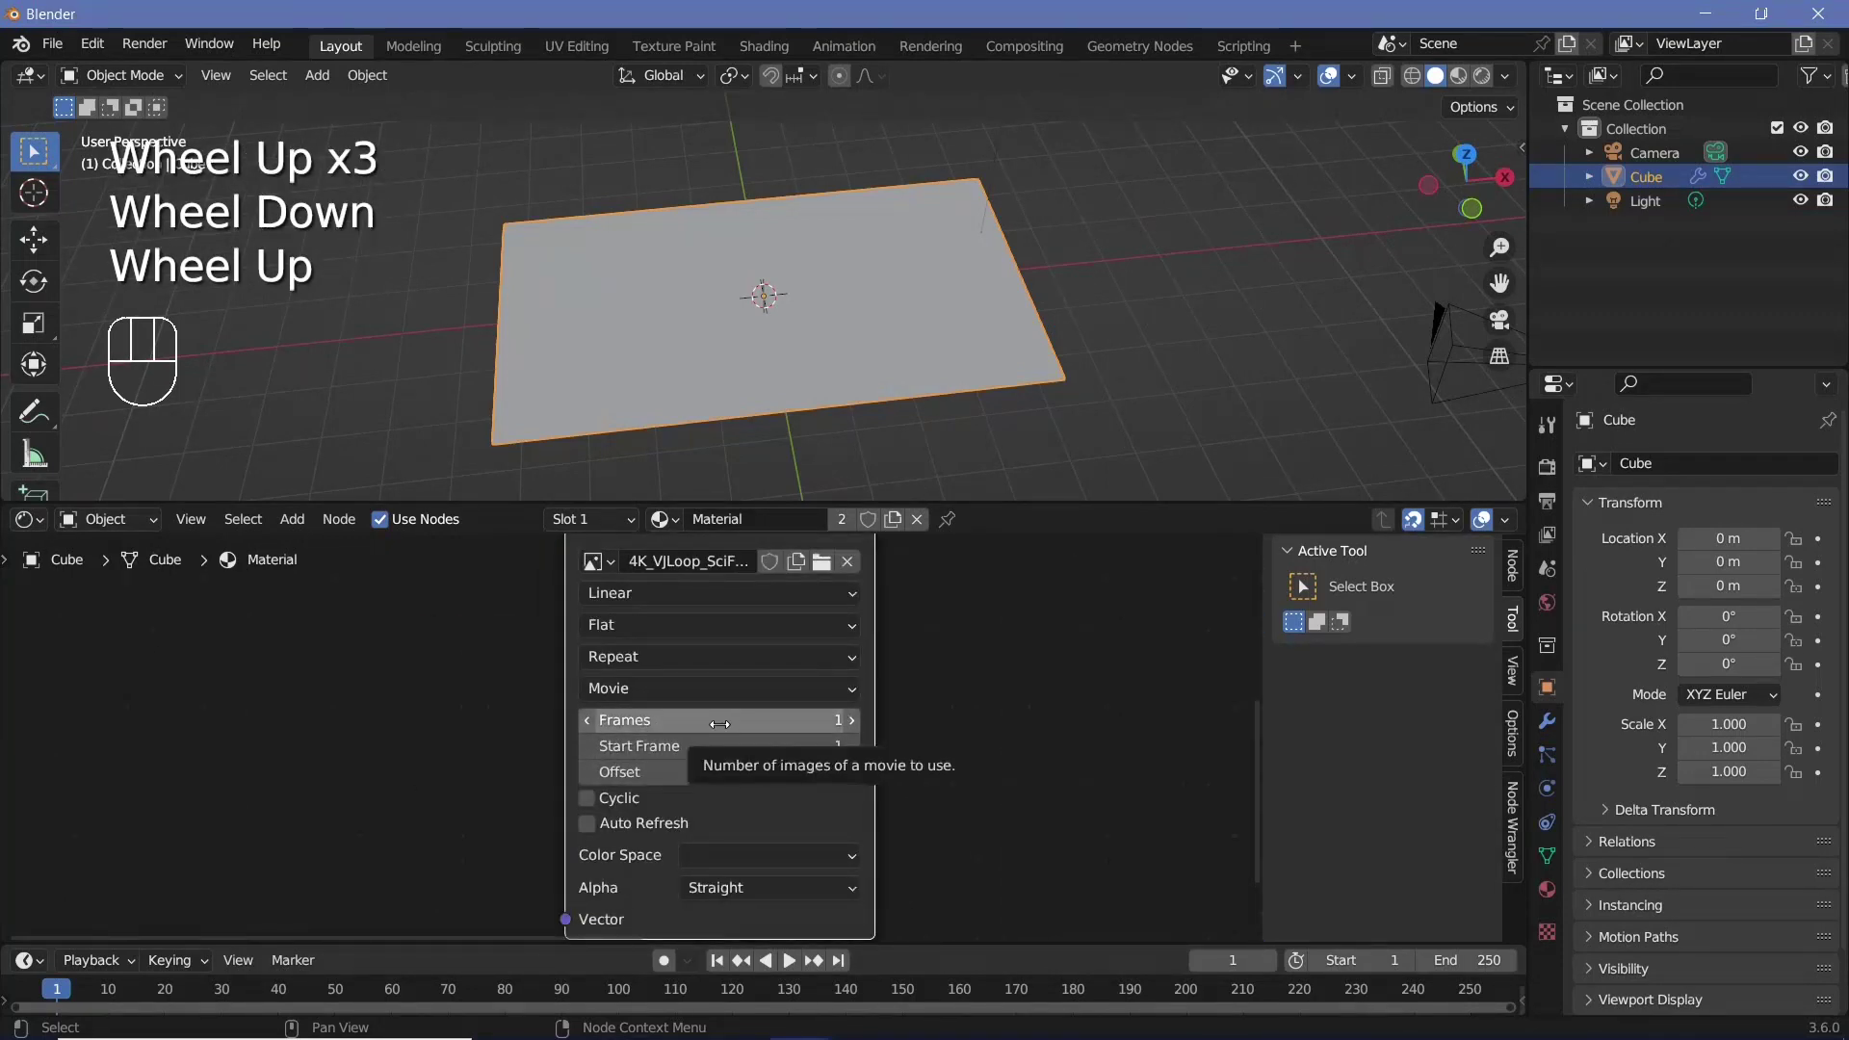
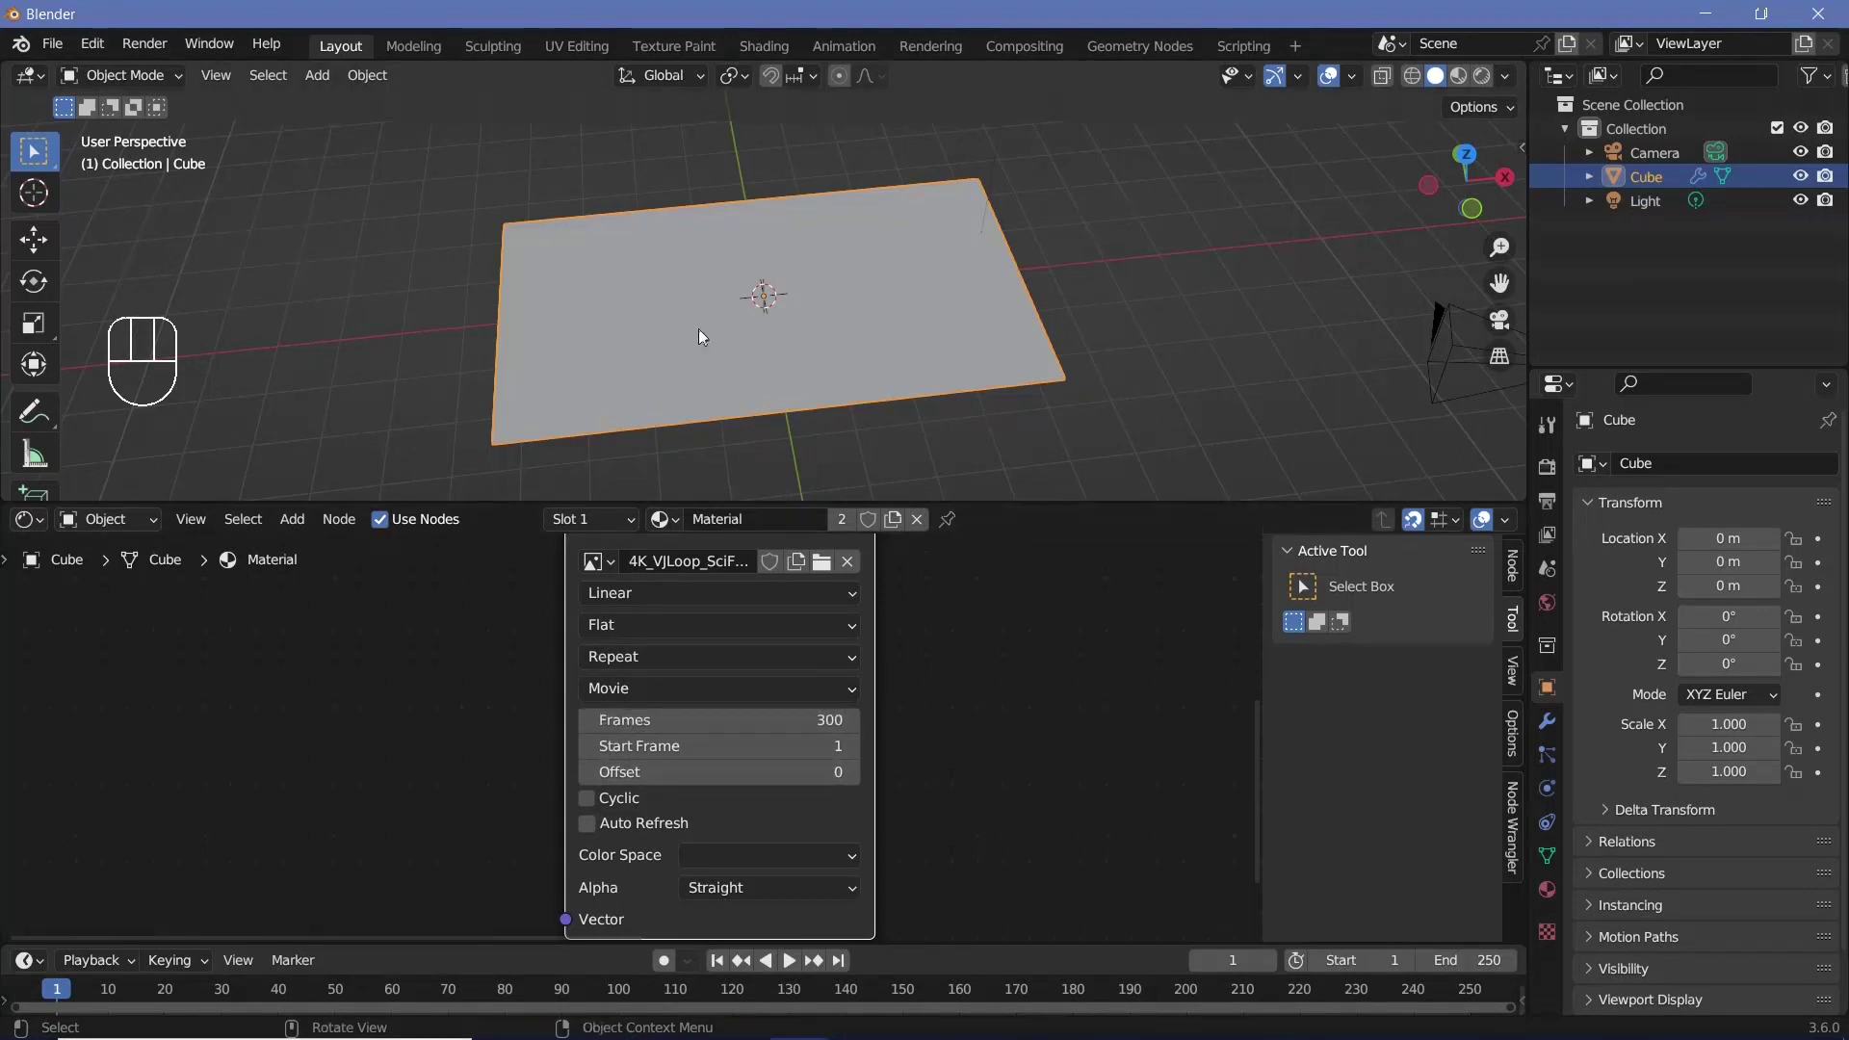
Set the movie to 300 frames with Cyclic and Auto Refresh, and show Material Preview shading
{"action": "left_click", "coordinate": [593, 808]}
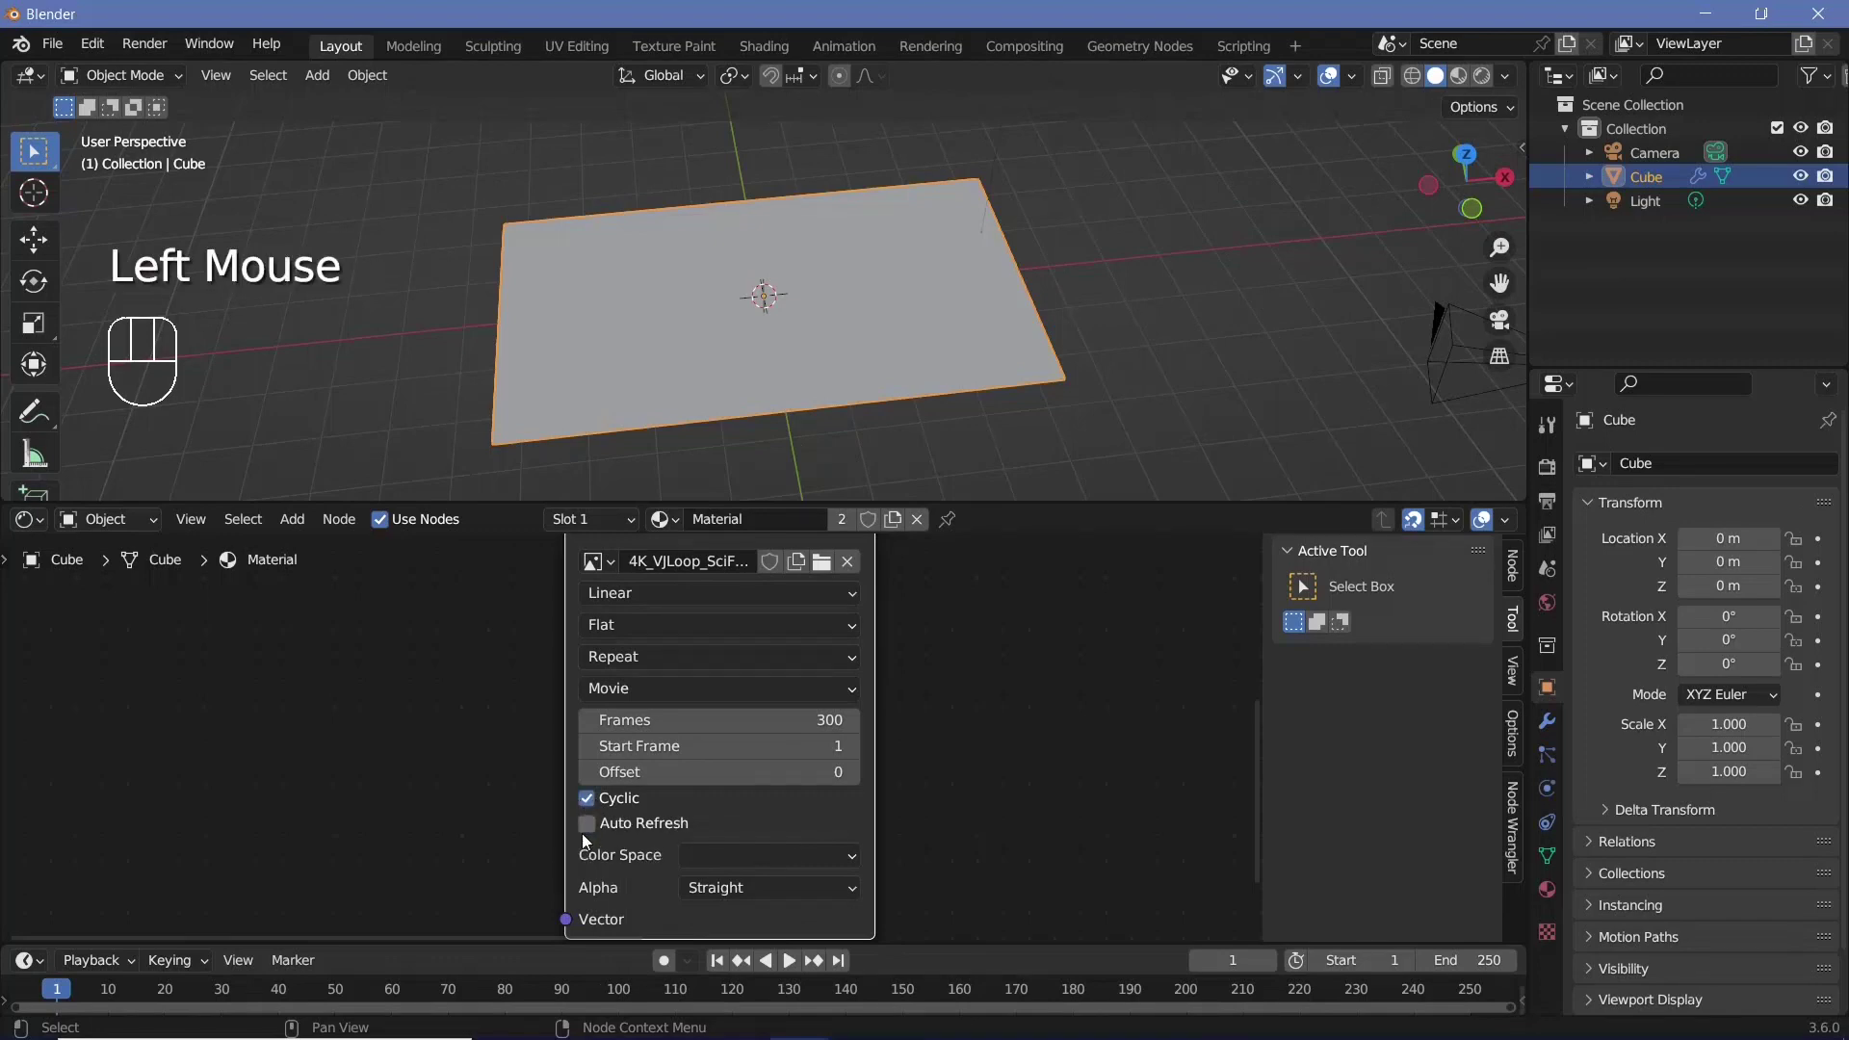
{"action": "left_click", "coordinate": [586, 836]}
{"action": "scroll", "scroll_direction": "down", "scroll_amount": 3}
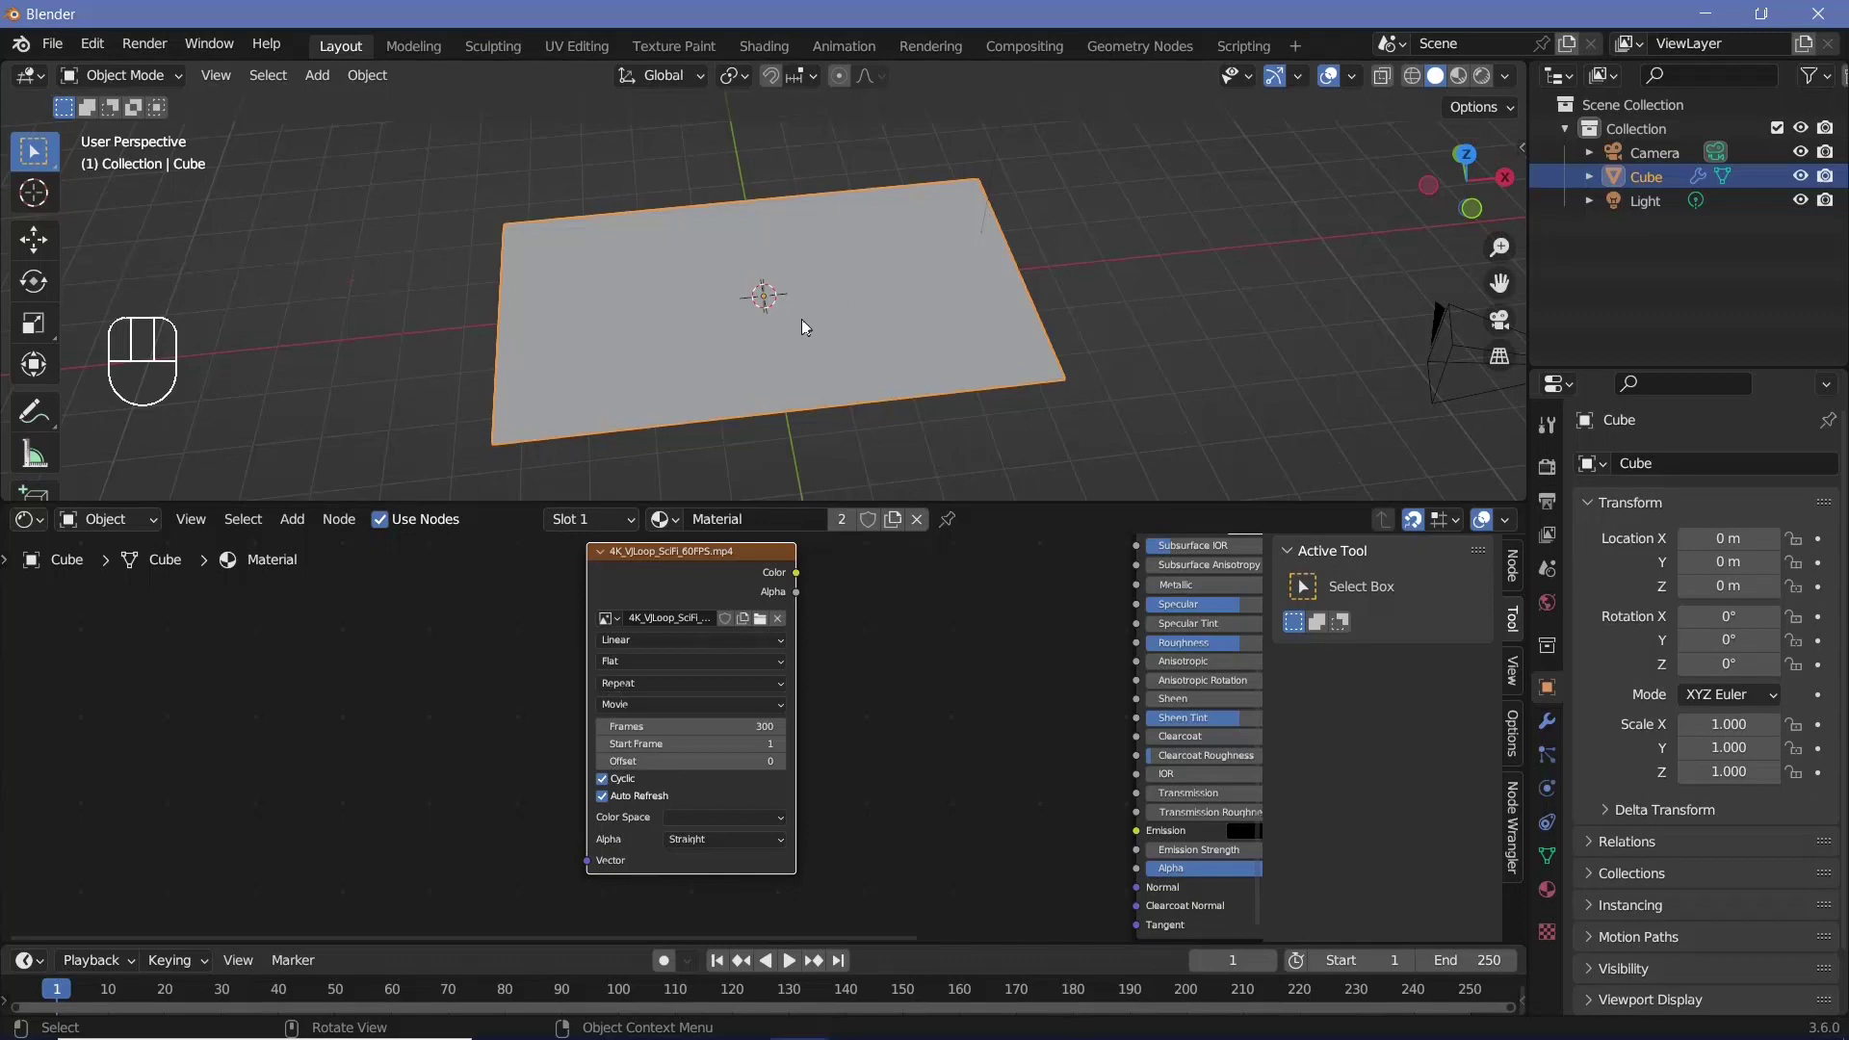
{"action": "left_click", "coordinate": [1492, 87]}
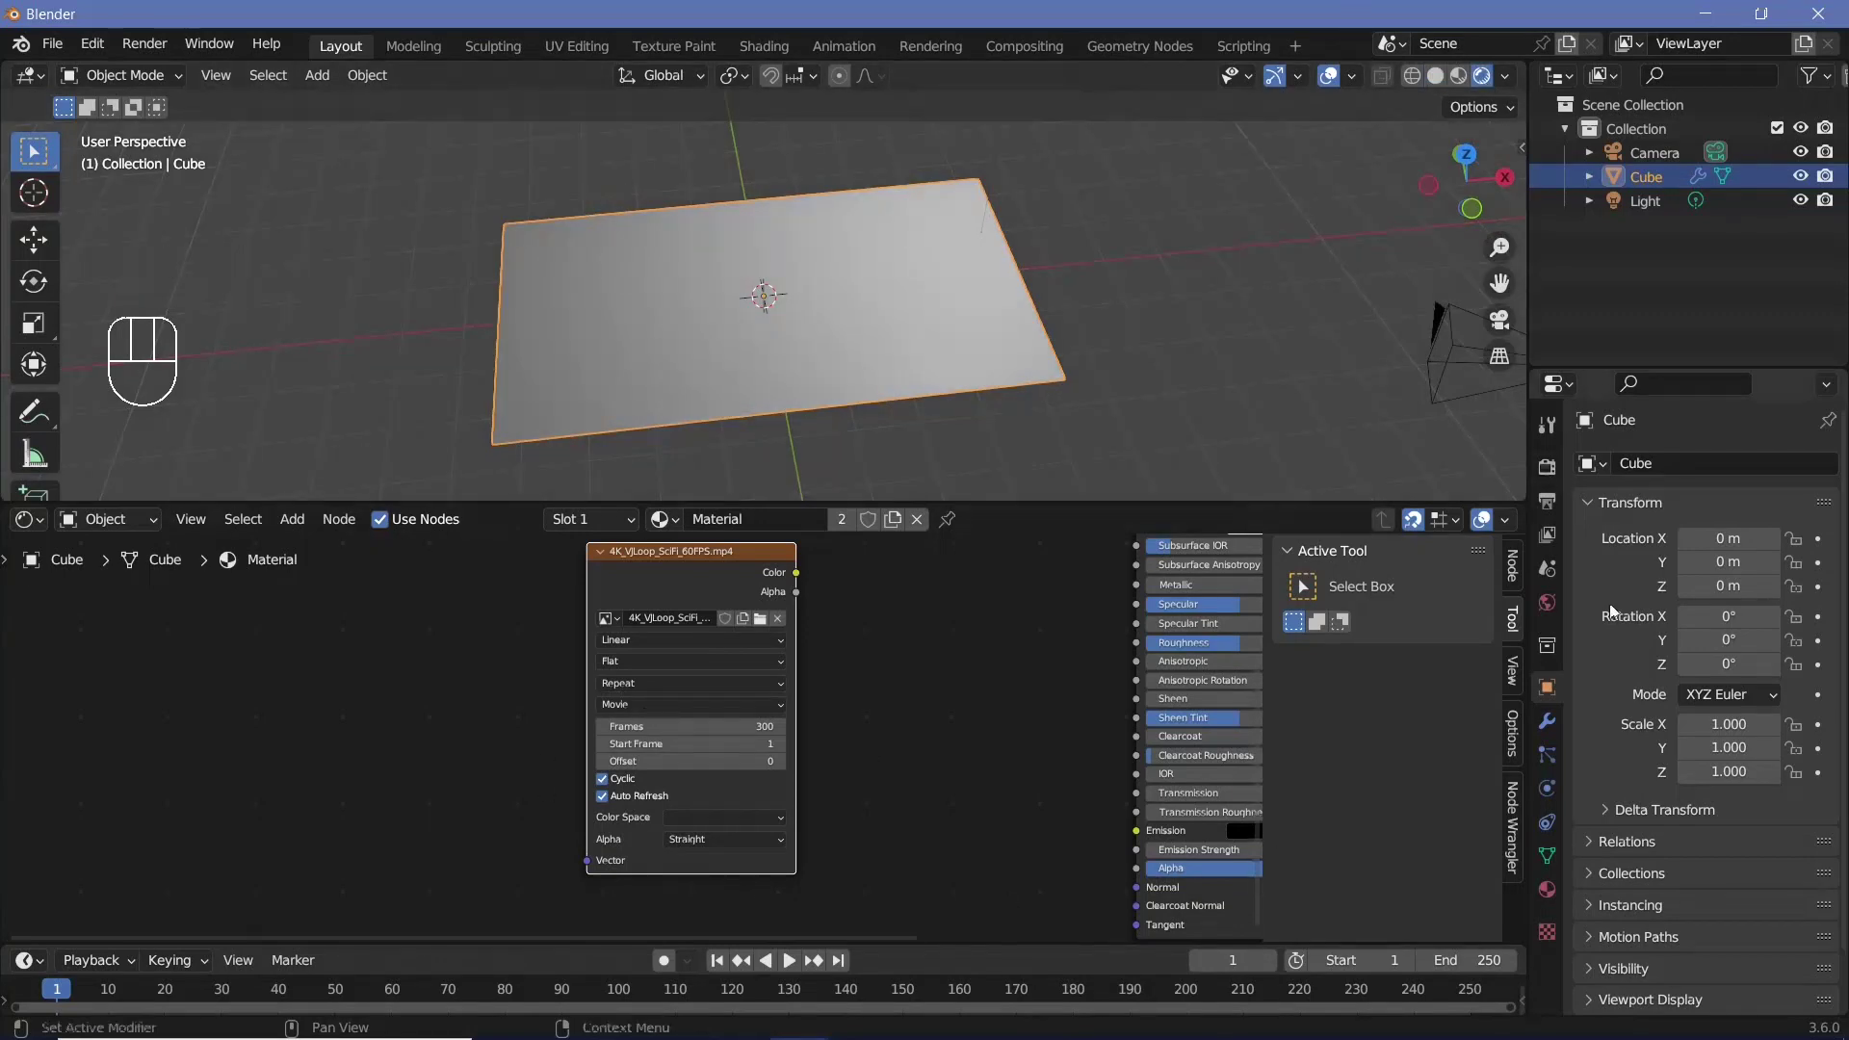
Bring up the scene's Render Properties with Eevee at 64 render and 16 viewport samples
{"action": "left_click", "coordinate": [1559, 482]}
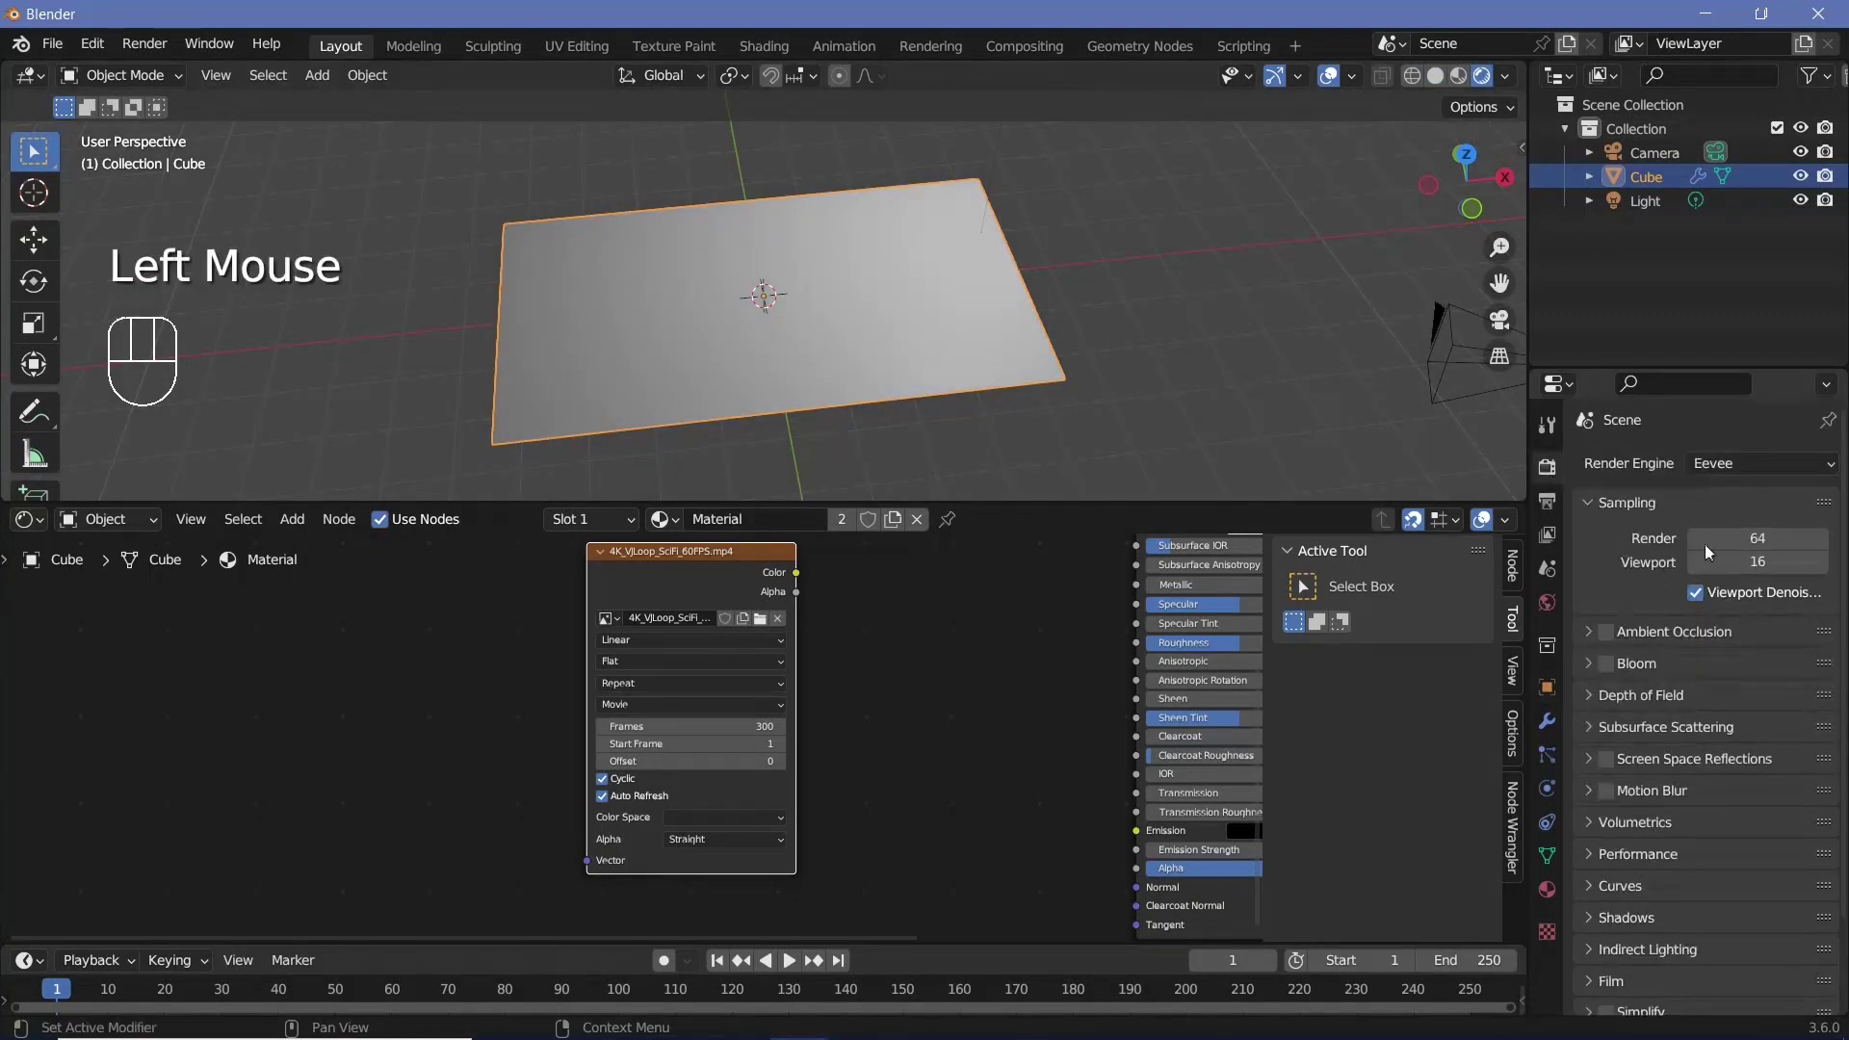
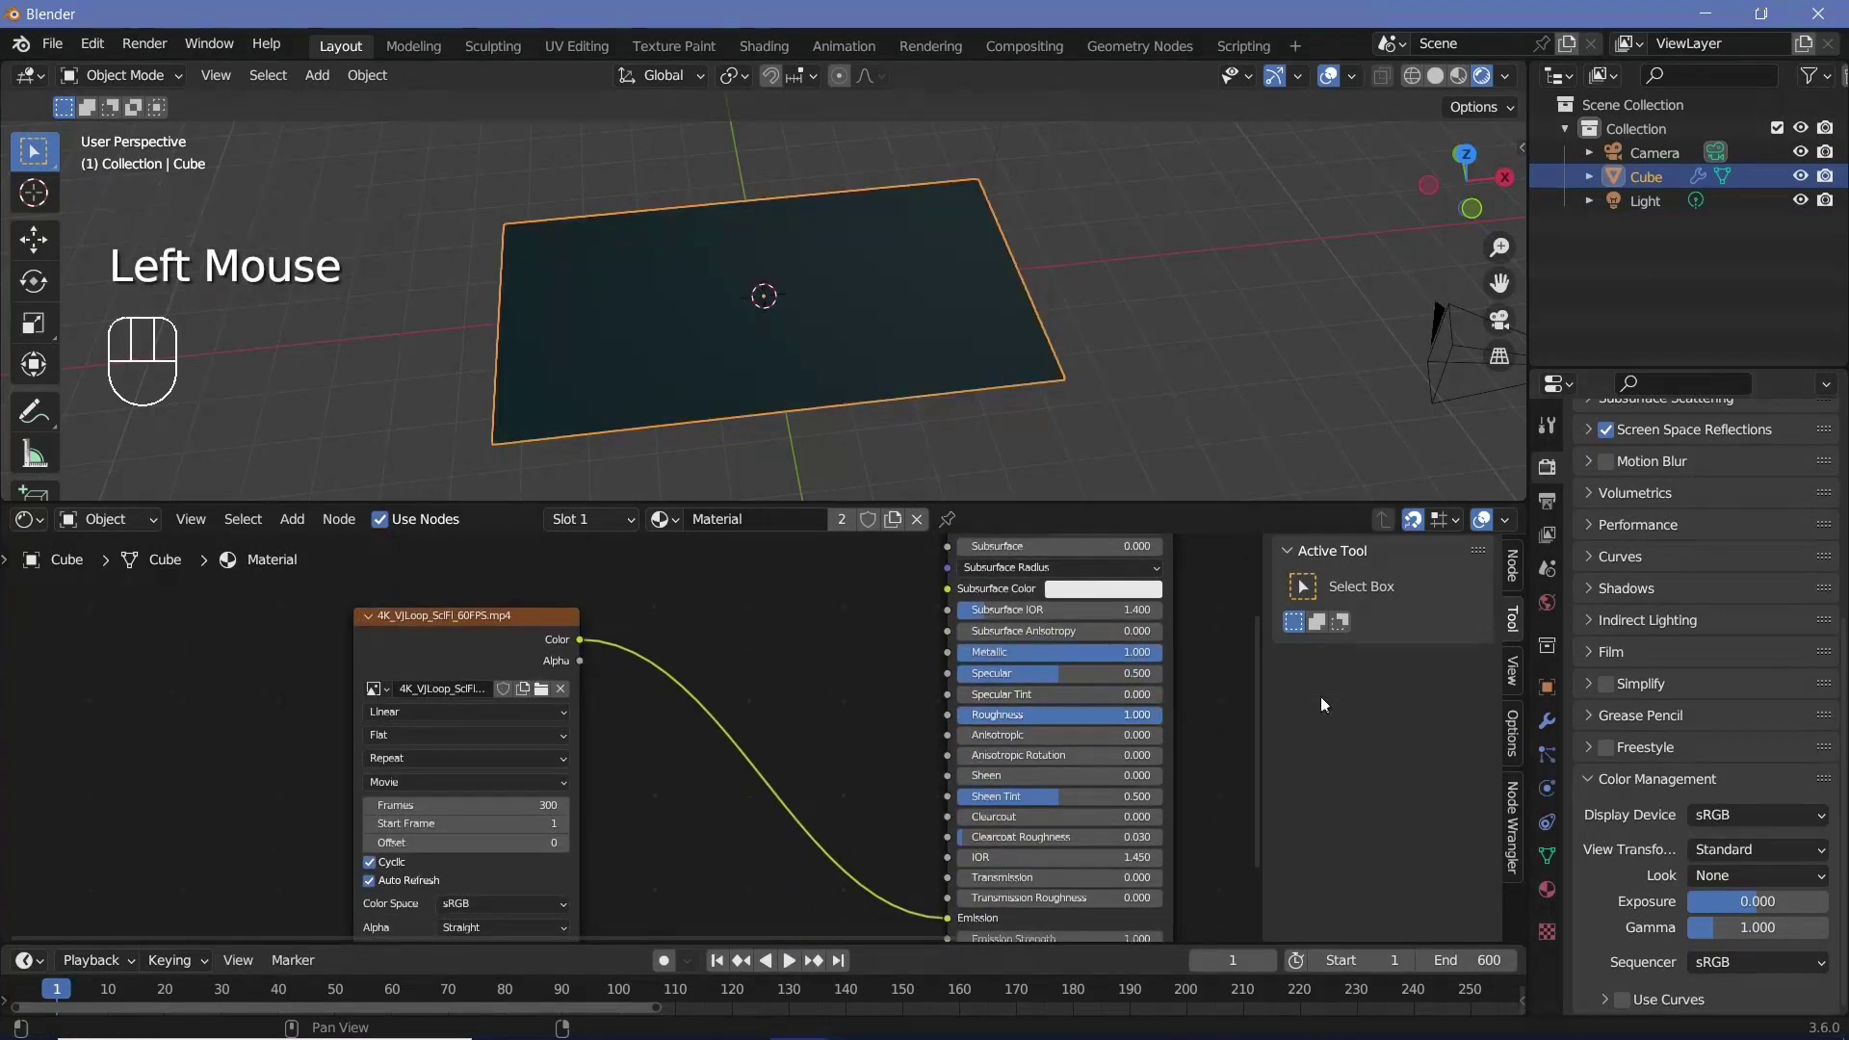
Add Texture Coordinate and Mapping nodes to the video texture using Generated coordinates
{"action": "scroll", "scroll_direction": "down", "scroll_amount": 3}
{"action": "left_click_drag", "start_coordinate": [832, 297], "coordinate": [846, 409]}
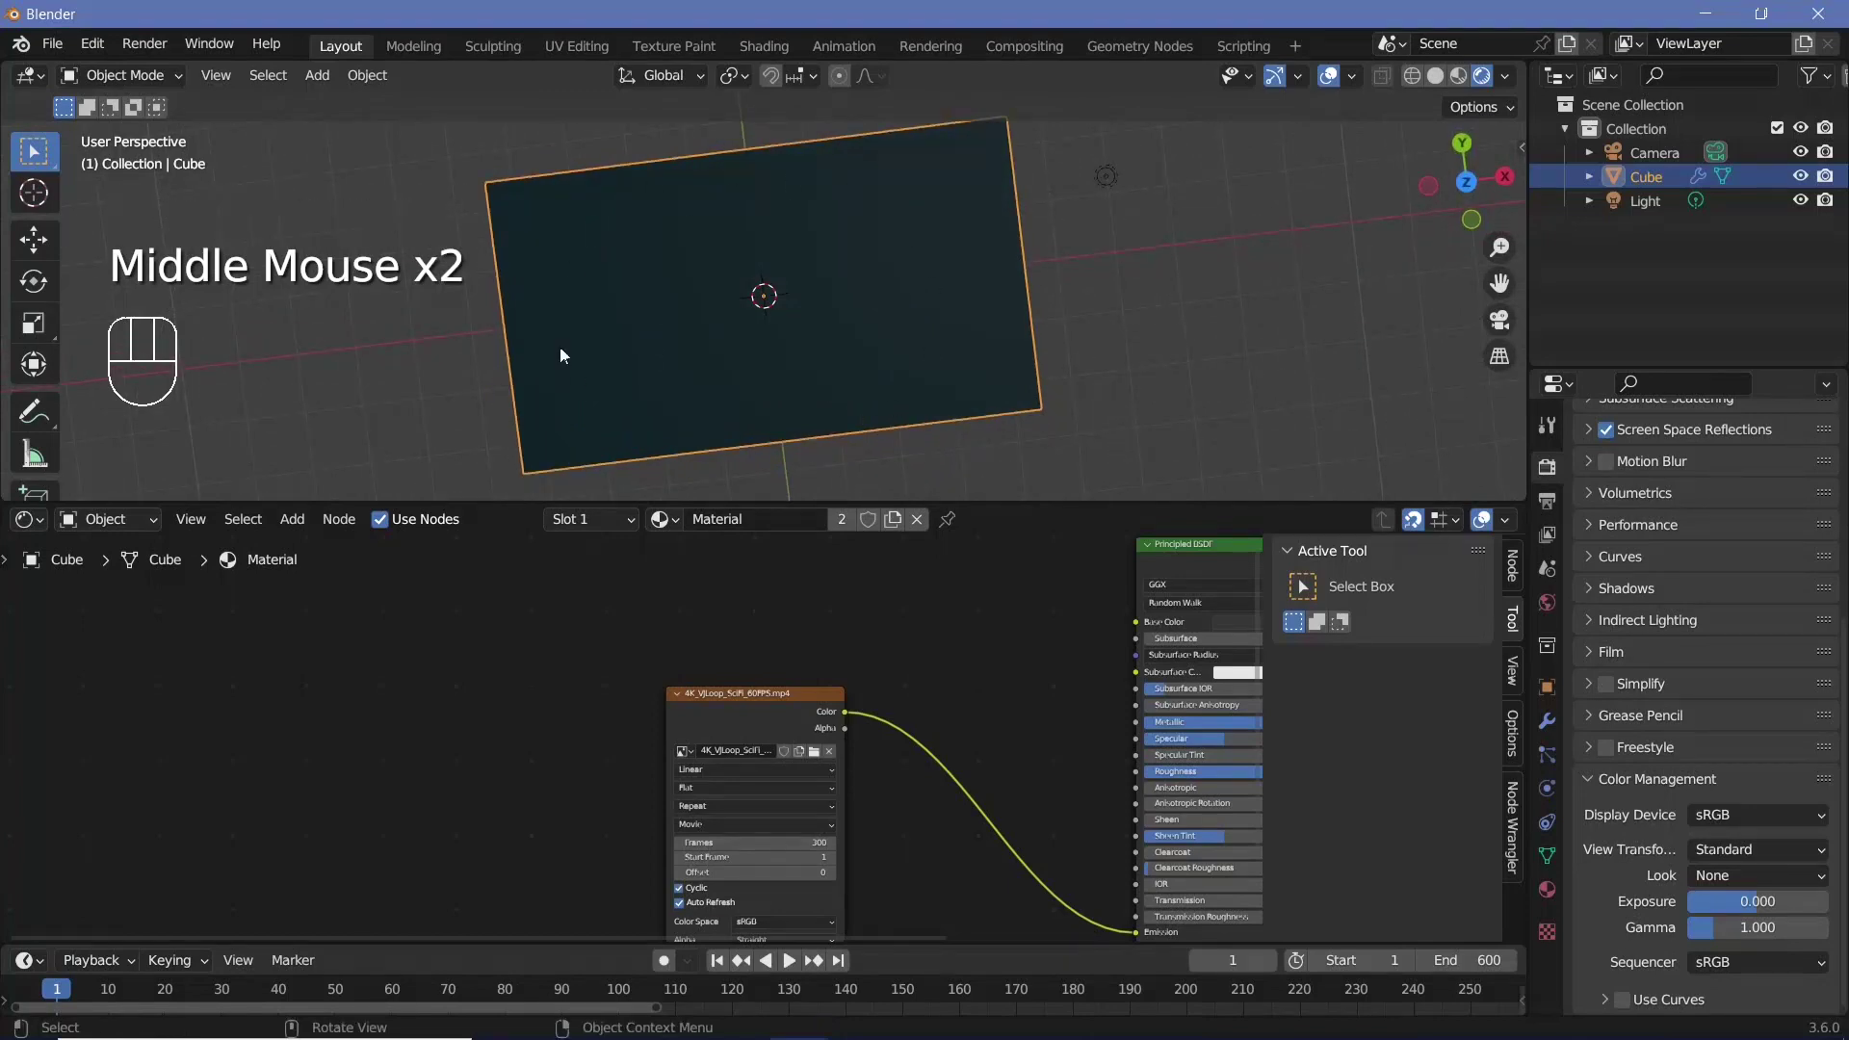
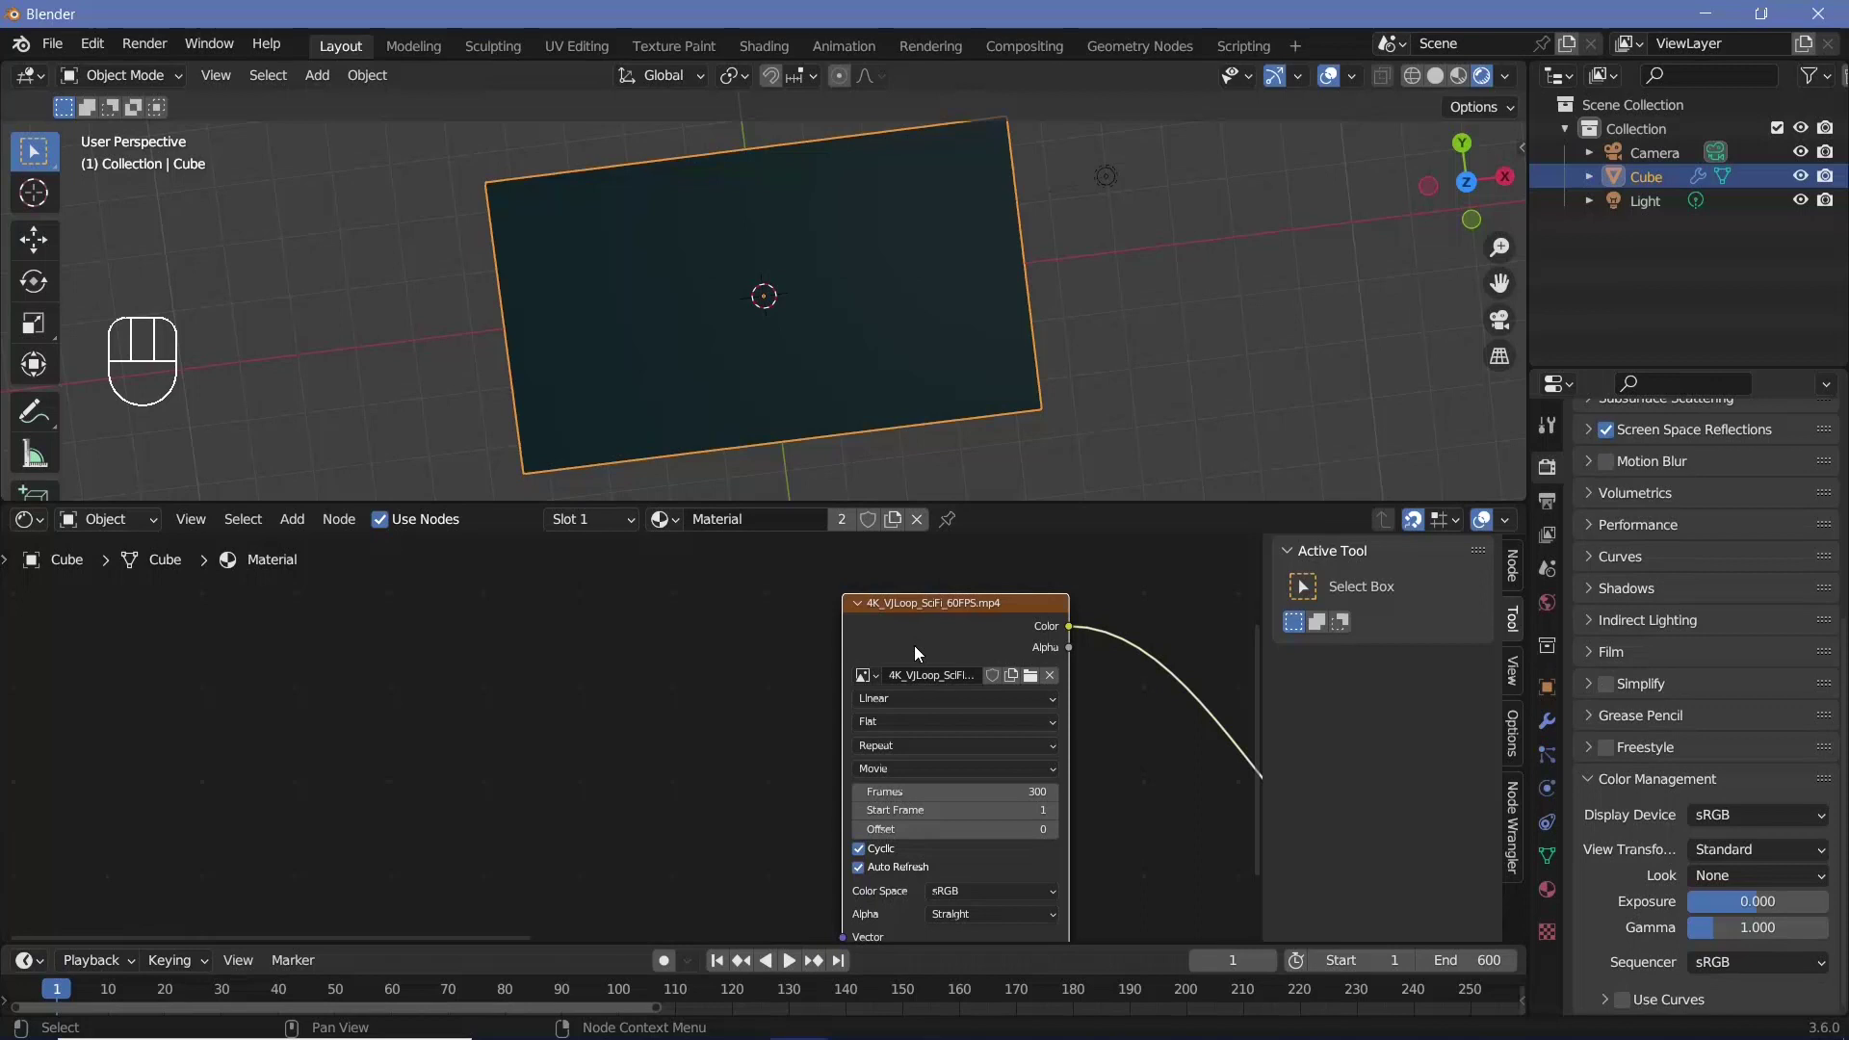
{"action": "key", "text": "ctrl+t"}
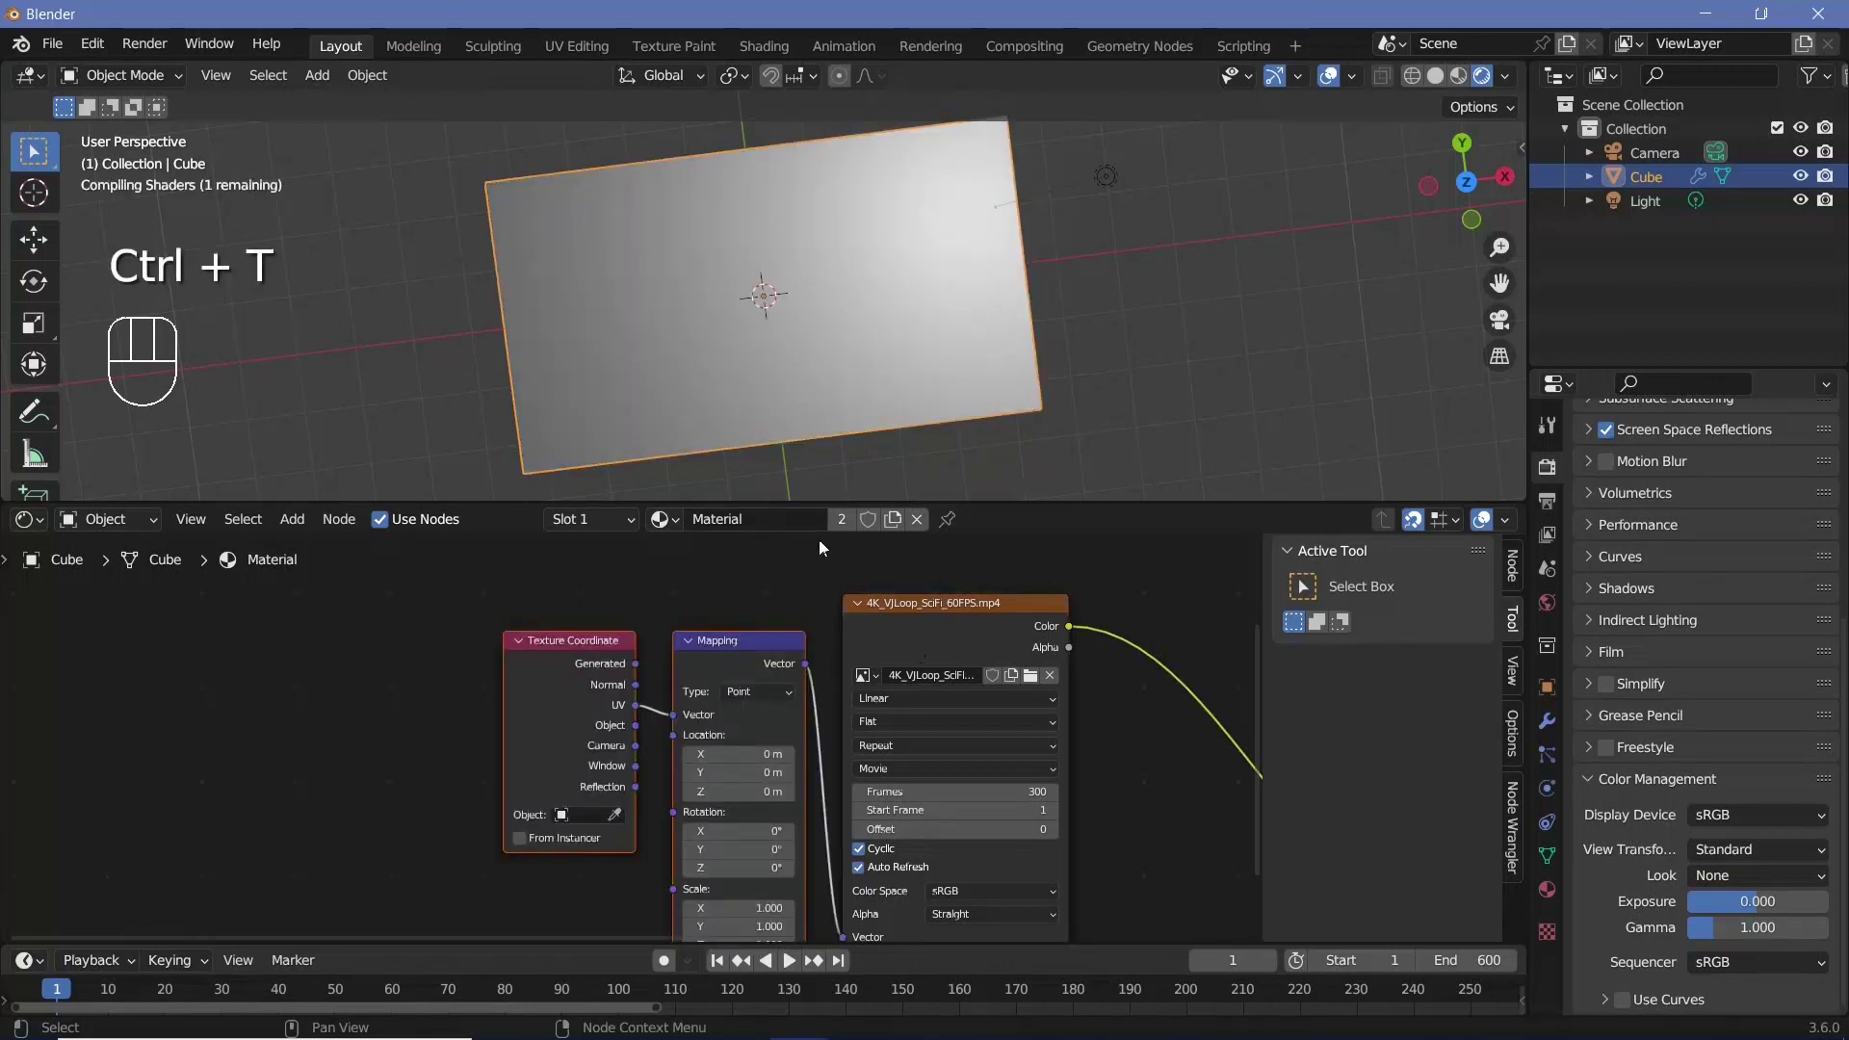
{"action": "left_click", "coordinate": [832, 576]}
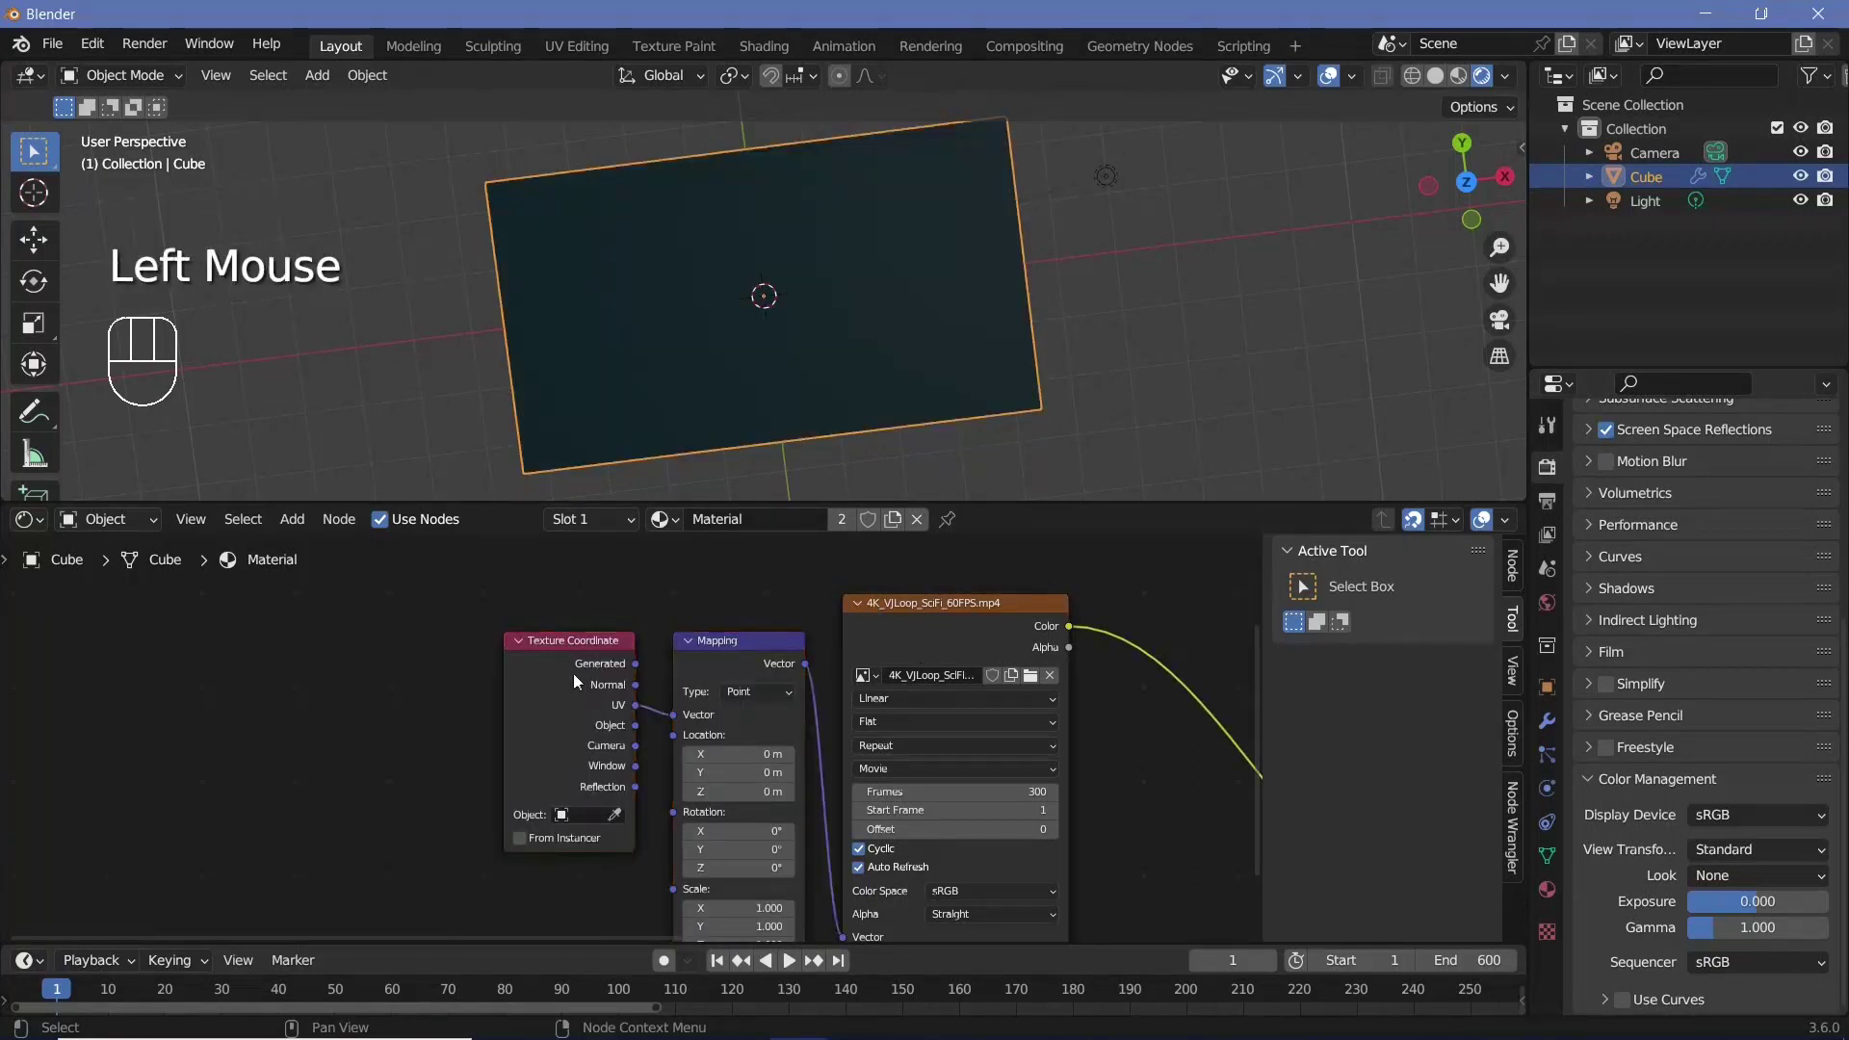
{"action": "left_click_drag", "start_coordinate": [469, 674], "coordinate": [666, 697]}
{"action": "left_click", "coordinate": [719, 653]}
{"action": "left_click_drag", "start_coordinate": [687, 636], "coordinate": [567, 675]}
{"action": "left_click_drag", "start_coordinate": [660, 700], "coordinate": [804, 430]}
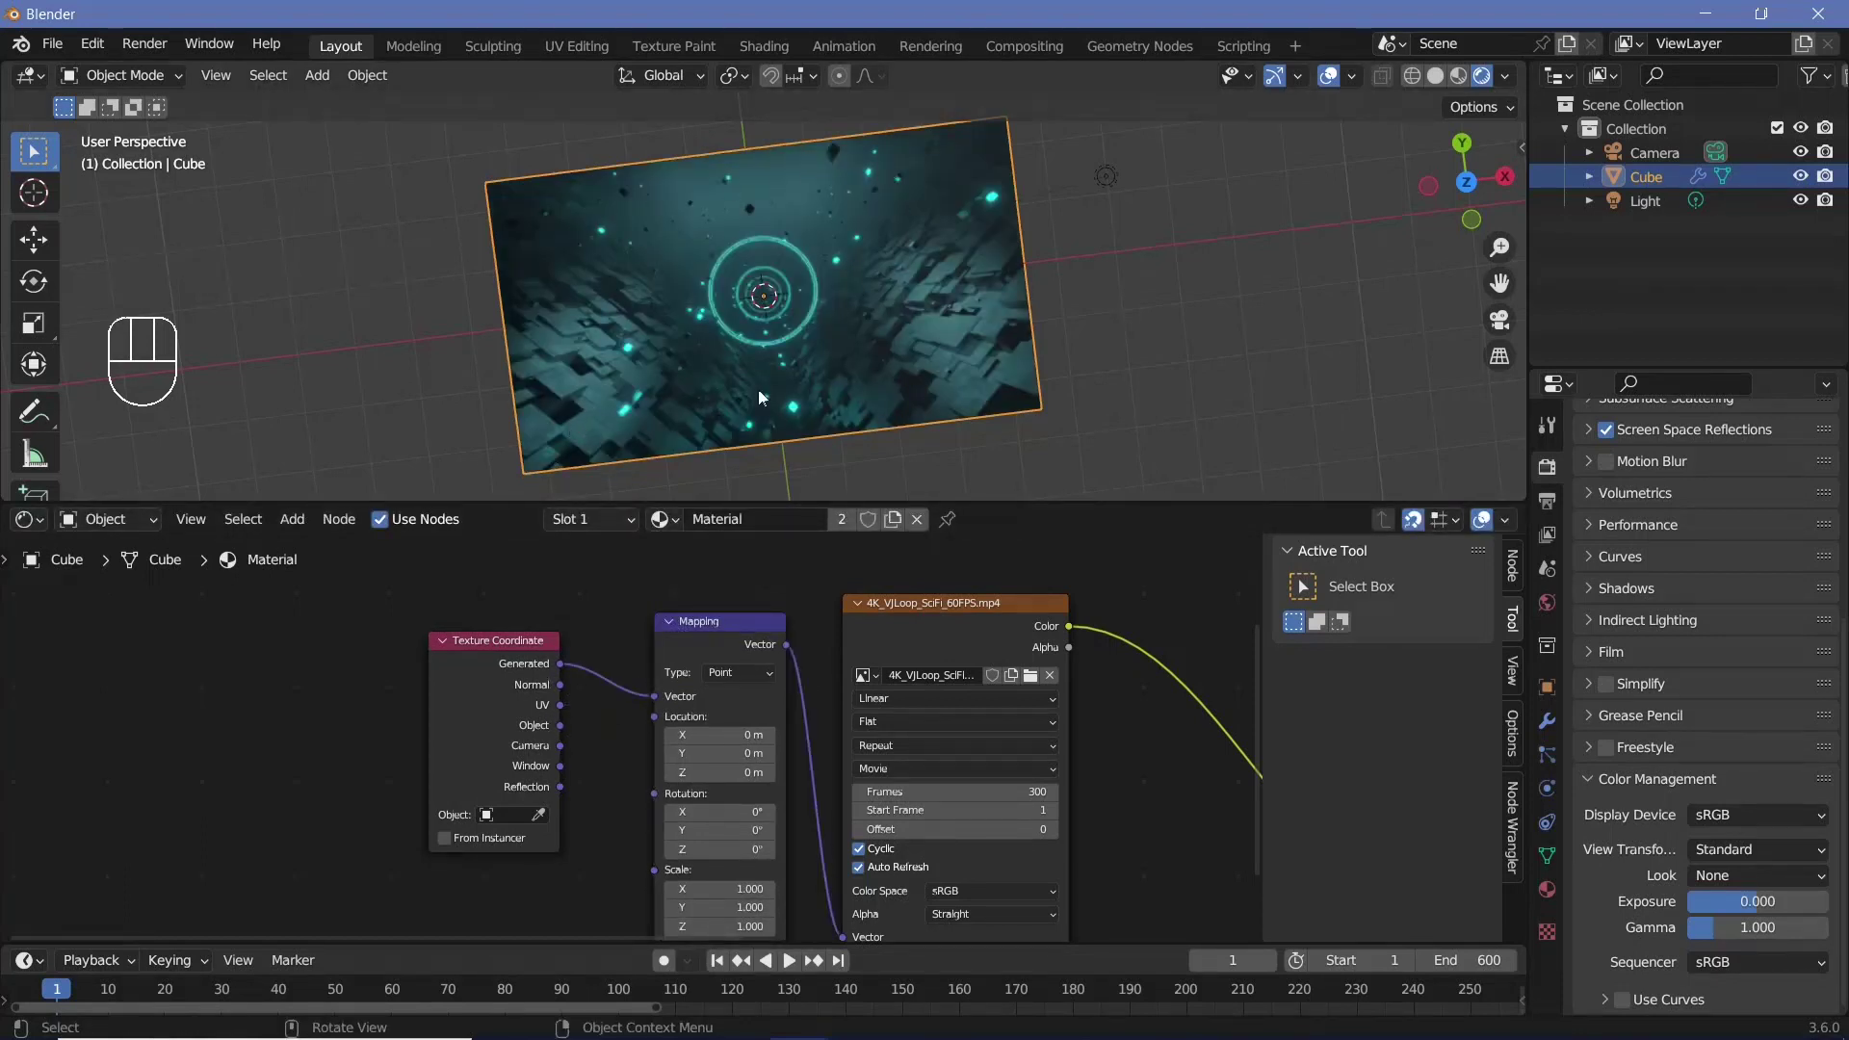
{"action": "left_click_drag", "start_coordinate": [881, 289], "coordinate": [932, 154]}
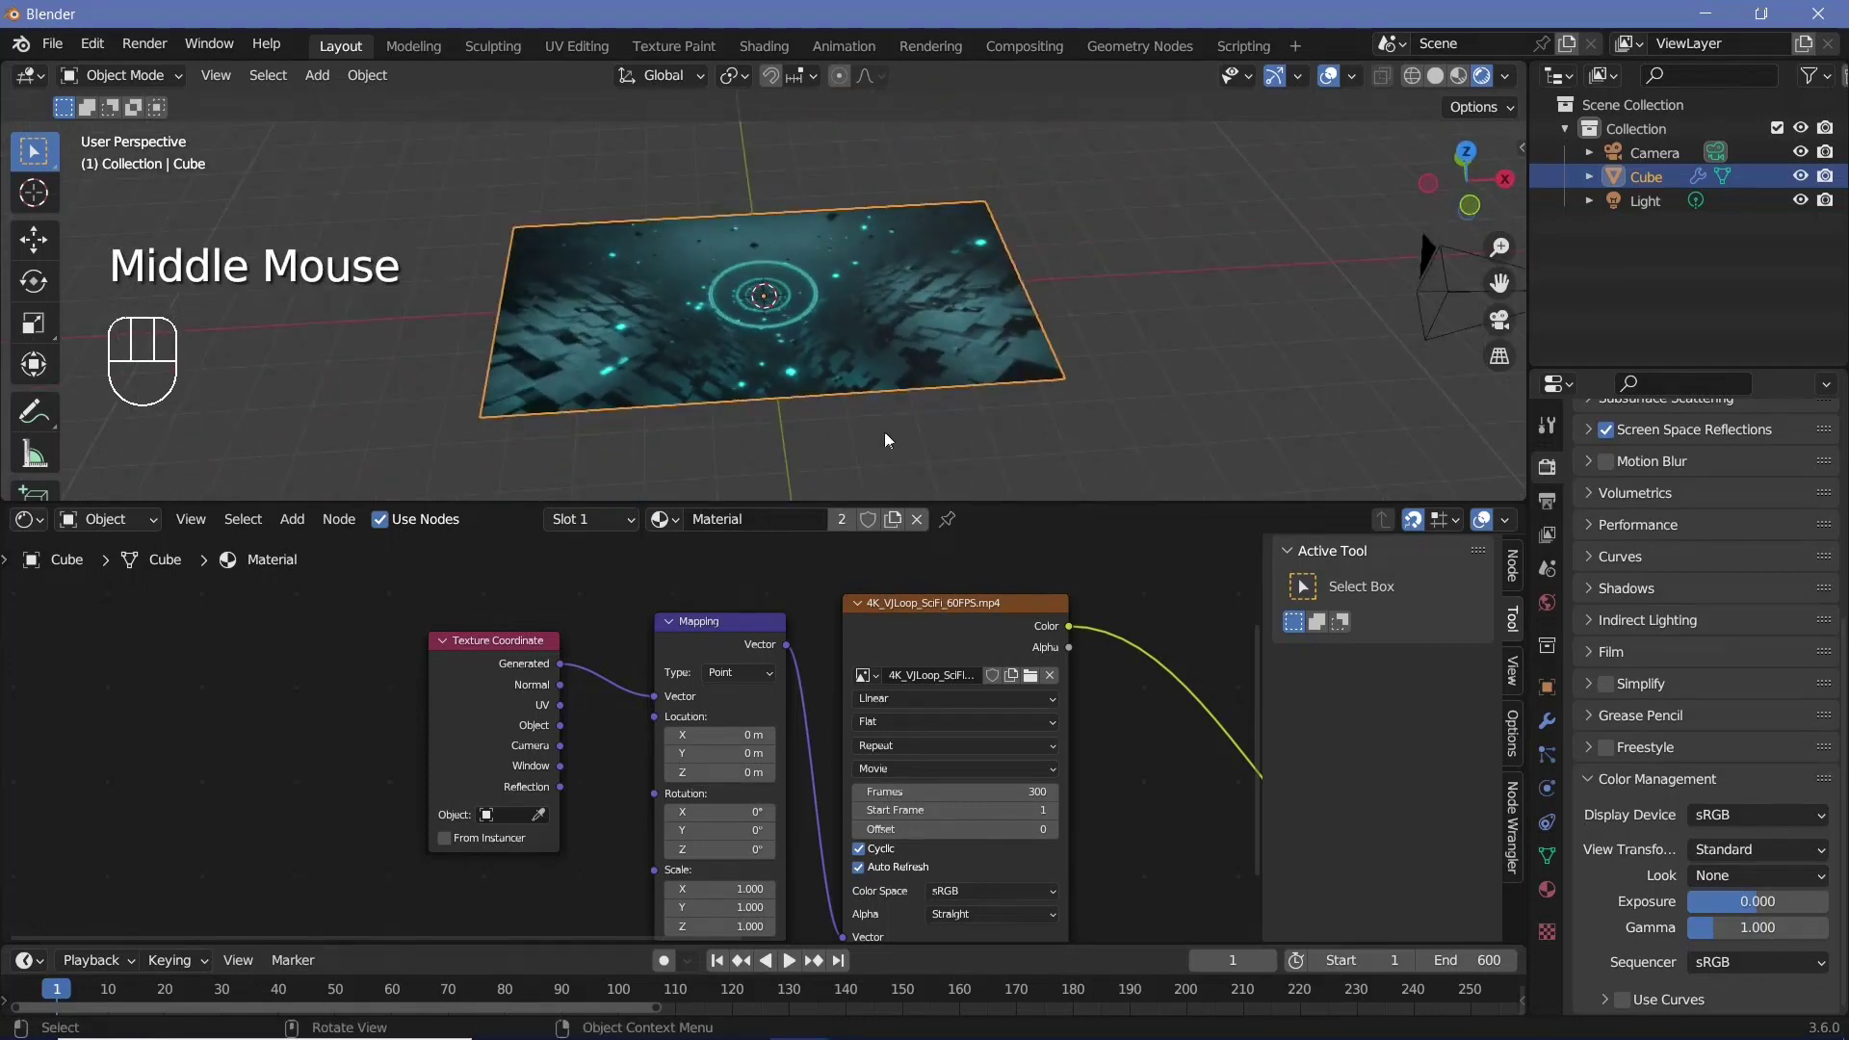
{"action": "left_click_drag", "start_coordinate": [896, 315], "coordinate": [467, 614]}
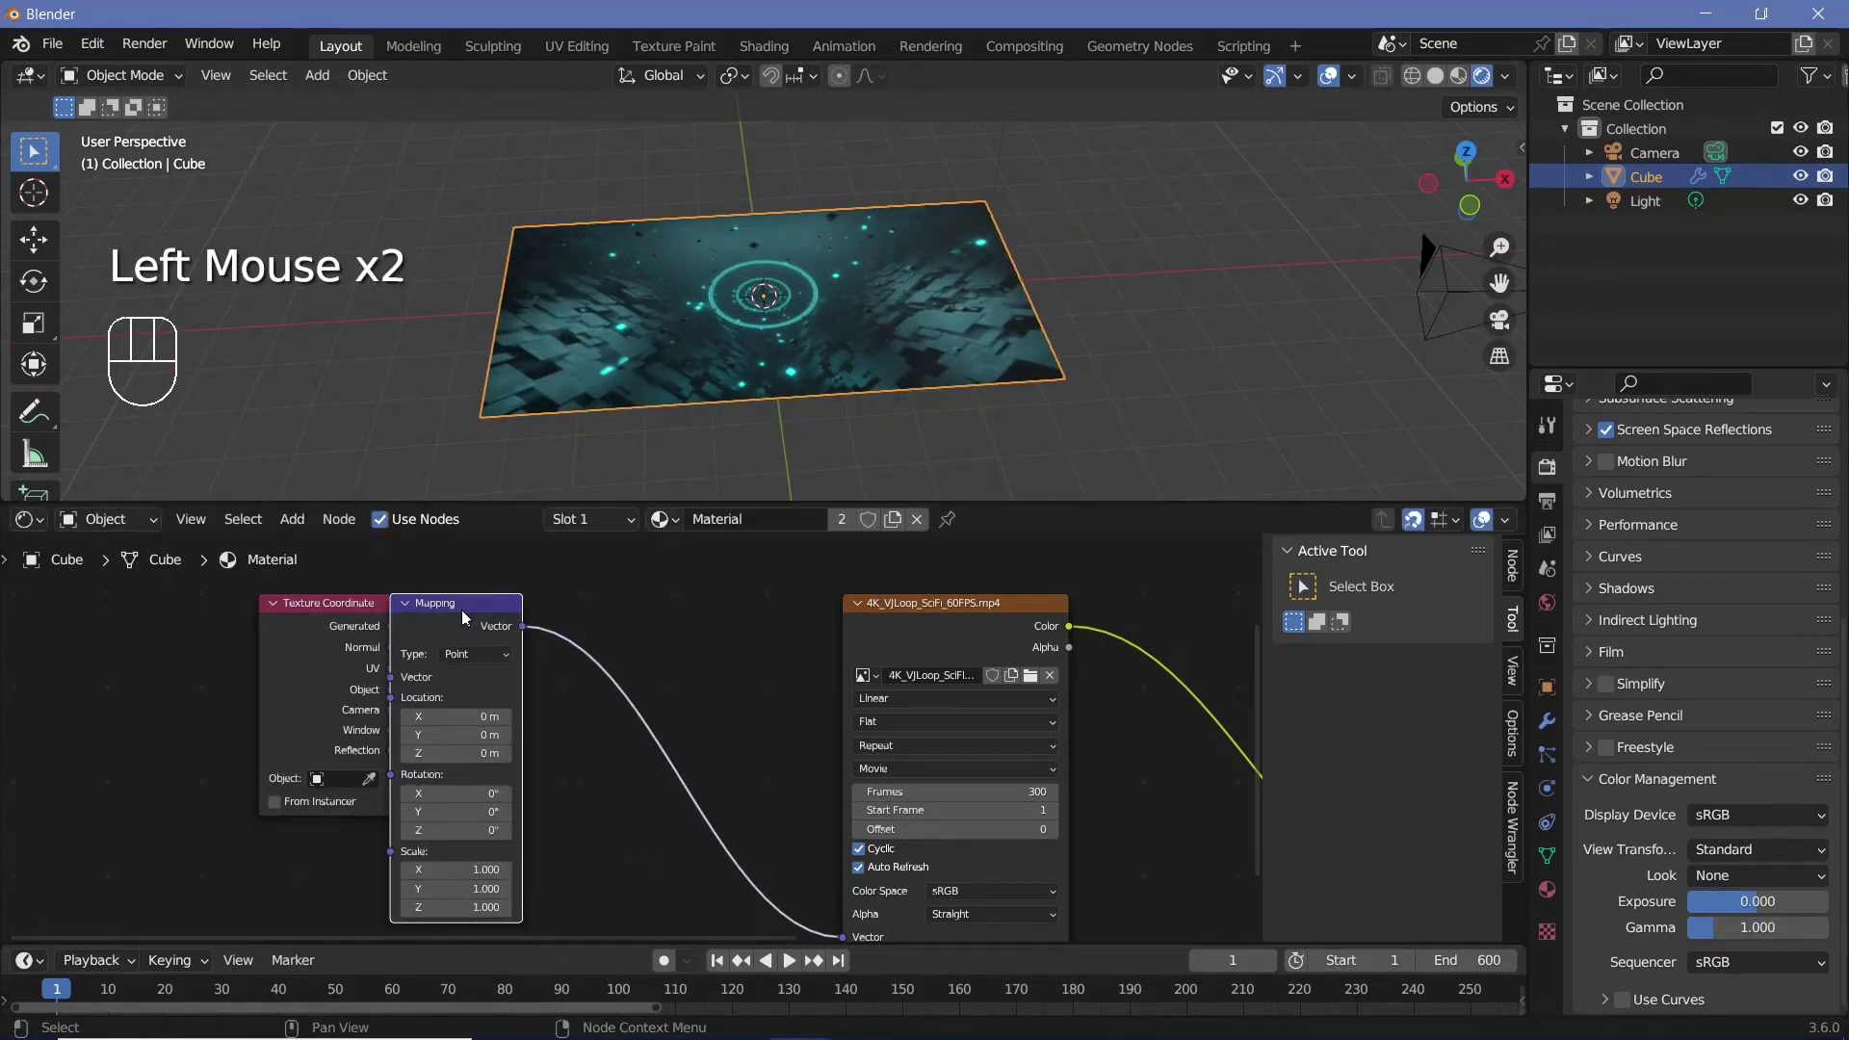
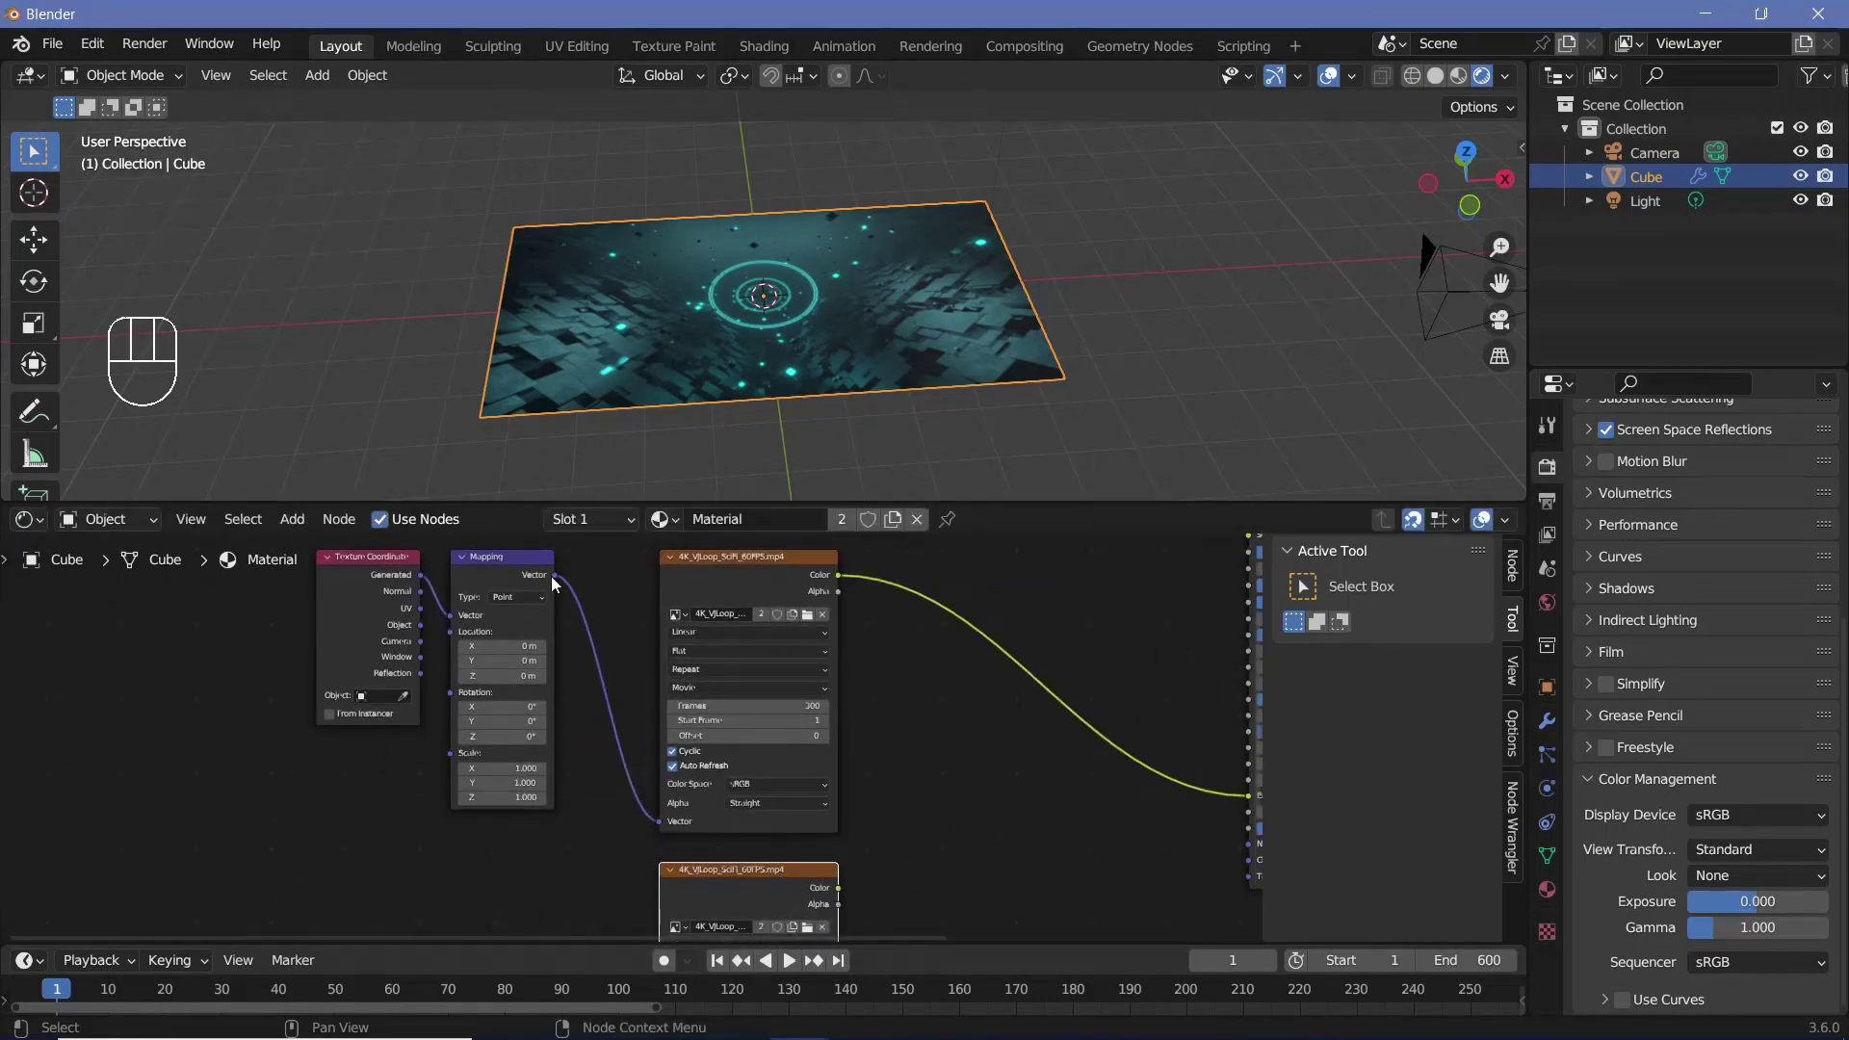
Duplicate the Image Texture for a second clip and blend both through a Mix Color node into Emission
{"action": "left_click_drag", "start_coordinate": [591, 655], "coordinate": [665, 925]}
{"action": "middle_click", "coordinate": [664, 926]}
{"action": "key", "text": "shift+a"}
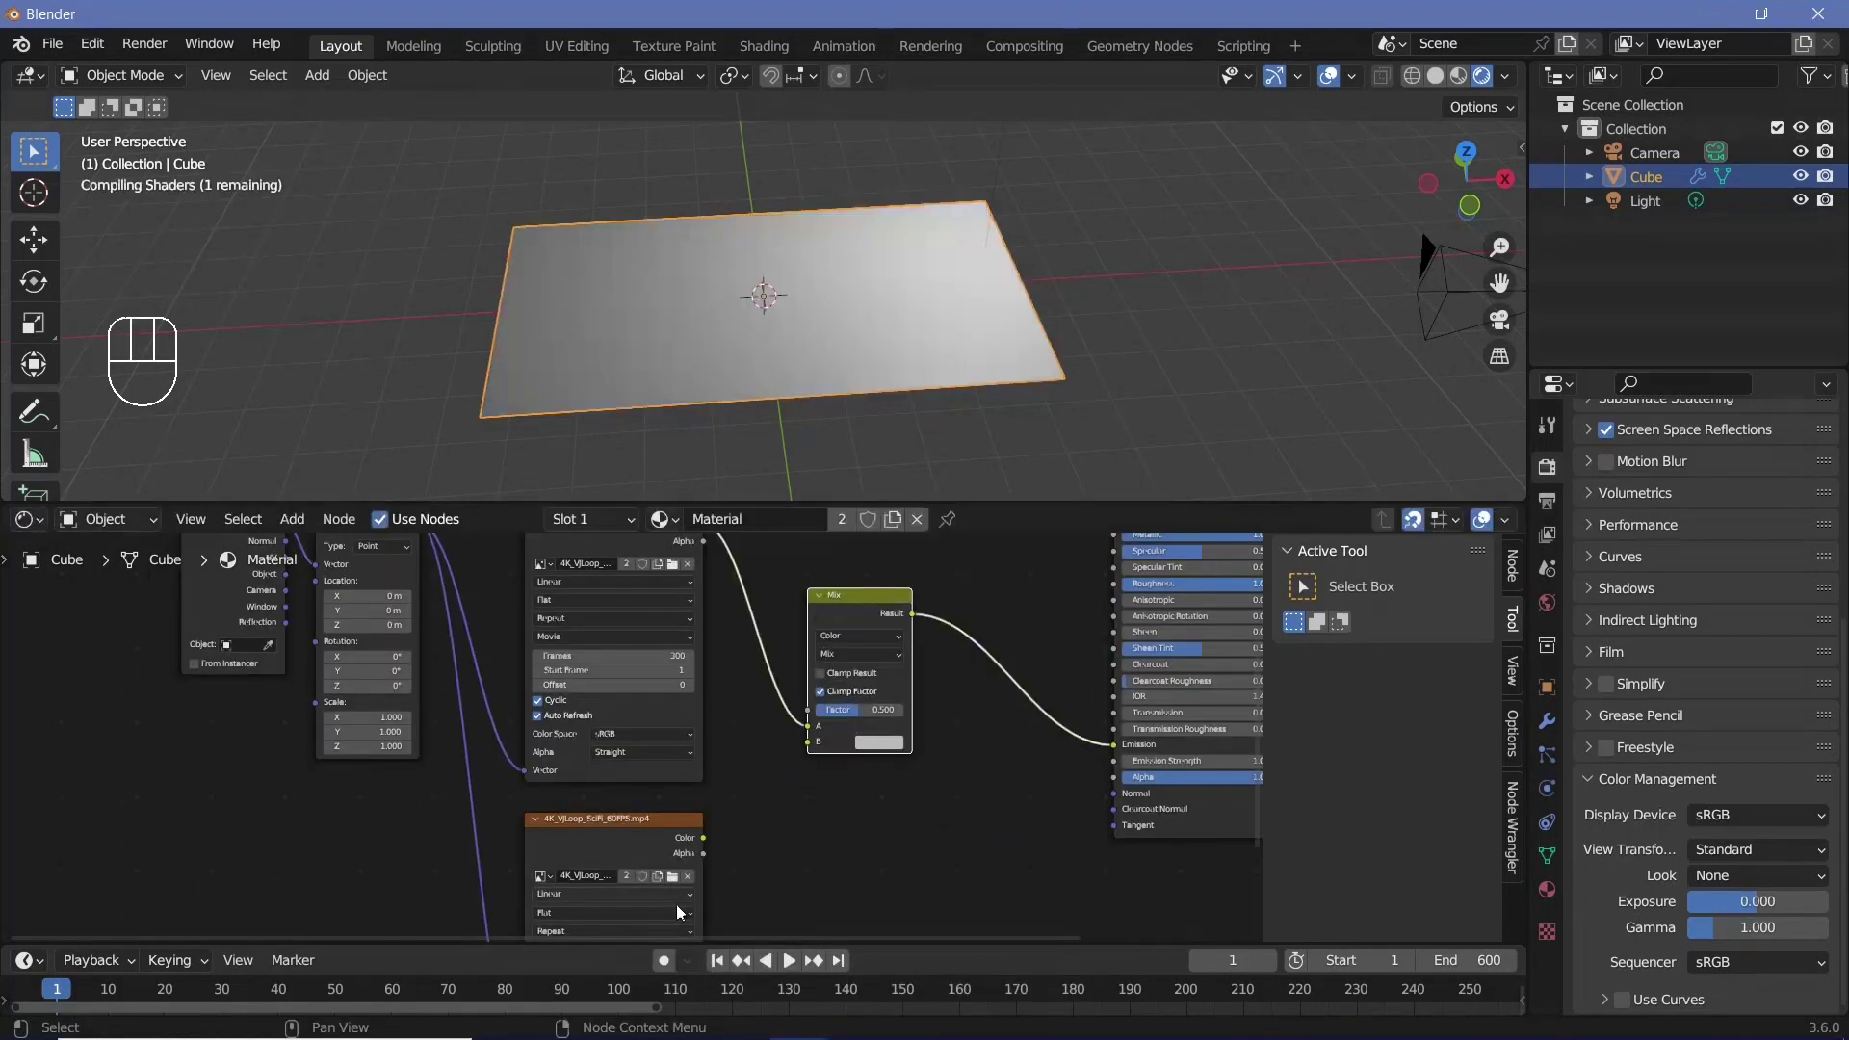
{"action": "left_click_drag", "start_coordinate": [709, 836], "coordinate": [821, 747]}
{"action": "middle_click", "coordinate": [955, 666]}
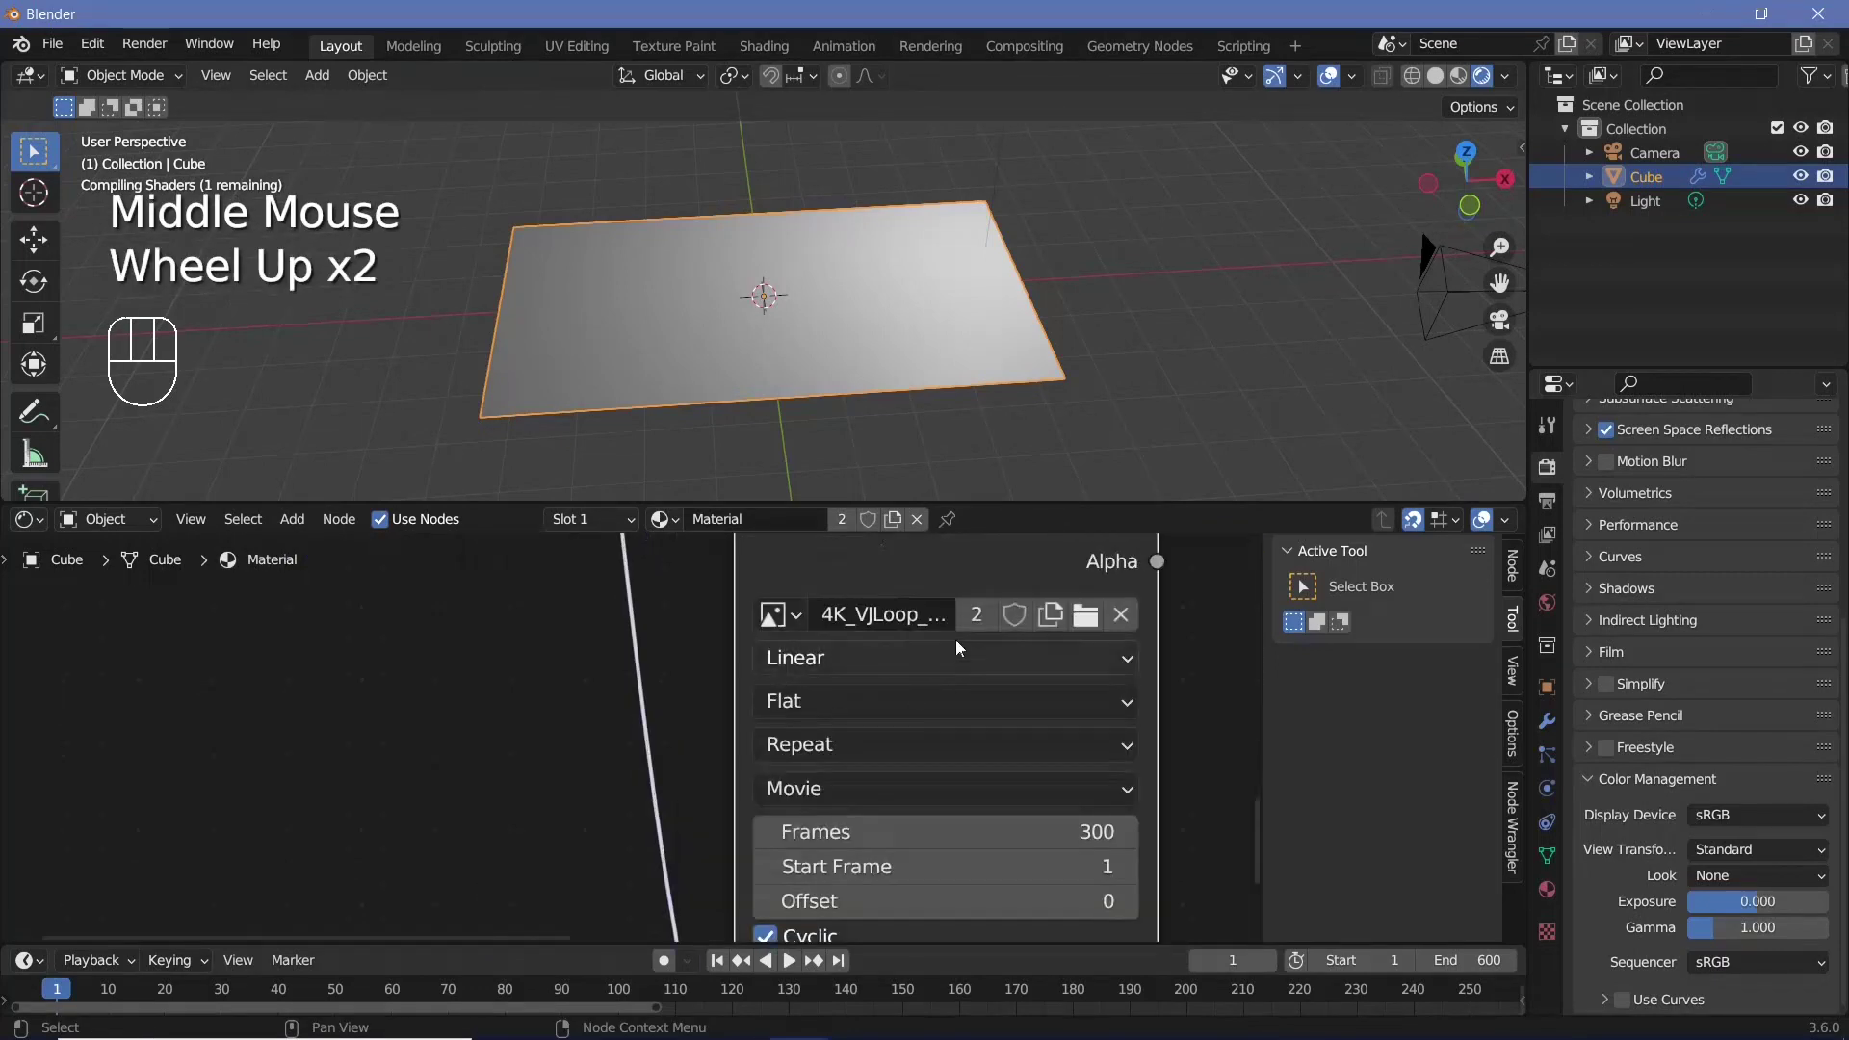
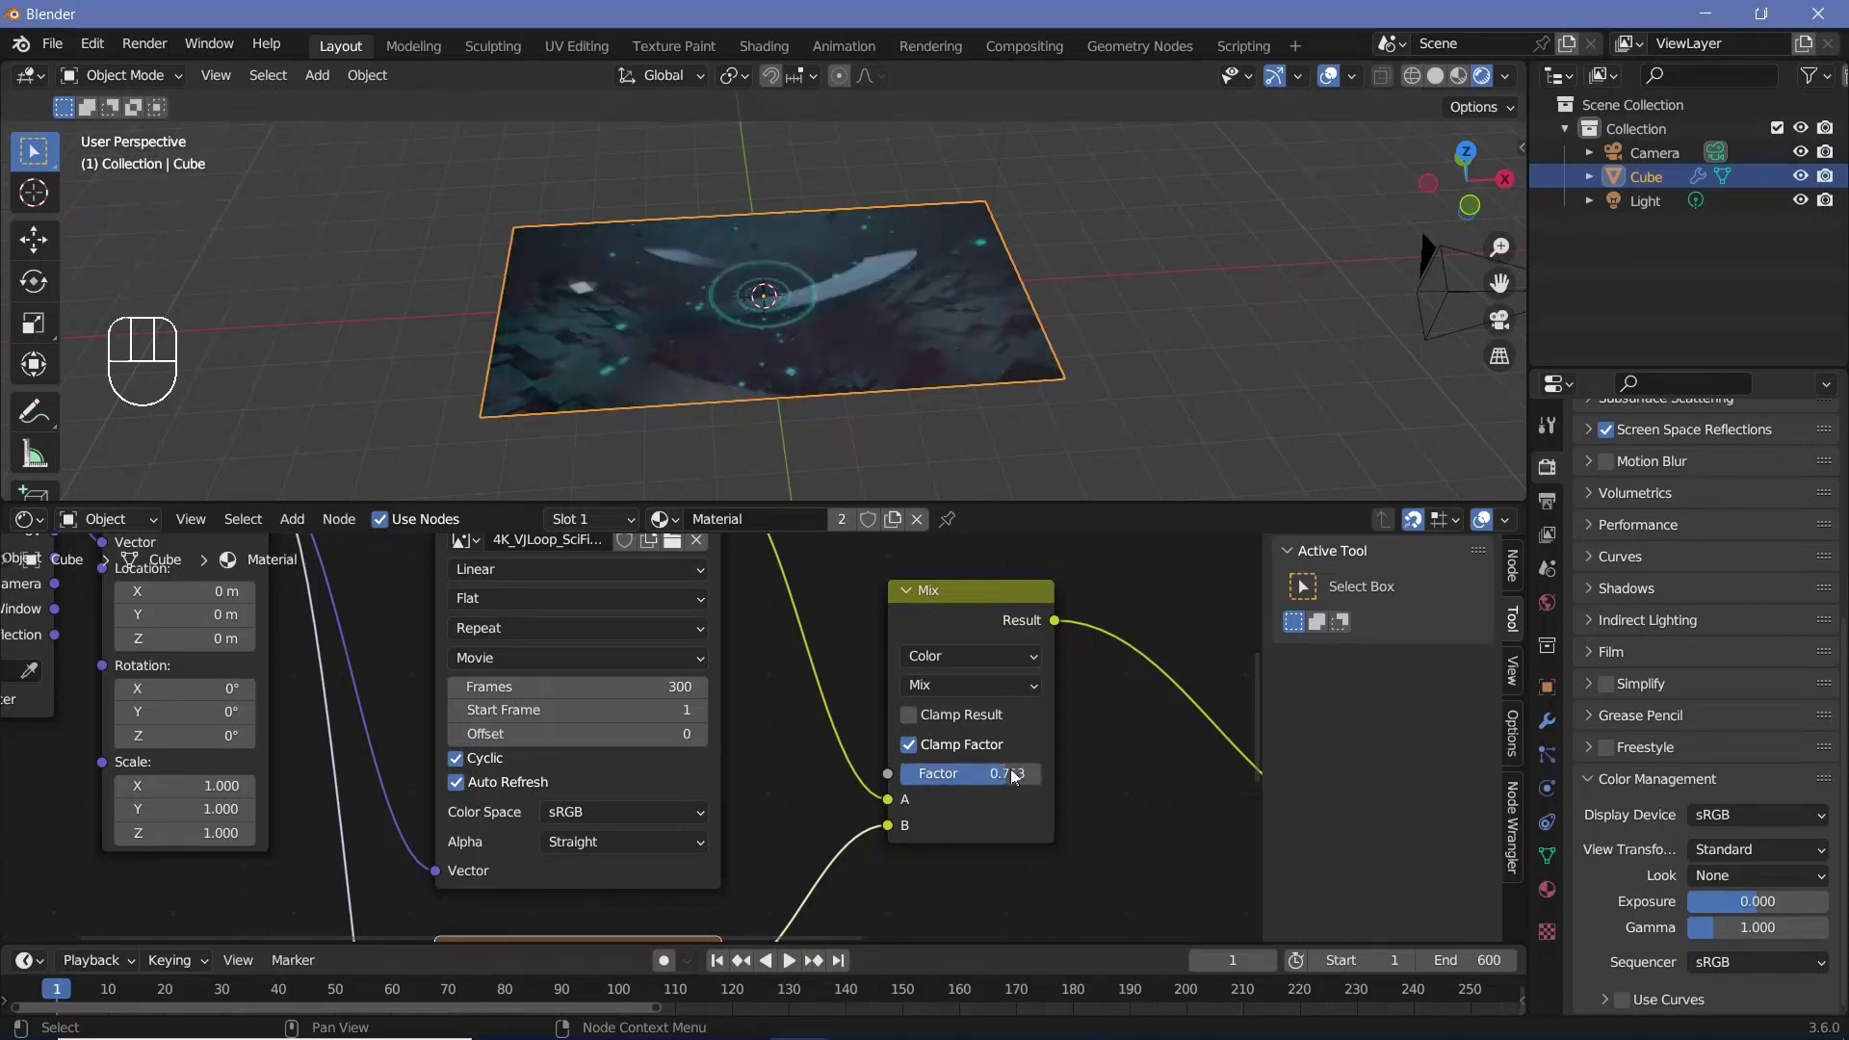
Preview playback, then keyframe the mix Factor at 0 on frame 250
{"action": "key", "text": "space"}
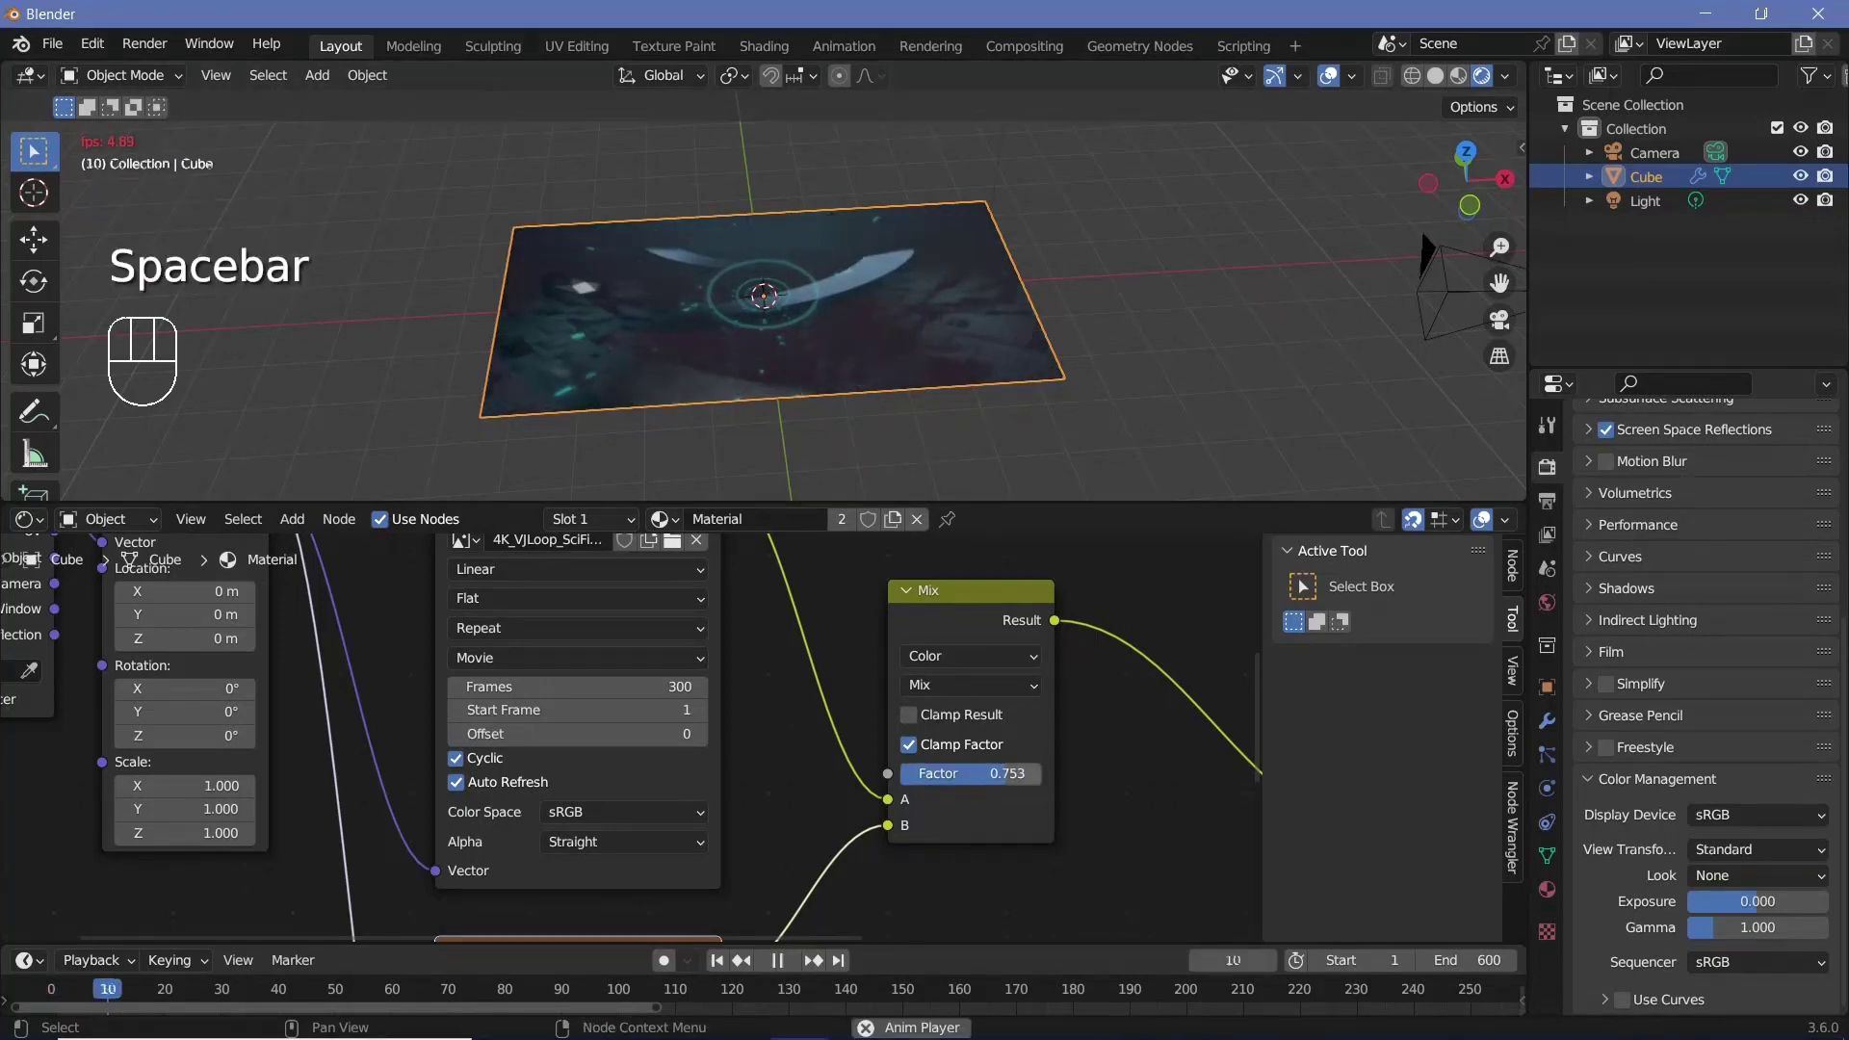
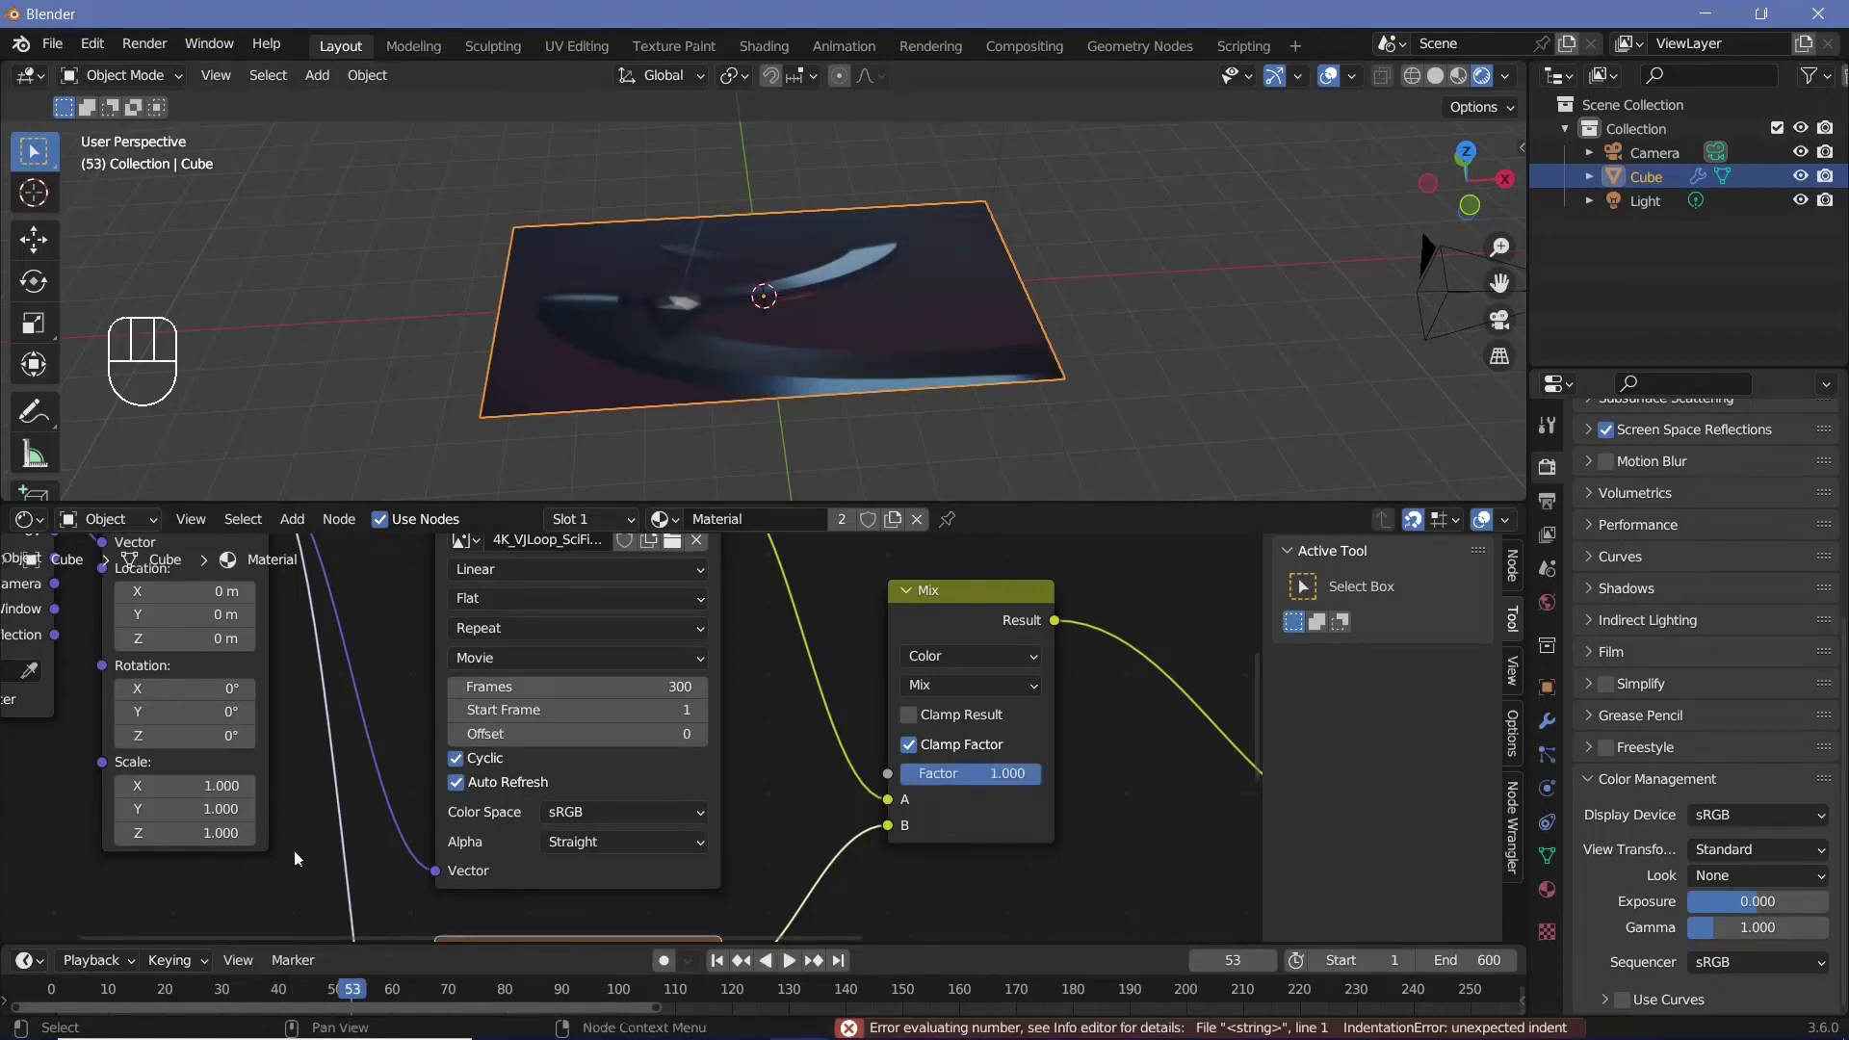
{"action": "left_click_drag", "start_coordinate": [112, 974], "coordinate": [565, 903]}
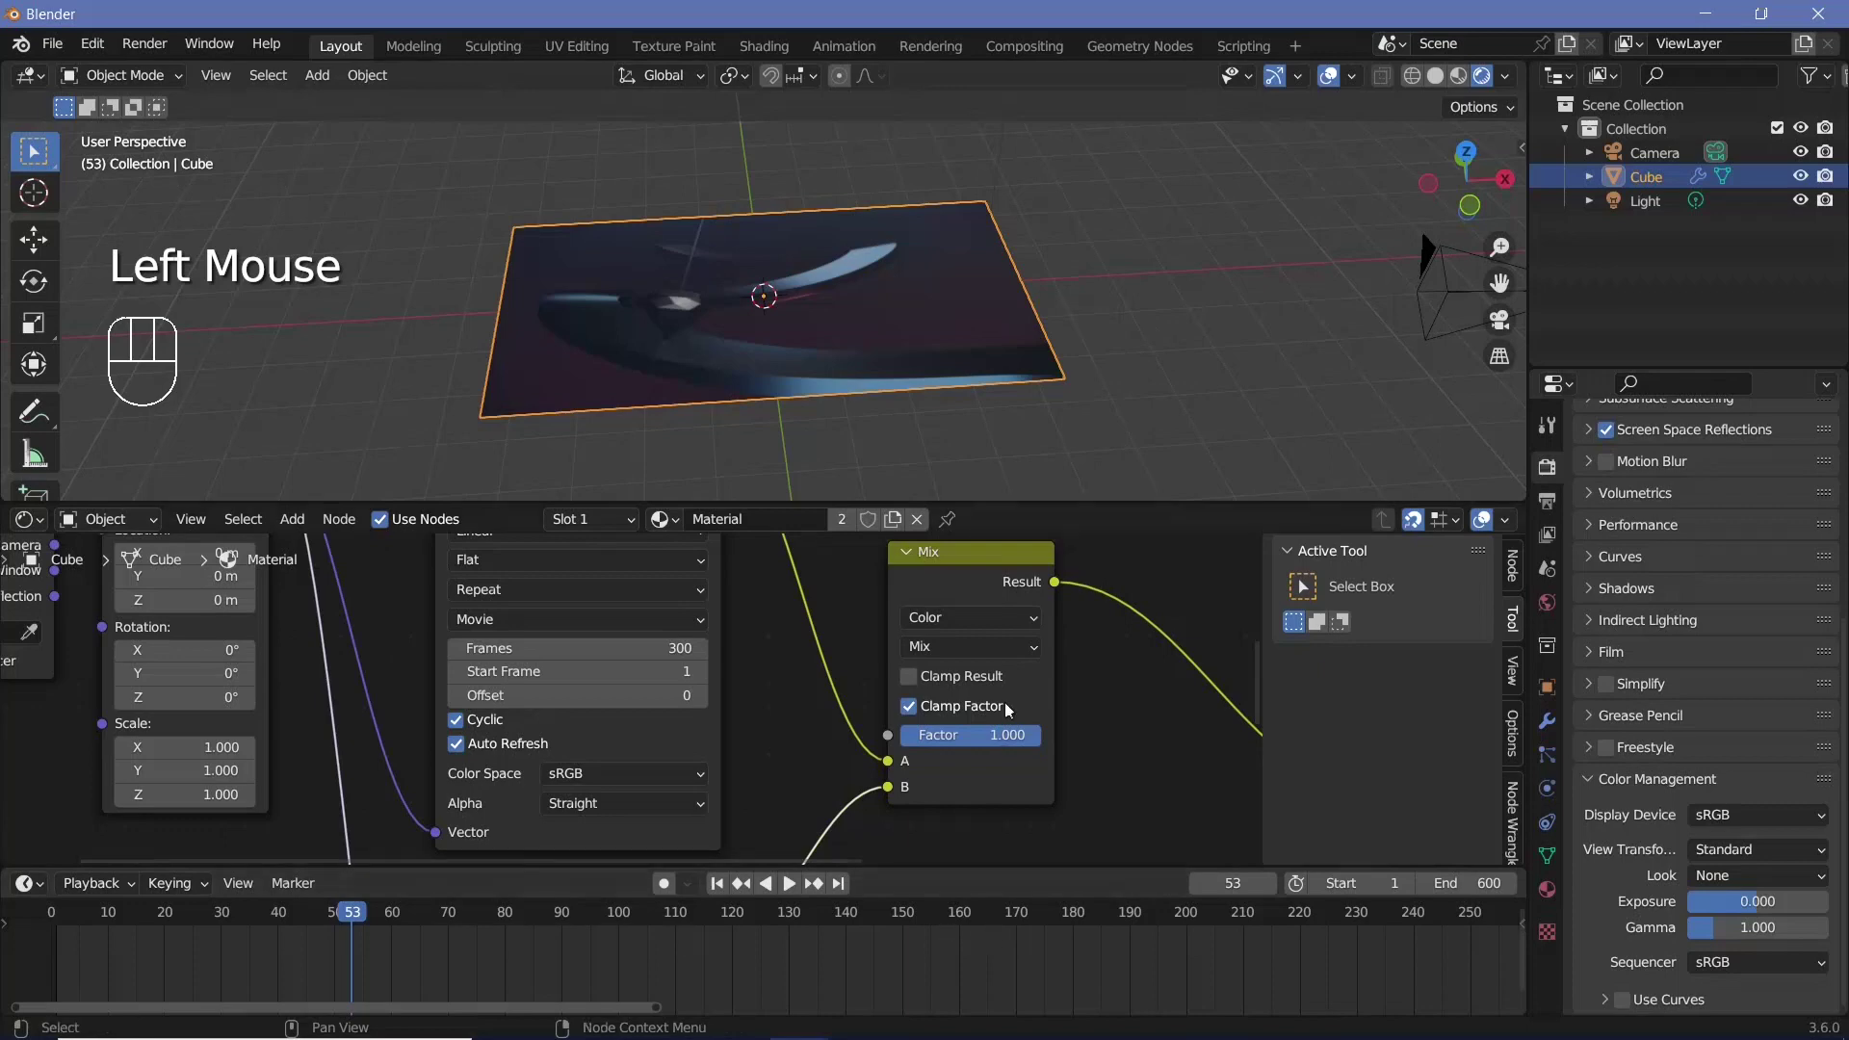
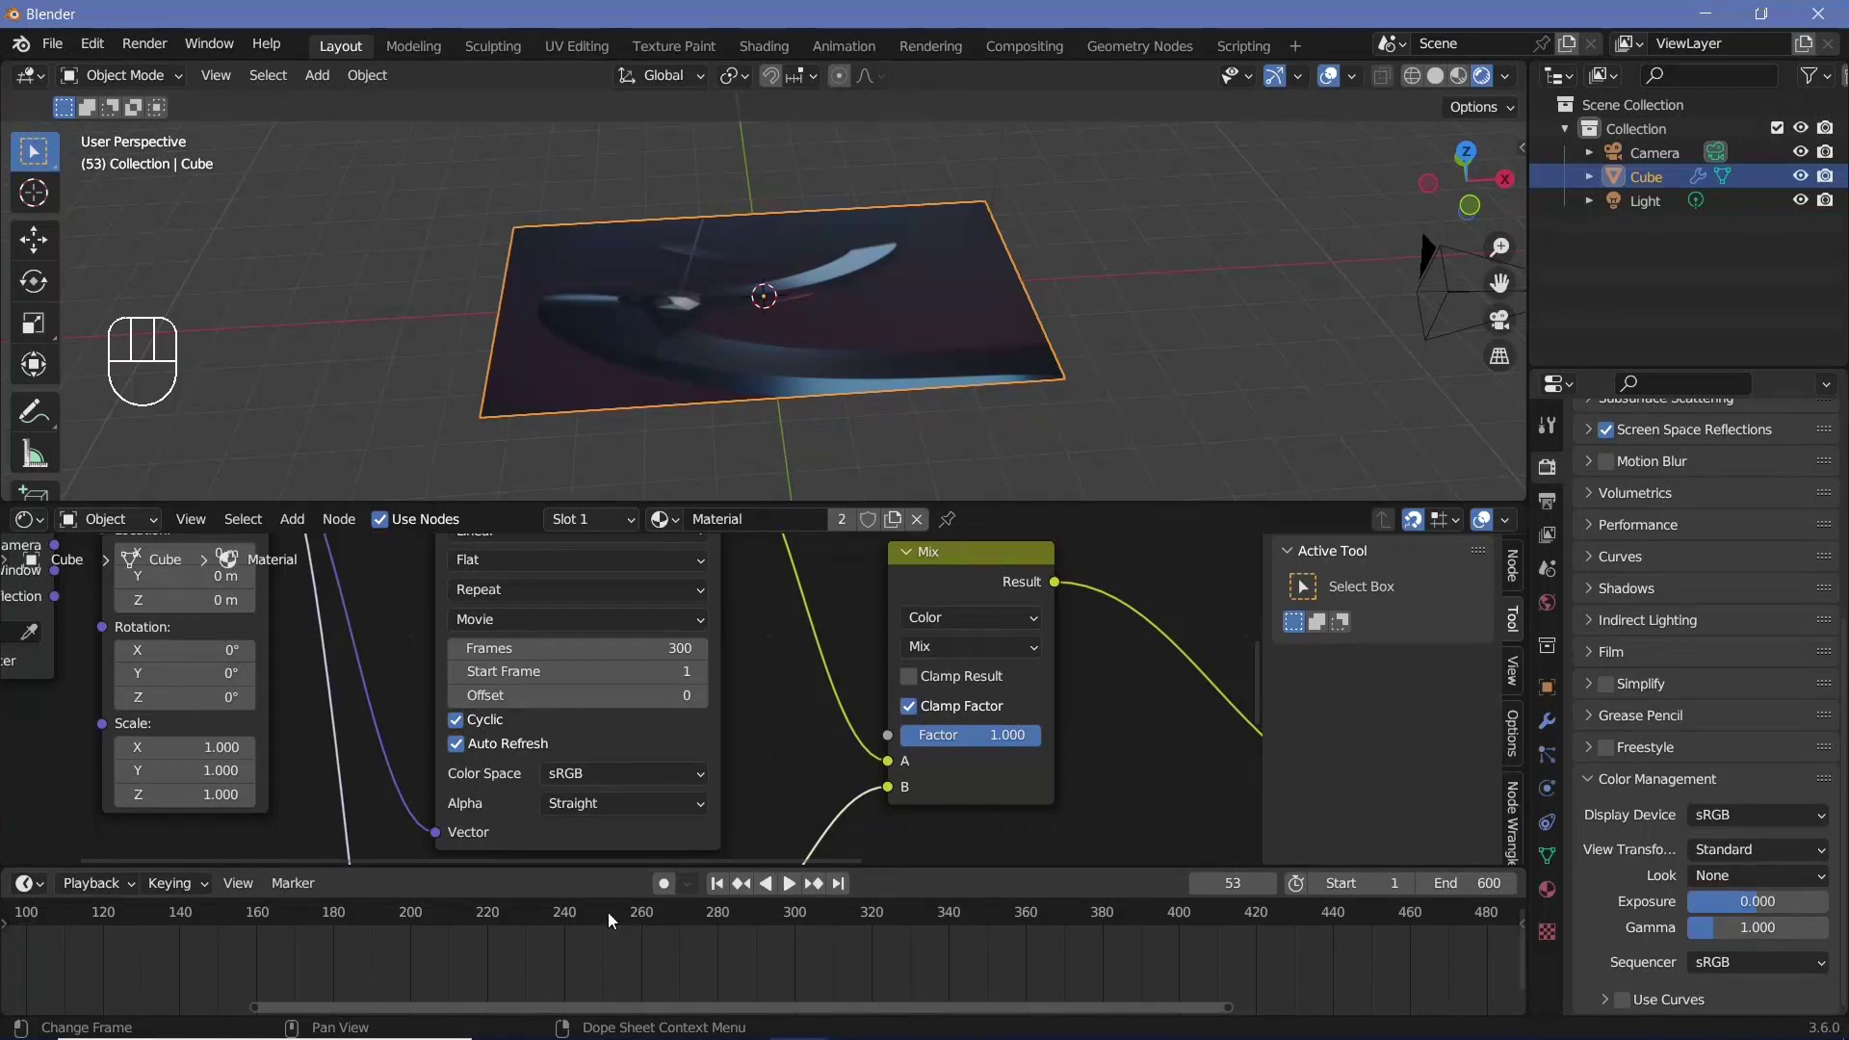
{"action": "left_click", "coordinate": [611, 918]}
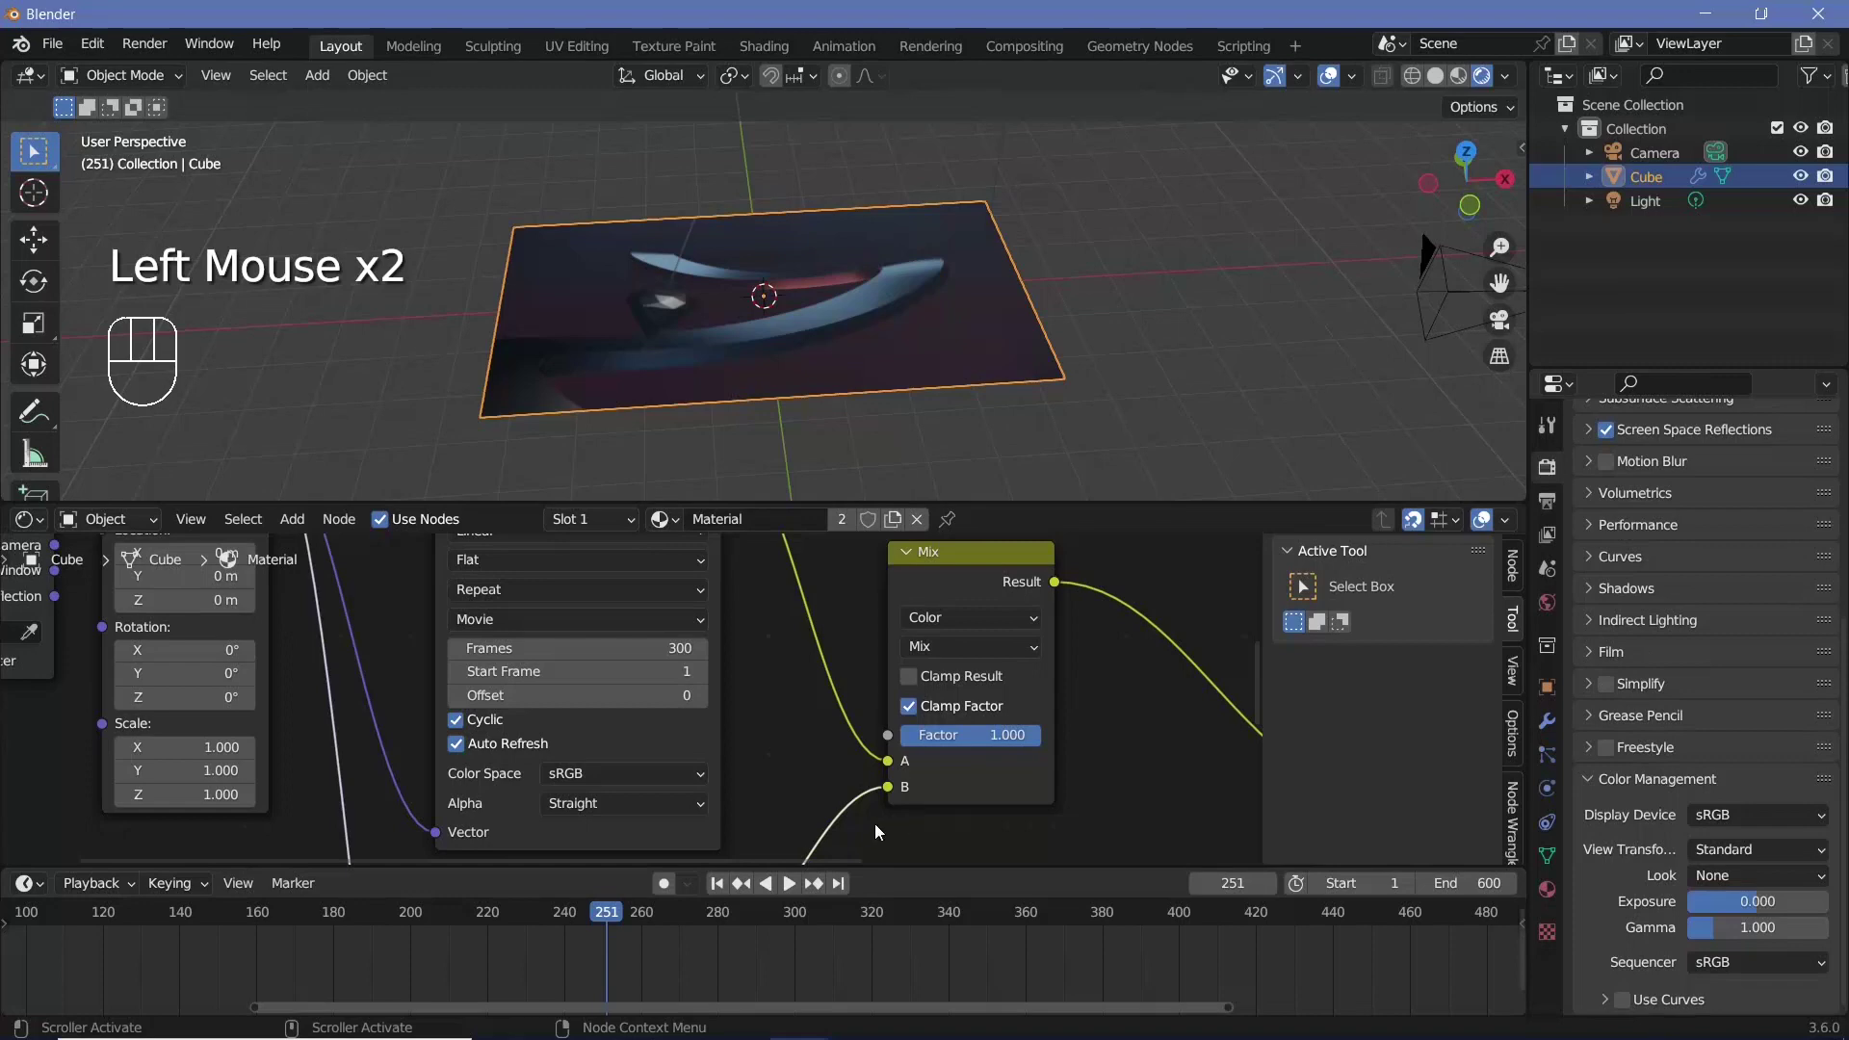
{"action": "key", "text": "Left"}
{"action": "left_click_drag", "start_coordinate": [1043, 744], "coordinate": [925, 747]}
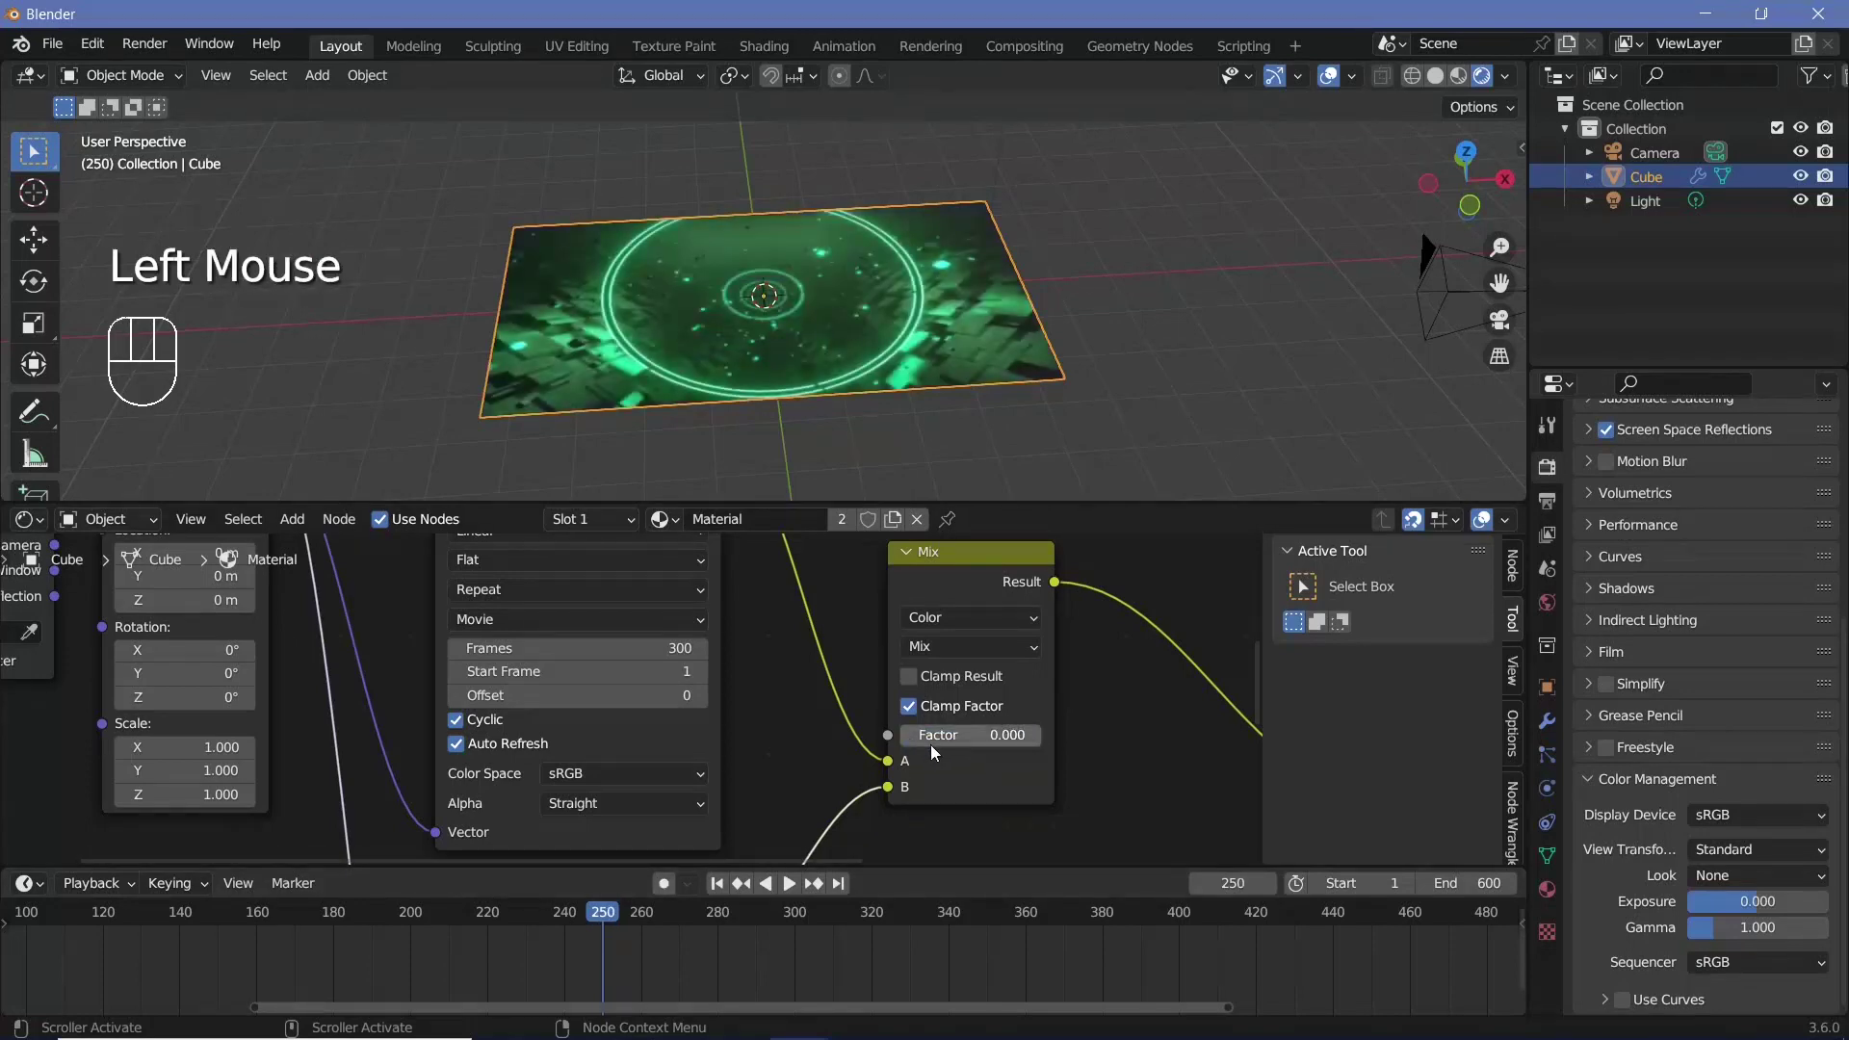
{"action": "key", "text": "i"}
Keyframe Factor 1 at frame 350, make the interpolation Linear, and scrub the cross-fade
{"action": "left_click", "coordinate": [1006, 733]}
{"action": "left_click", "coordinate": [937, 746]}
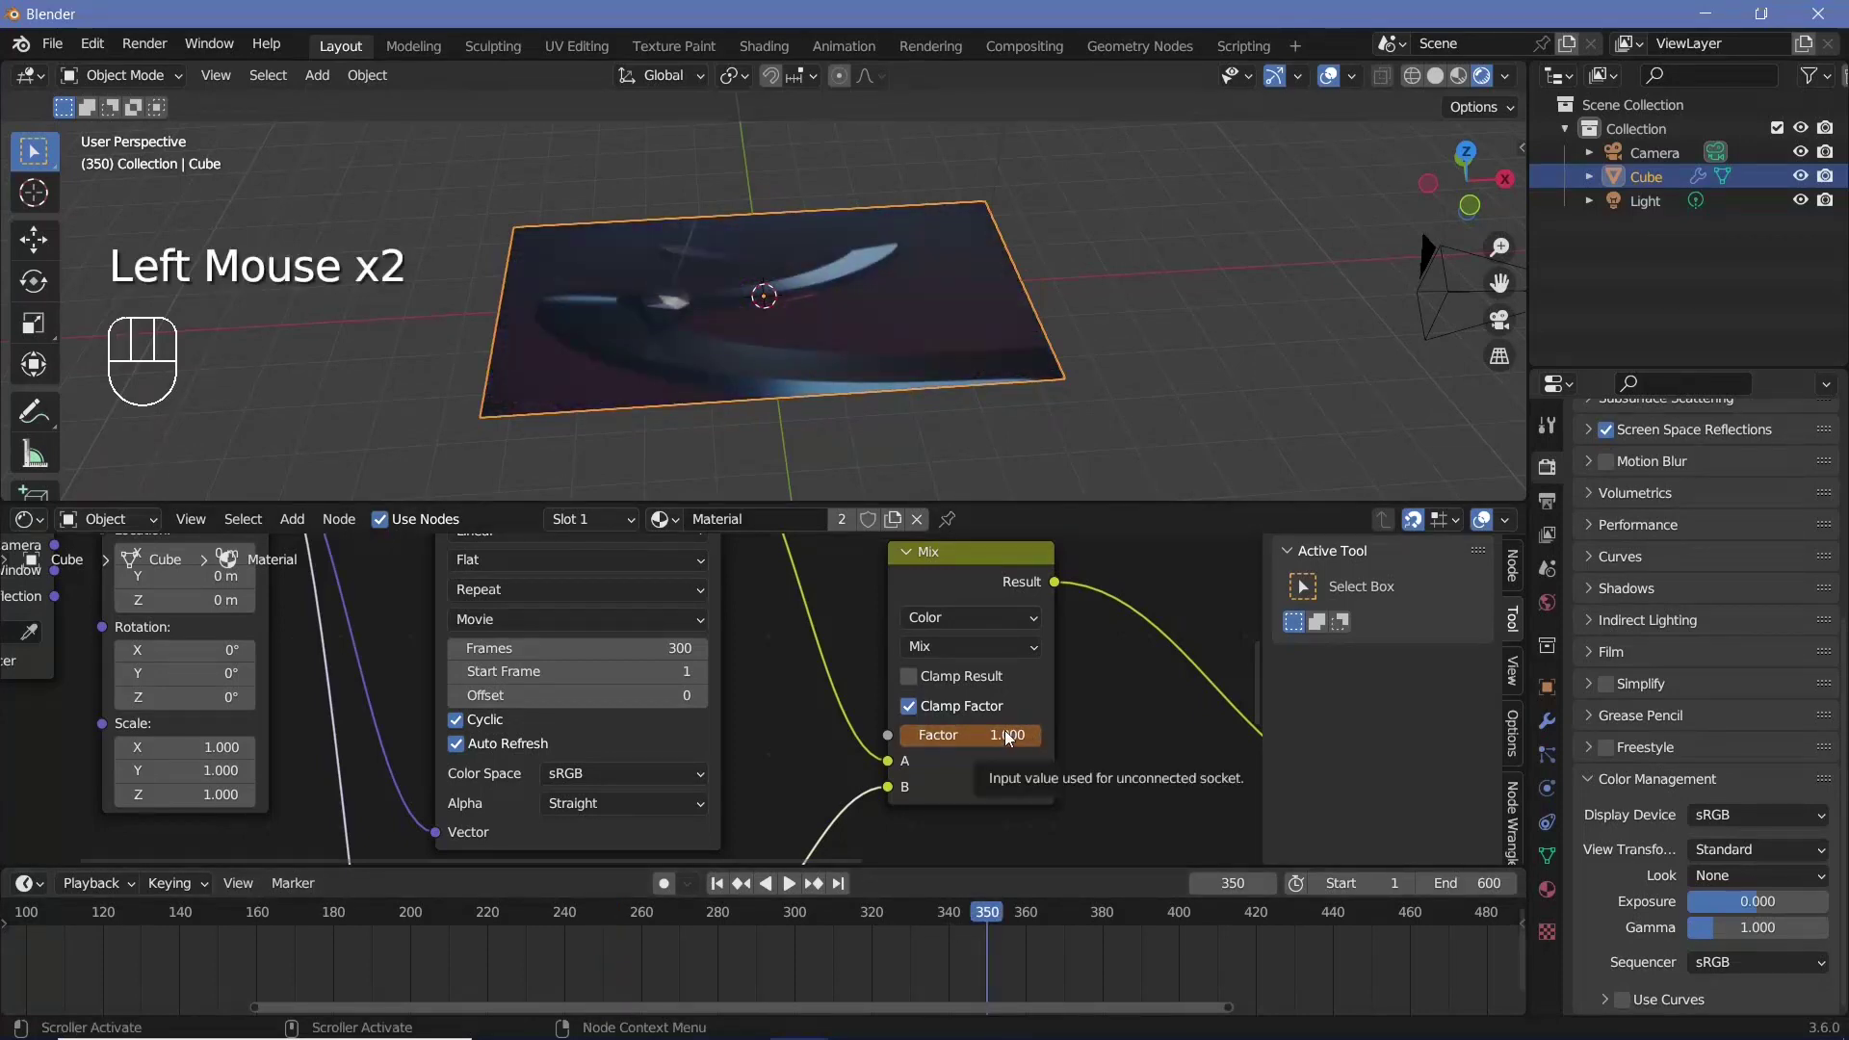
{"action": "key", "text": "i"}
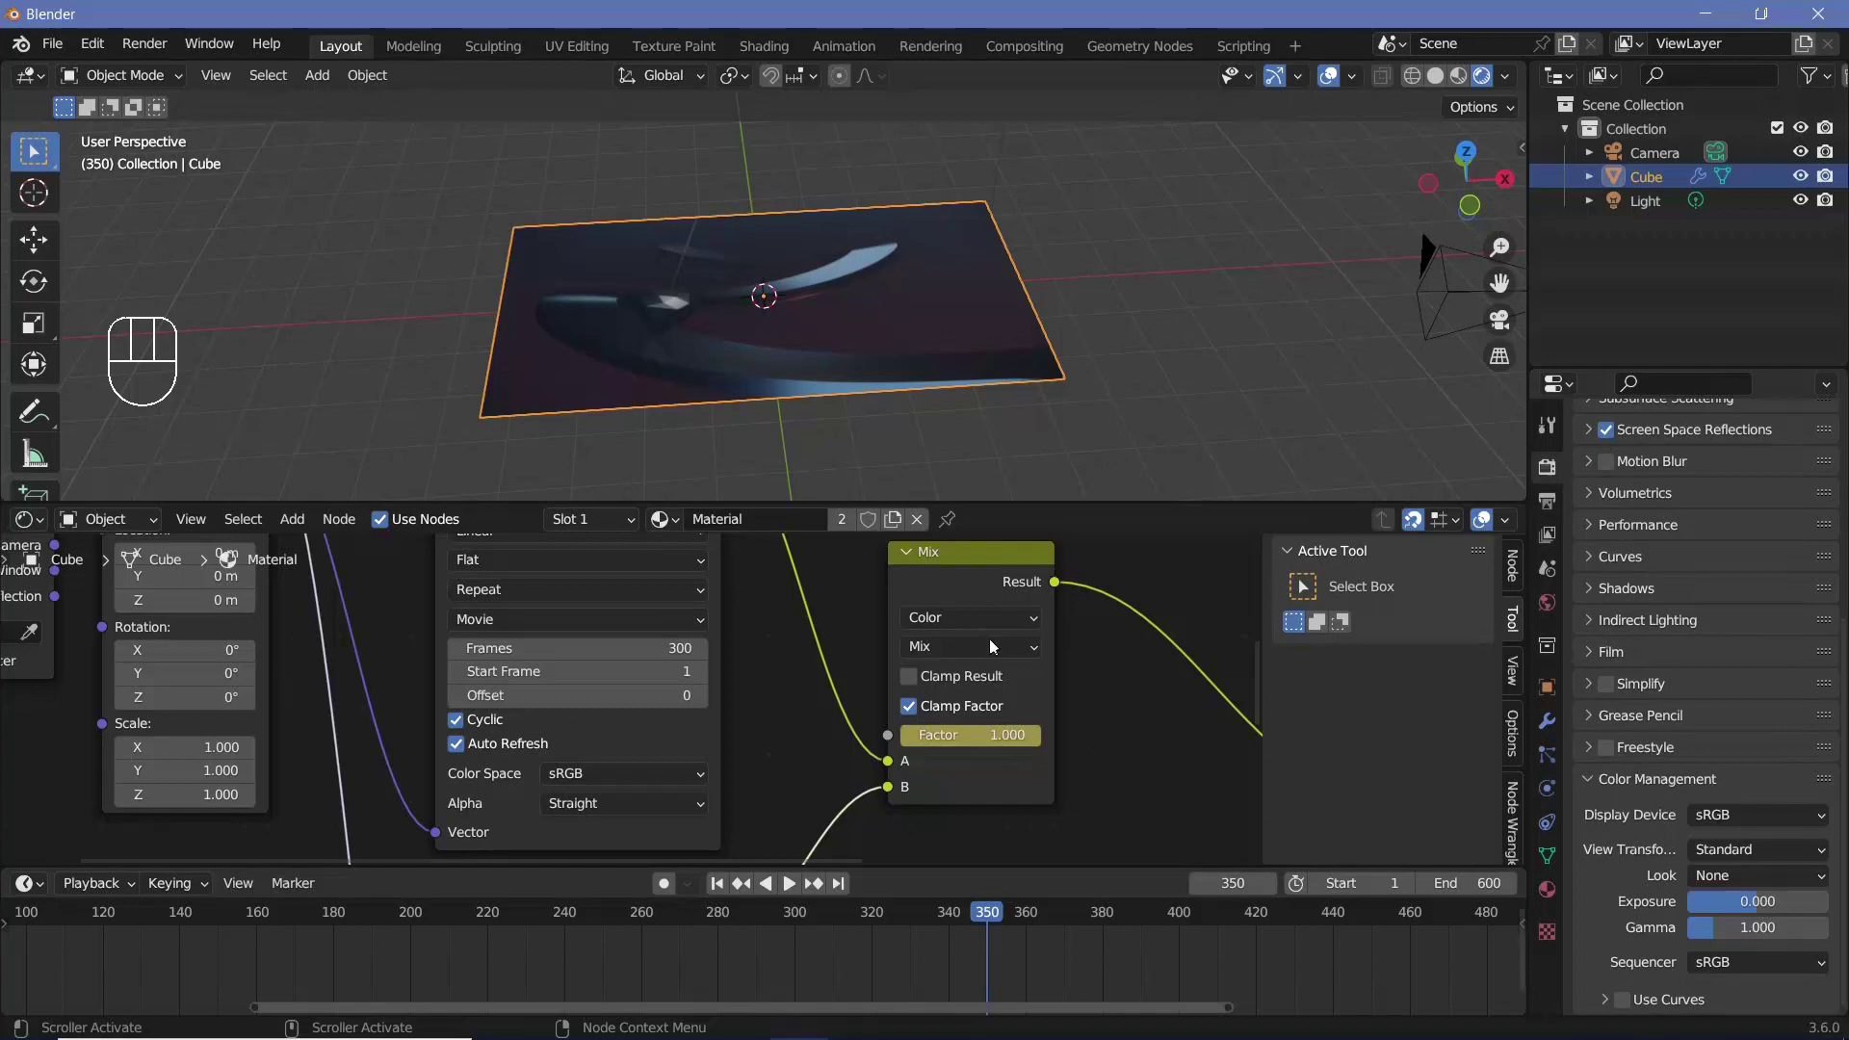
{"action": "left_click_drag", "start_coordinate": [995, 587], "coordinate": [1014, 926]}
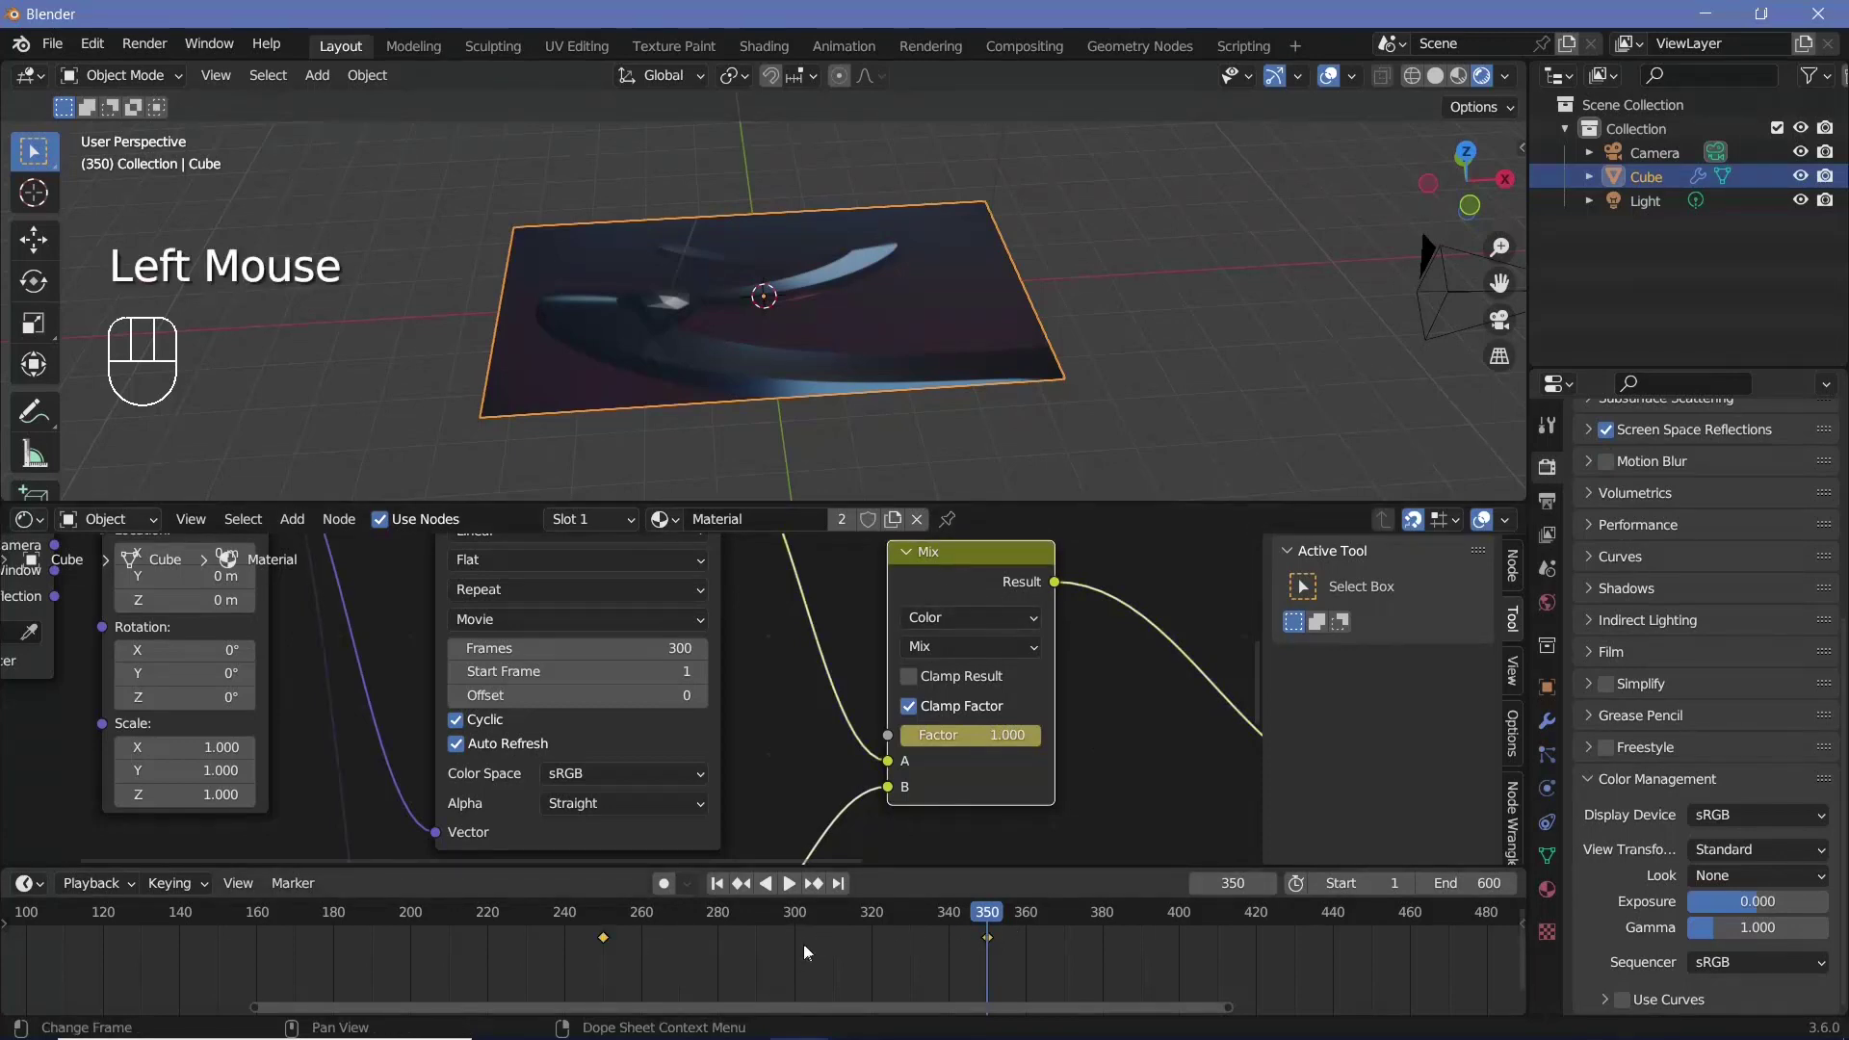
{"action": "key", "text": "t"}
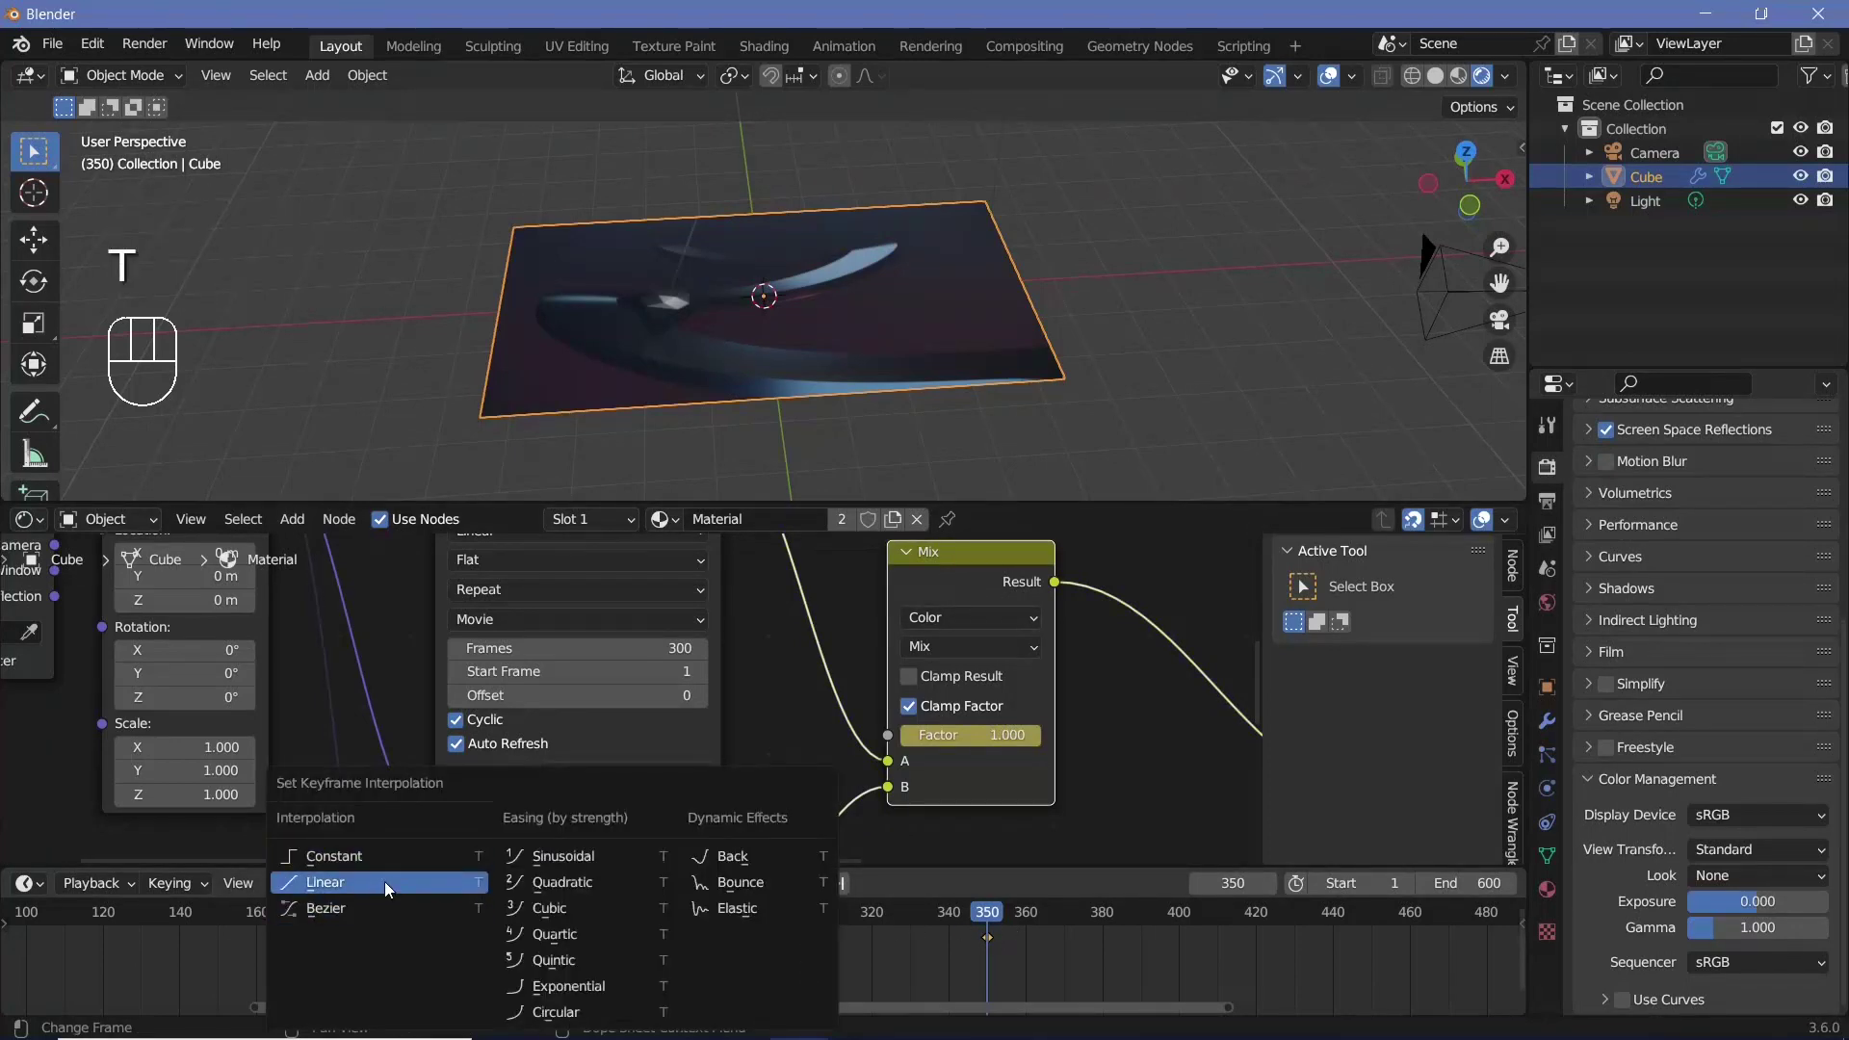
{"action": "left_click_drag", "start_coordinate": [609, 926], "coordinate": [604, 920]}
{"action": "left_click_drag", "start_coordinate": [734, 923], "coordinate": [1141, 470]}
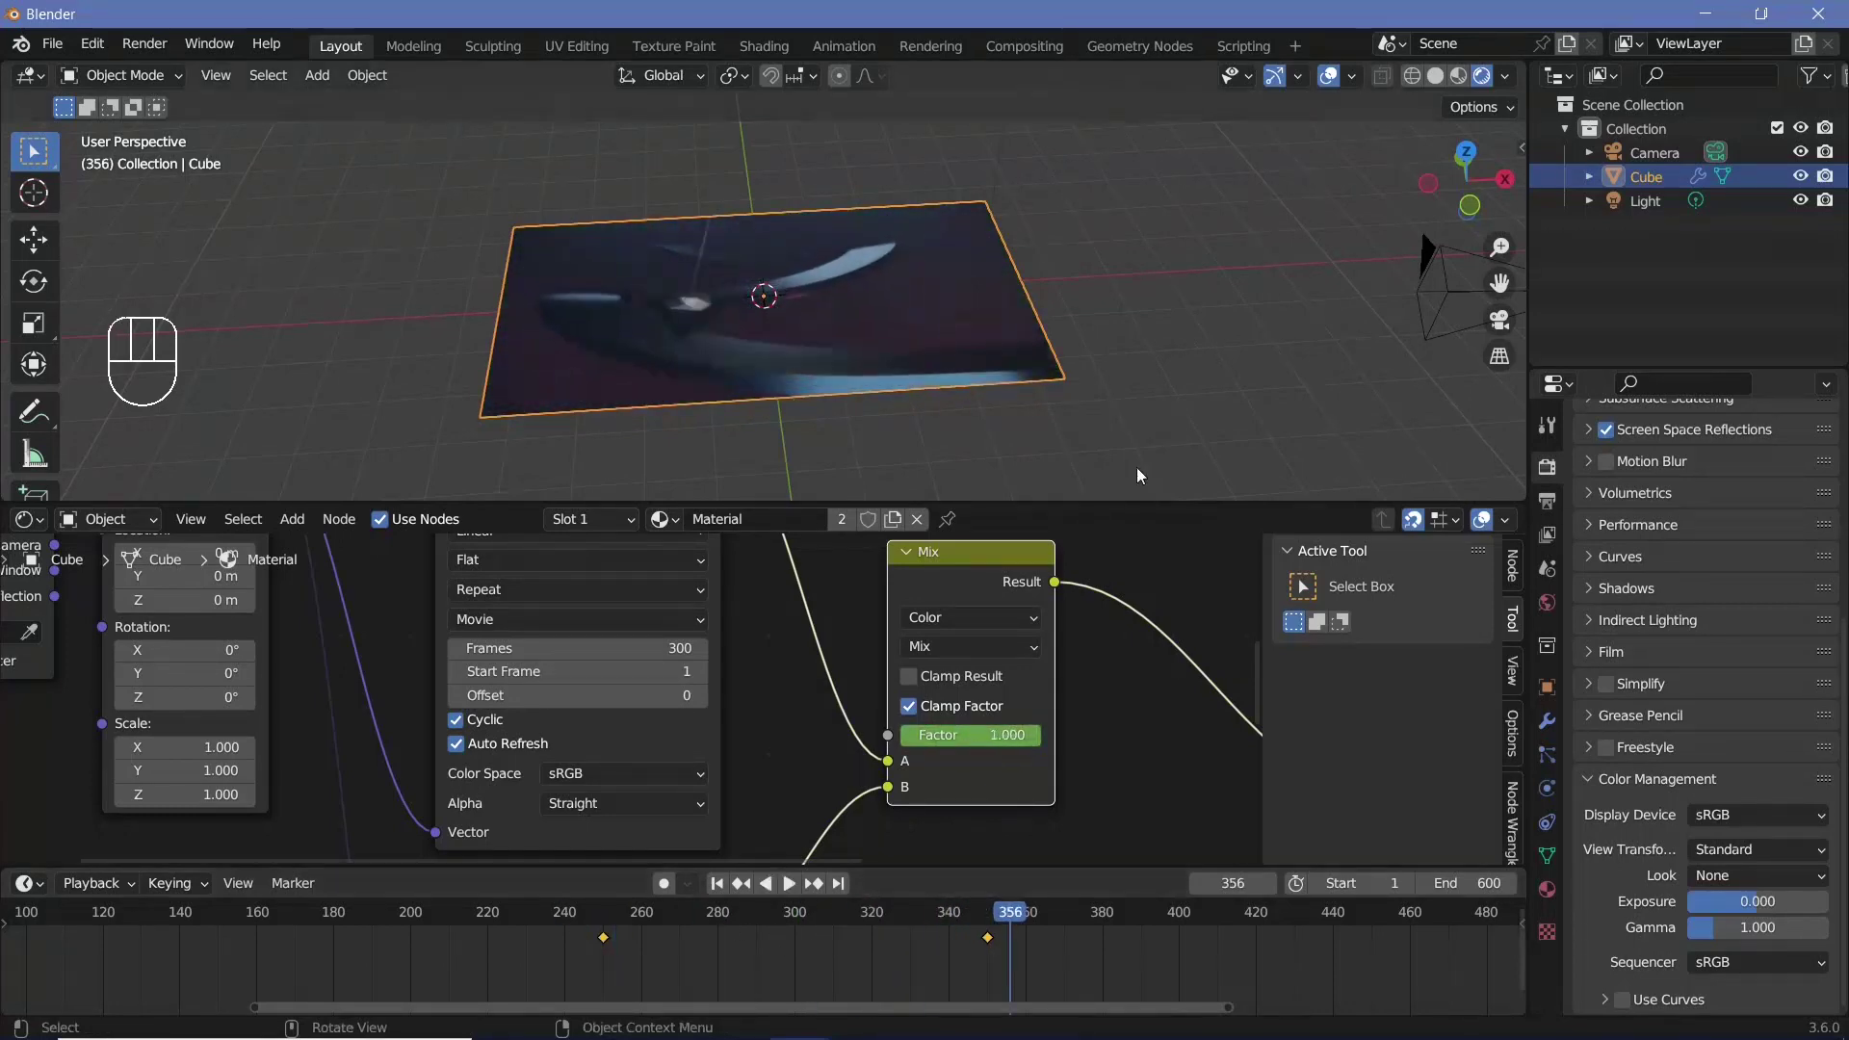
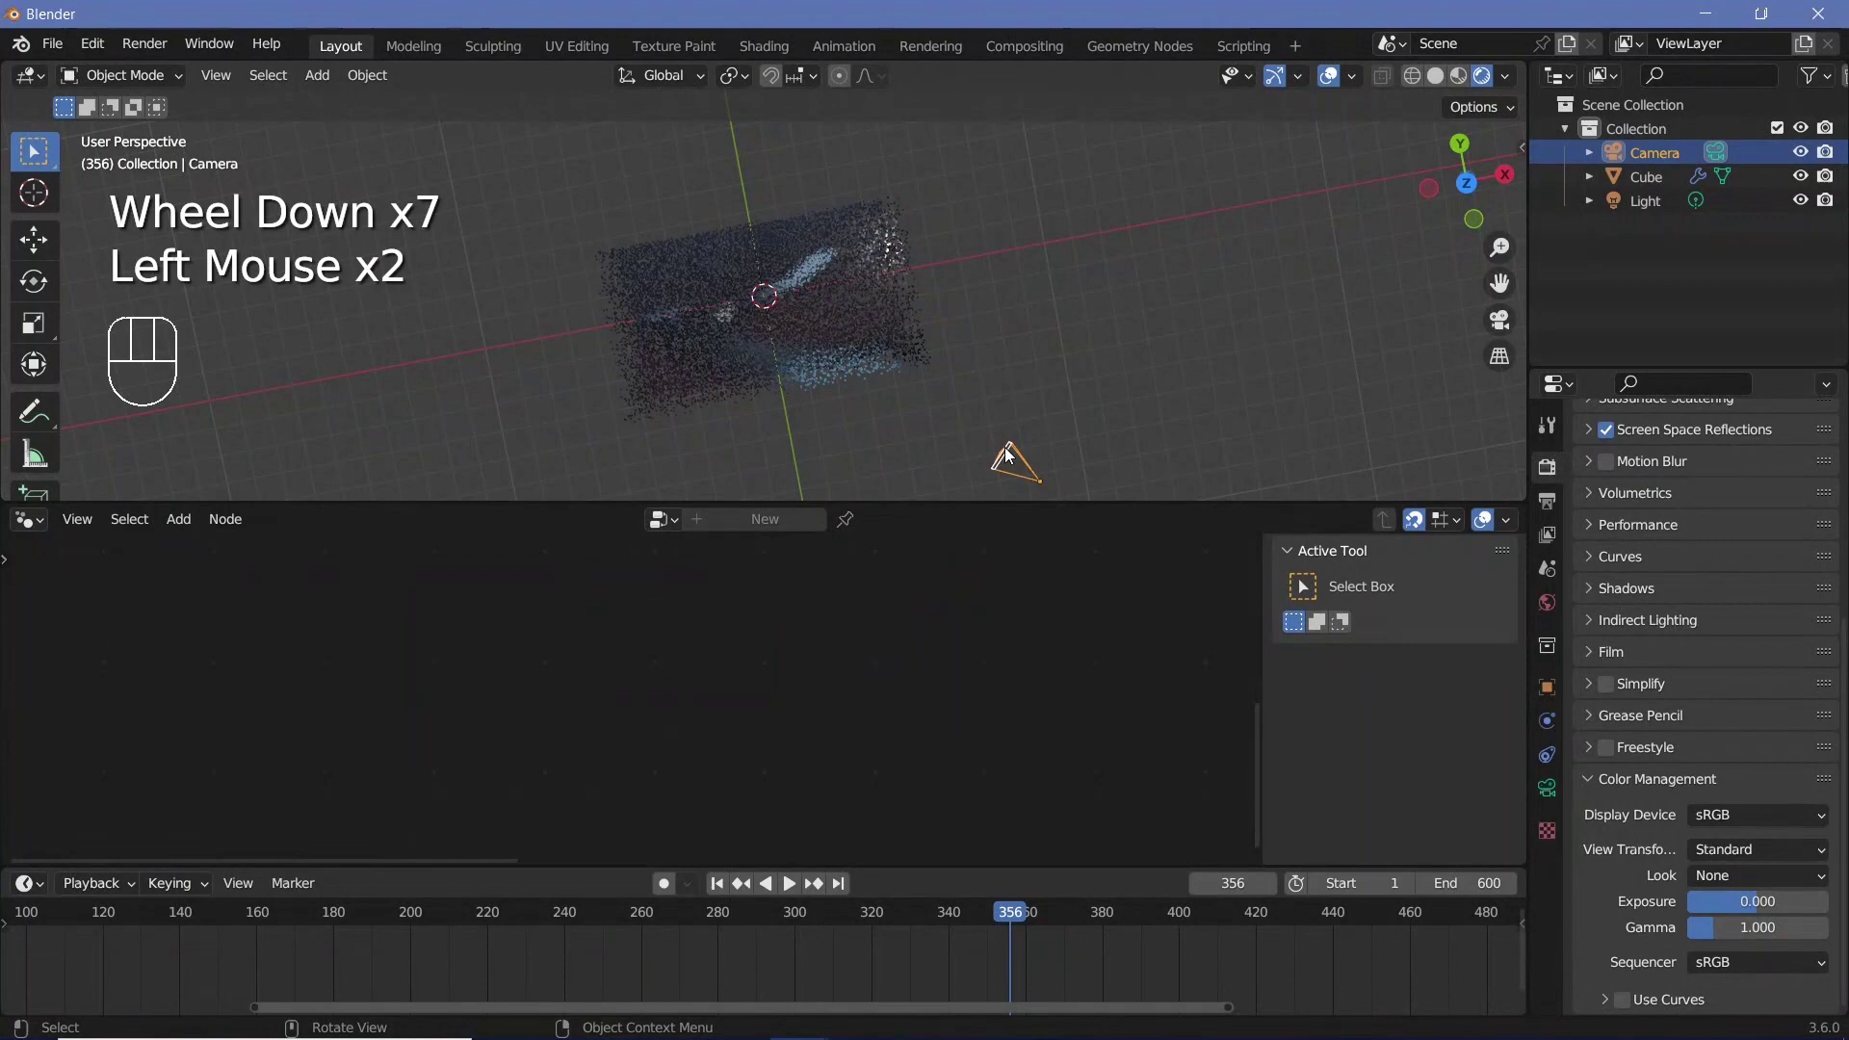
Raise the camera along Z above the video plane and look through it
{"action": "key", "text": "alt+g"}
{"action": "key", "text": "alt+r"}
{"action": "left_click_drag", "start_coordinate": [864, 405], "coordinate": [911, 345]}
{"action": "key", "text": "z"}
{"action": "key", "text": "g"}
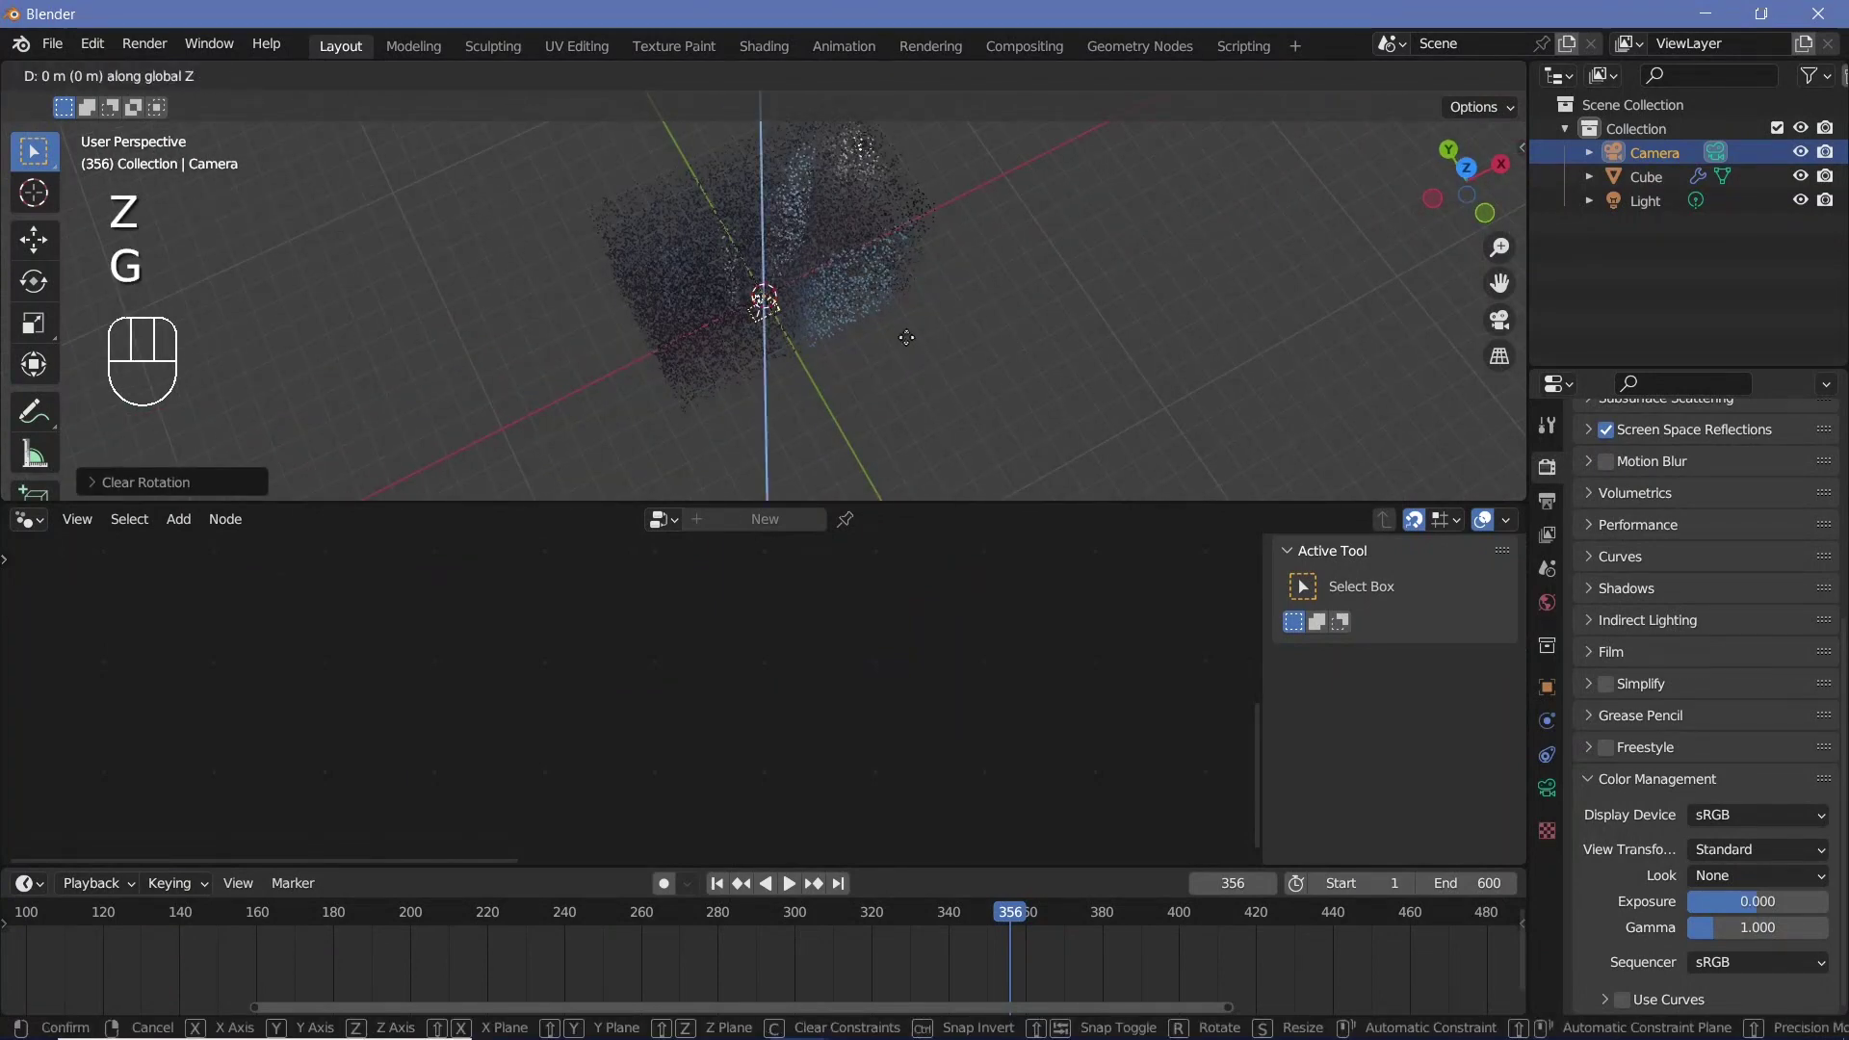
{"action": "key", "text": "KP_0"}
{"action": "scroll", "scroll_direction": "down", "scroll_amount": 3}
{"action": "middle_click", "coordinate": [829, 294]}
Set the camera's Passepartout to 1.0 in Viewport Display and reframe the plane
{"action": "left_click", "coordinate": [1545, 797]}
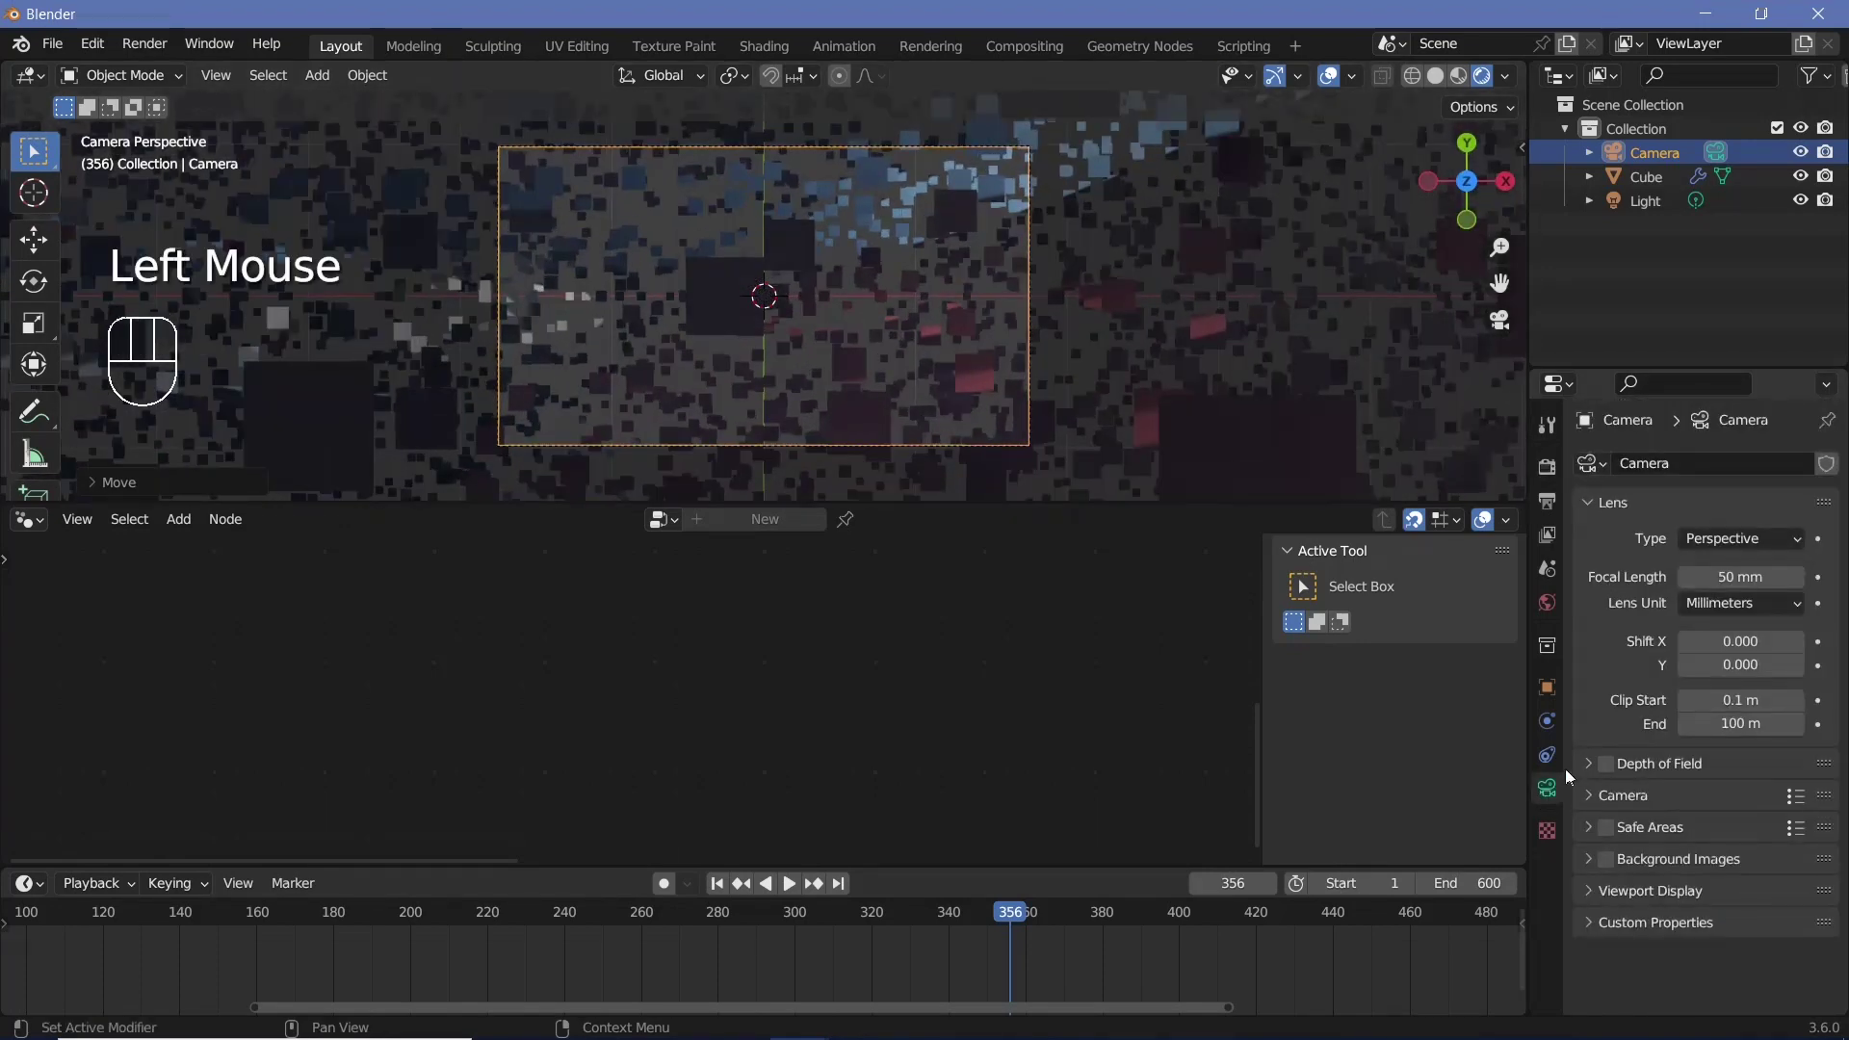
{"action": "left_click", "coordinate": [1631, 884]}
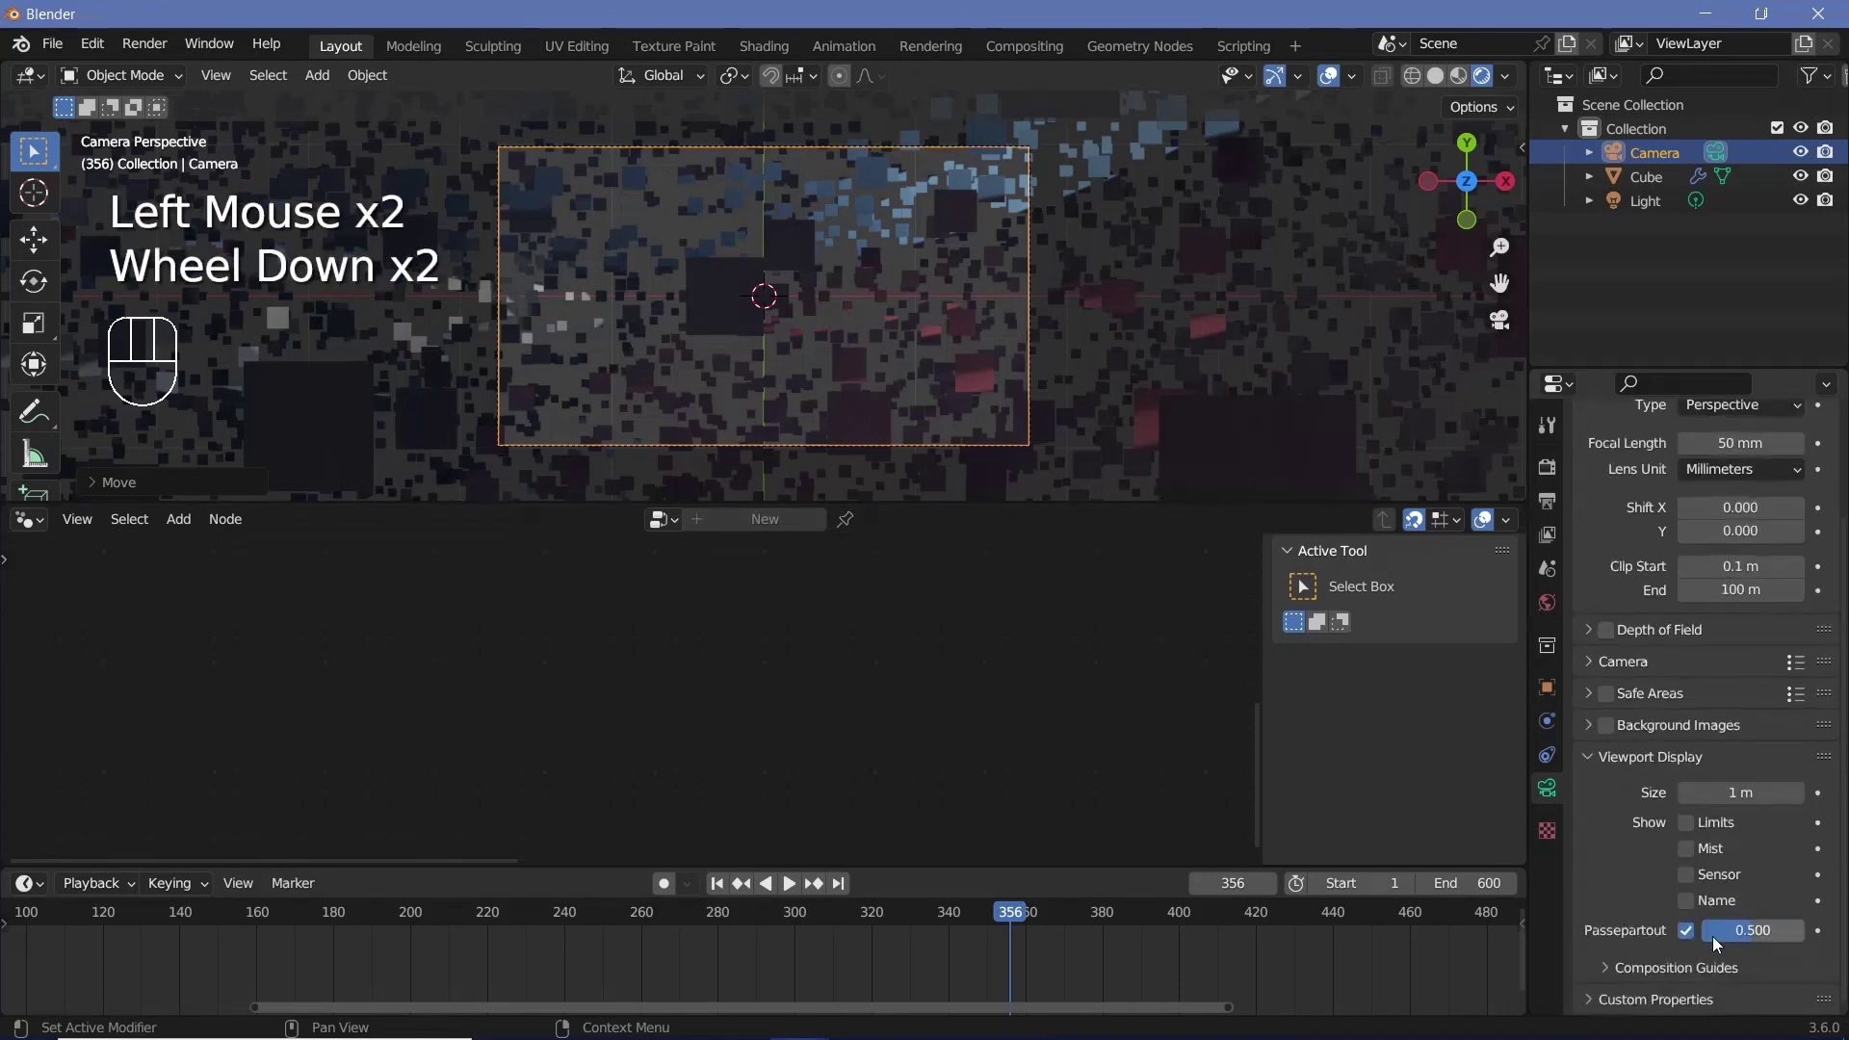
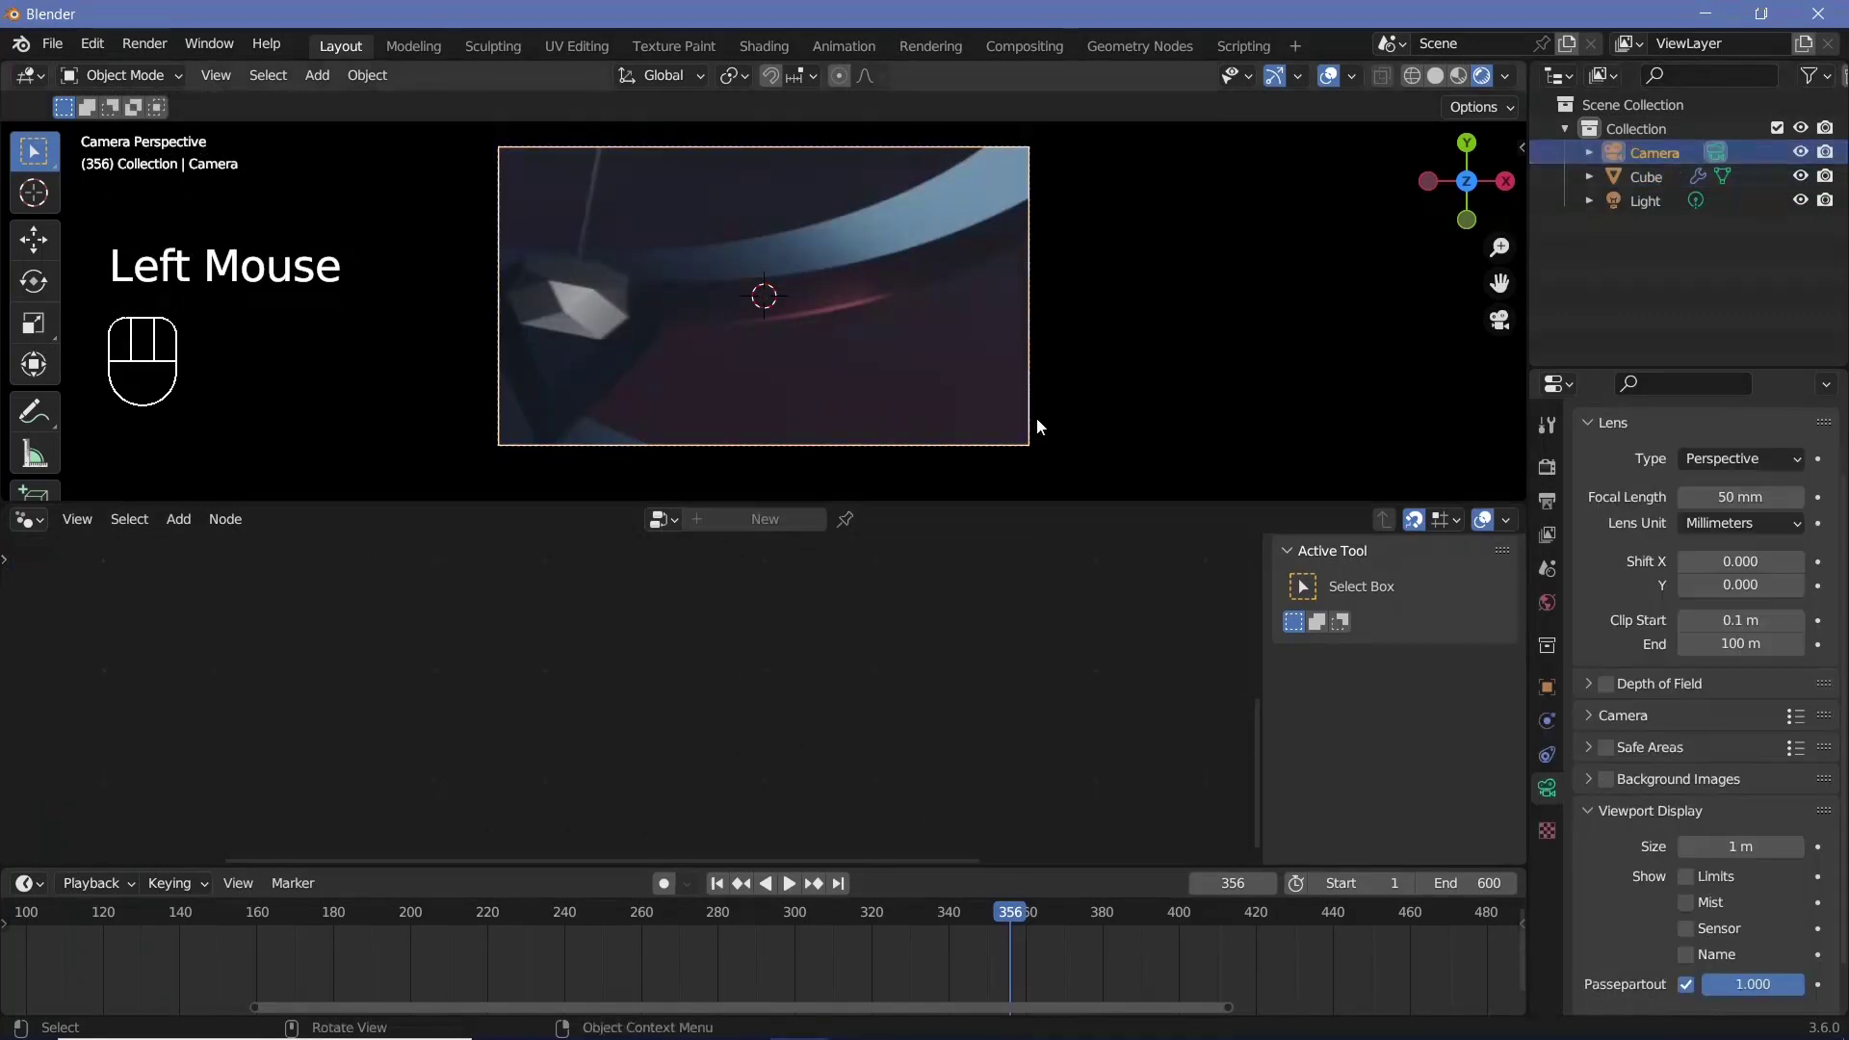
{"action": "key", "text": "g"}
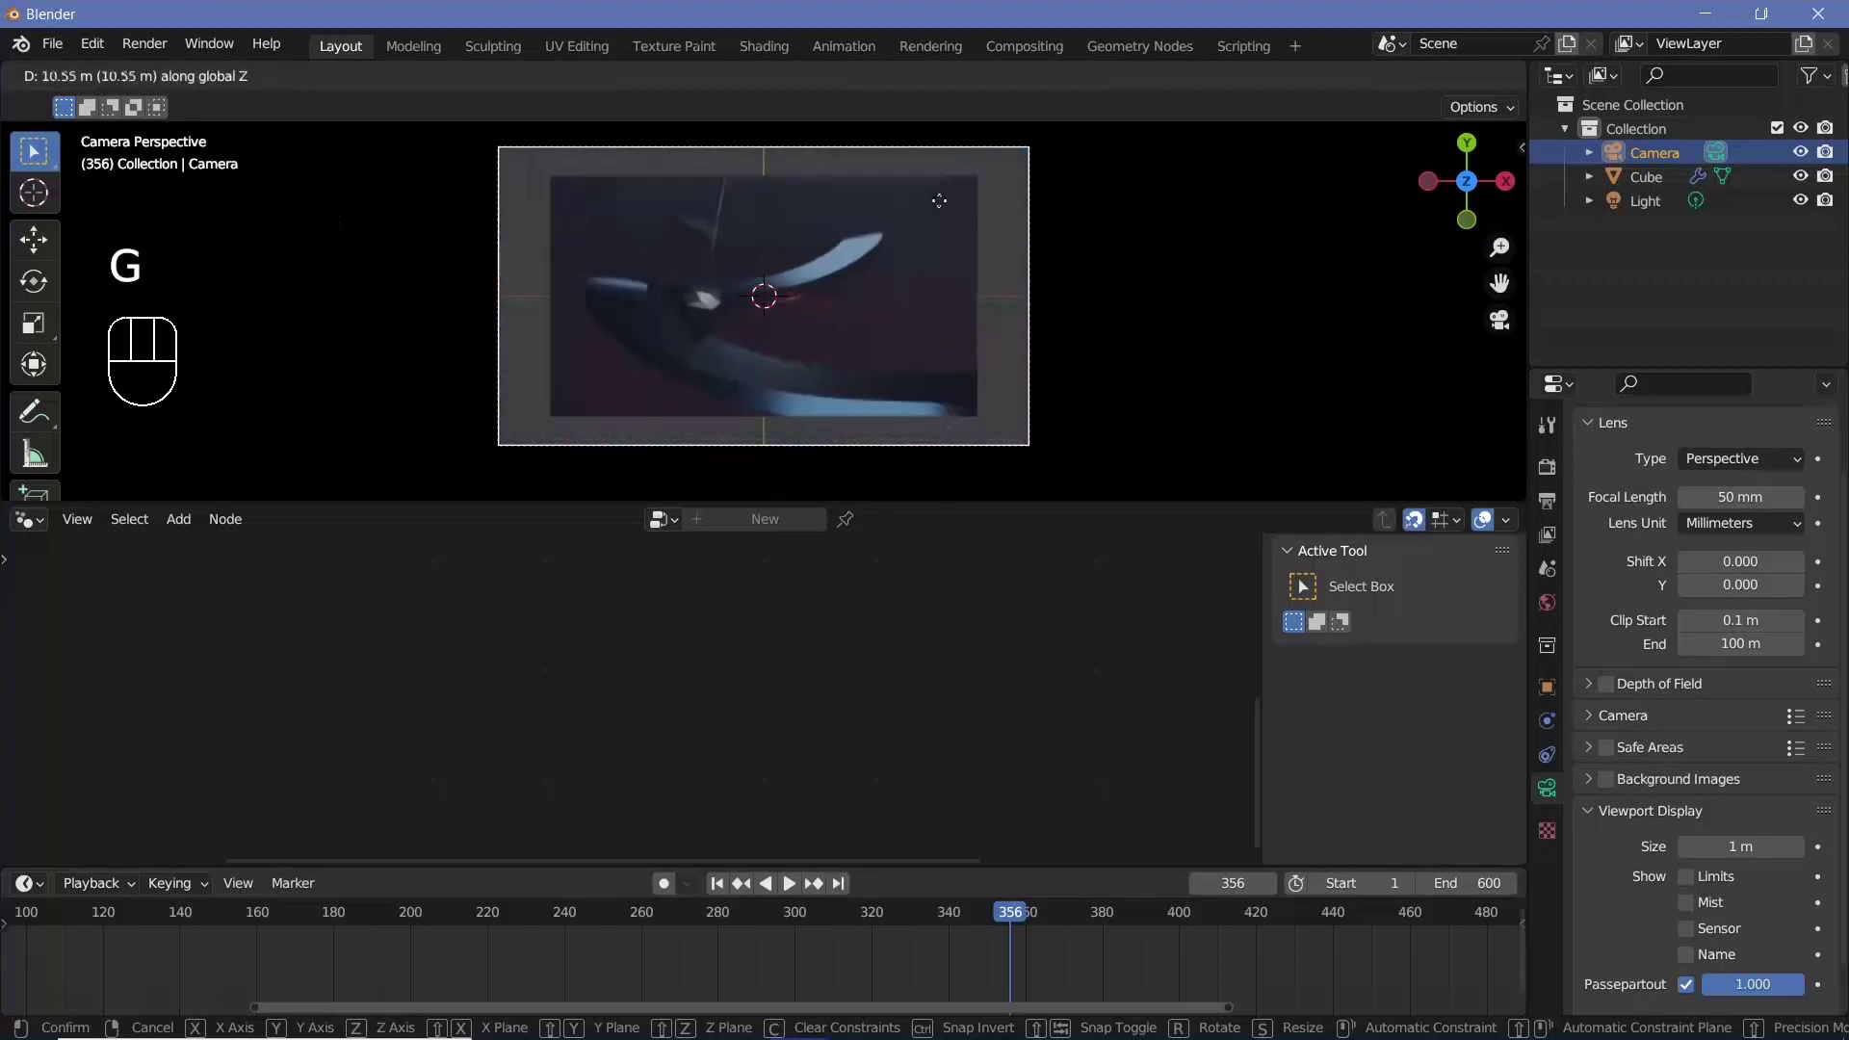
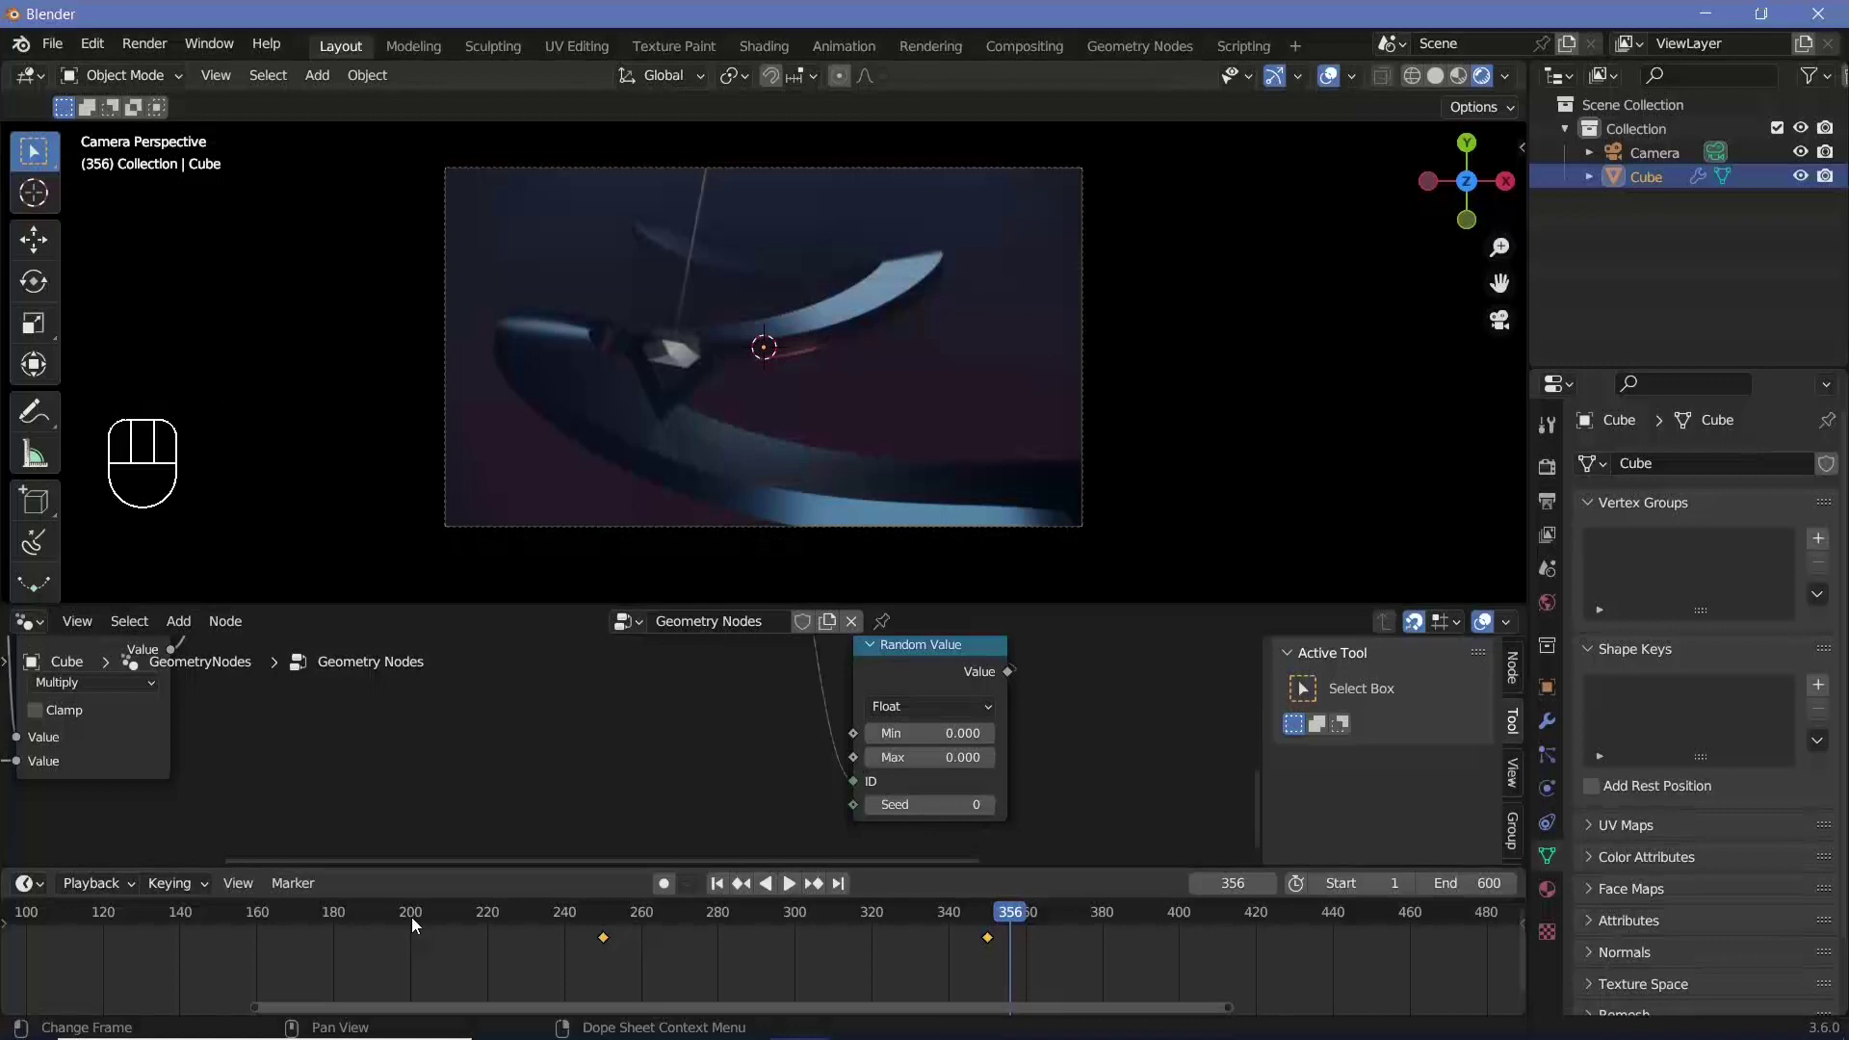
Key Random Value Max at 0 on frames 200 and 400 and about 19 at frame 300
{"action": "left_click", "coordinate": [417, 922]}
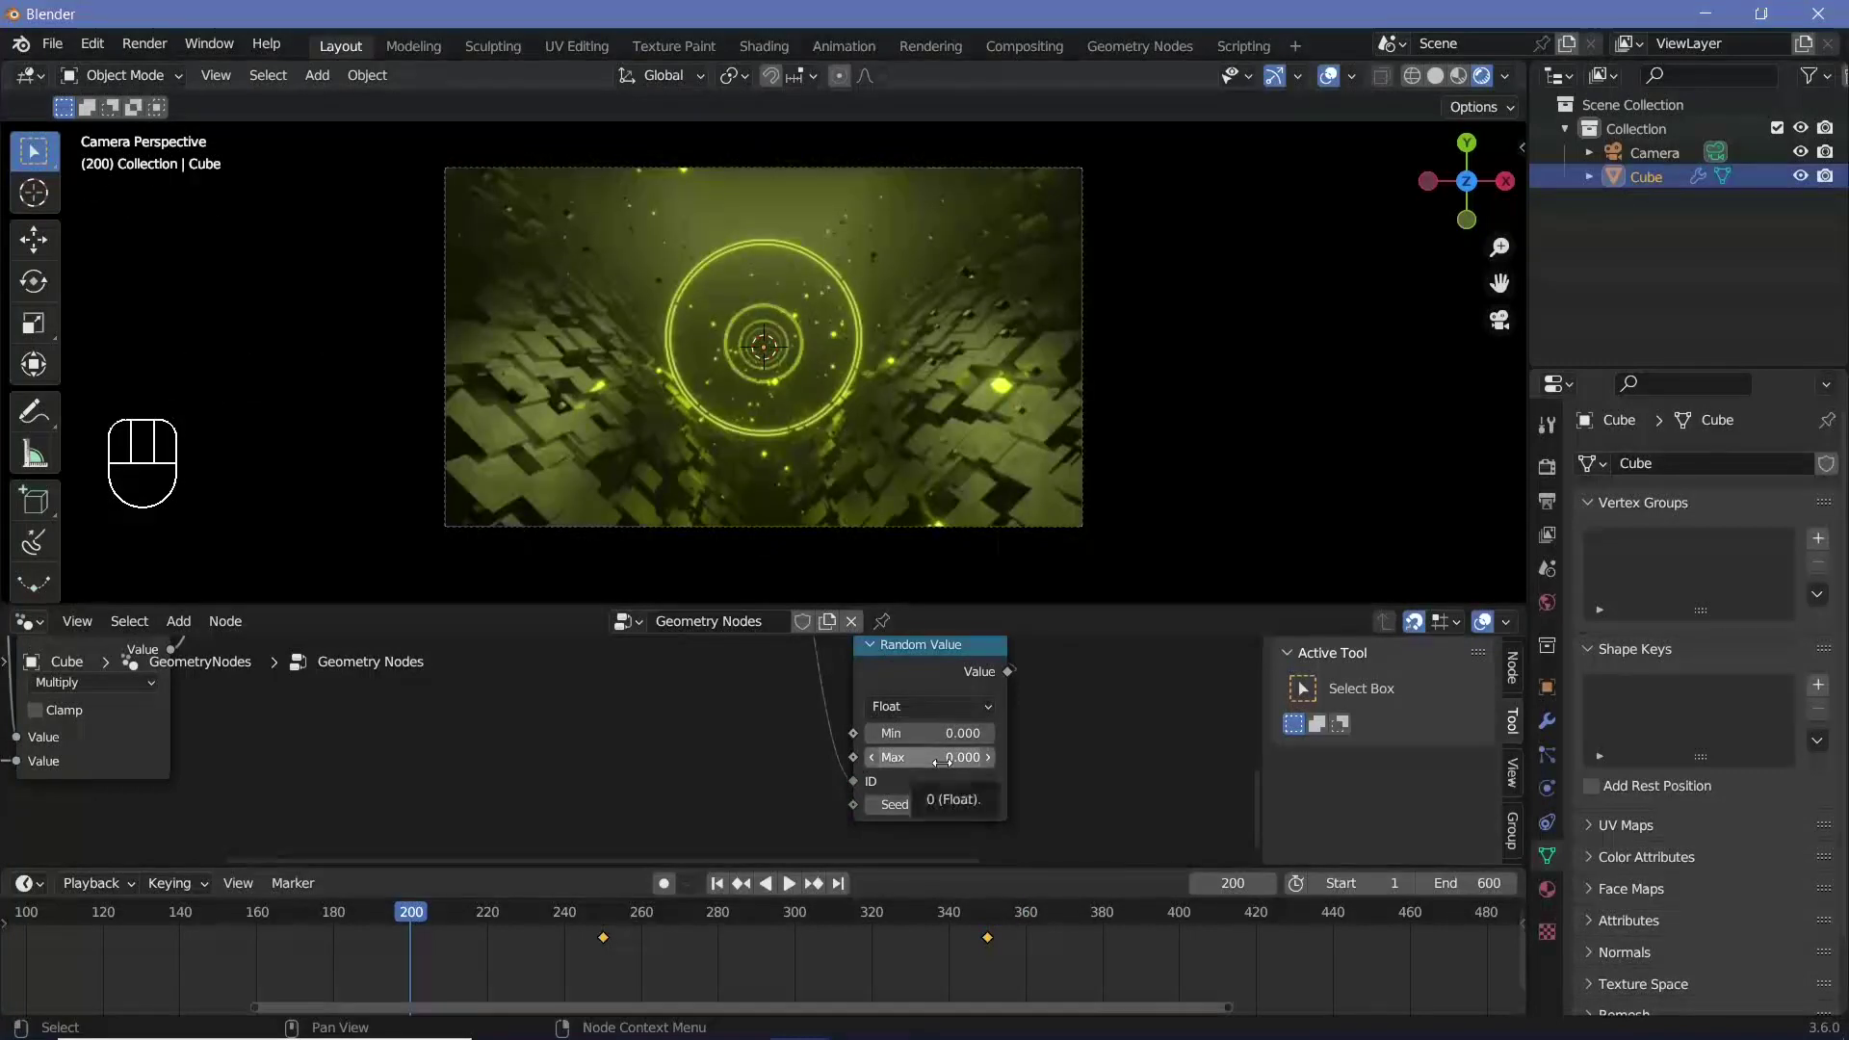
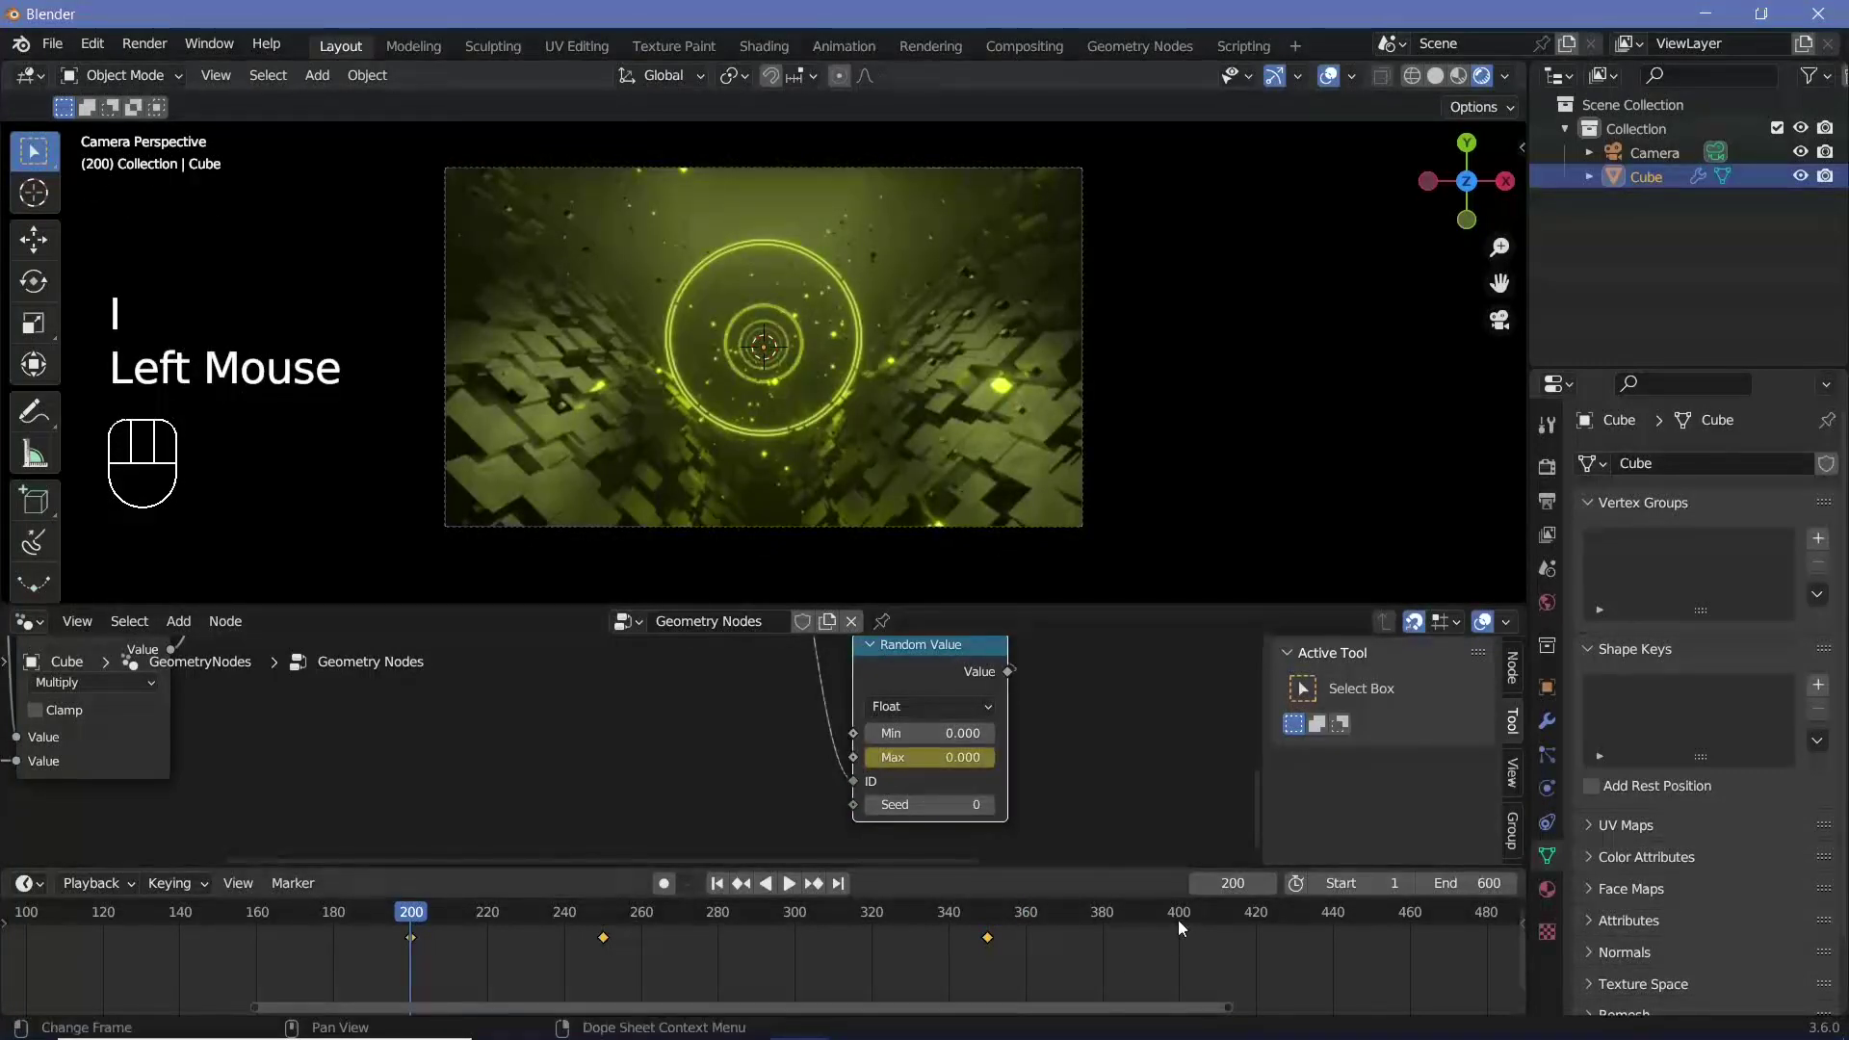
{"action": "key", "text": "Left"}
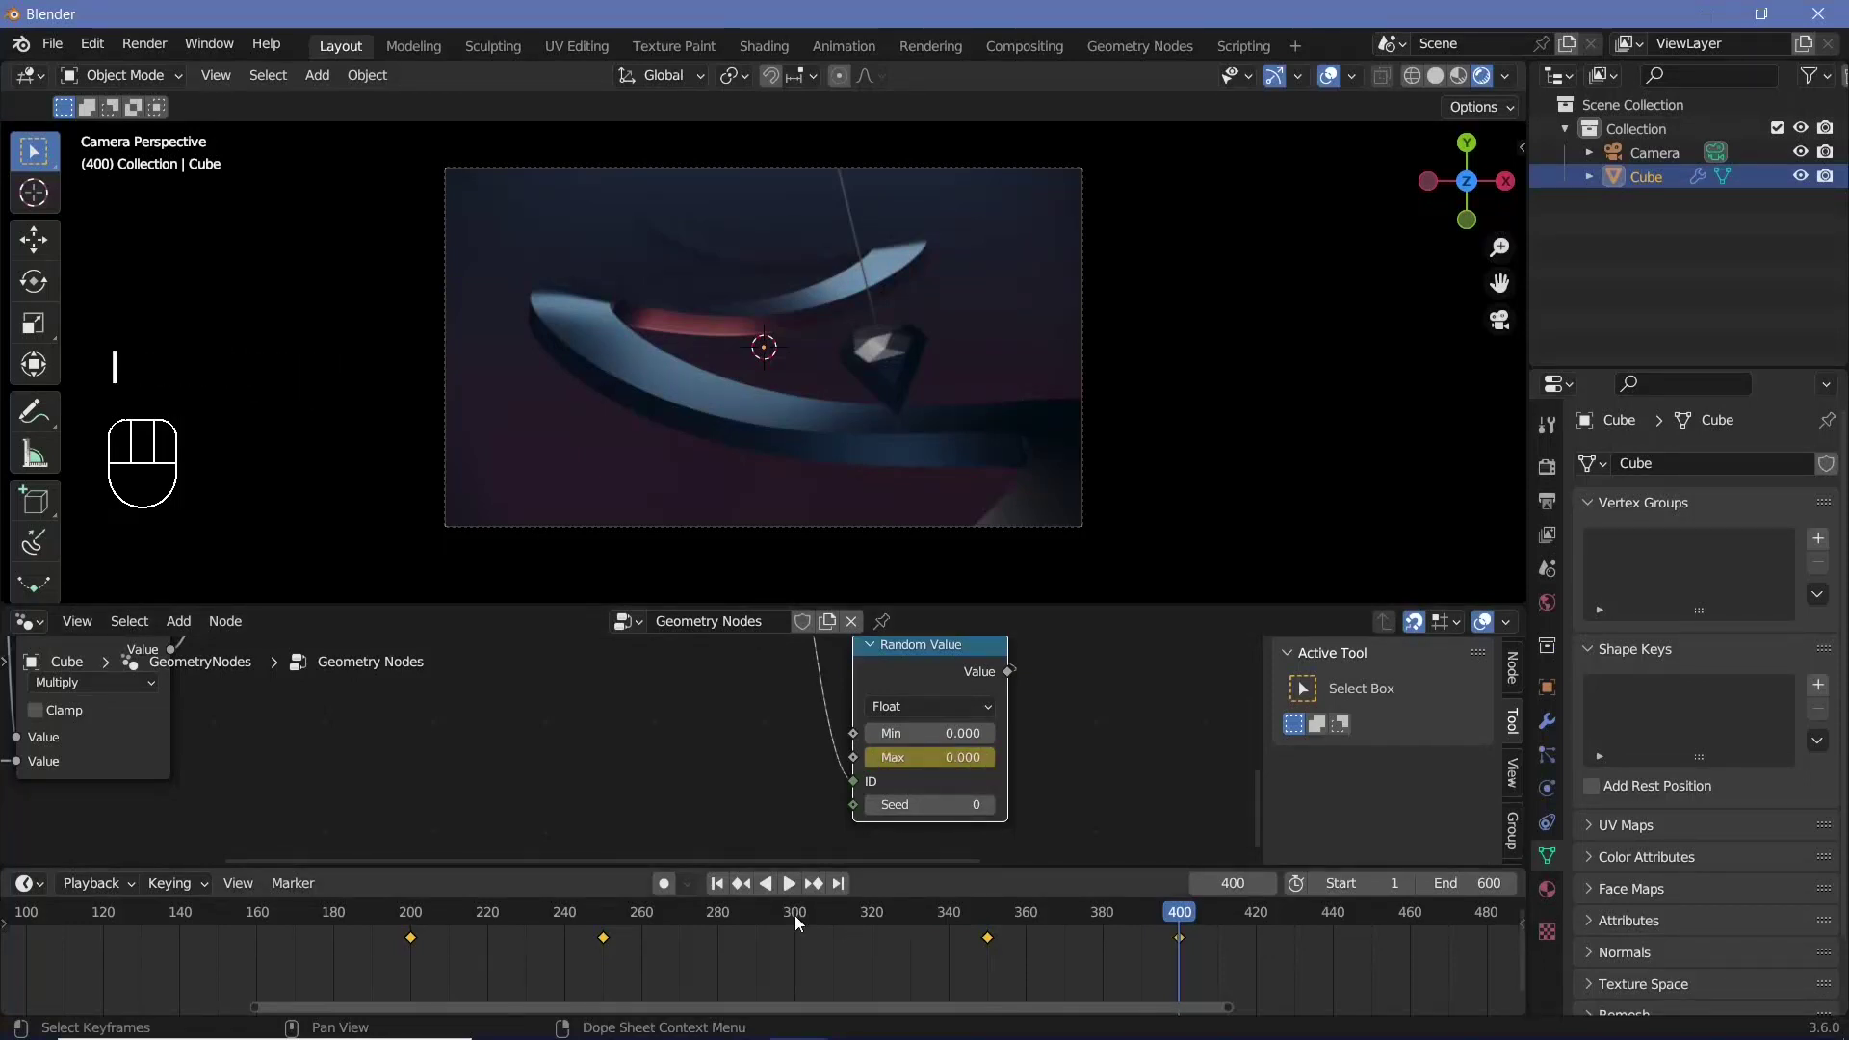
{"action": "left_click", "coordinate": [802, 920]}
{"action": "left_click", "coordinate": [942, 774]}
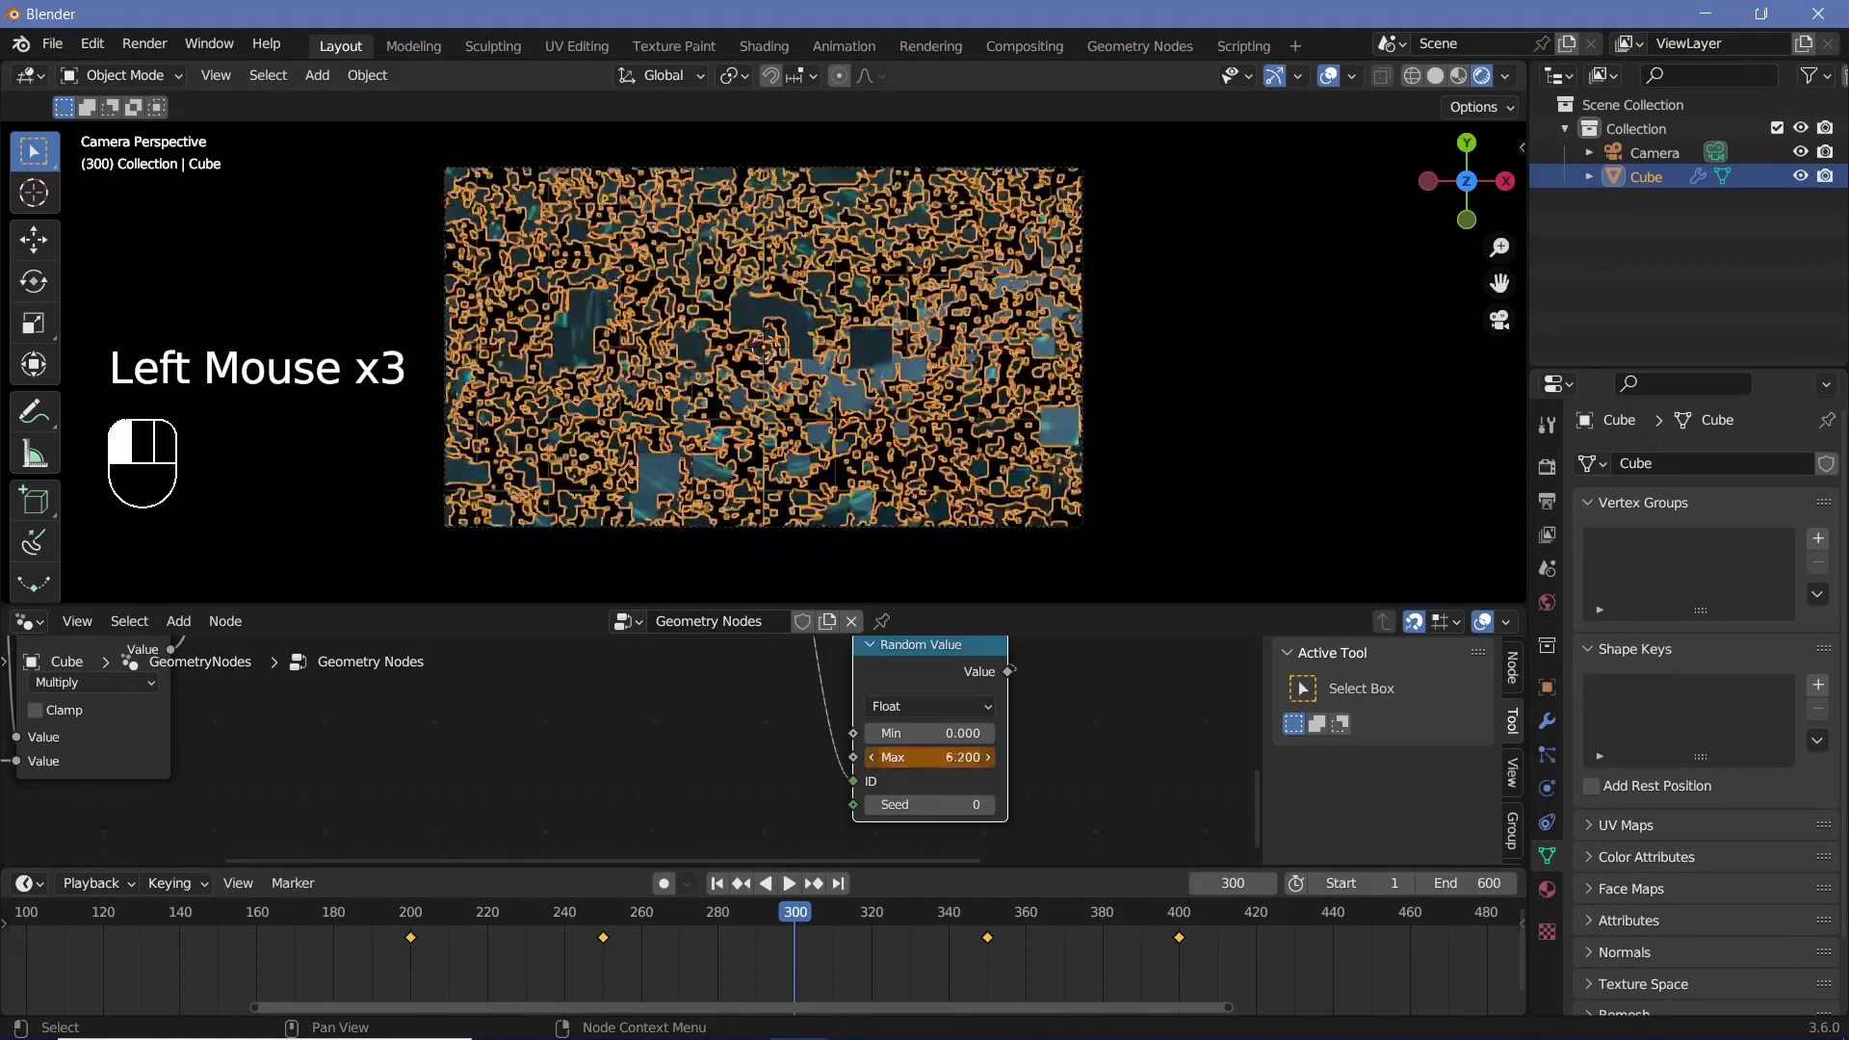
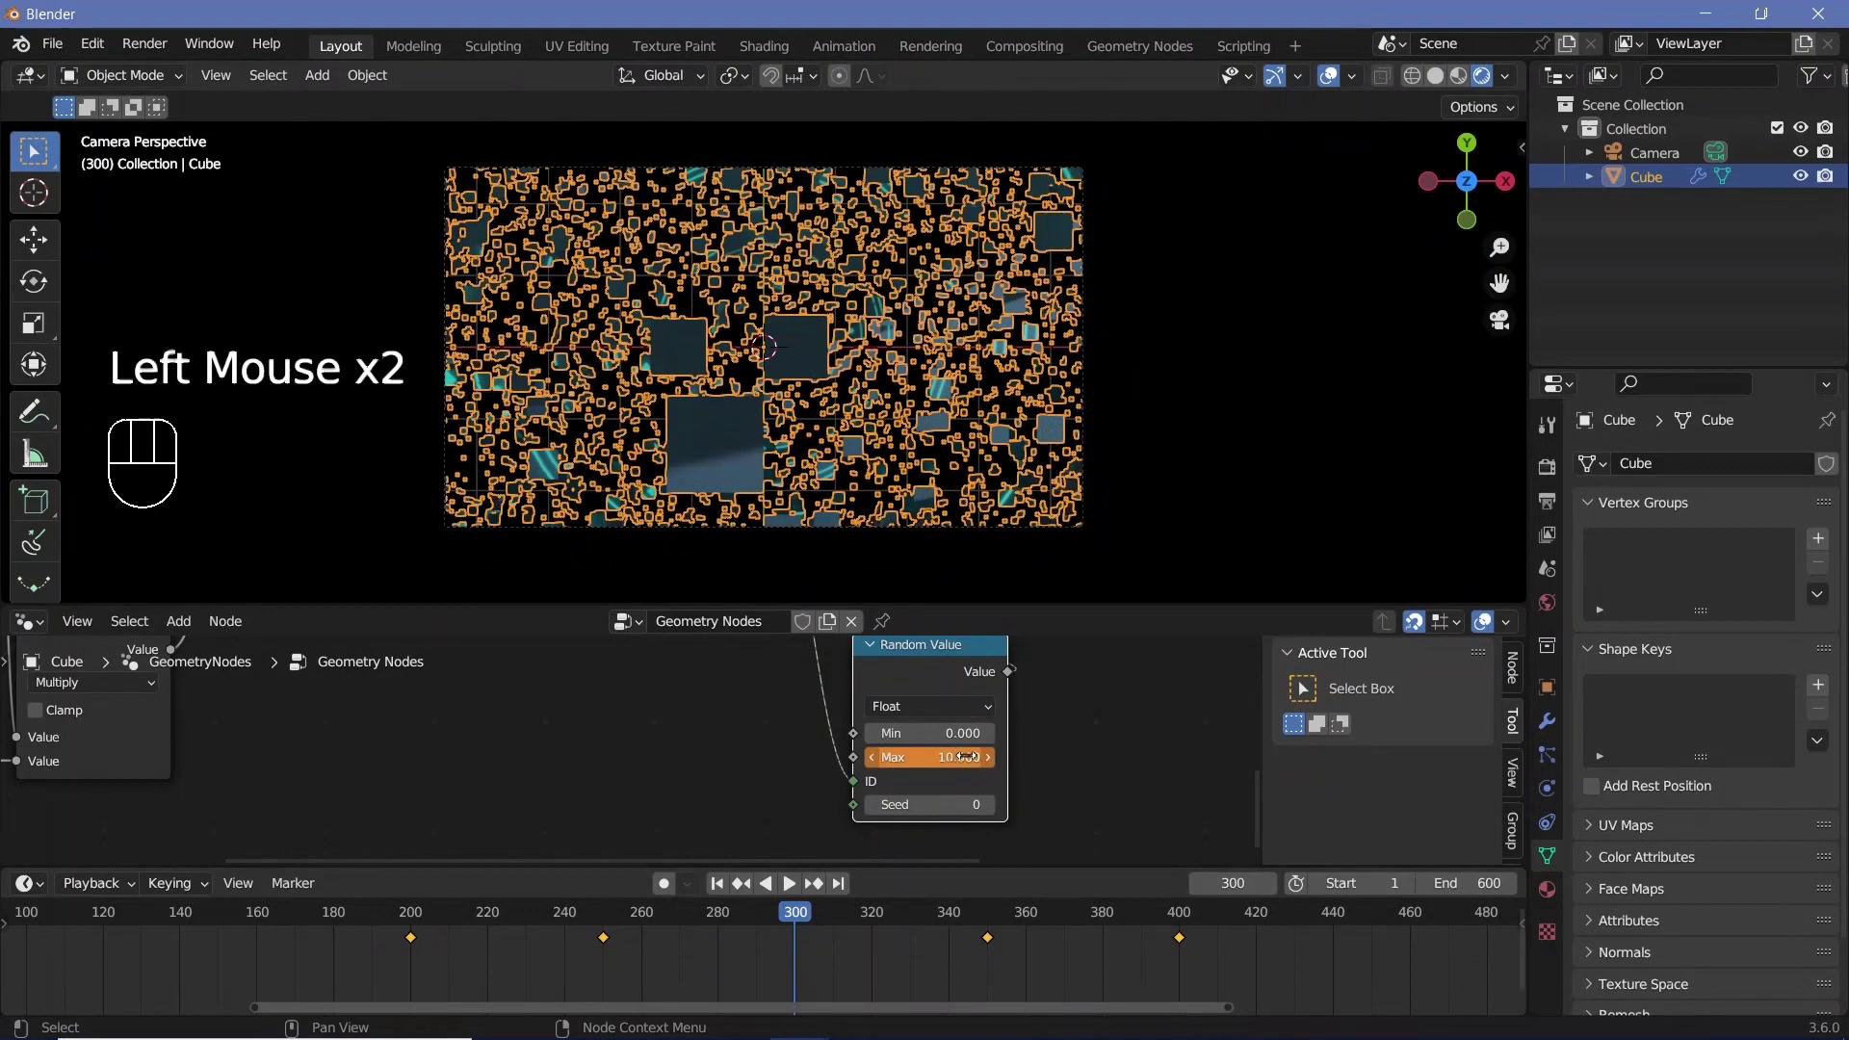
{"action": "left_click_drag", "start_coordinate": [577, 920], "coordinate": [706, 955]}
{"action": "key", "text": "space"}
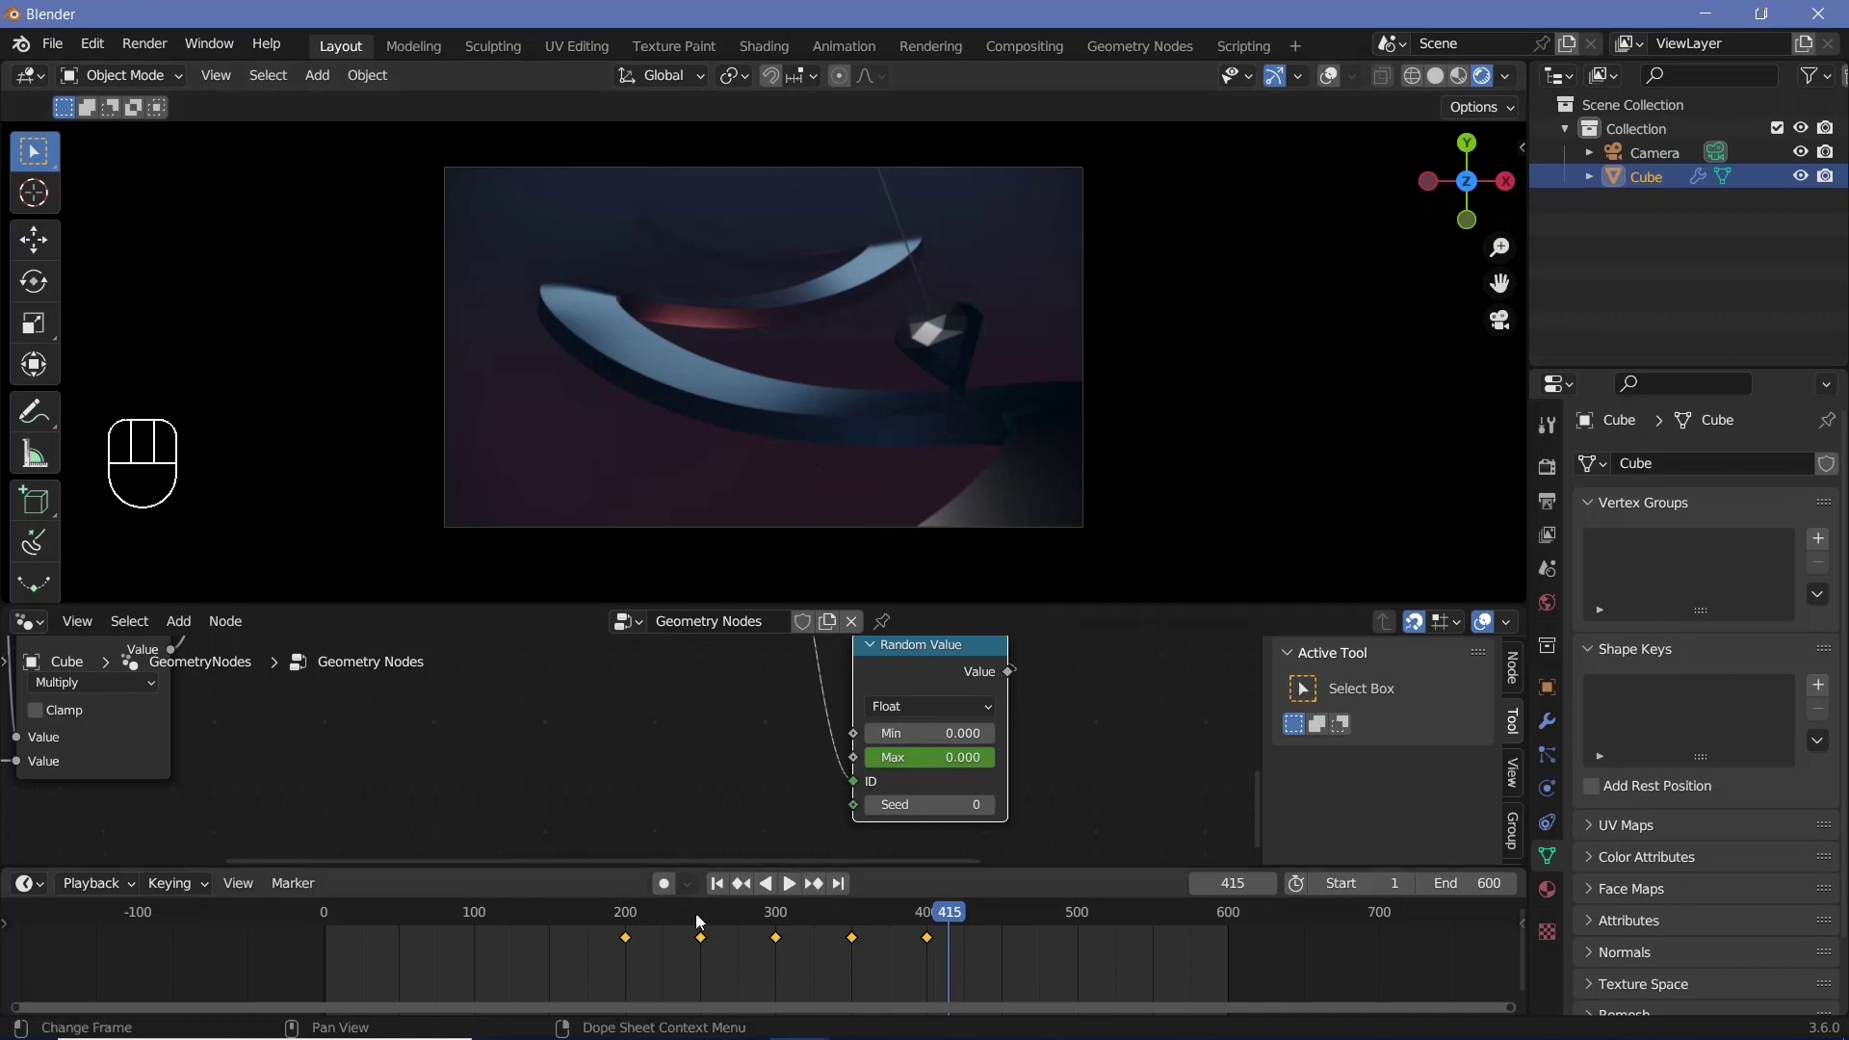
{"action": "left_click", "coordinate": [630, 916]}
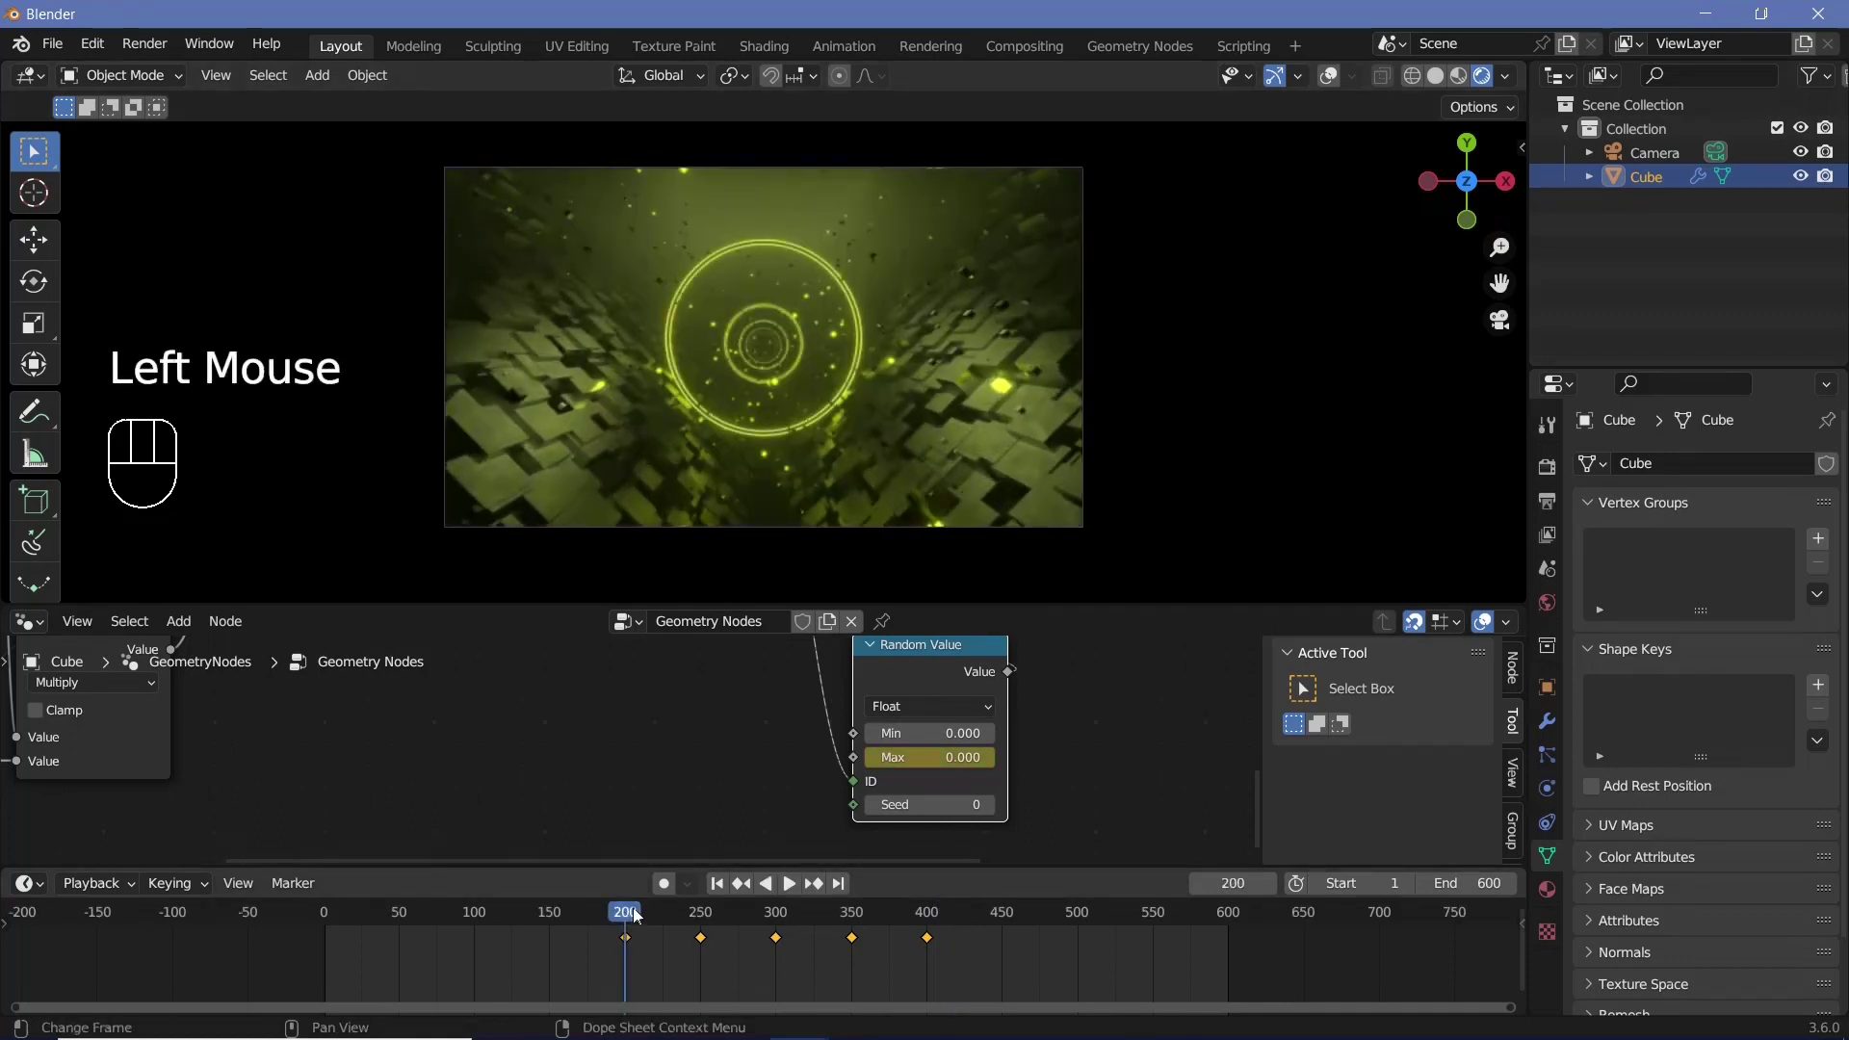
Key the Cube's transform, rotate it freely and key the rotation at frame 400
{"action": "key", "text": "i"}
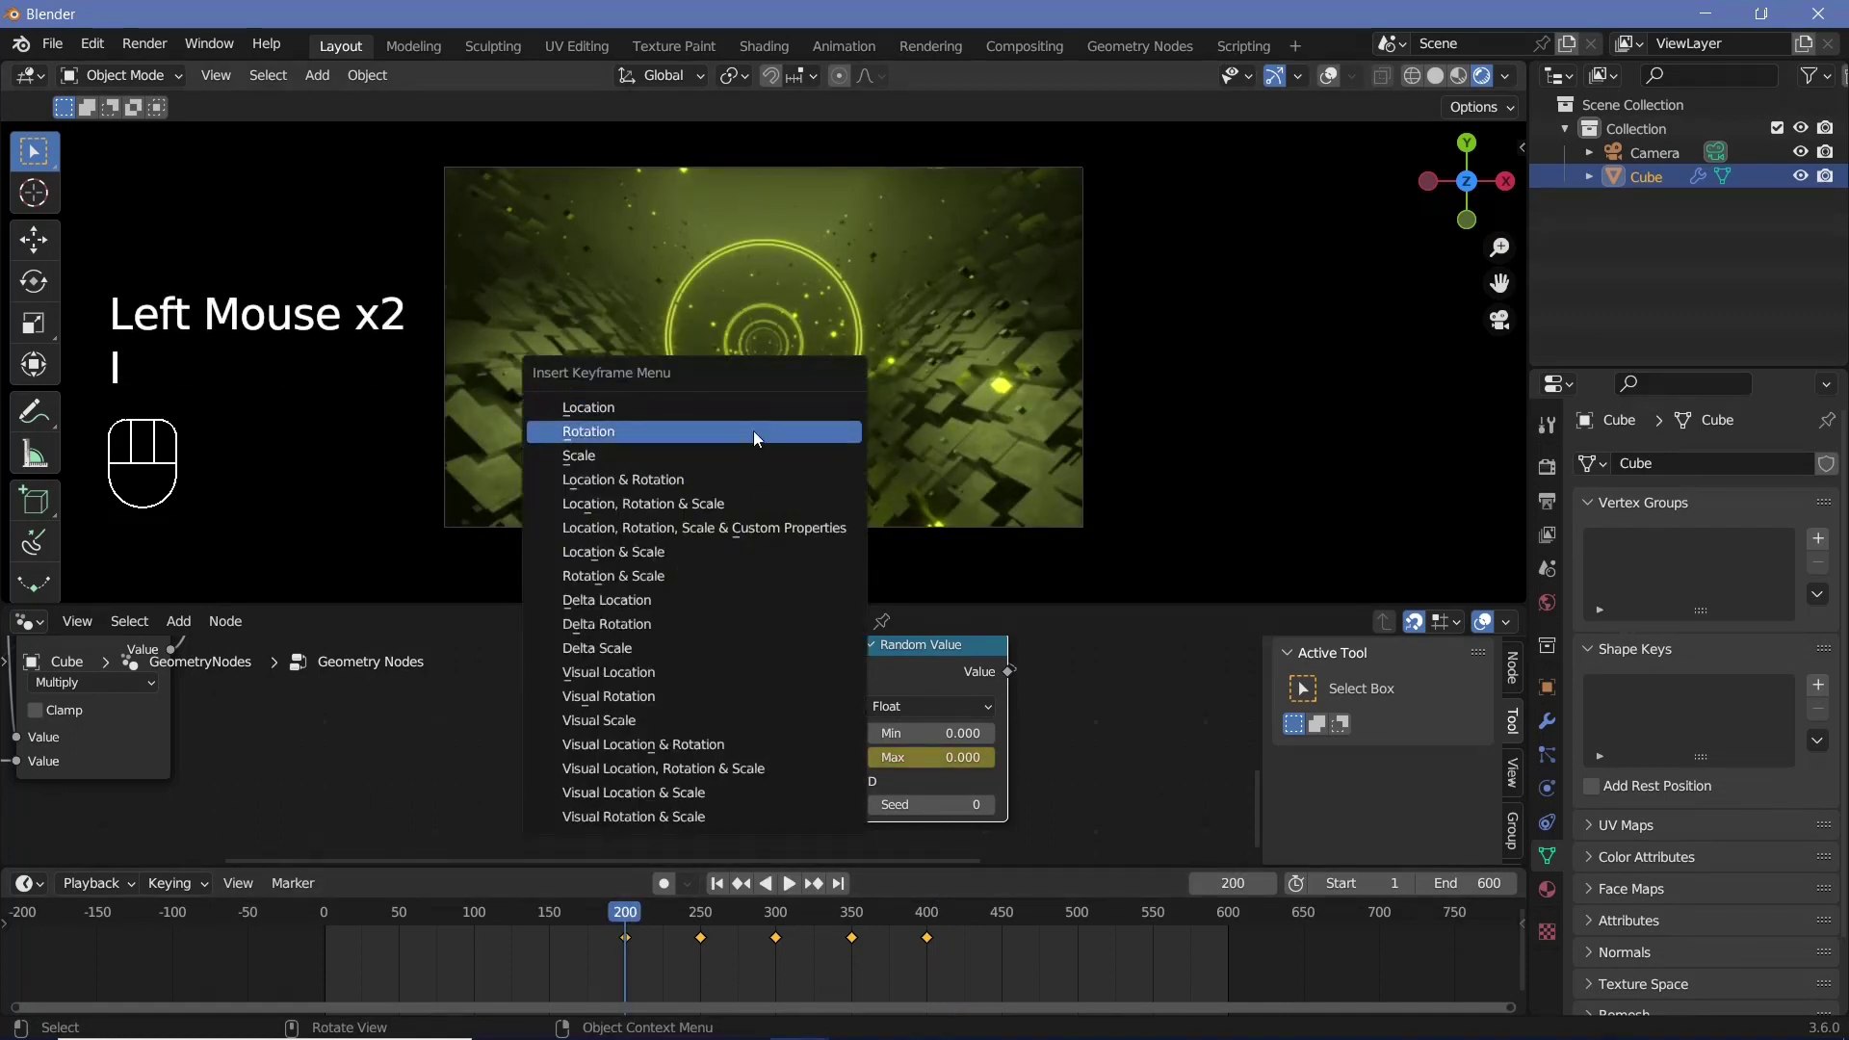
{"action": "left_click", "coordinate": [933, 926]}
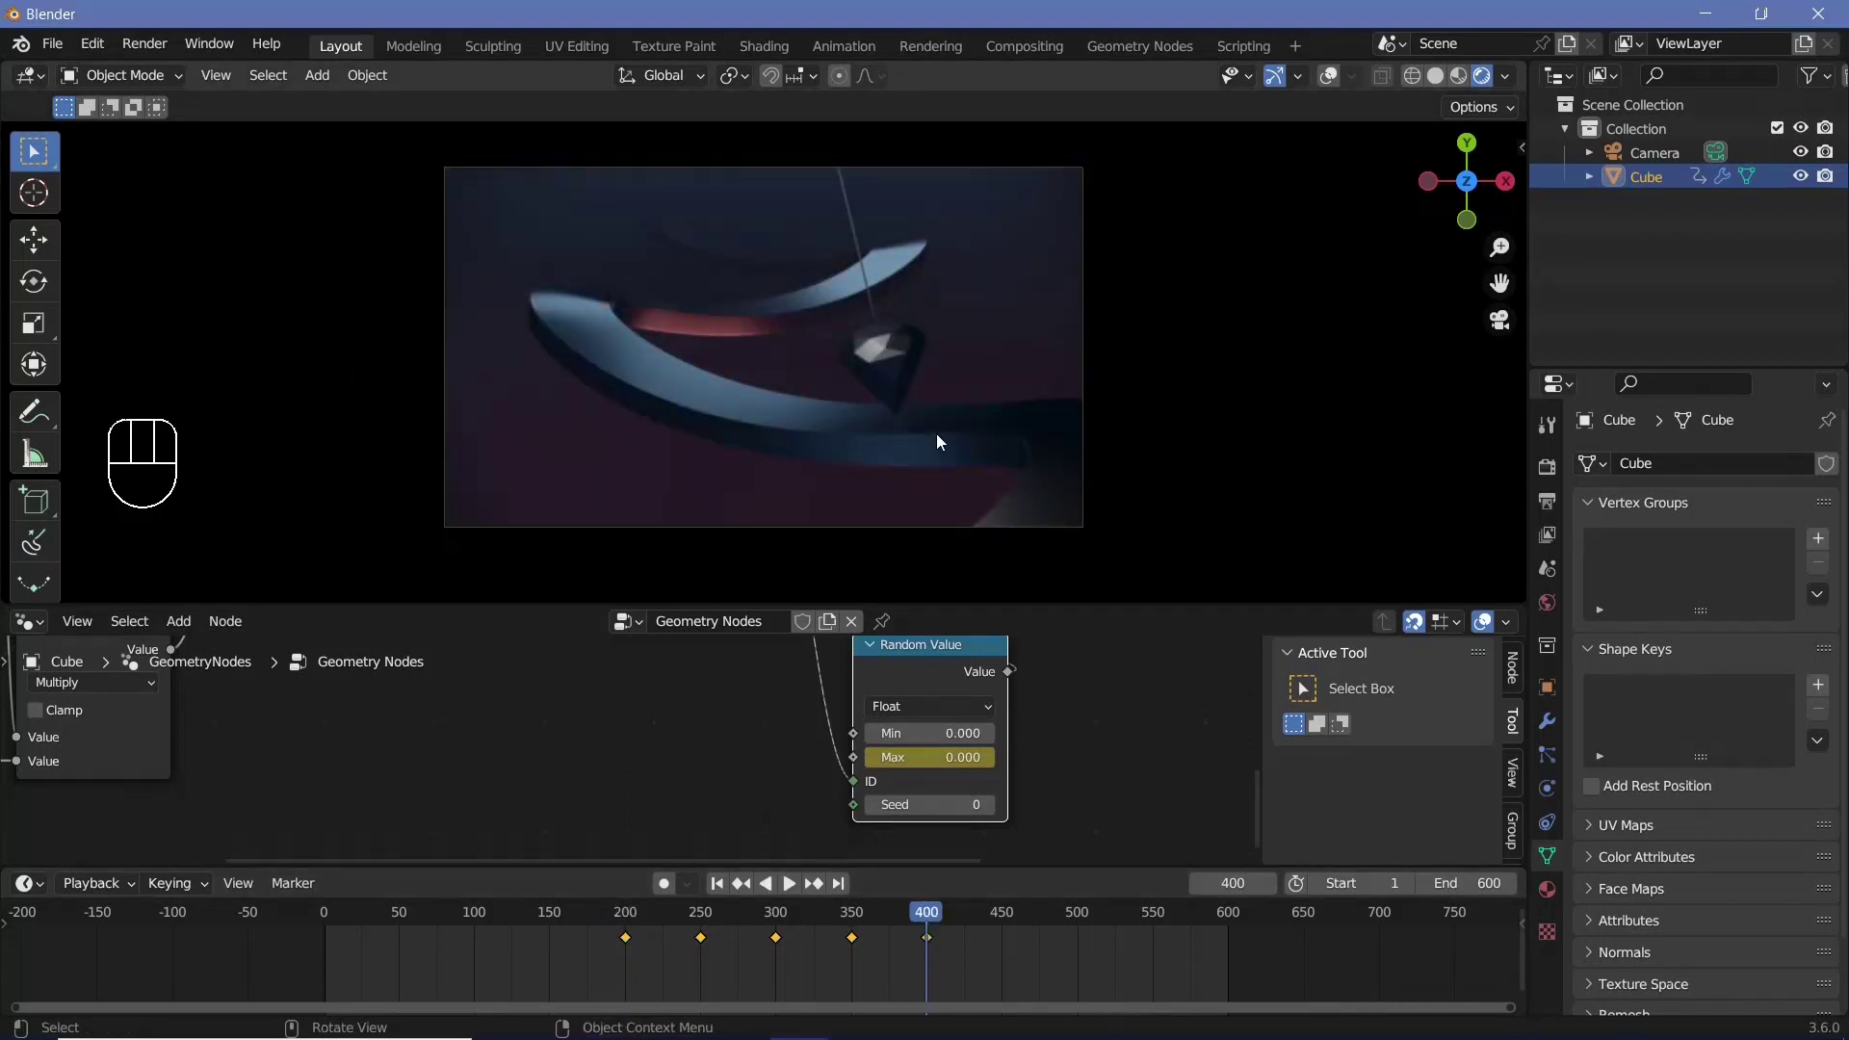
{"action": "key", "text": "r"}
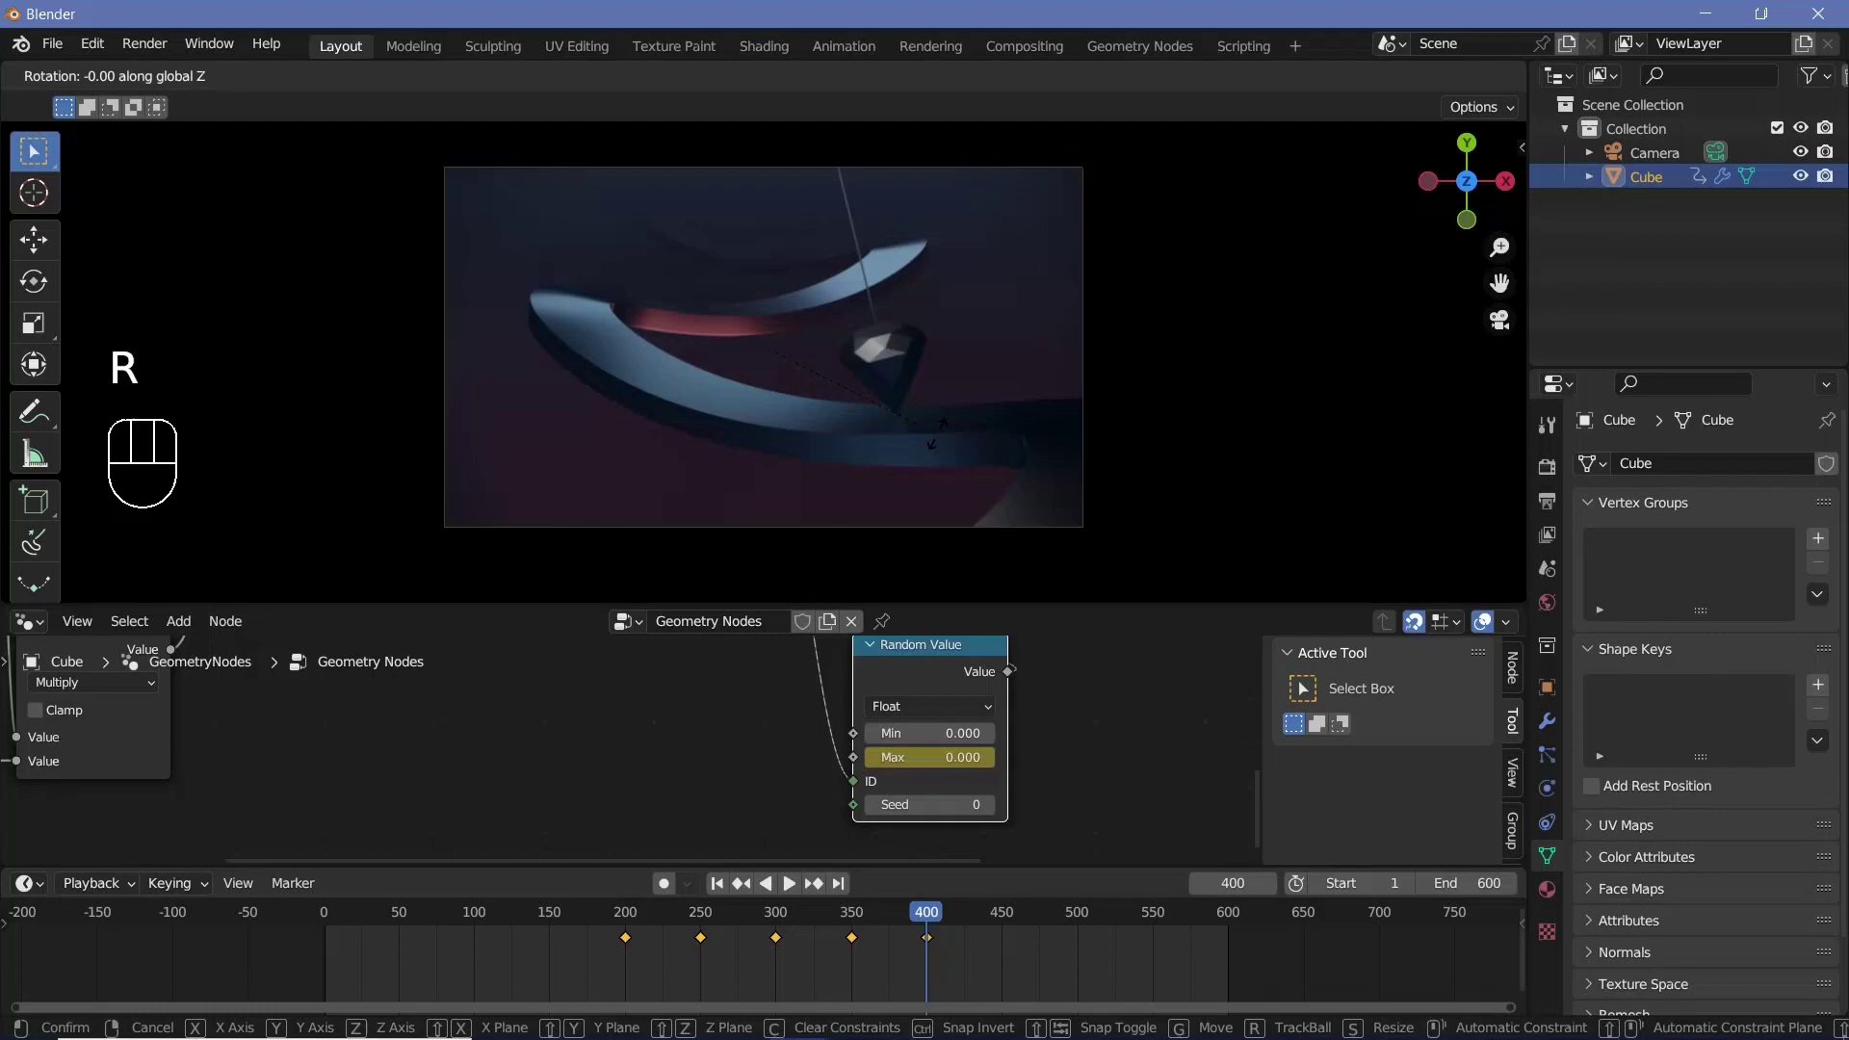
{"action": "key", "text": "i"}
{"action": "key", "text": "space"}
{"action": "key", "text": "space"}
{"action": "key", "text": "space"}
Play back the animation to preview the scatter, then bring up the Add menu
{"action": "key", "text": "space"}
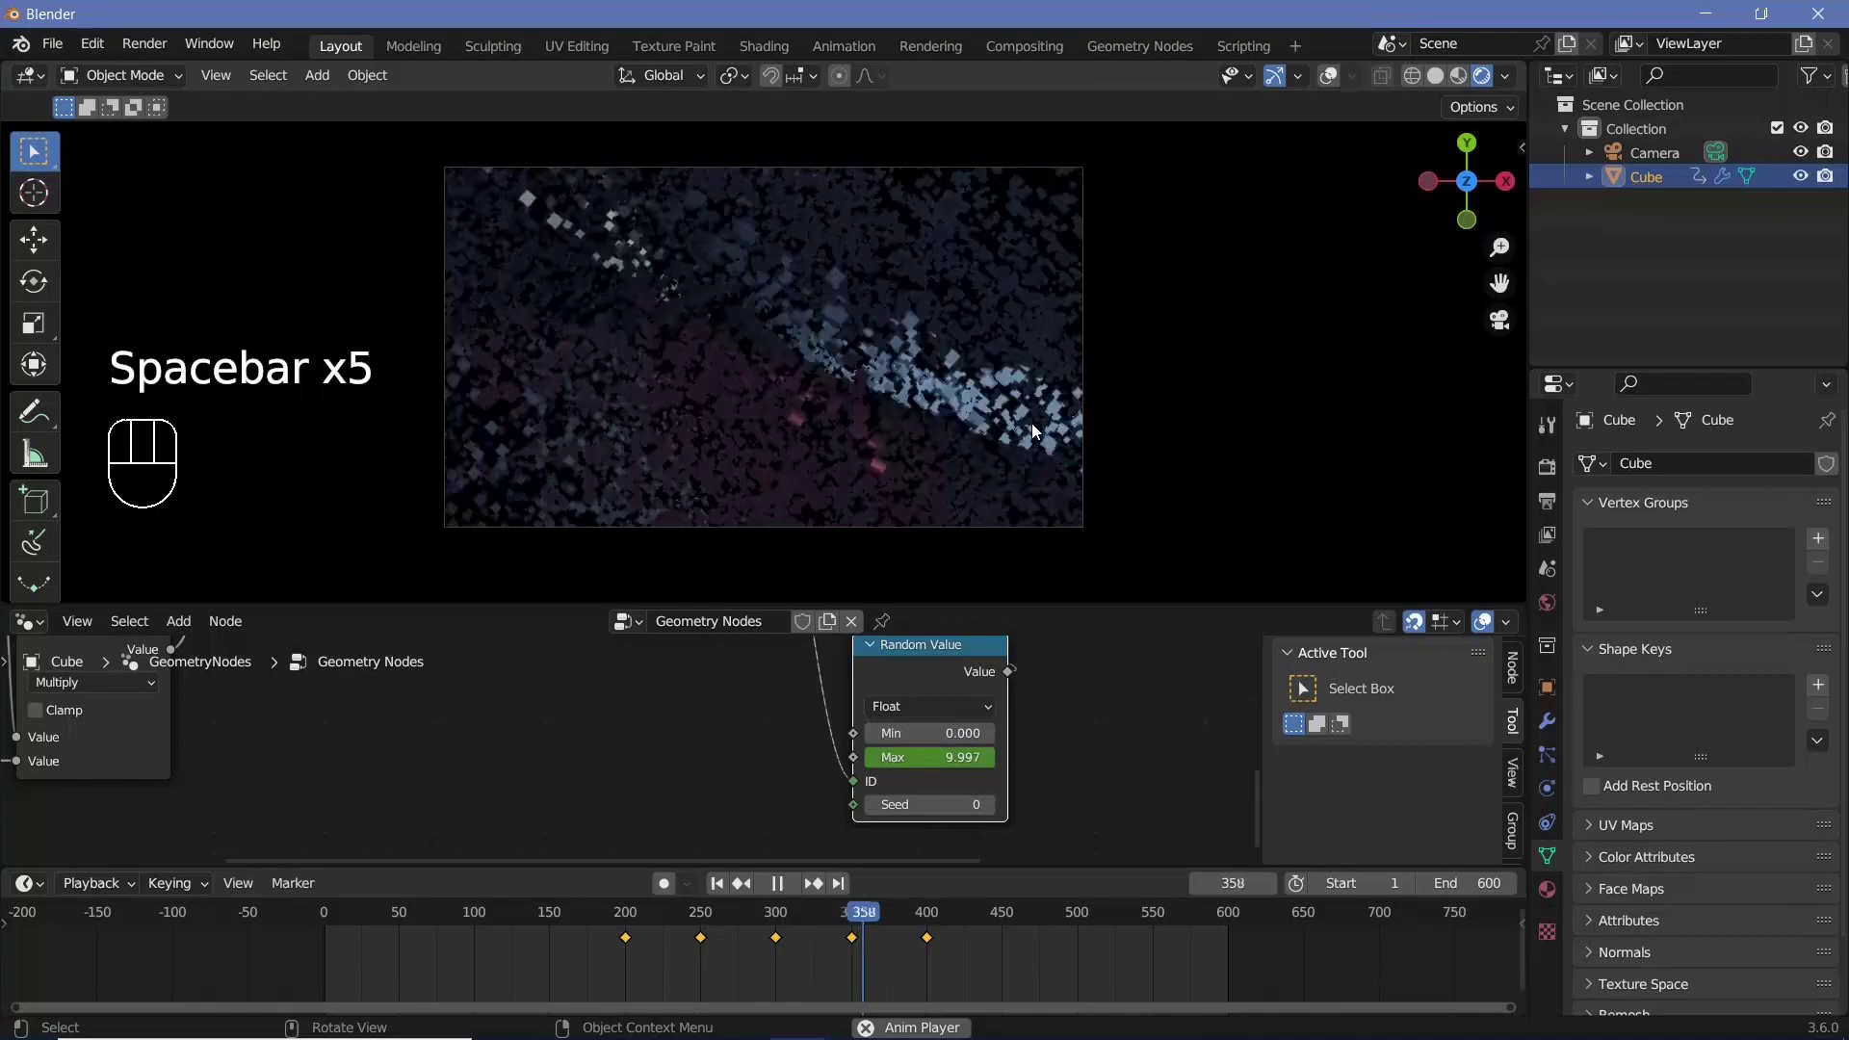
{"action": "key", "text": "space"}
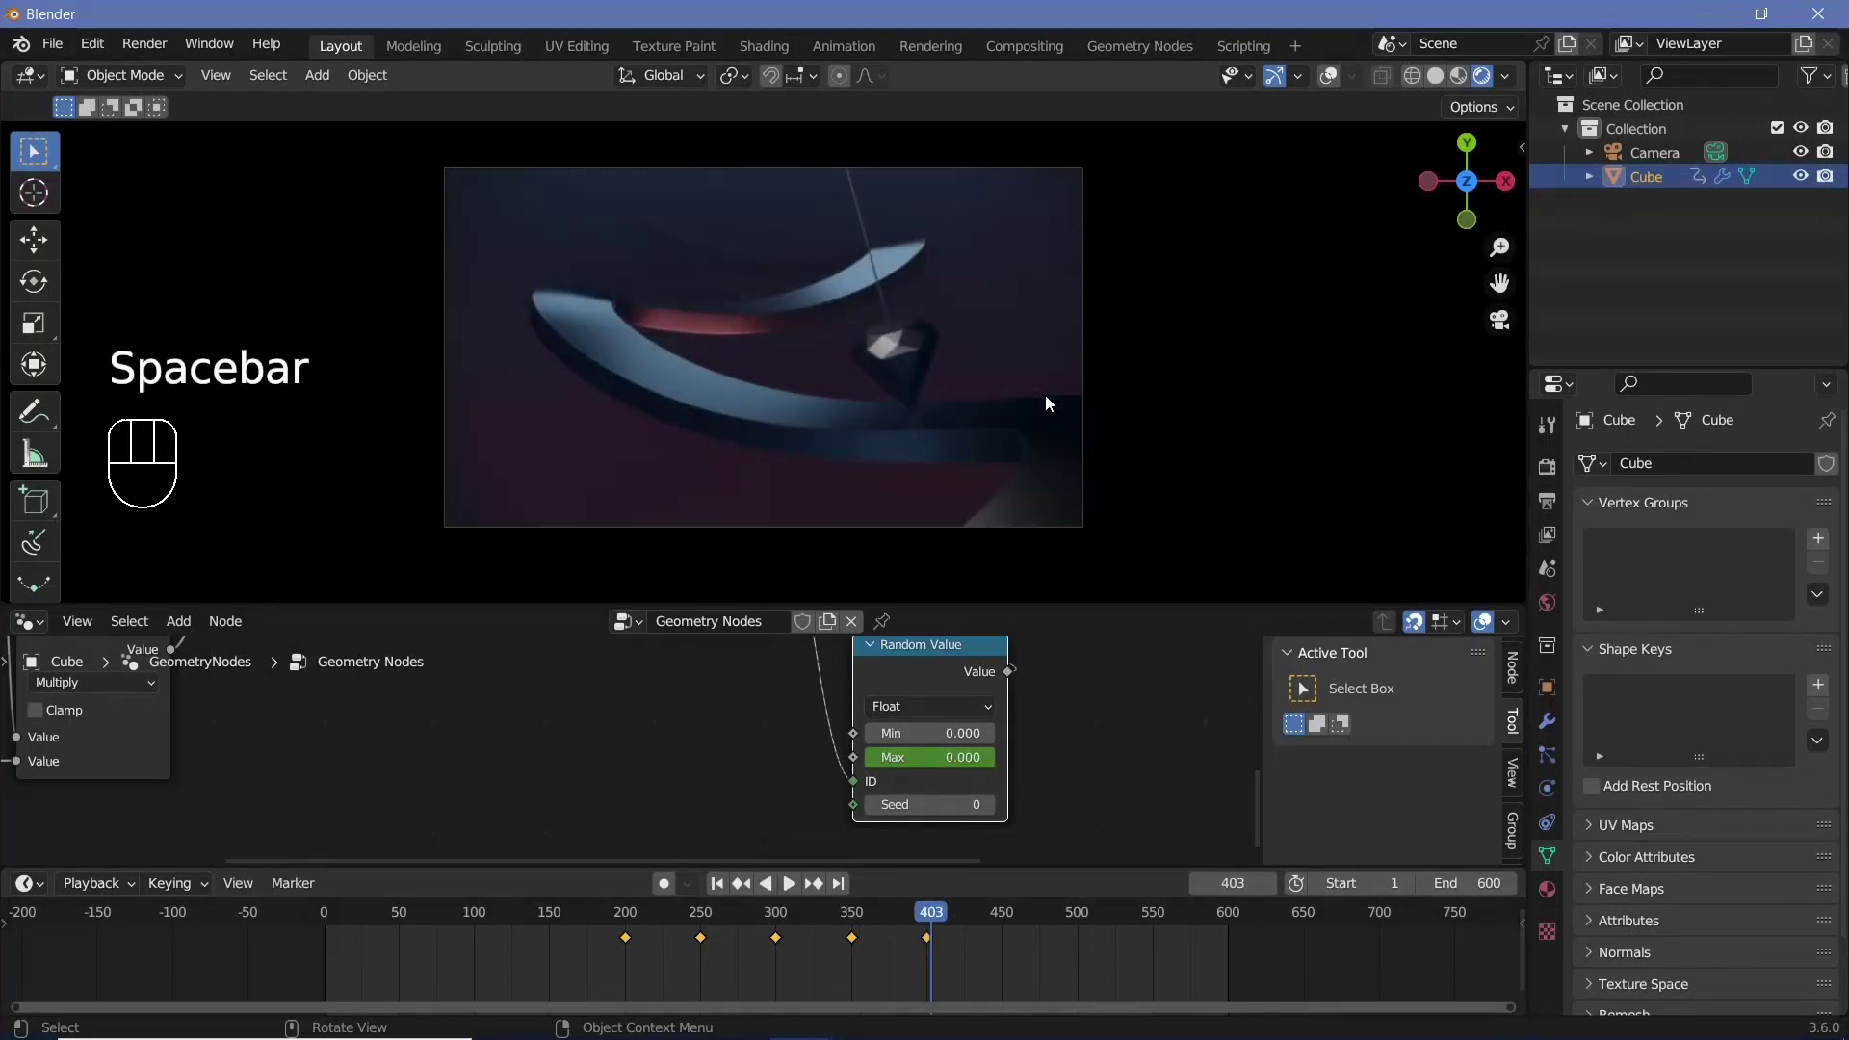
{"action": "key", "text": "shift+a"}
Add a Plane mesh and move it into place alongside the video plane
{"action": "left_click", "coordinate": [751, 470]}
{"action": "left_click_drag", "start_coordinate": [749, 401], "coordinate": [827, 380]}
{"action": "middle_click", "coordinate": [843, 403]}
{"action": "key", "text": "g"}
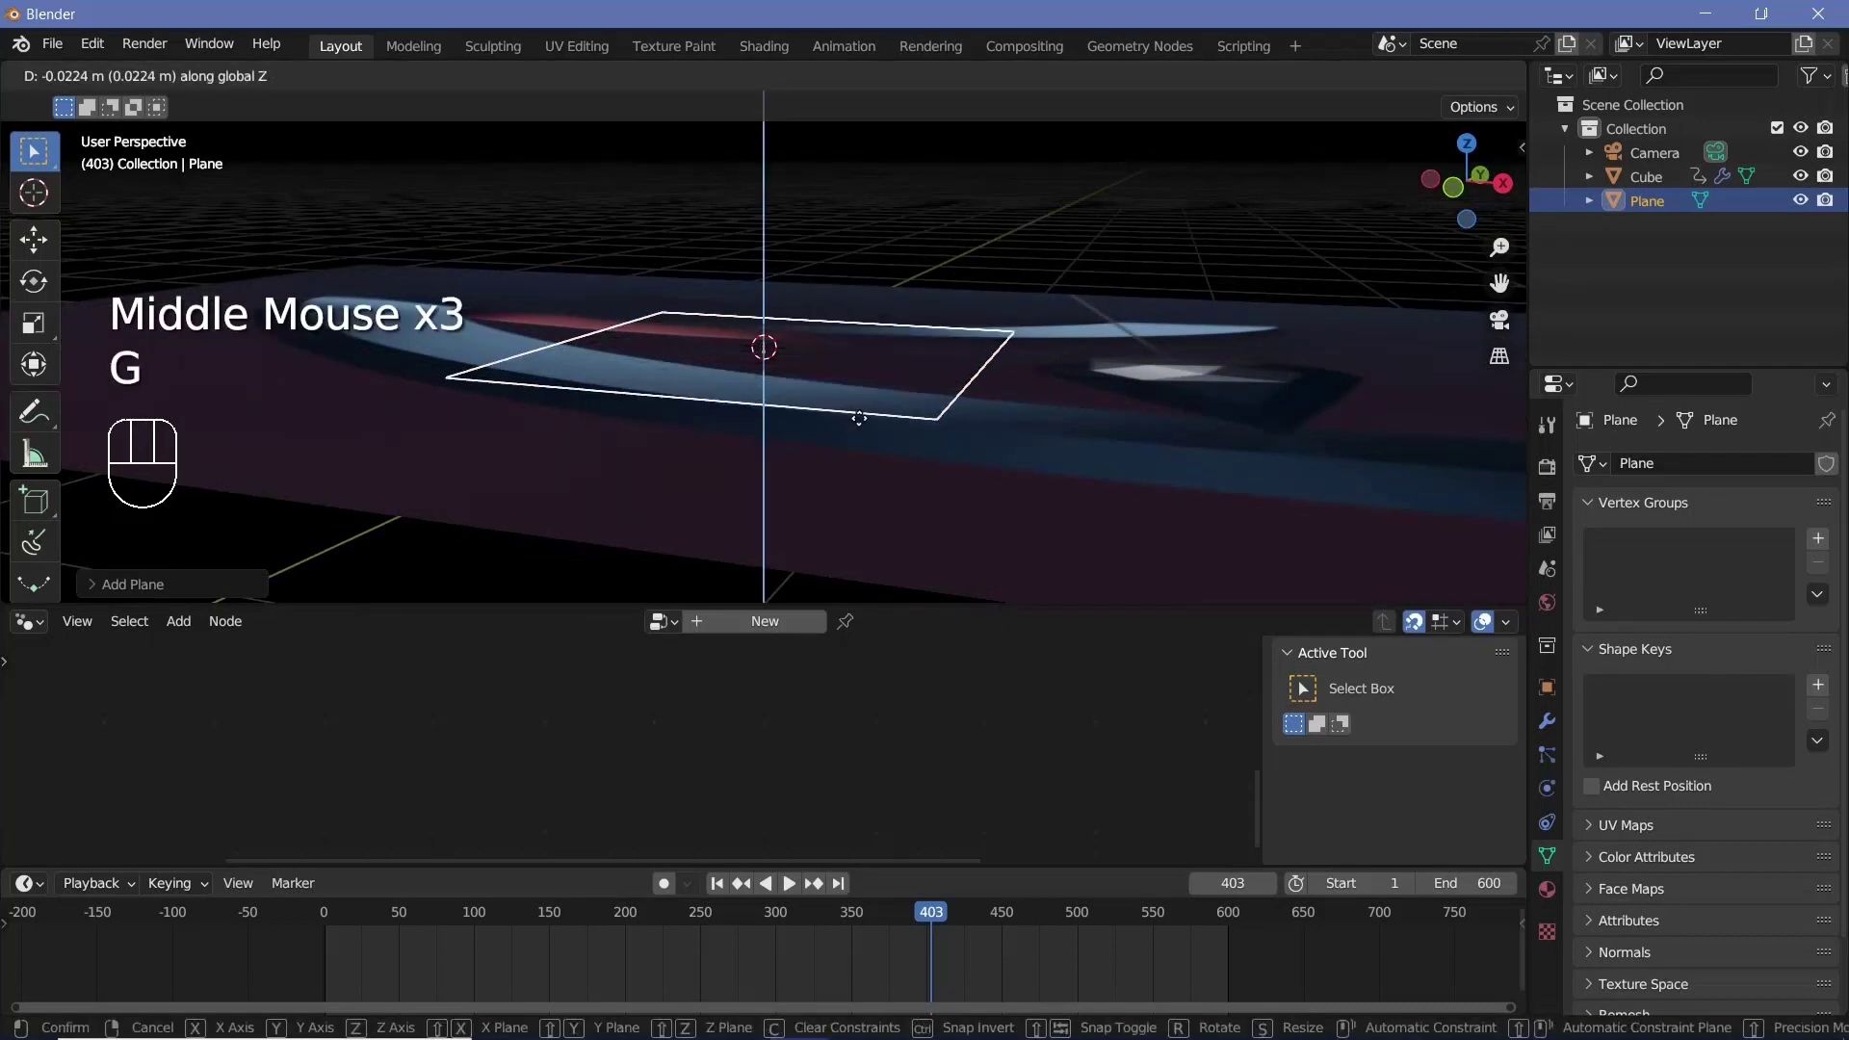
{"action": "scroll", "scroll_direction": "down", "scroll_amount": 3}
{"action": "key", "text": "s"}
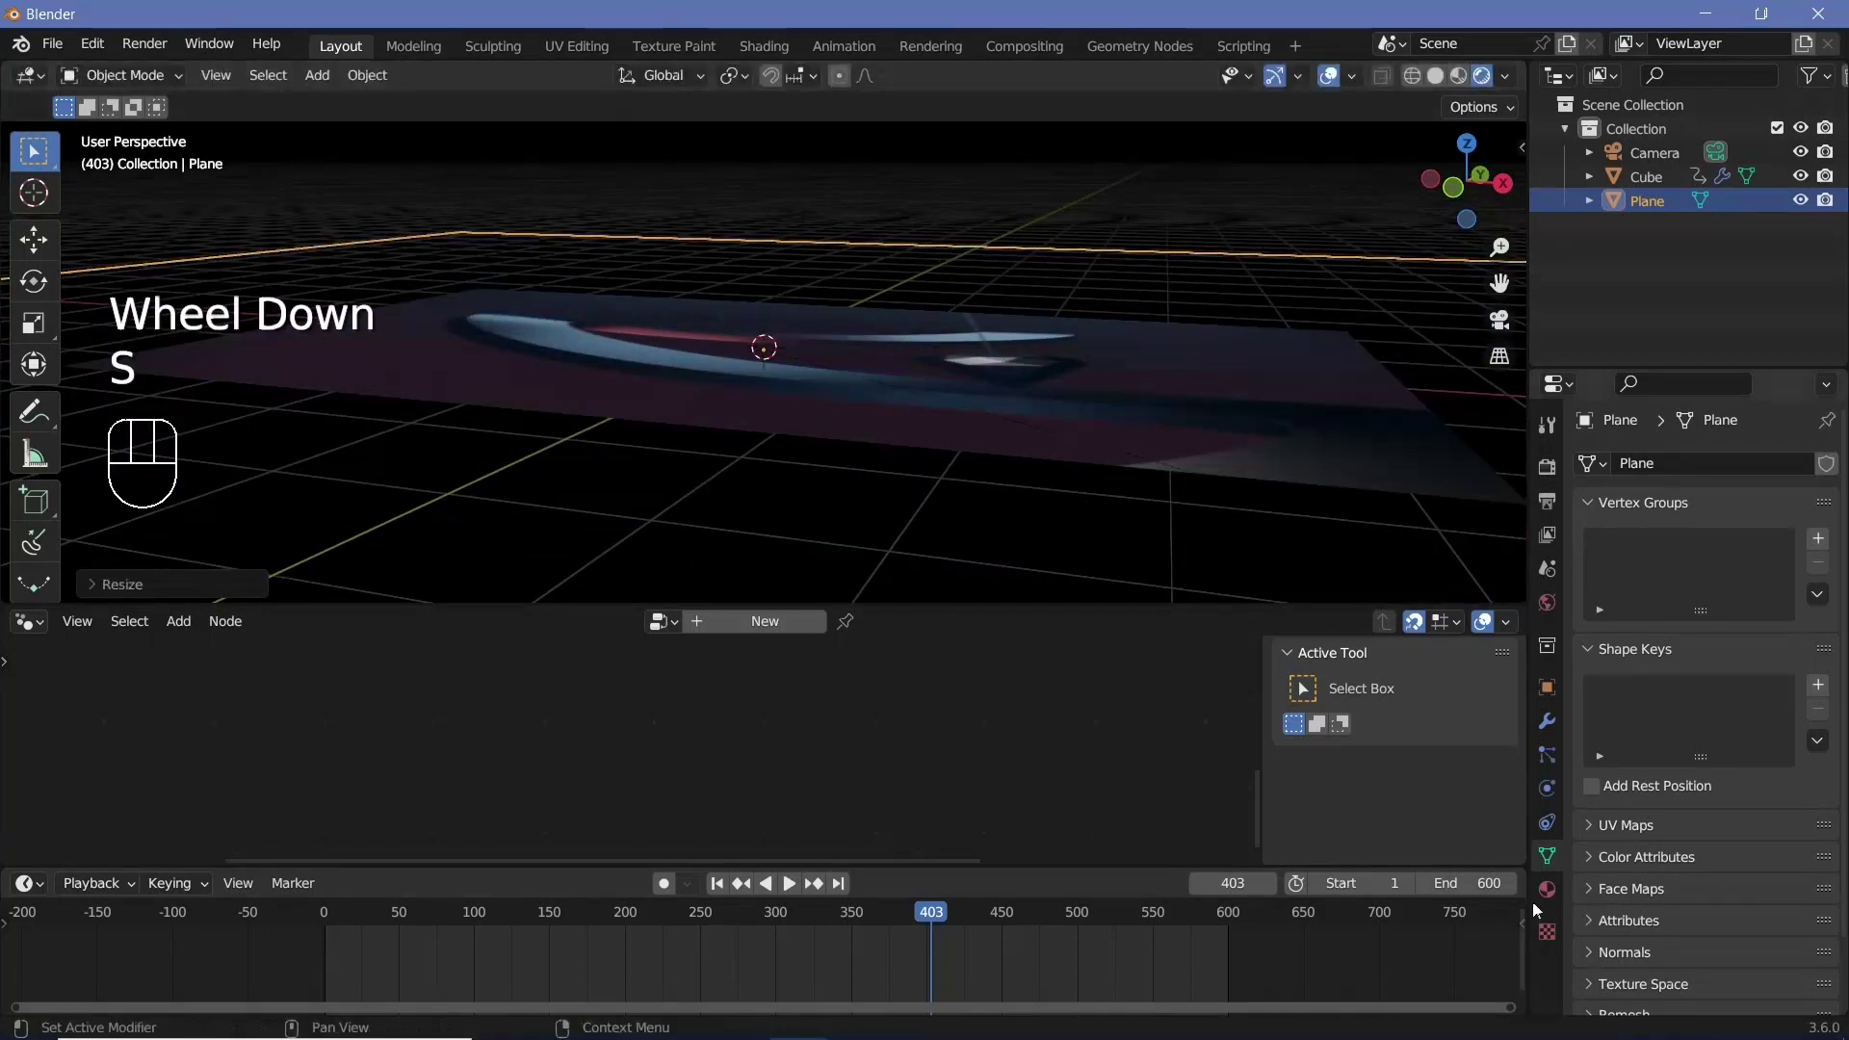
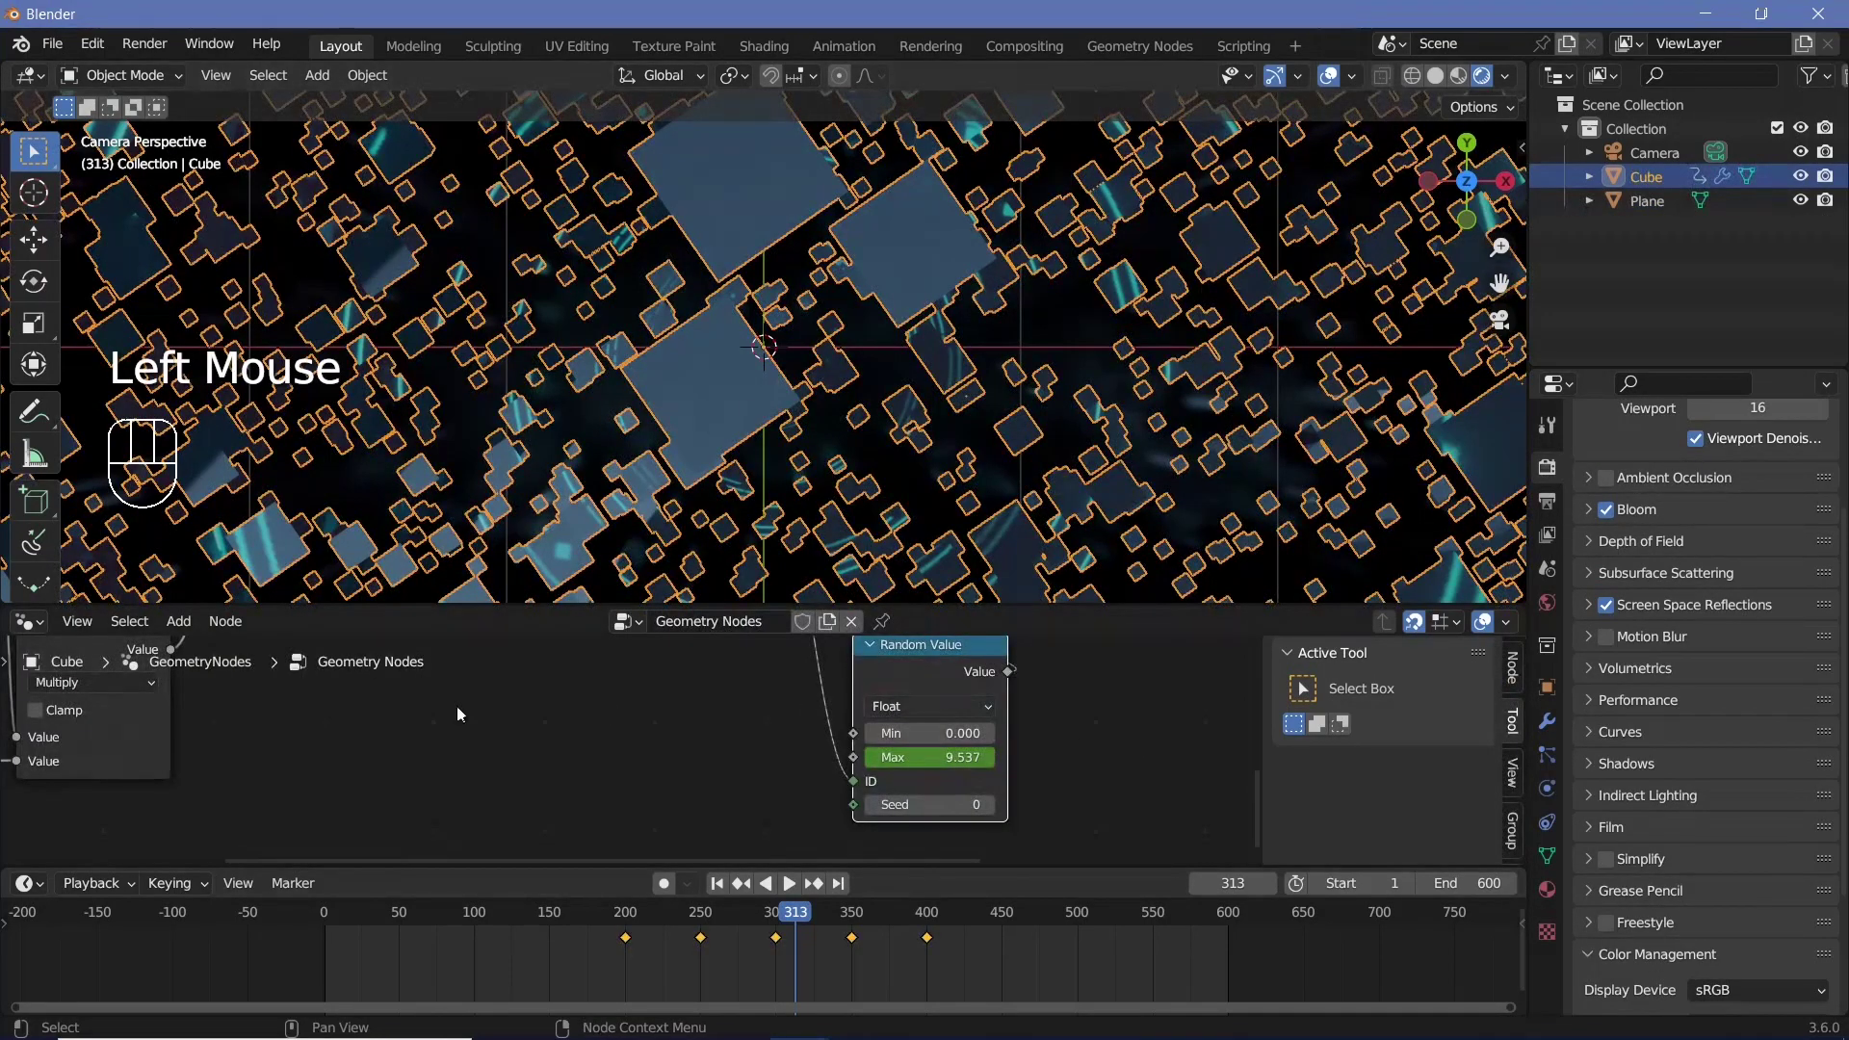
Key Emission Strength at 15 on frame 300 falling to 1 at frame 375
{"action": "left_click_drag", "start_coordinate": [38, 630], "coordinate": [108, 840]}
{"action": "left_click_drag", "start_coordinate": [926, 763], "coordinate": [741, 731]}
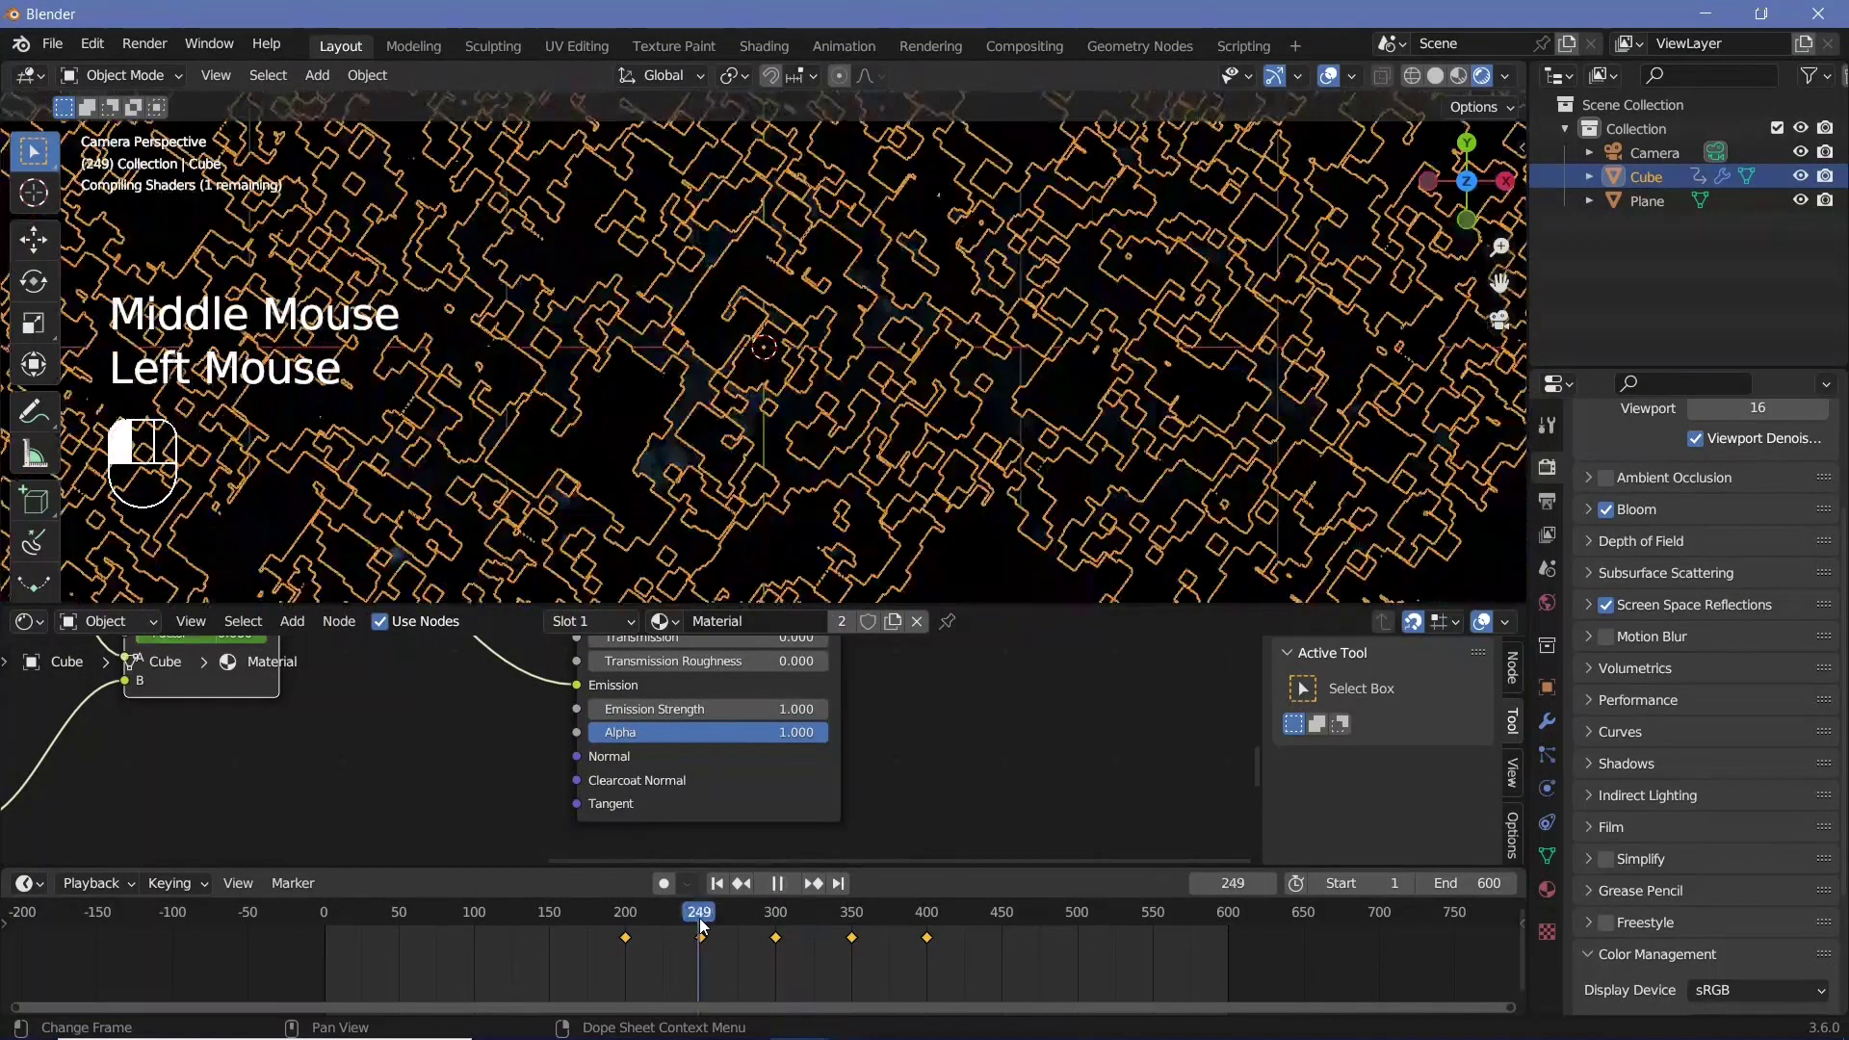
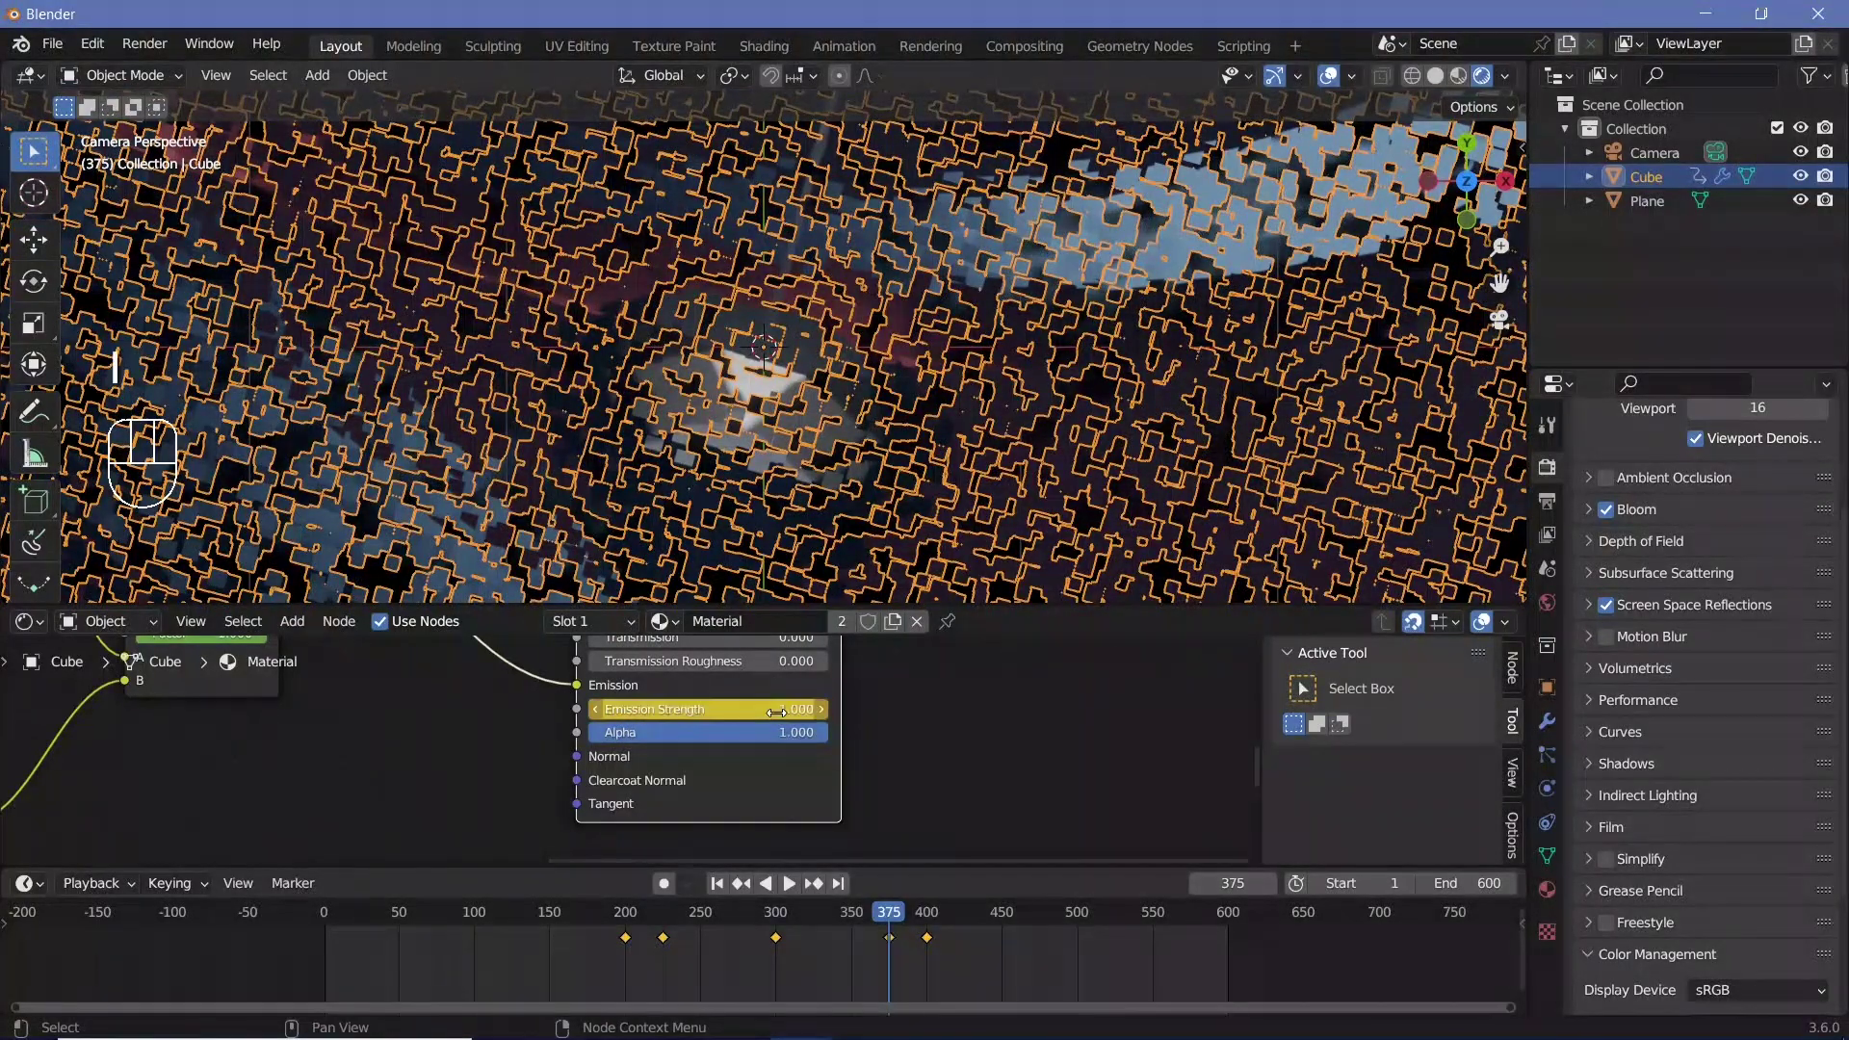
{"action": "scroll", "scroll_direction": "down", "scroll_amount": 3}
{"action": "scroll", "scroll_direction": "up", "scroll_amount": 3}
{"action": "left_click_drag", "start_coordinate": [1329, 84], "coordinate": [1425, 413]}
Enable camera depth of field focused on the Cube at f-stop 0.5 and scrub to check the blur
{"action": "scroll", "scroll_direction": "down", "scroll_amount": 3}
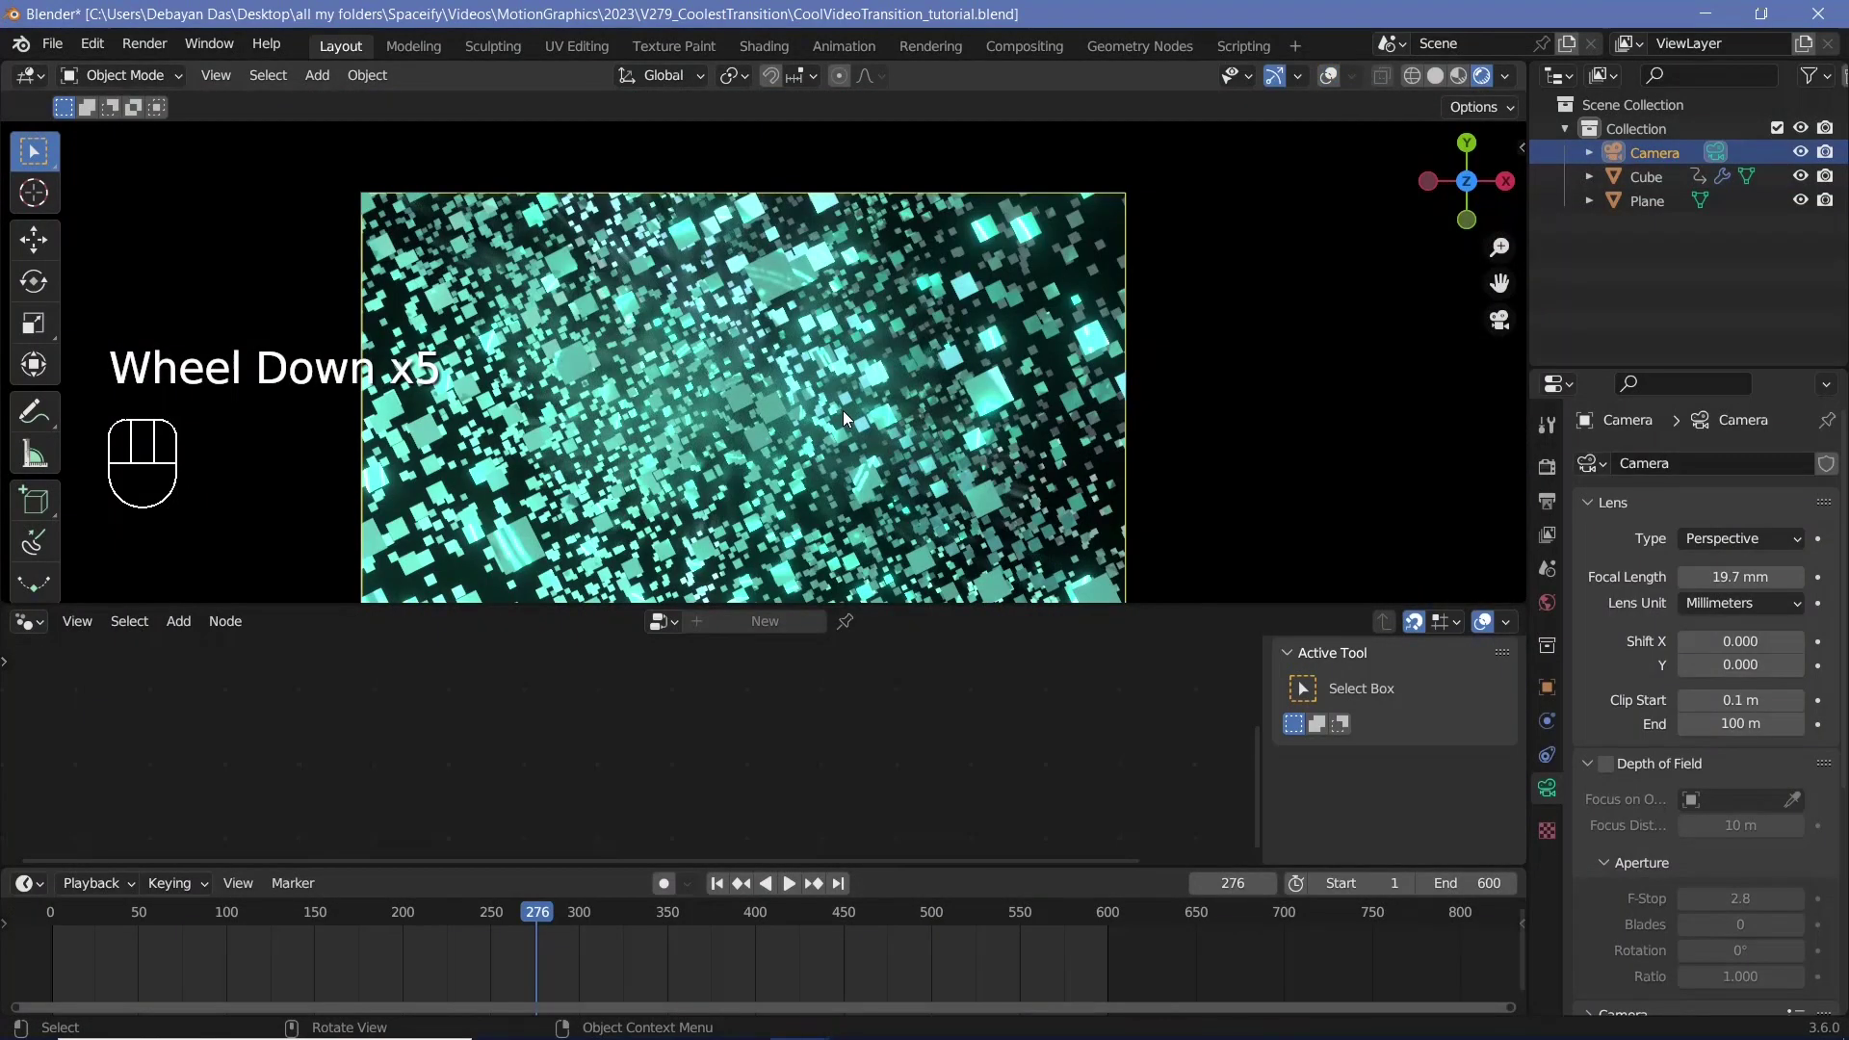
{"action": "scroll", "scroll_direction": "up", "scroll_amount": 3}
{"action": "left_click_drag", "start_coordinate": [853, 296], "coordinate": [812, 456]}
{"action": "scroll", "scroll_direction": "up", "scroll_amount": 3}
{"action": "scroll", "scroll_direction": "down", "scroll_amount": 3}
{"action": "scroll", "scroll_direction": "down", "scroll_amount": 3}
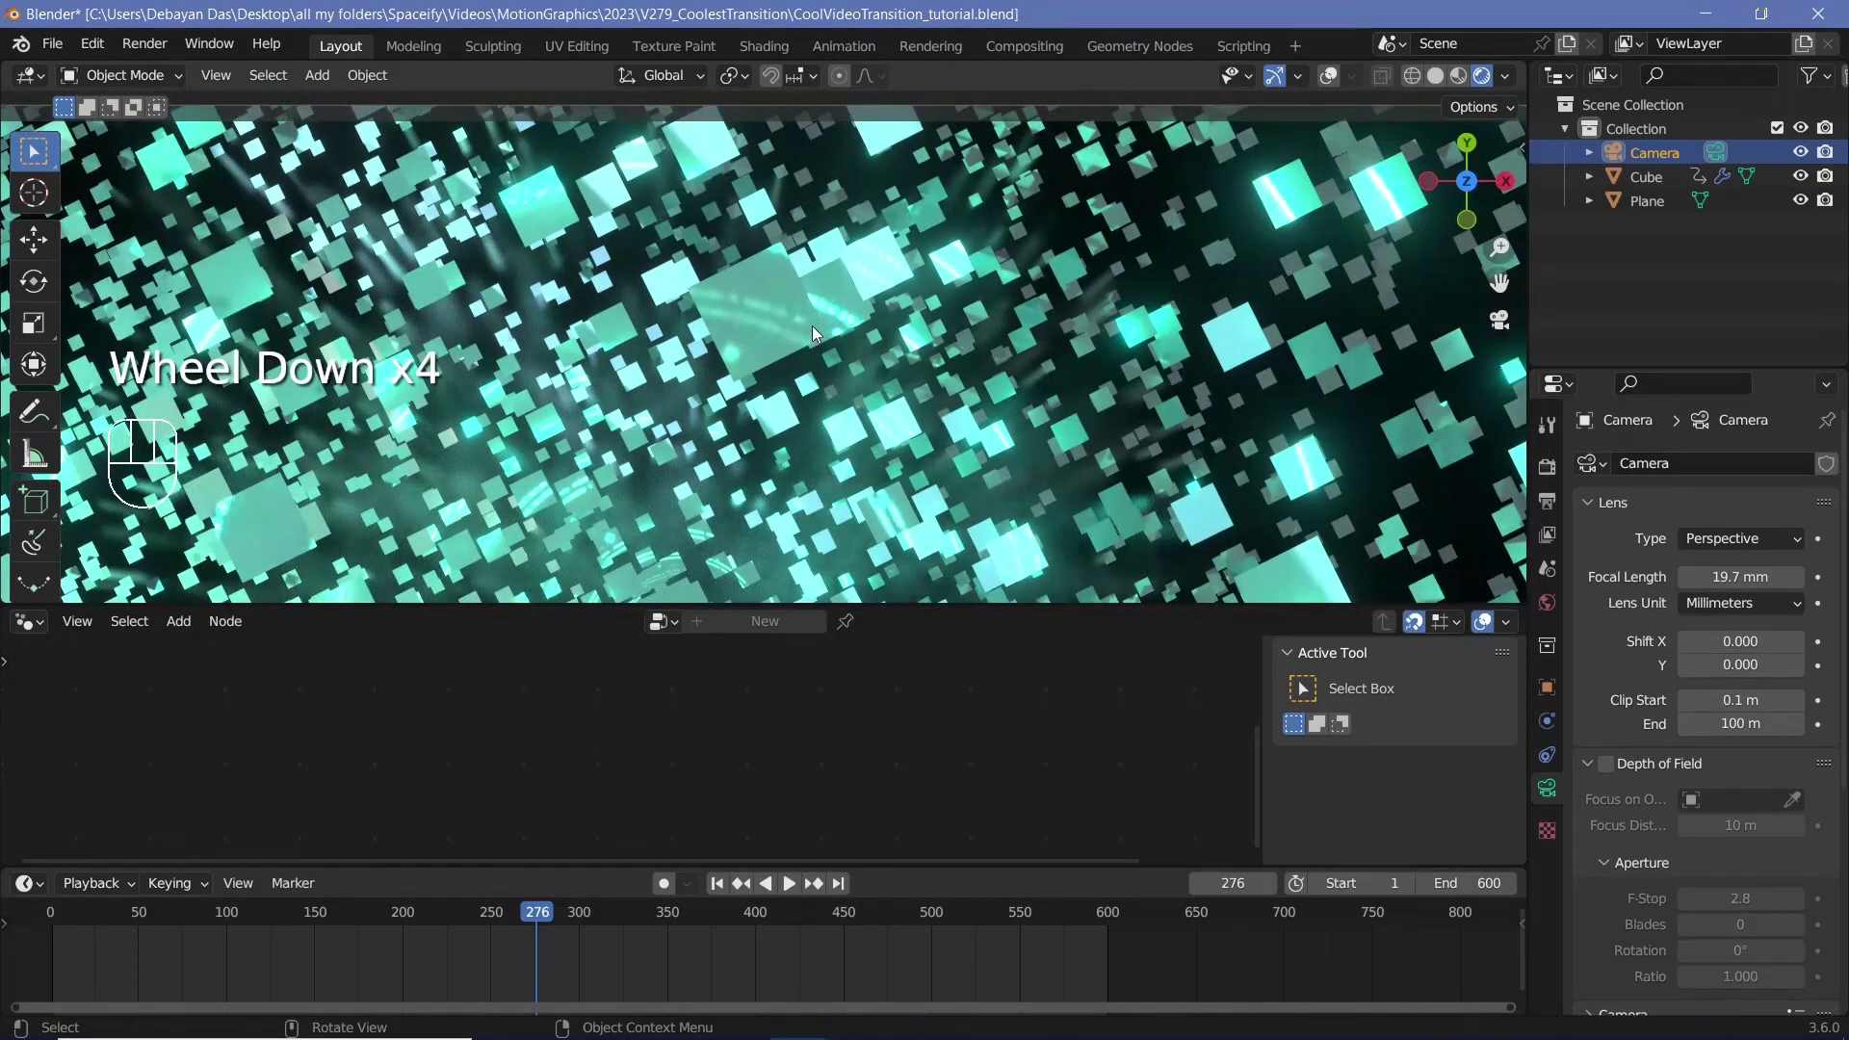
{"action": "scroll", "scroll_direction": "down", "scroll_amount": 3}
{"action": "left_click_drag", "start_coordinate": [831, 397], "coordinate": [1400, 738]}
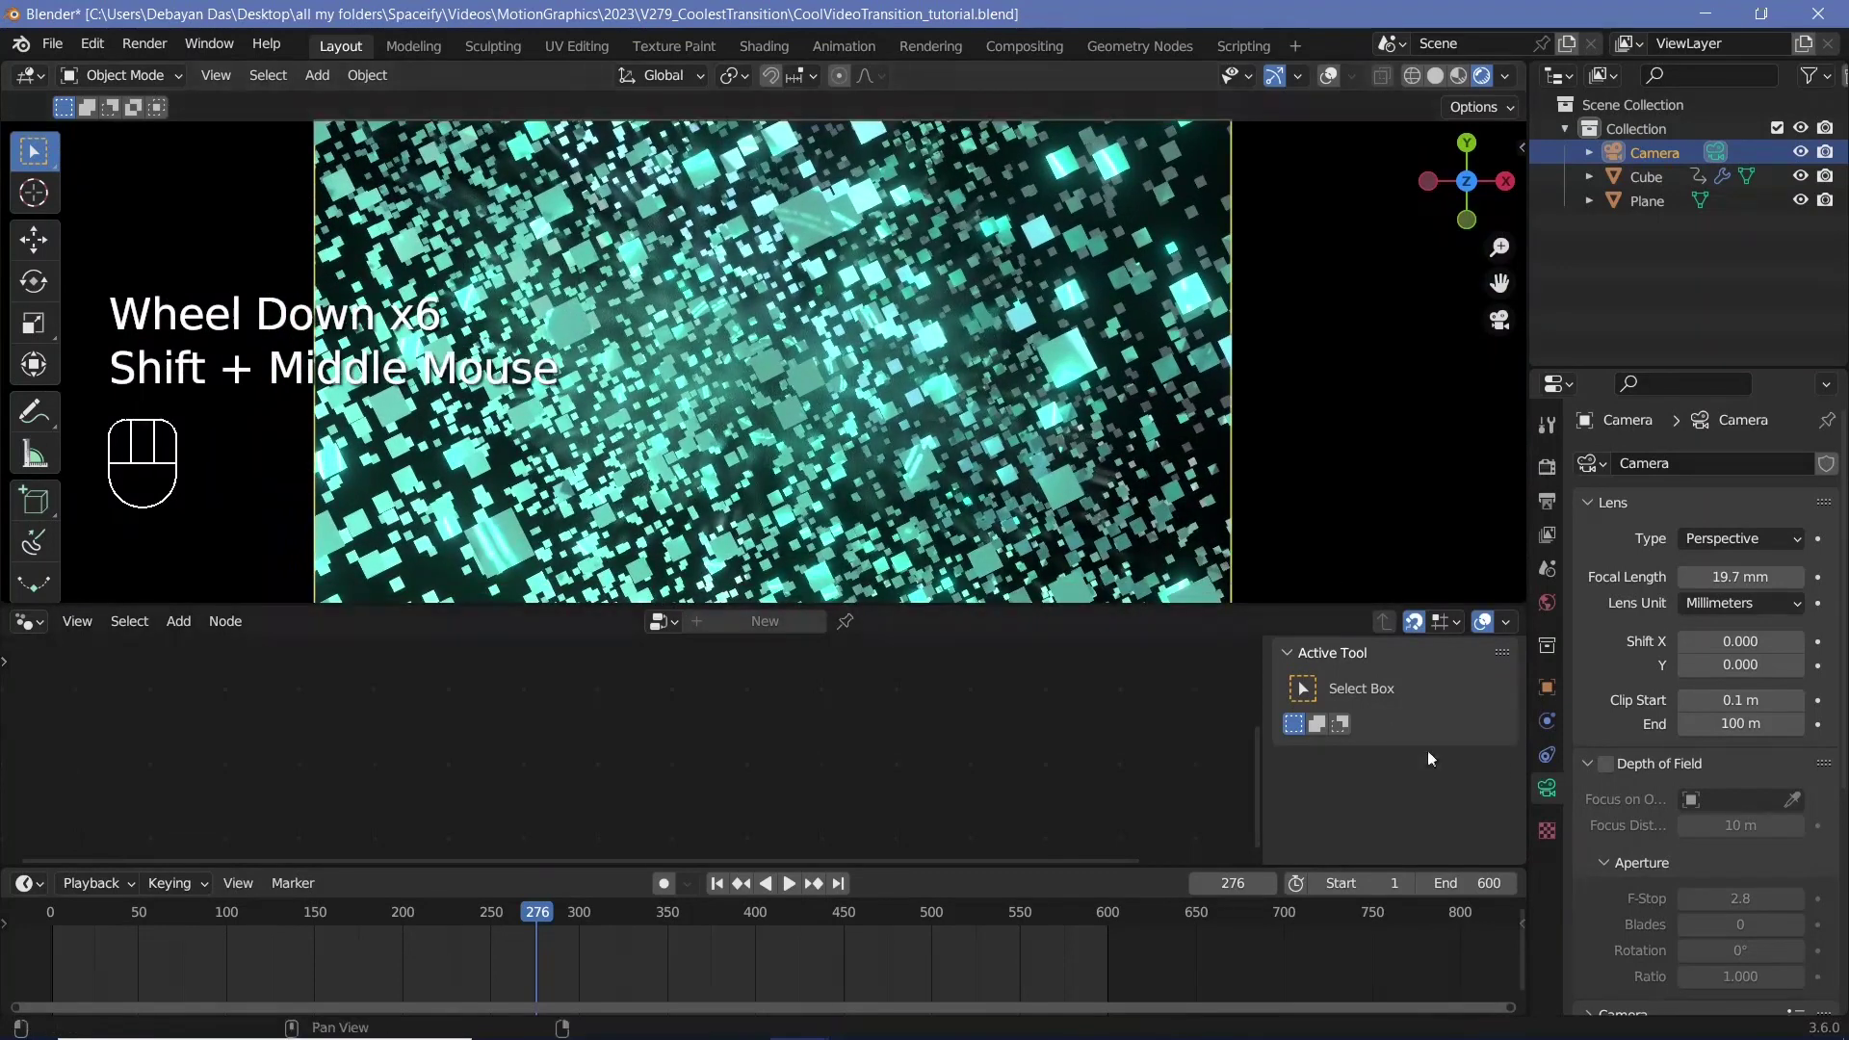
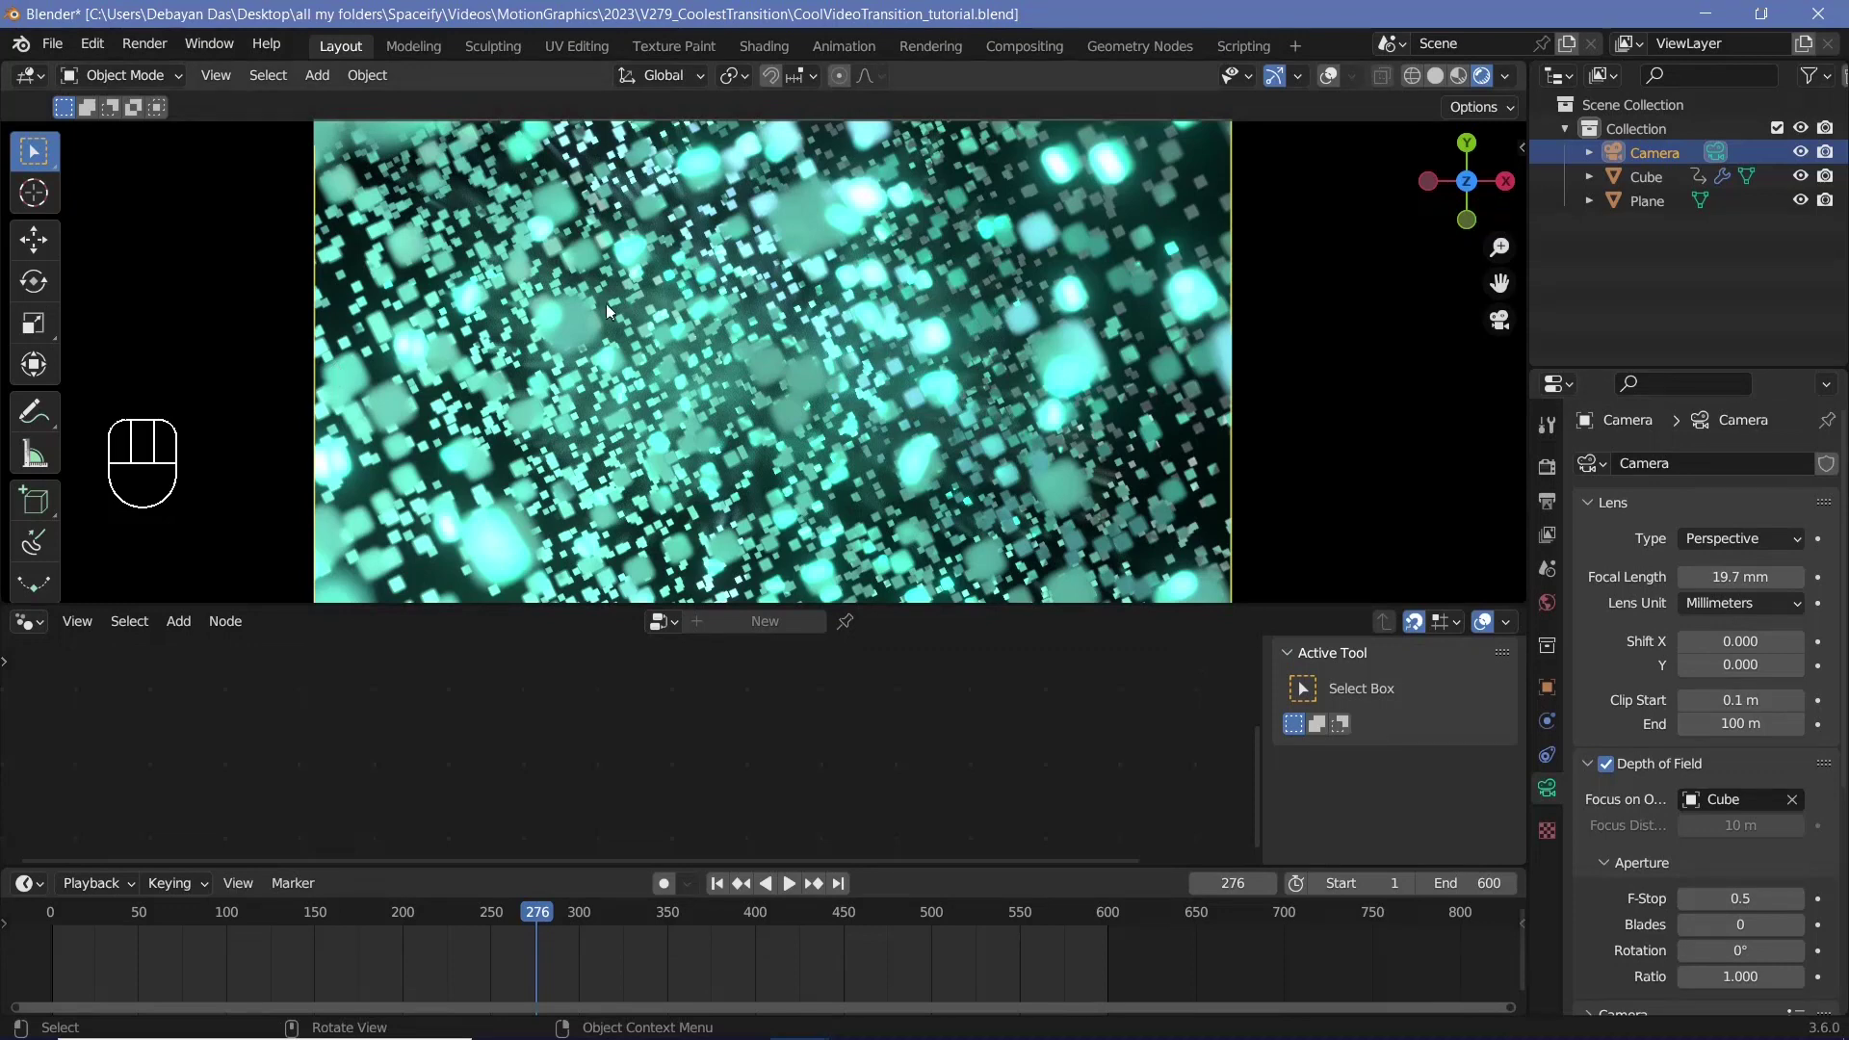
{"action": "left_click_drag", "start_coordinate": [541, 932], "coordinate": [958, 786]}
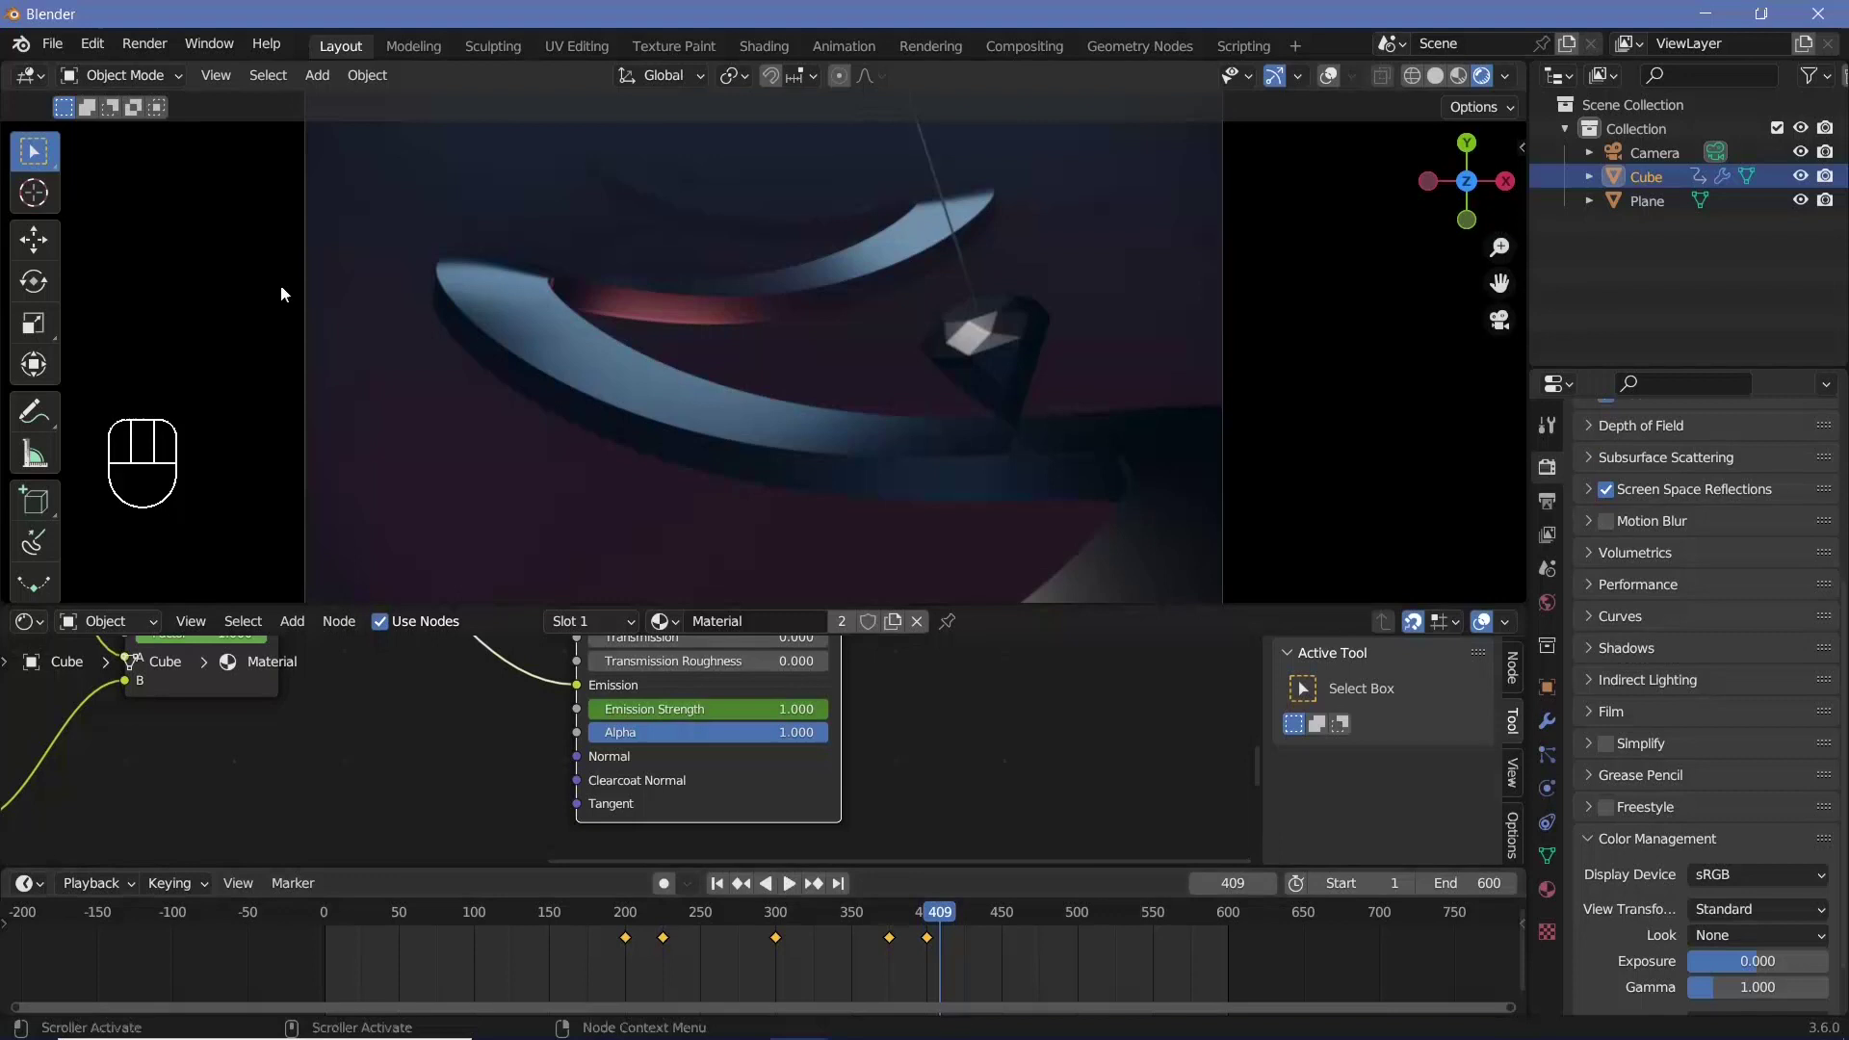